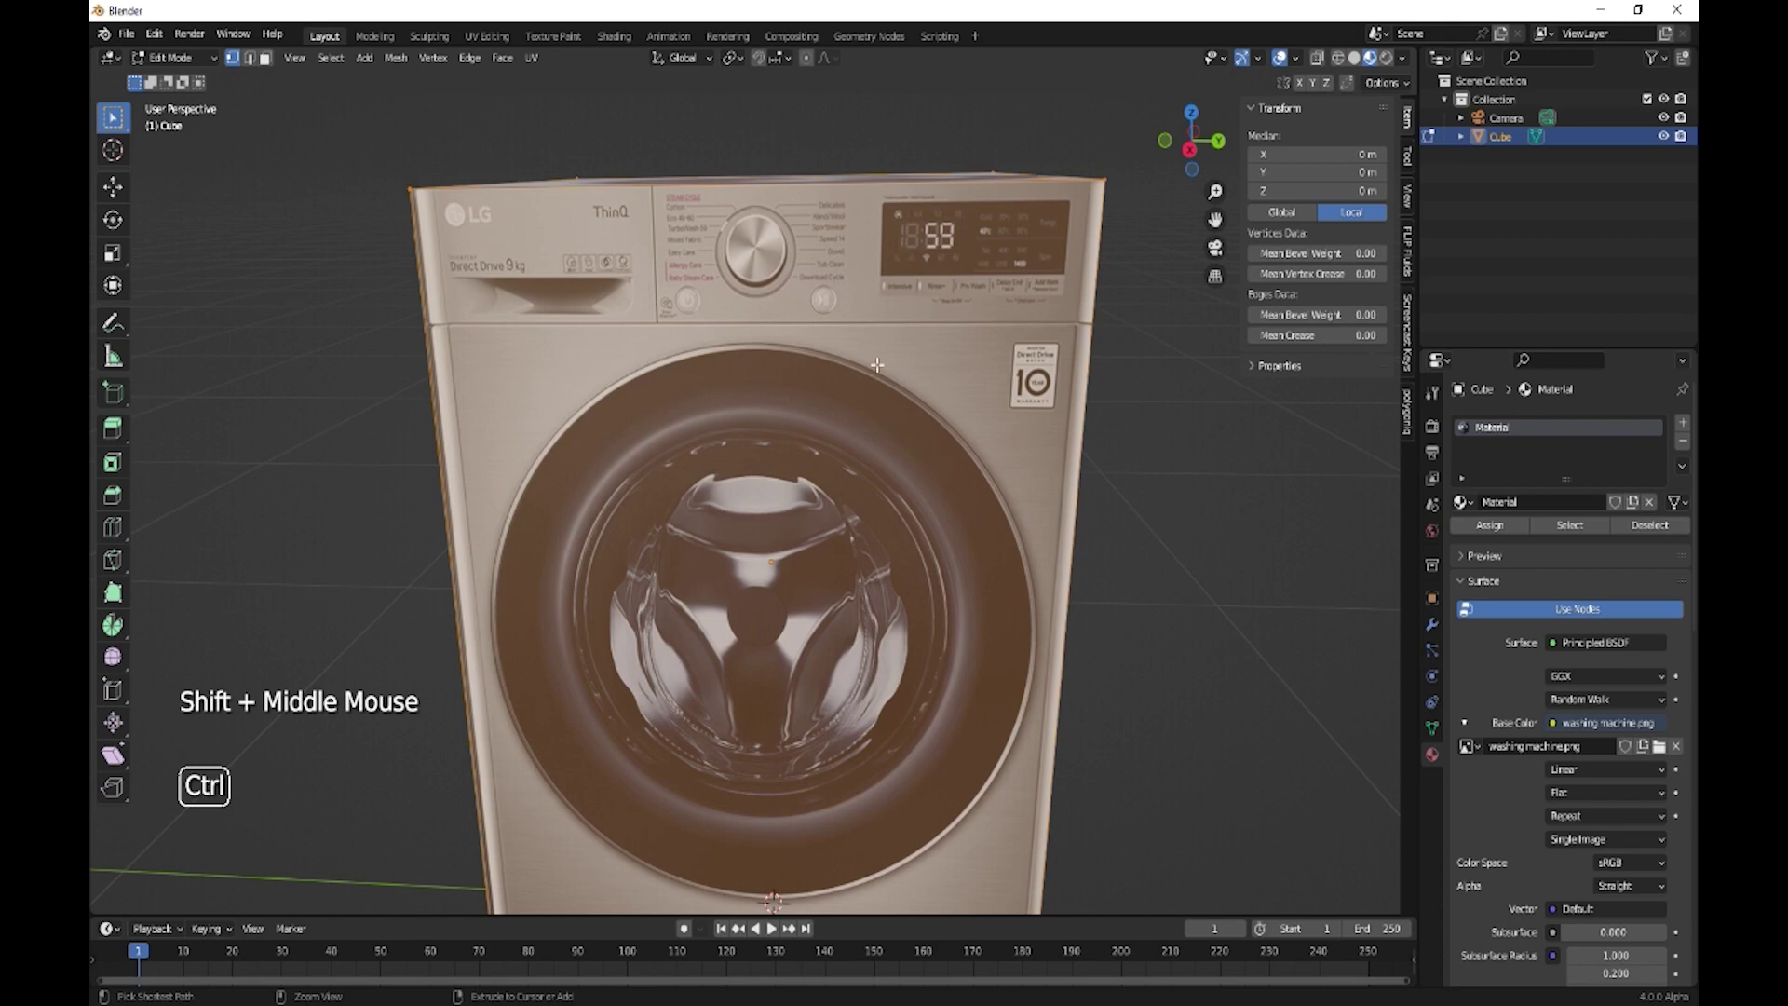
Add a loop cut under the control panel, then horizontal and vertical loops slid to the door's centre
key(ctrl+r)
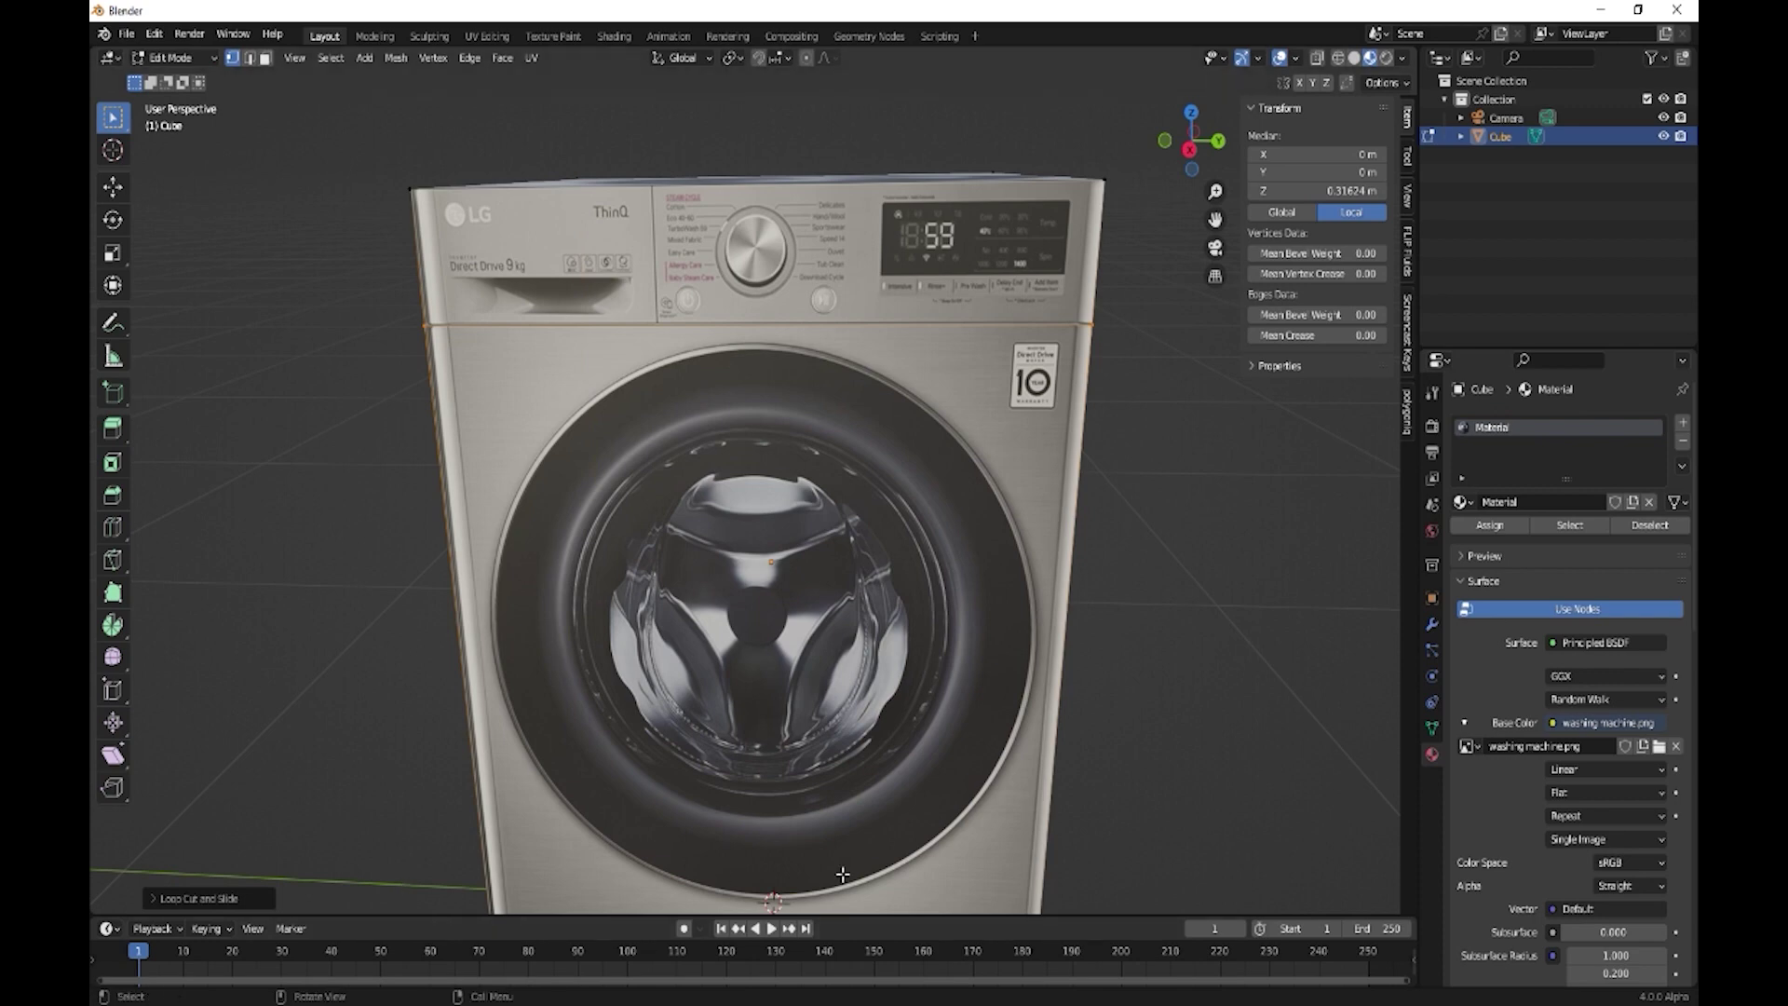
middle_click(696, 682)
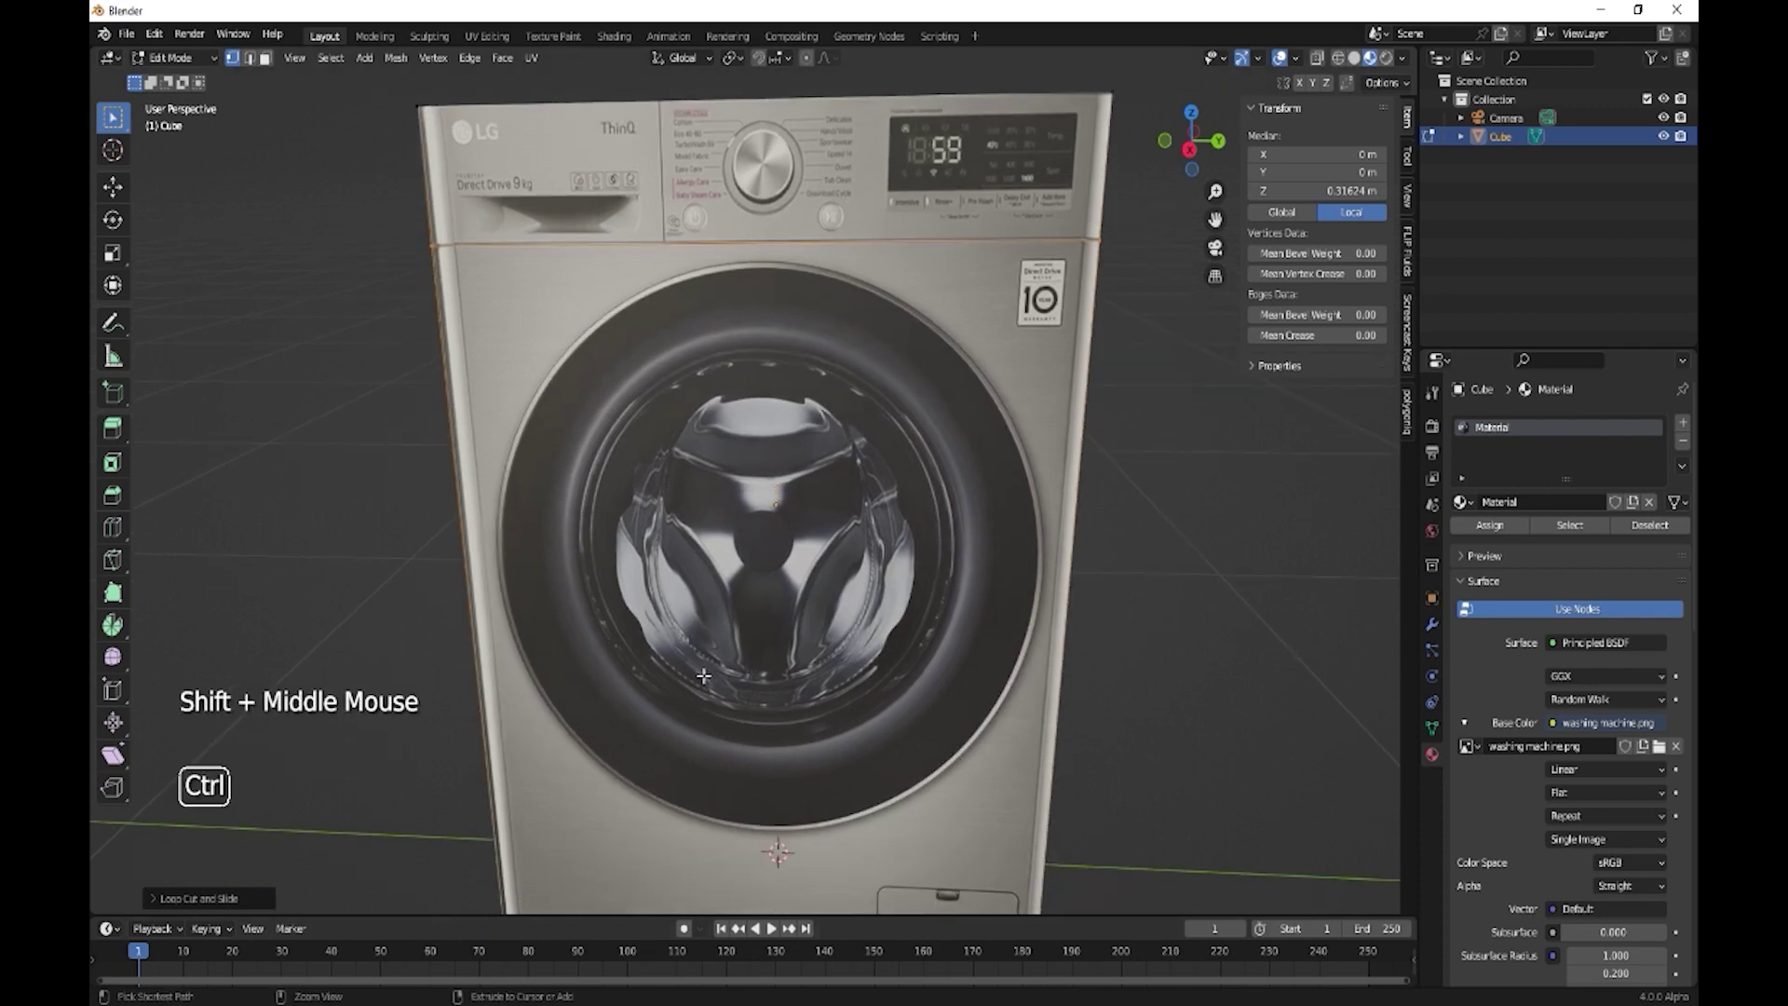
key(ctrl+r)
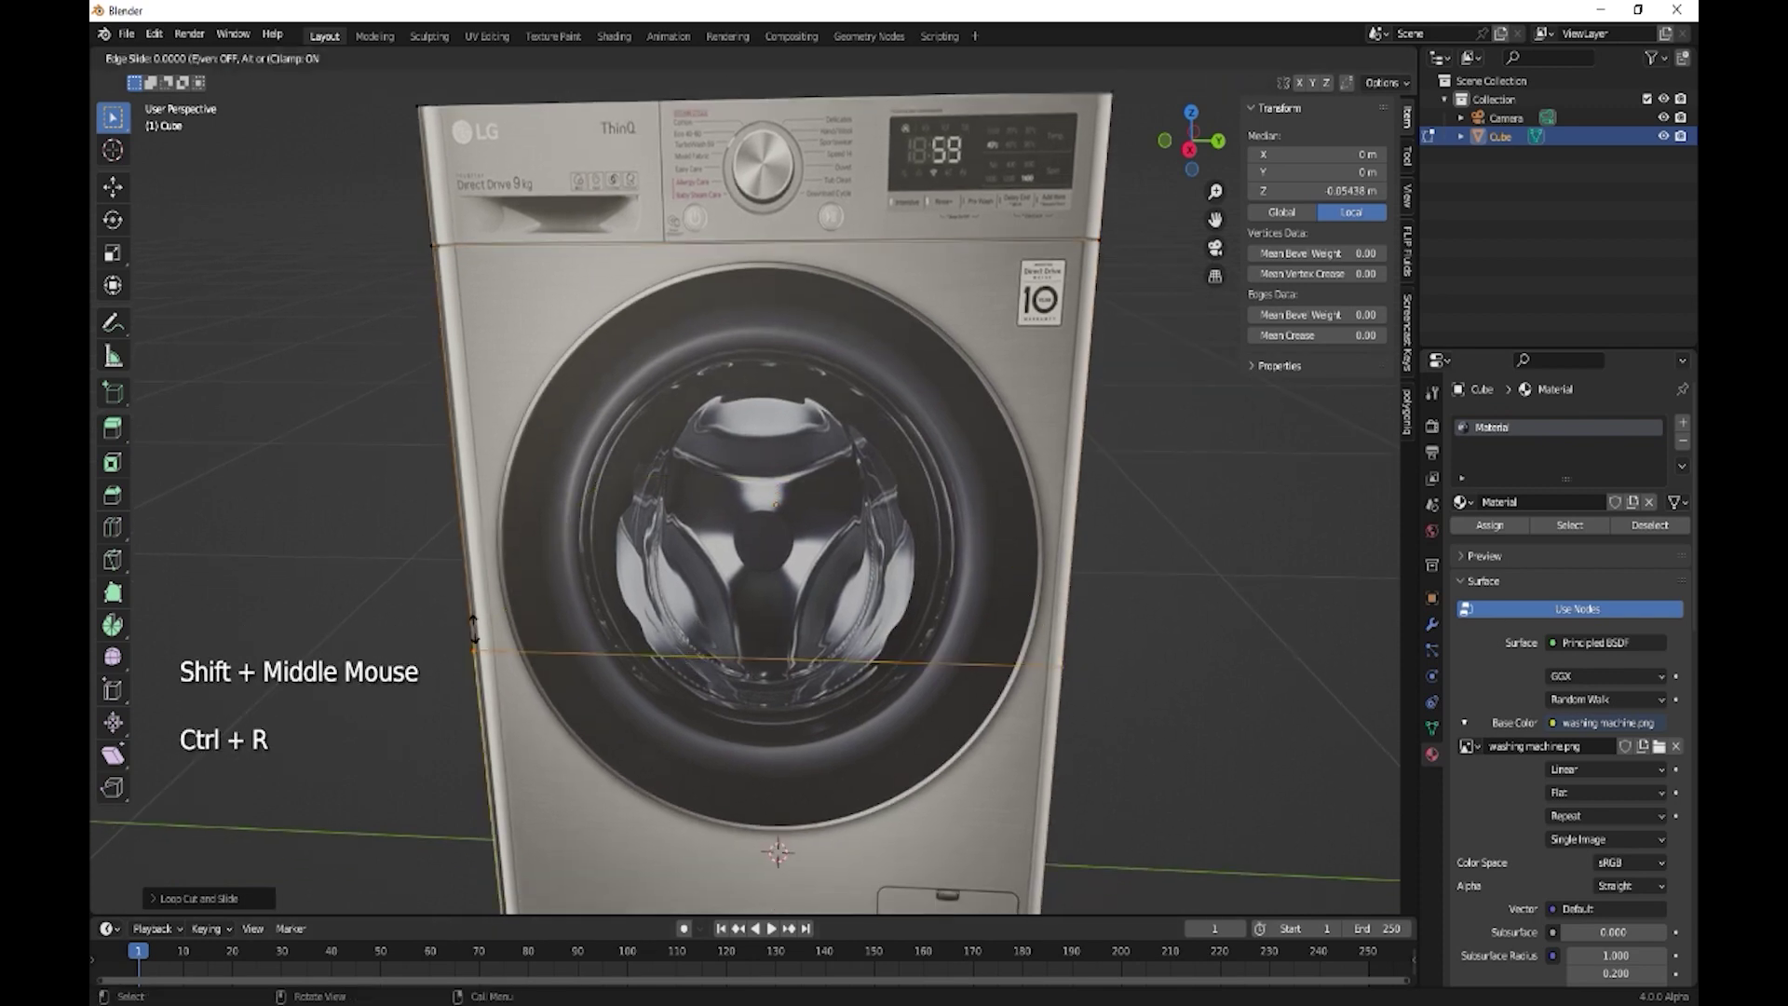
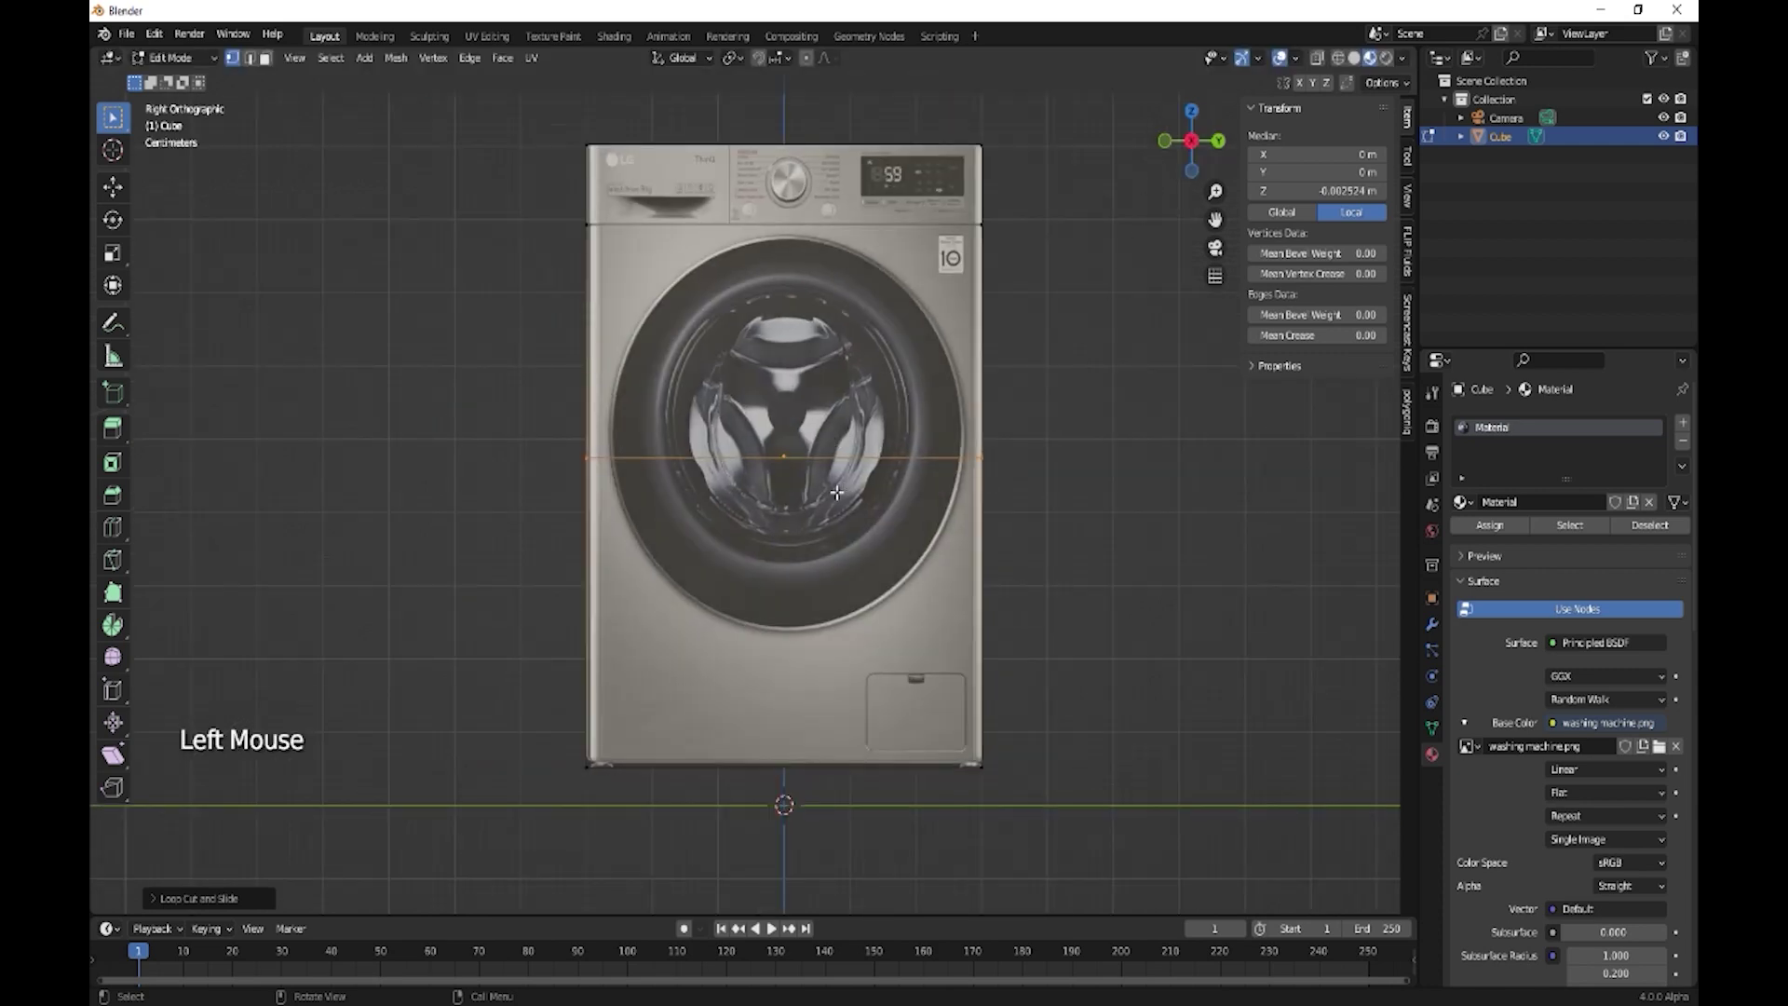
key(g)
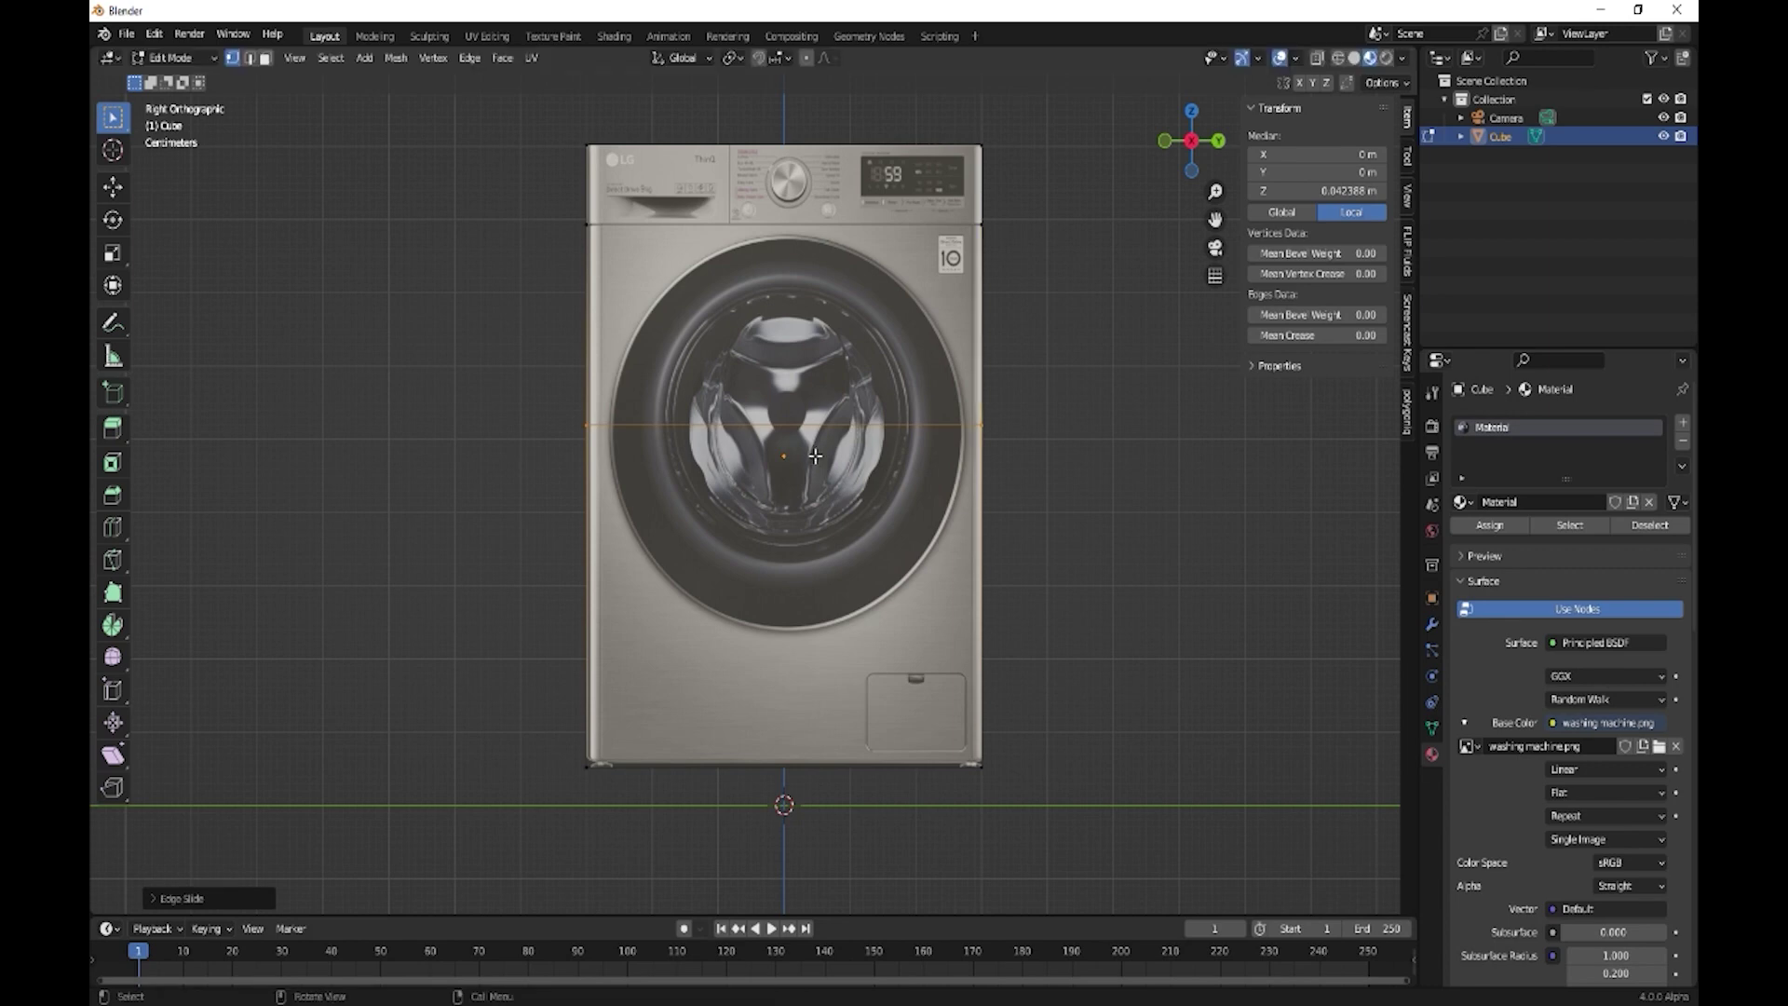
key(ctrl+r)
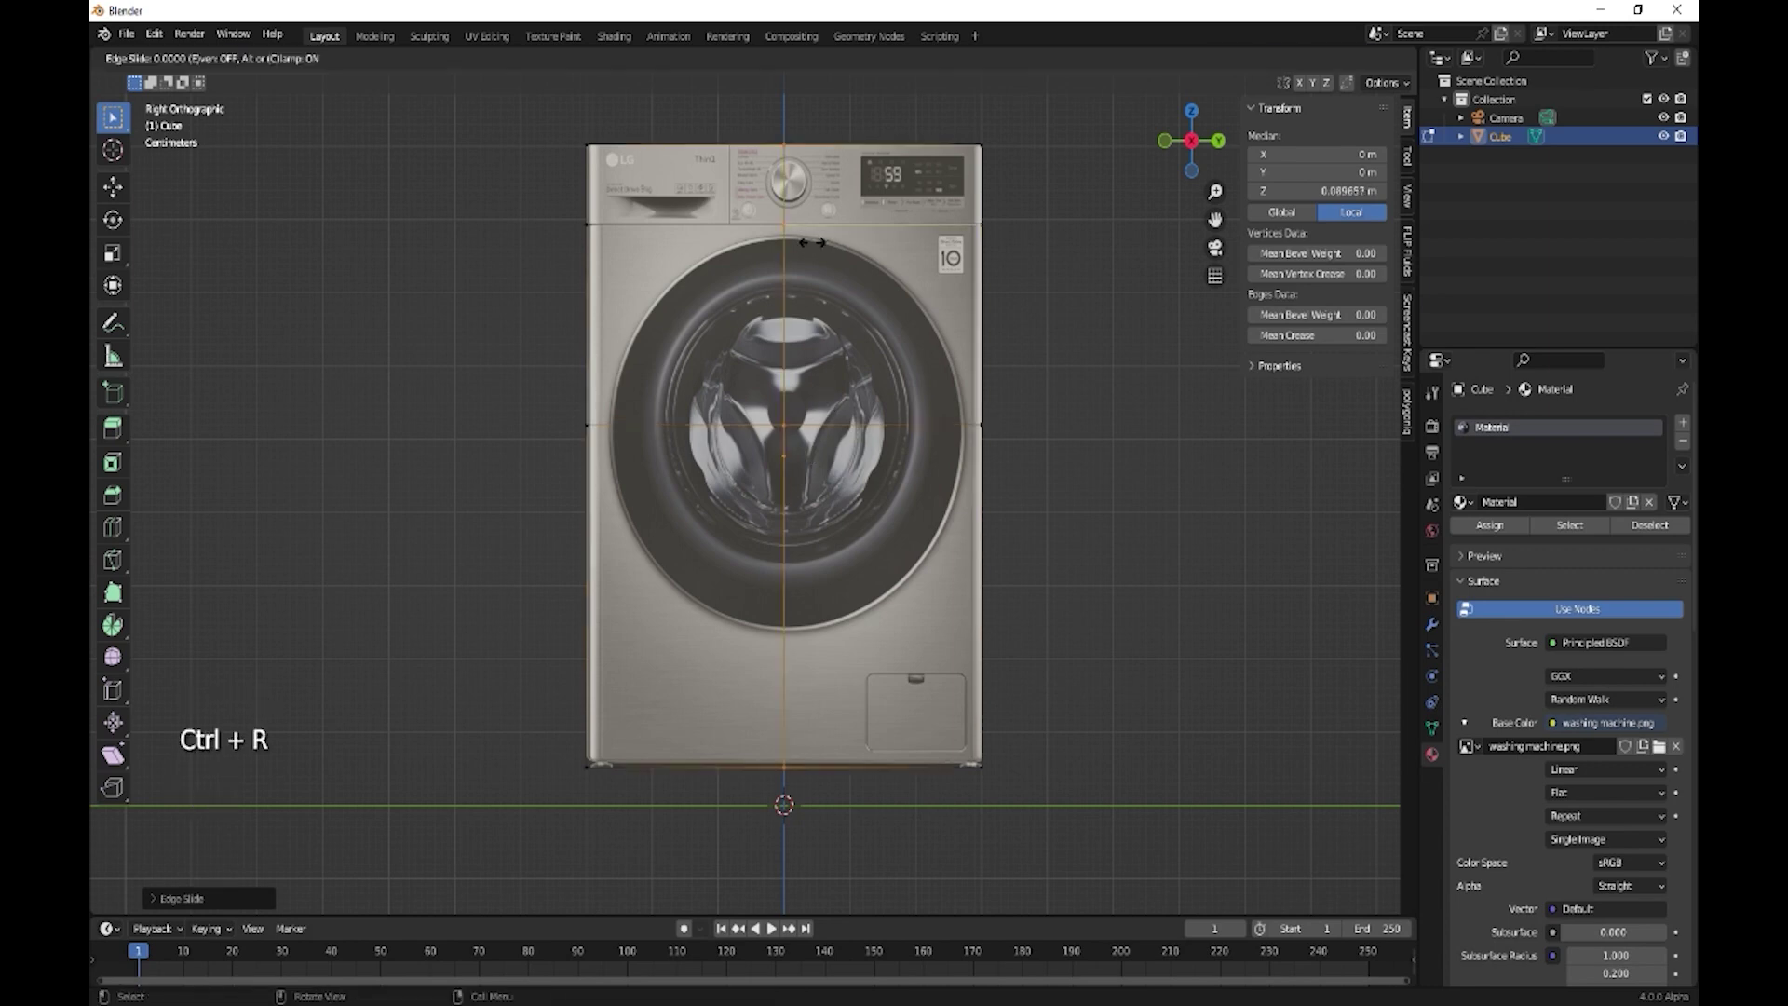
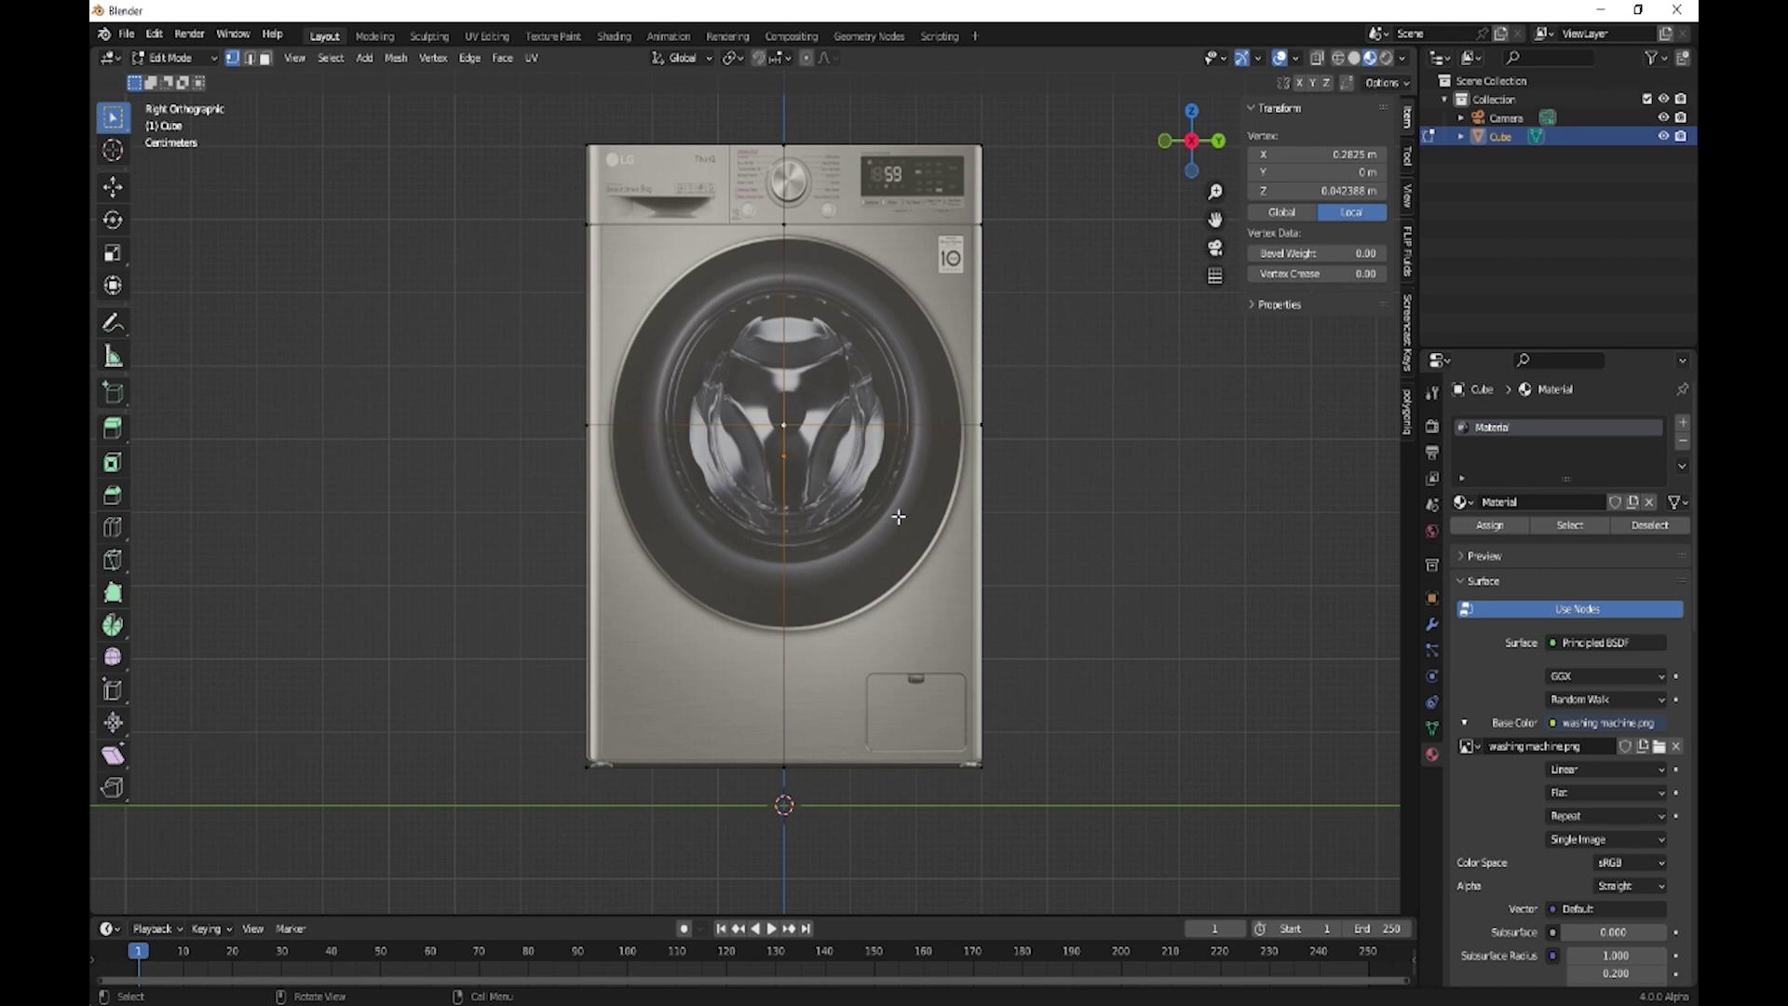
Bevel the centre vertex with more segments and a rounded profile so the patch matches the door circle
key(ctrl+shift+b)
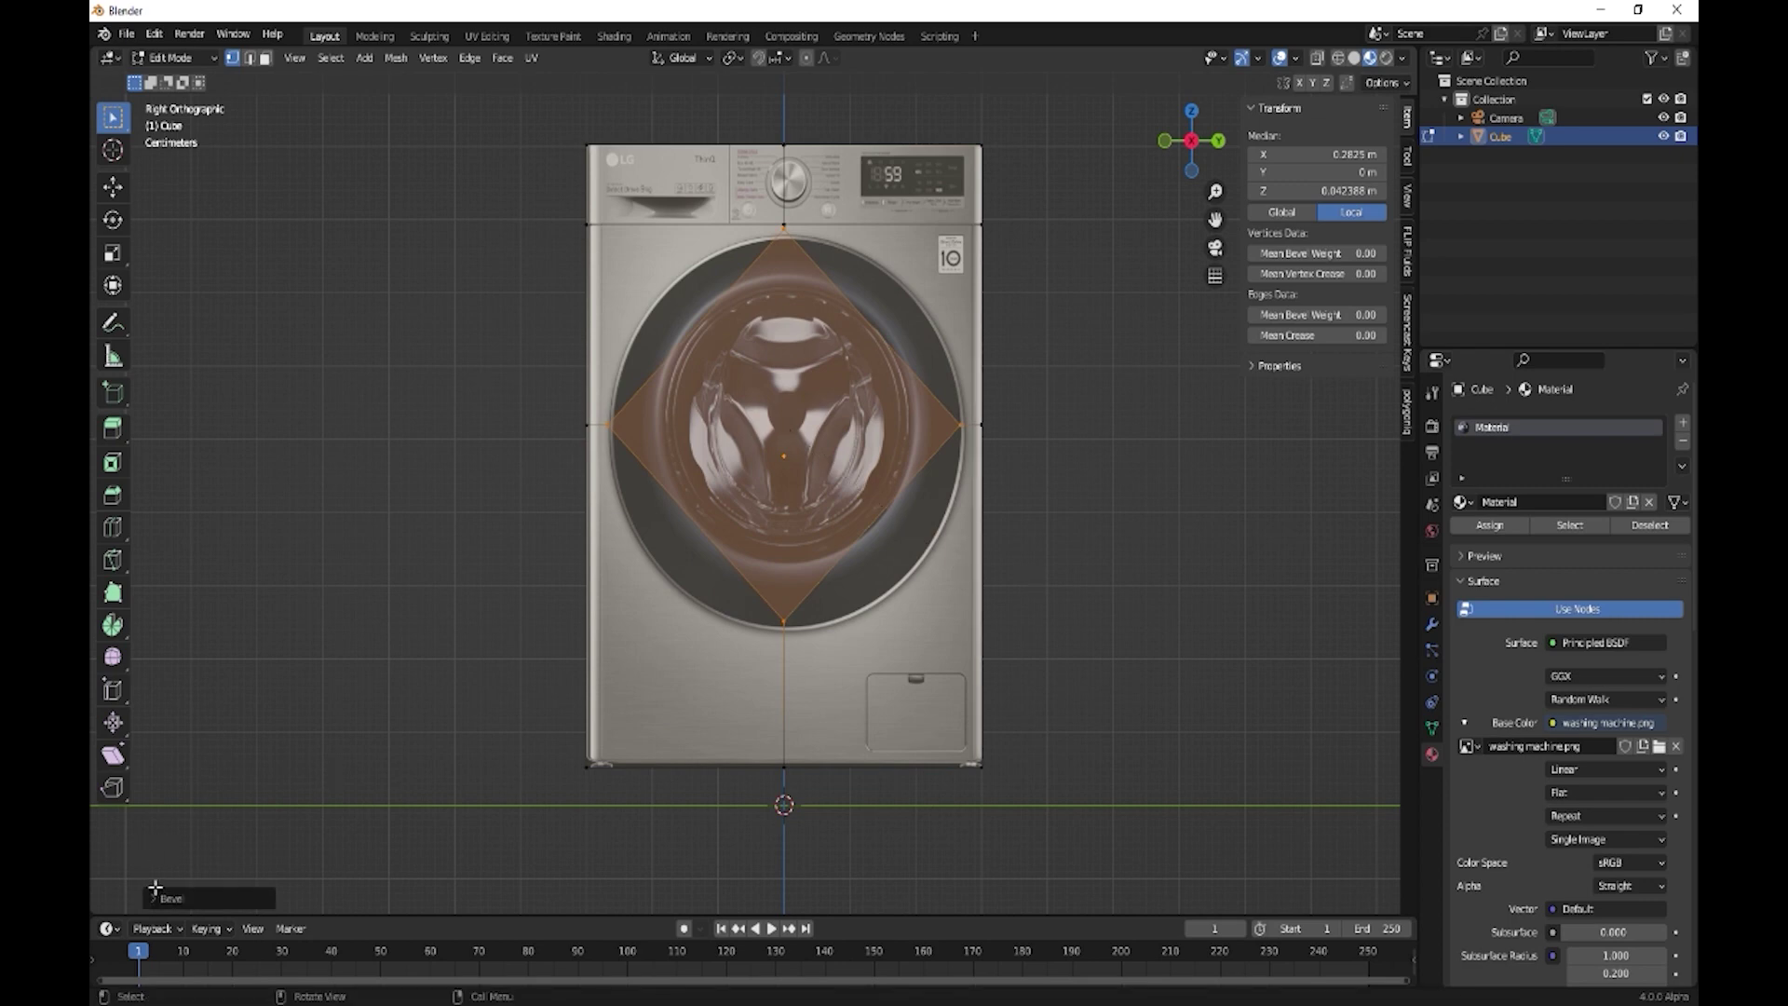
click(160, 904)
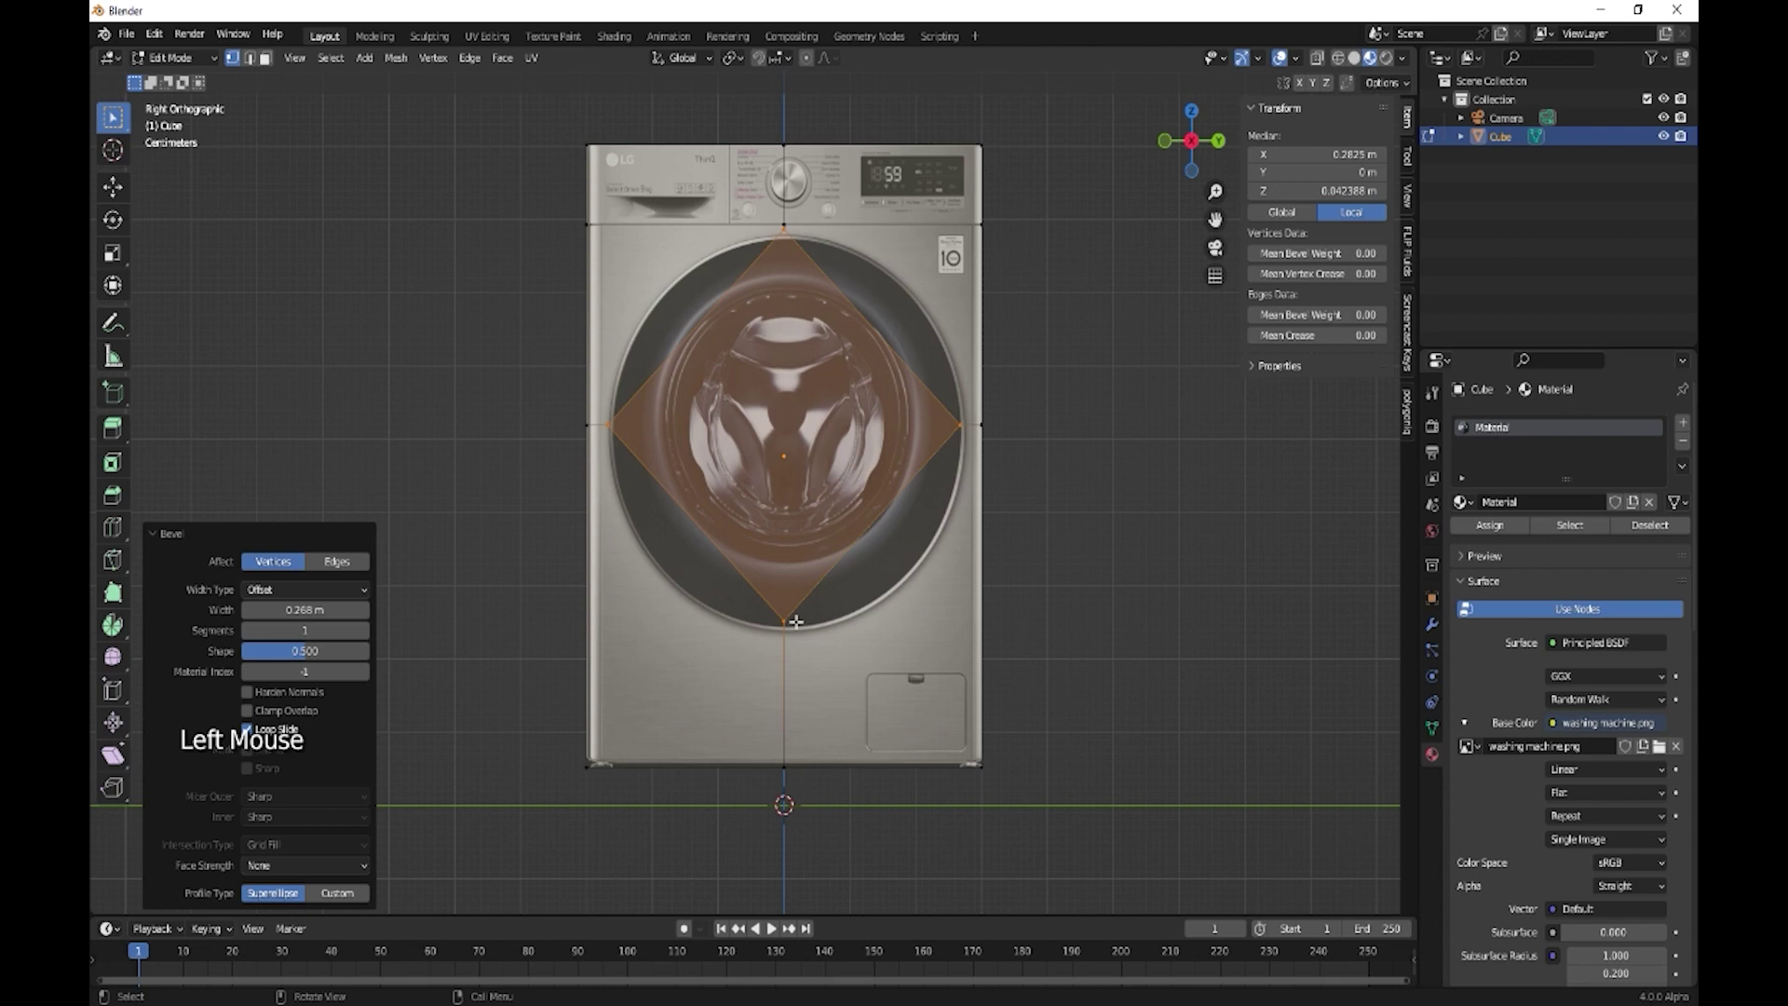
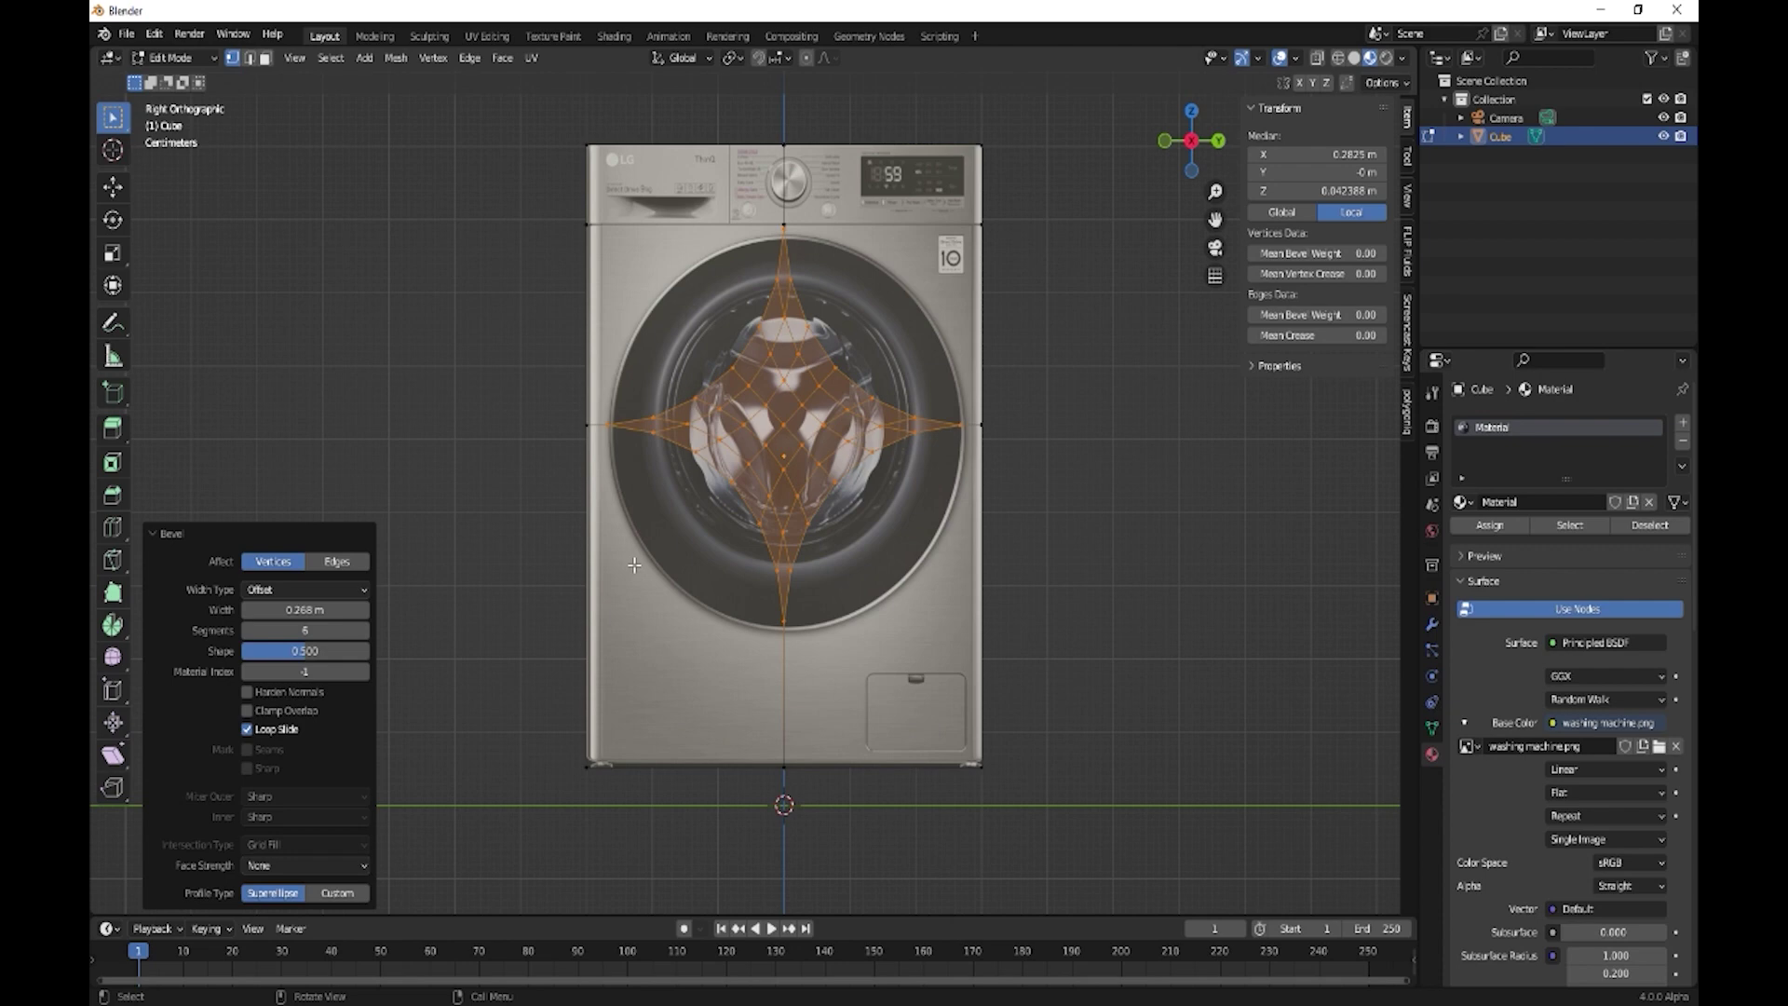
click(306, 660)
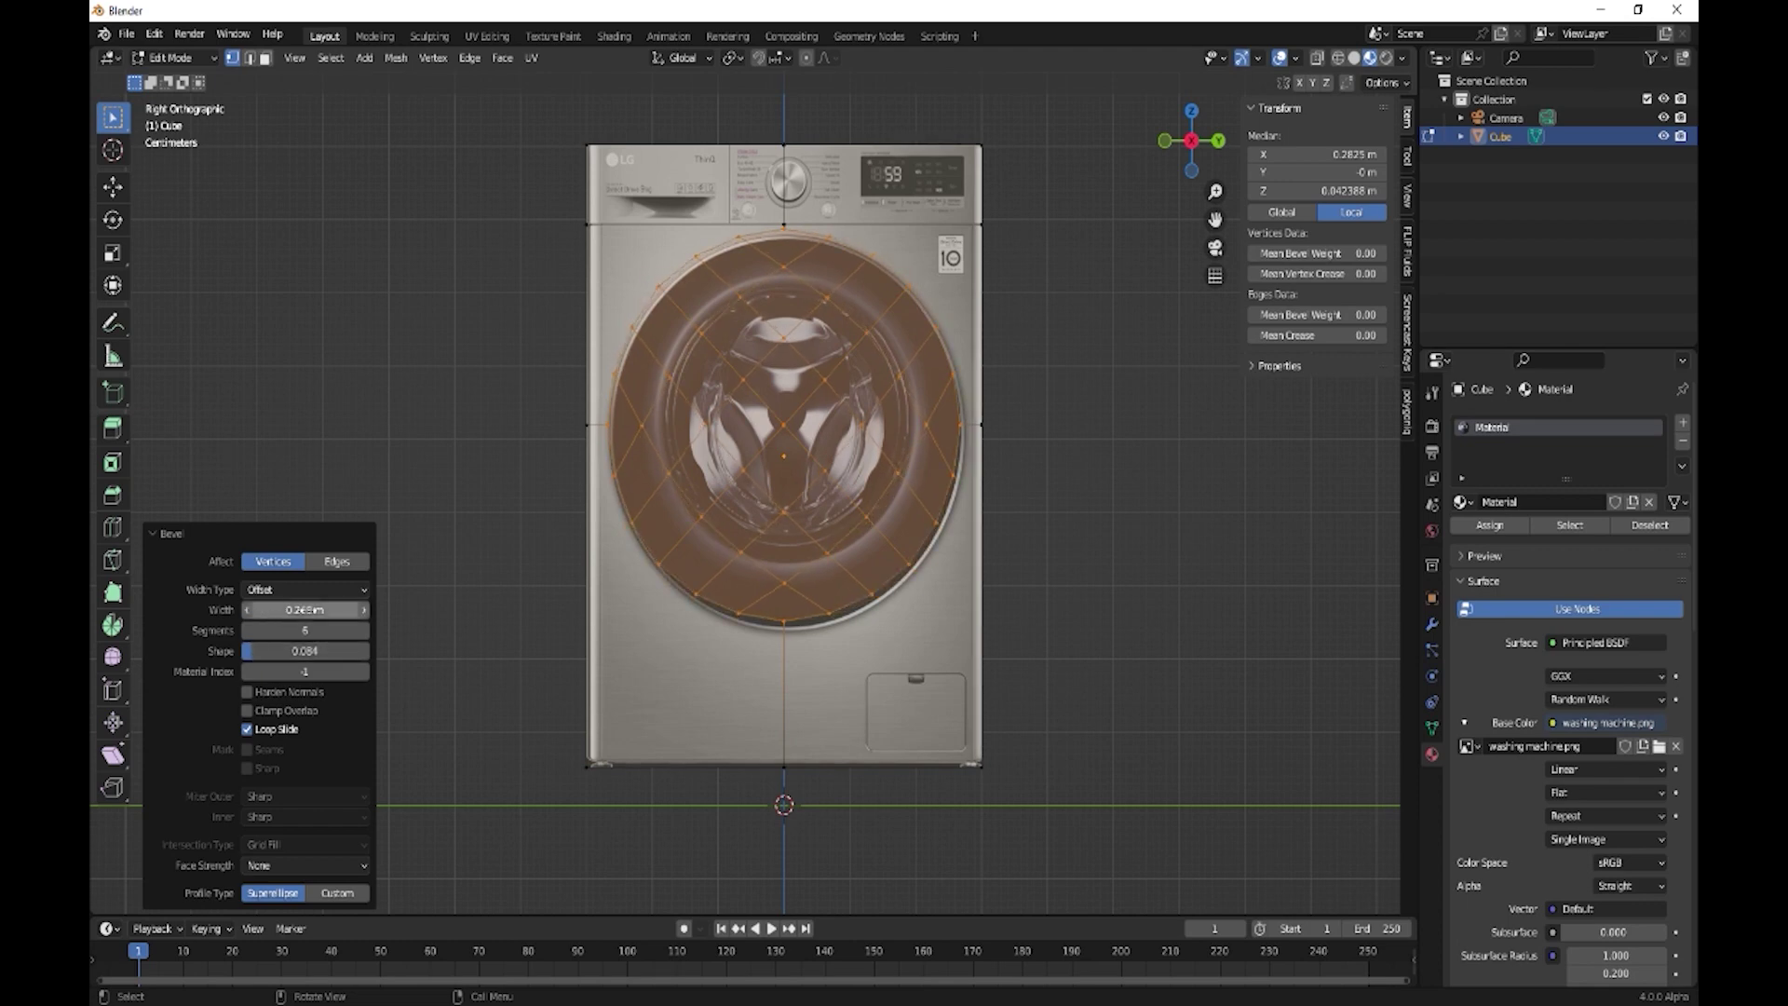
click(371, 638)
click(372, 638)
click(370, 641)
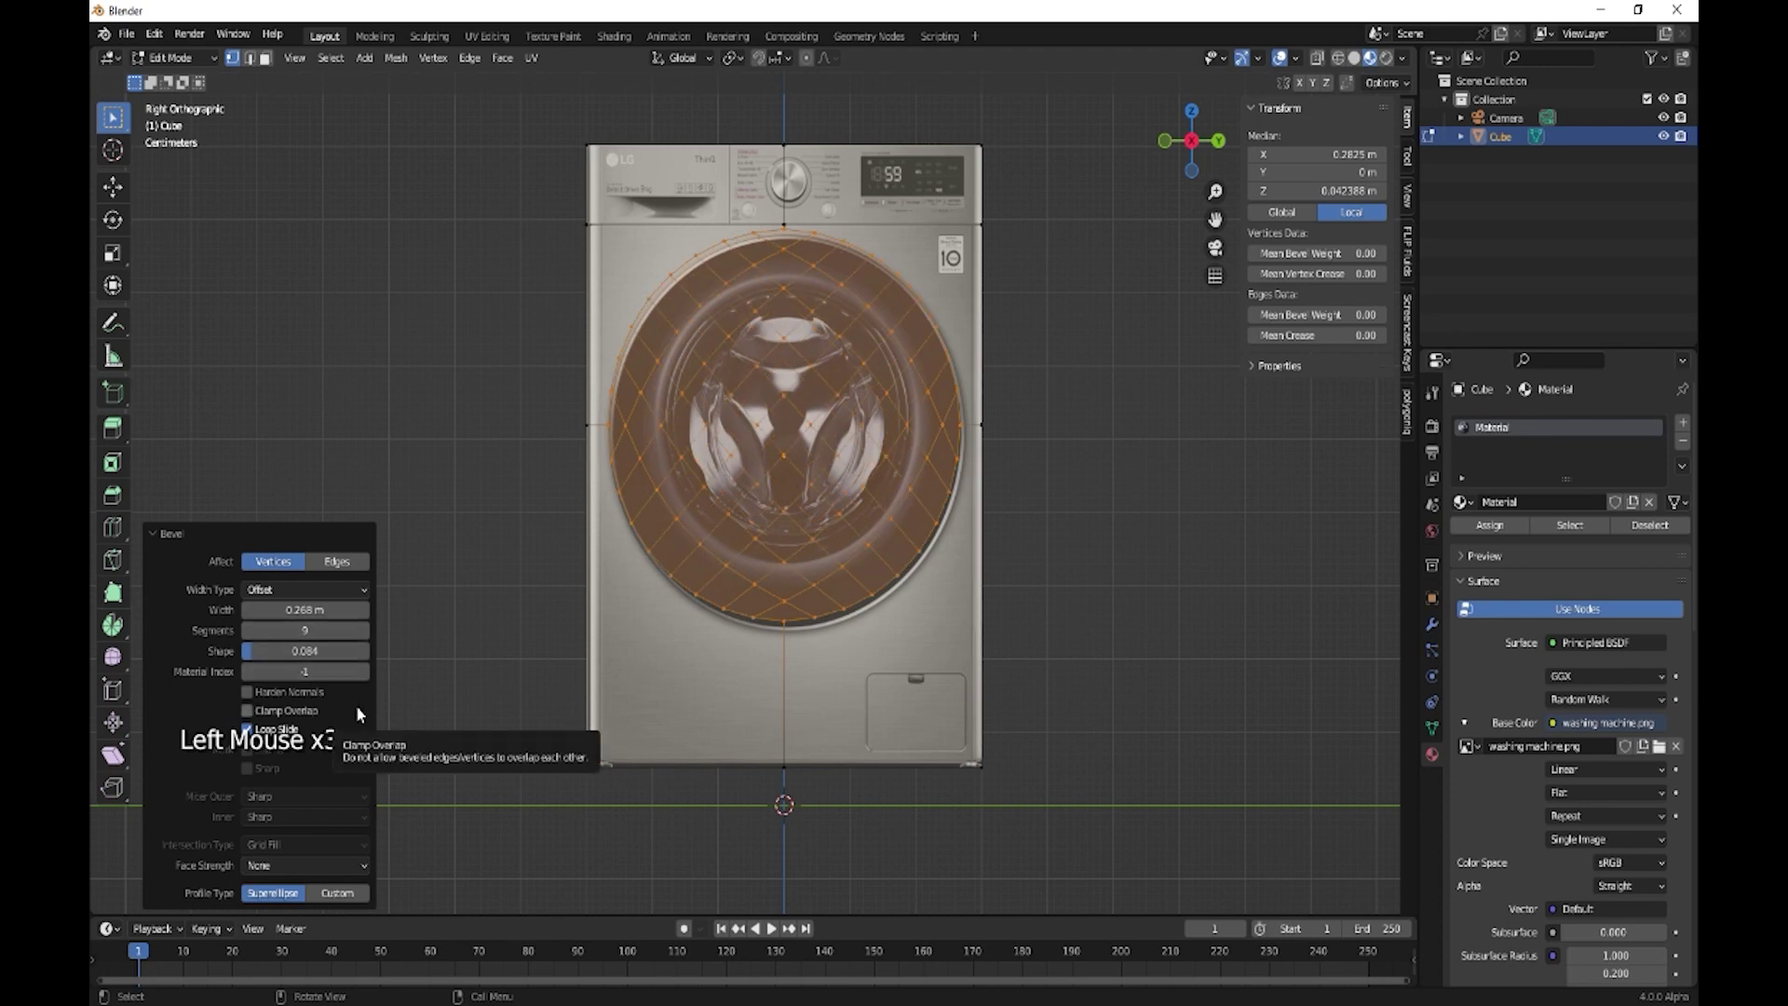
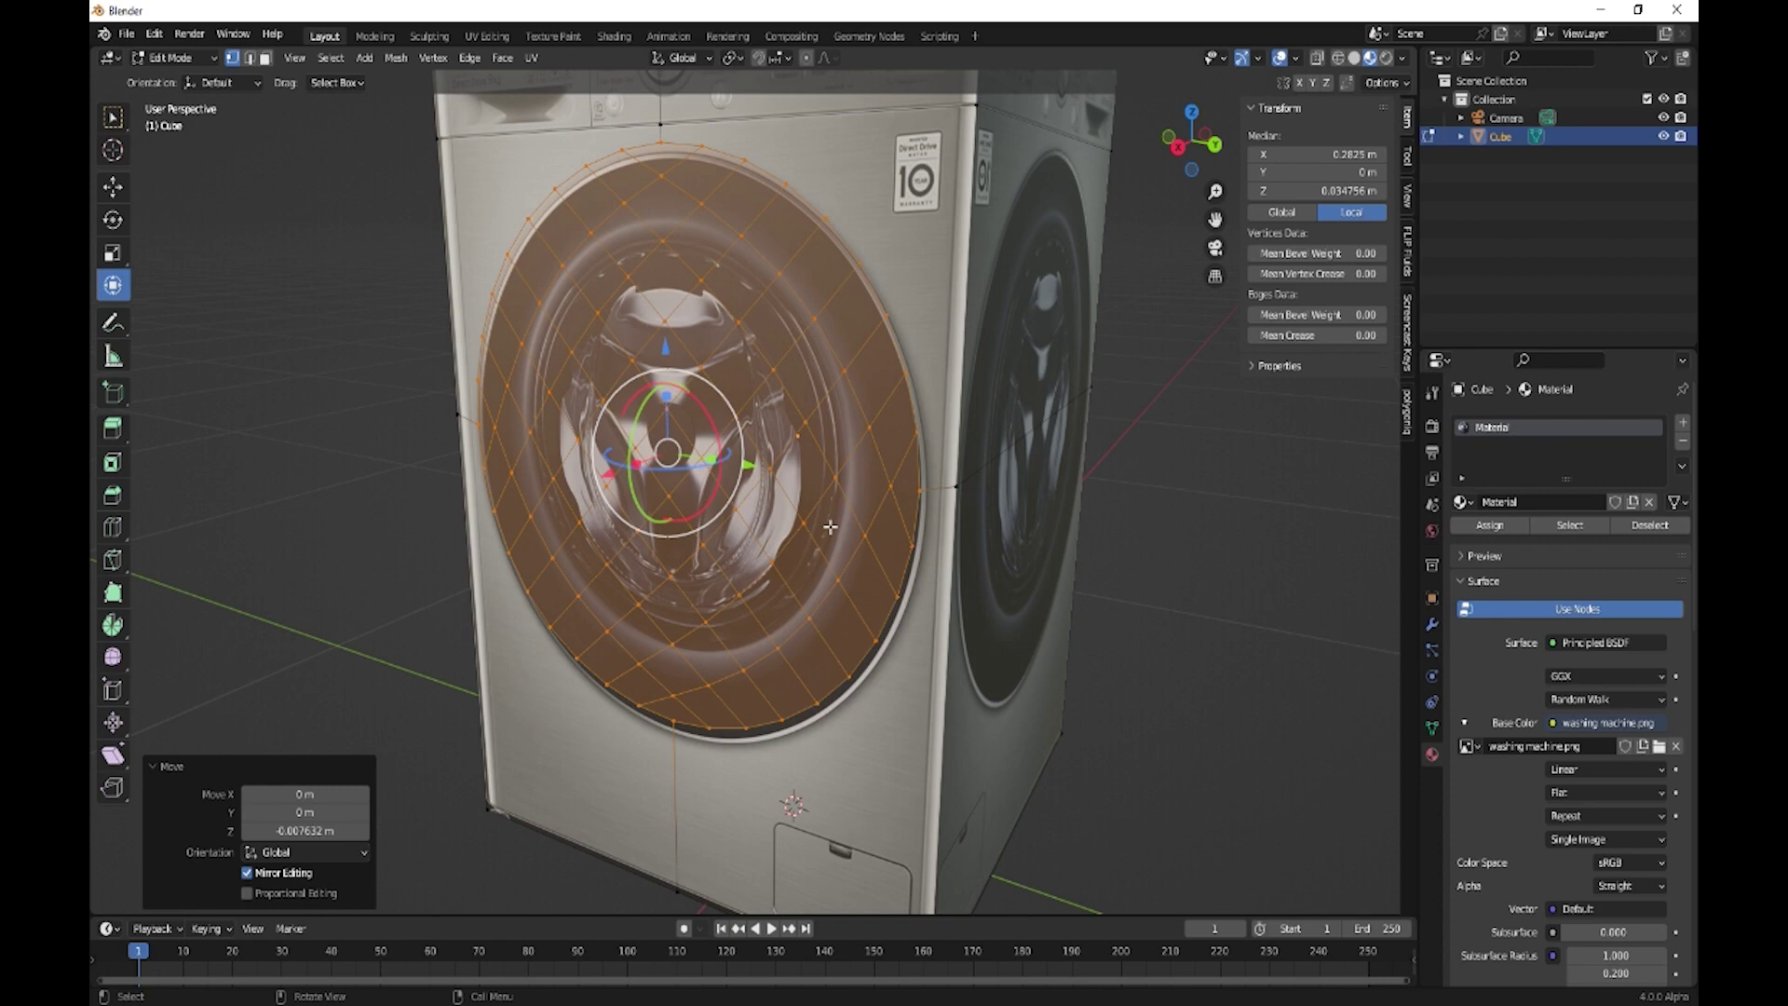
Extrude the circular door faces along their normal and inset them to form a narrow rim
key(e)
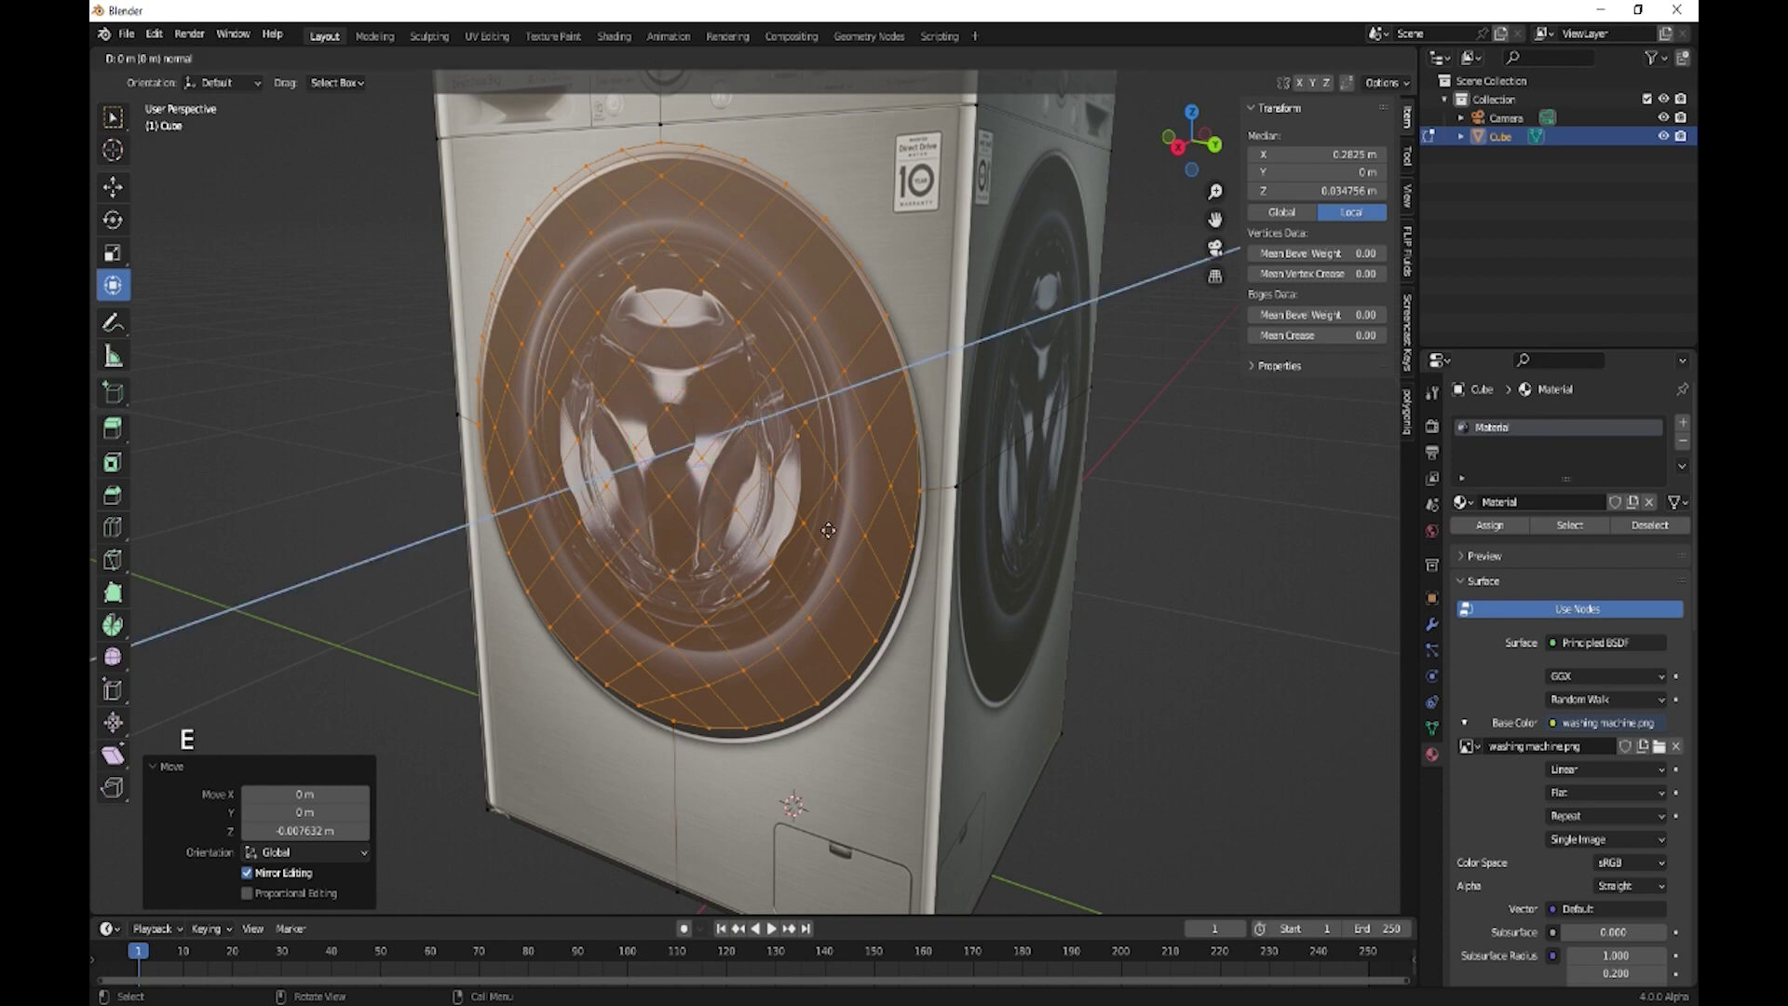
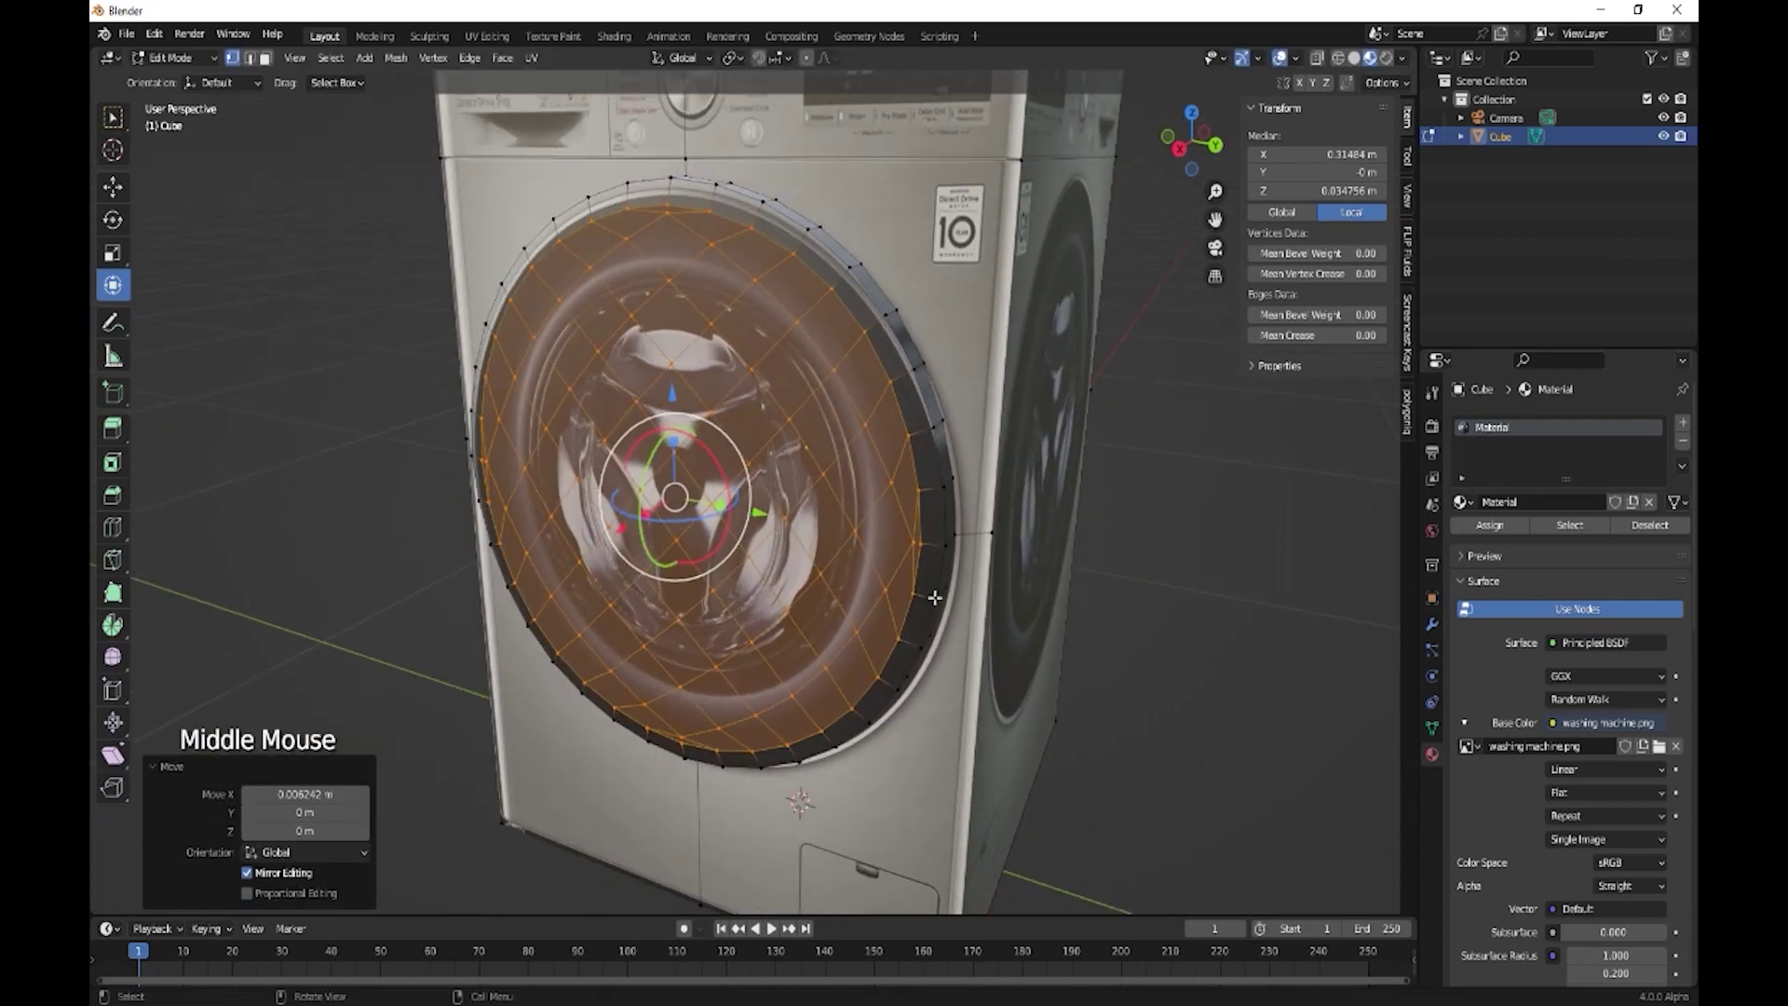
key(i)
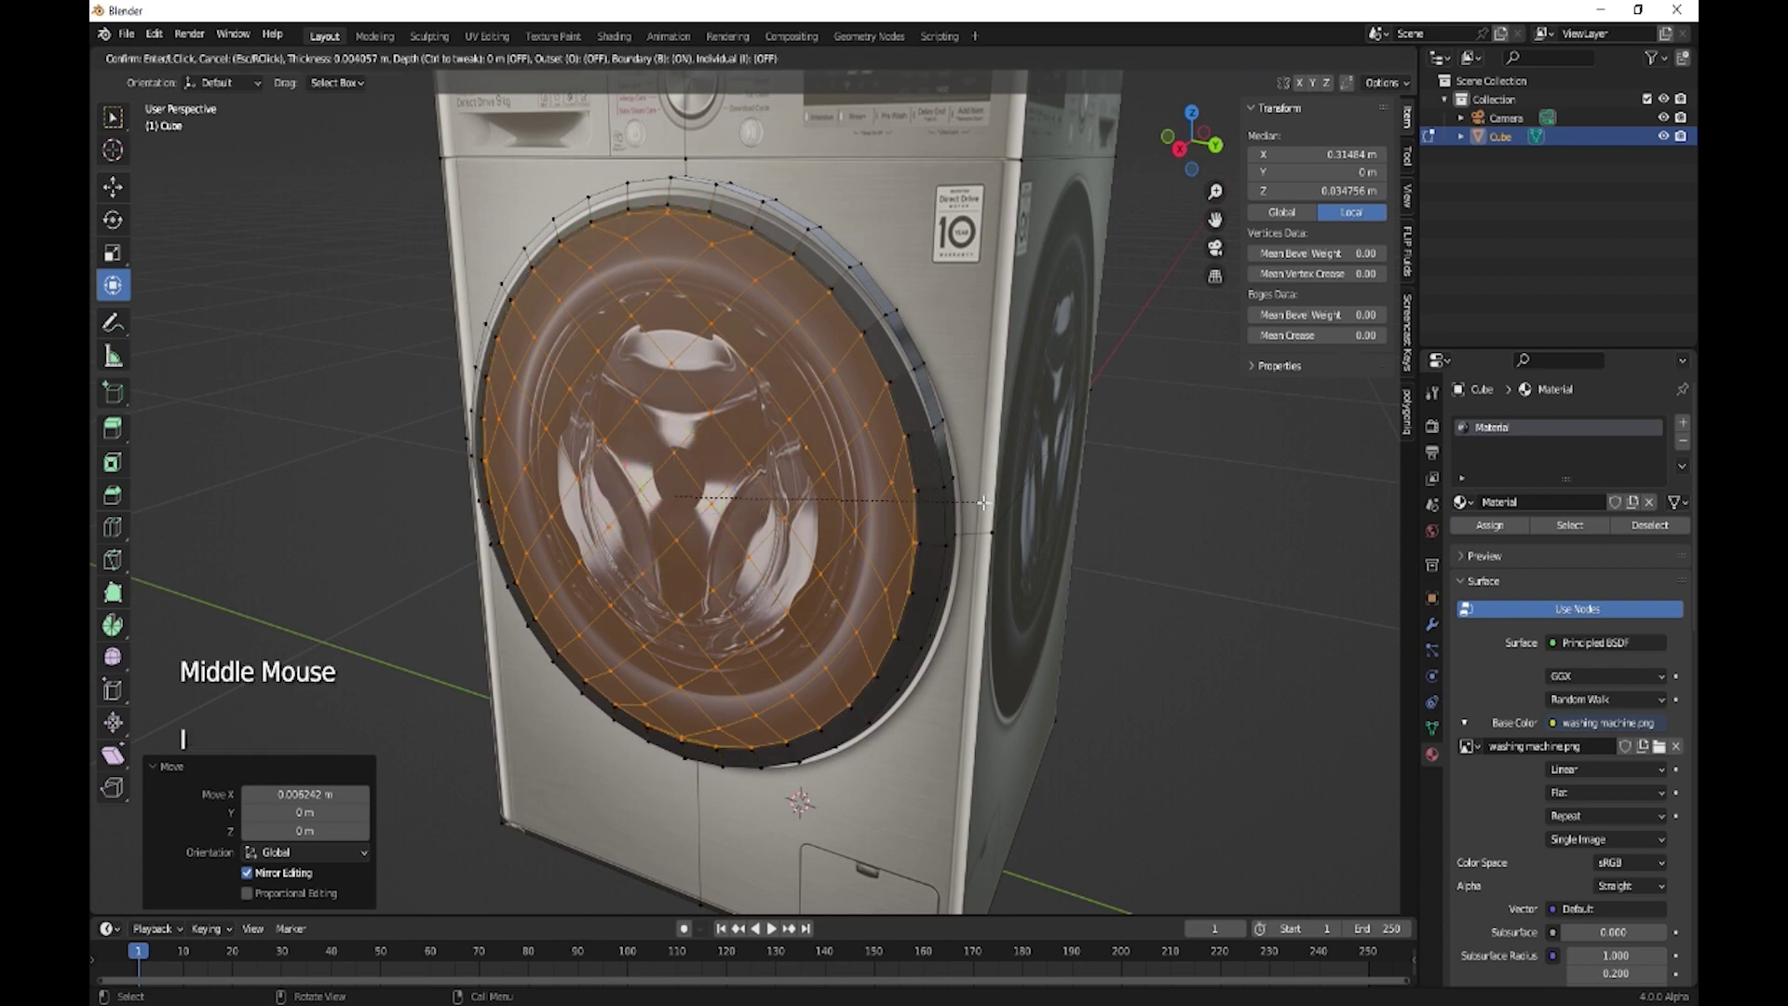
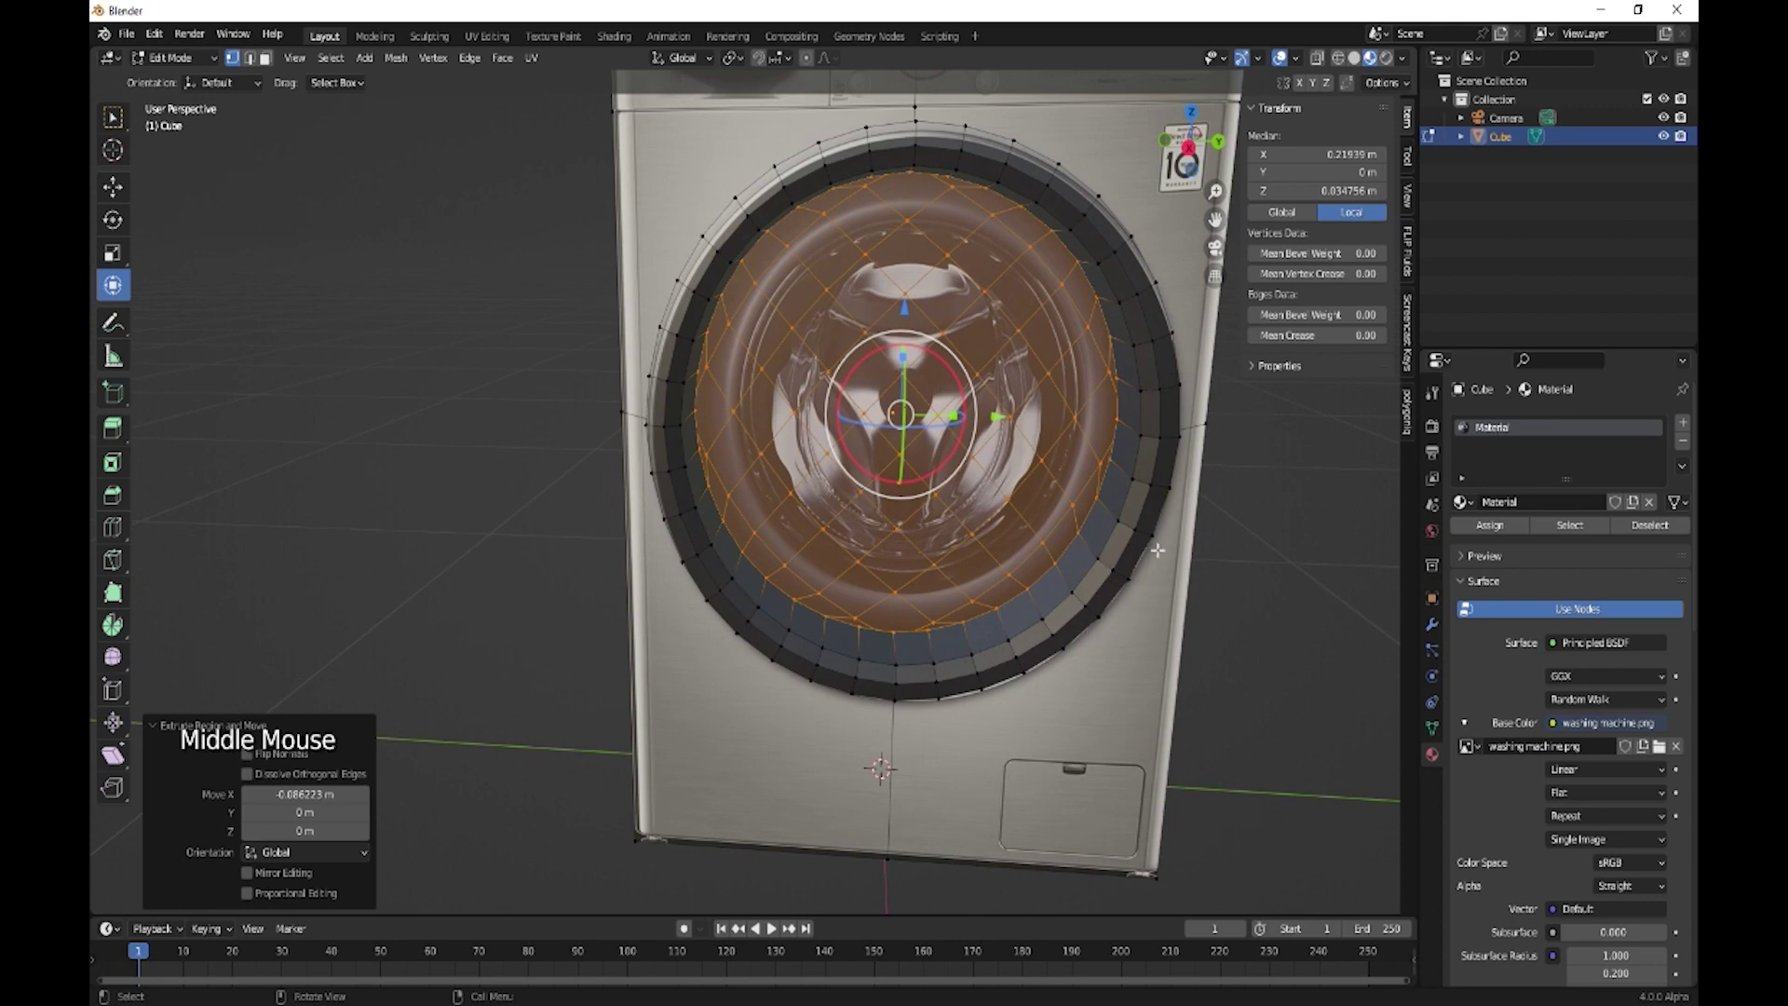
Scale the inner door faces down to widen the rim, then bevel the rim's edge loop
key(s)
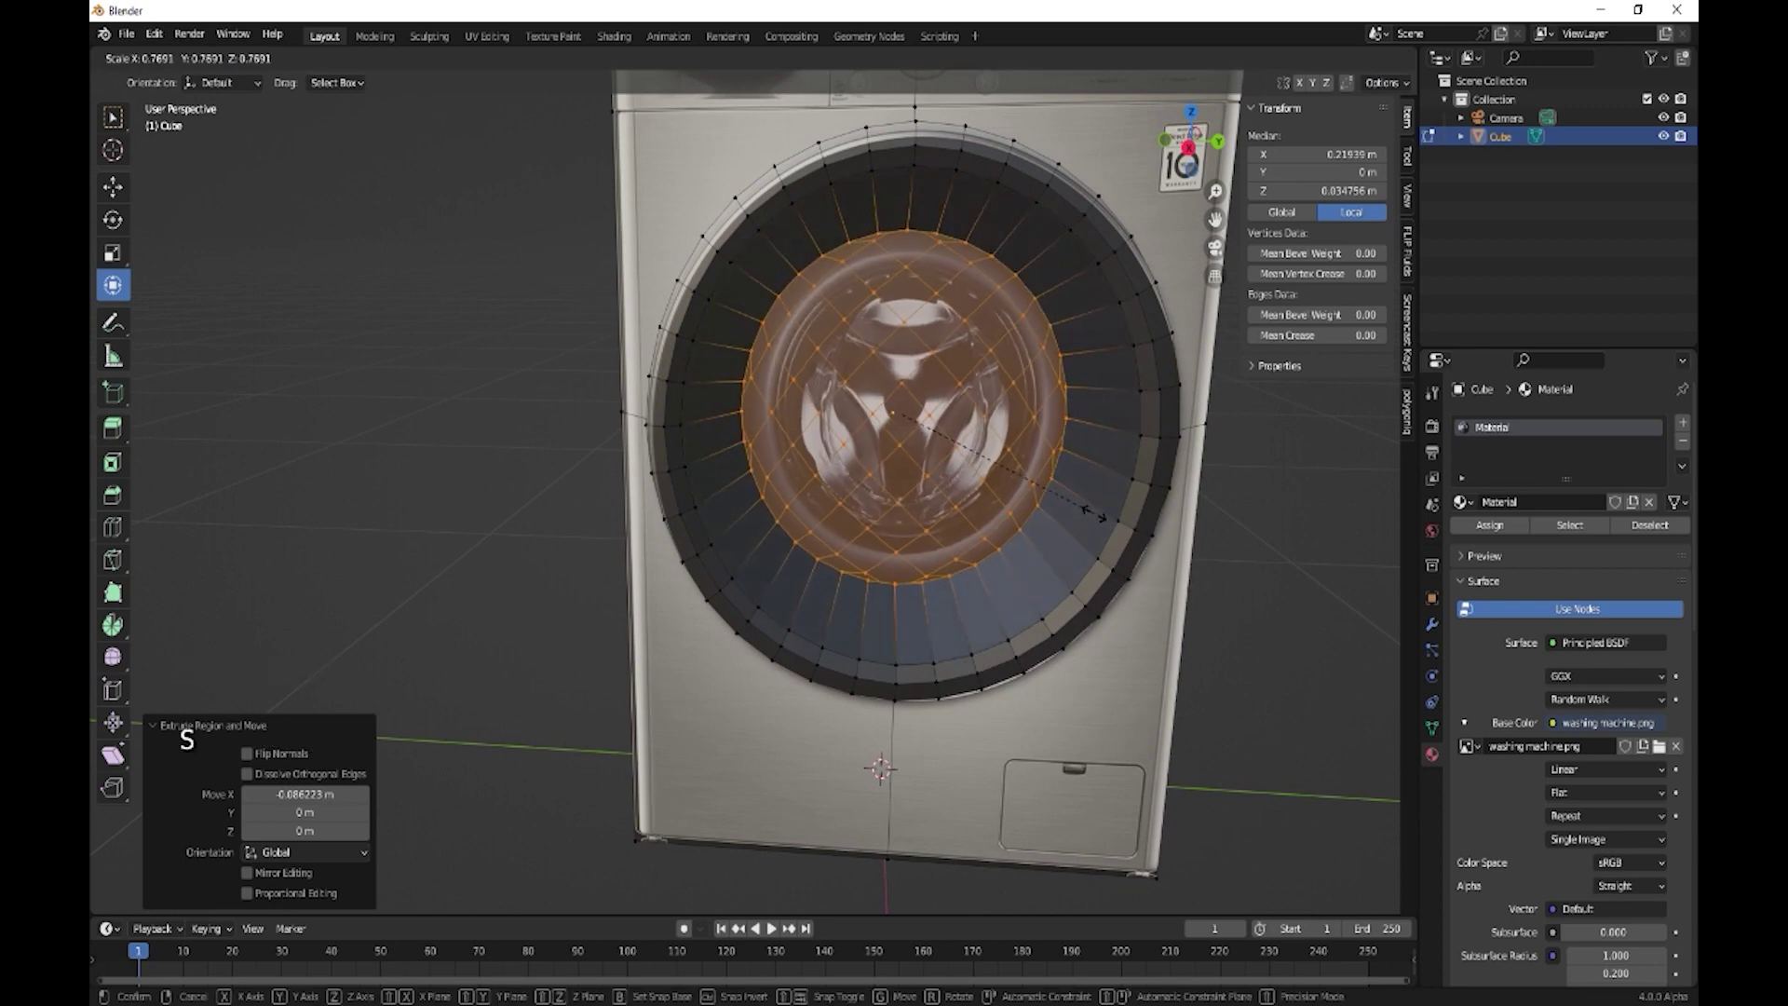
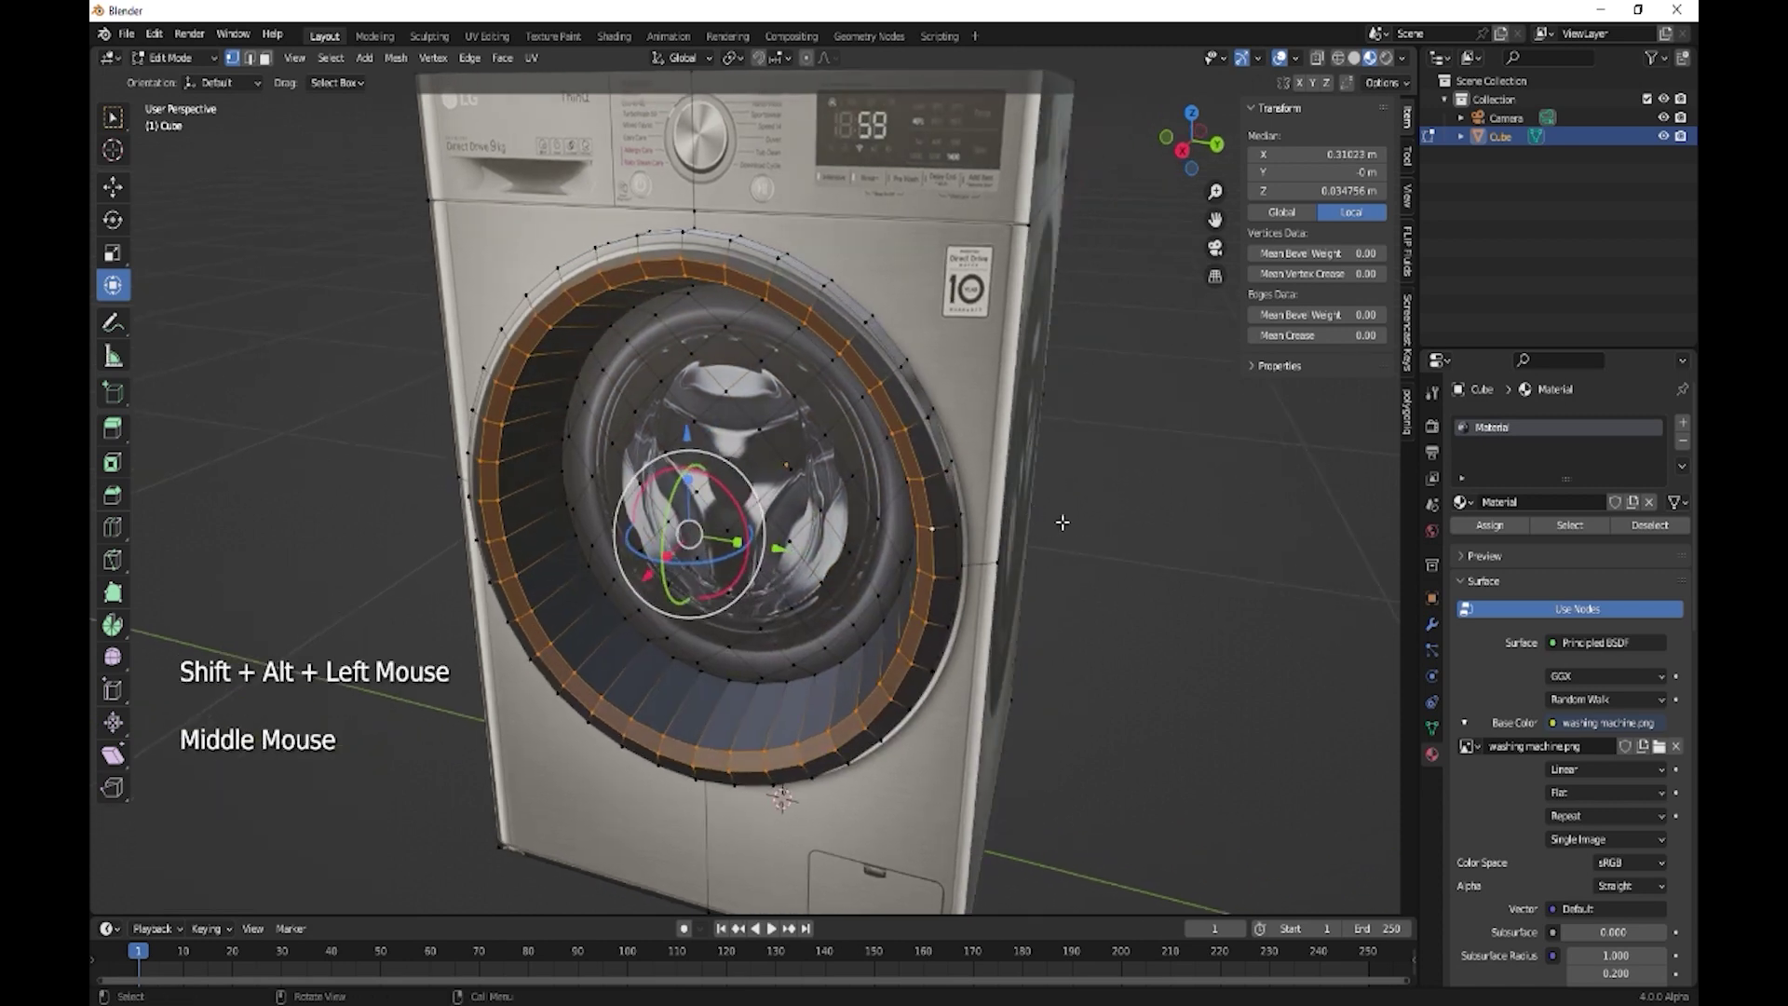
key(ctrl+b)
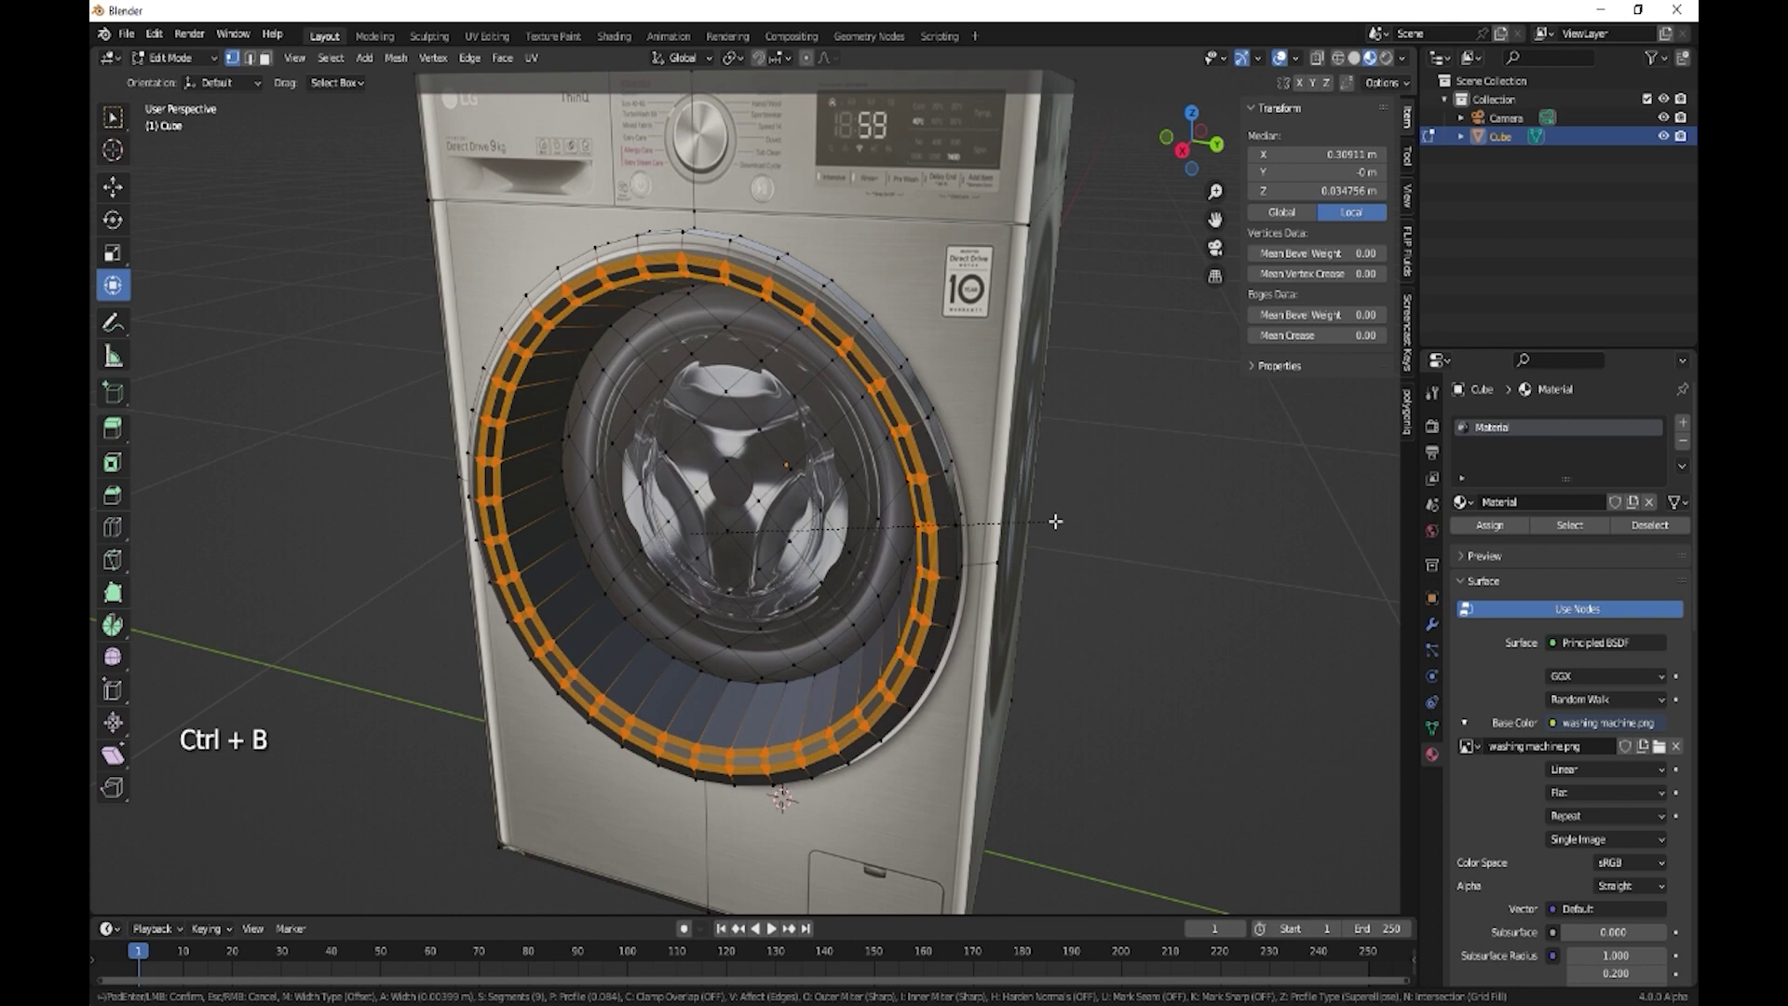
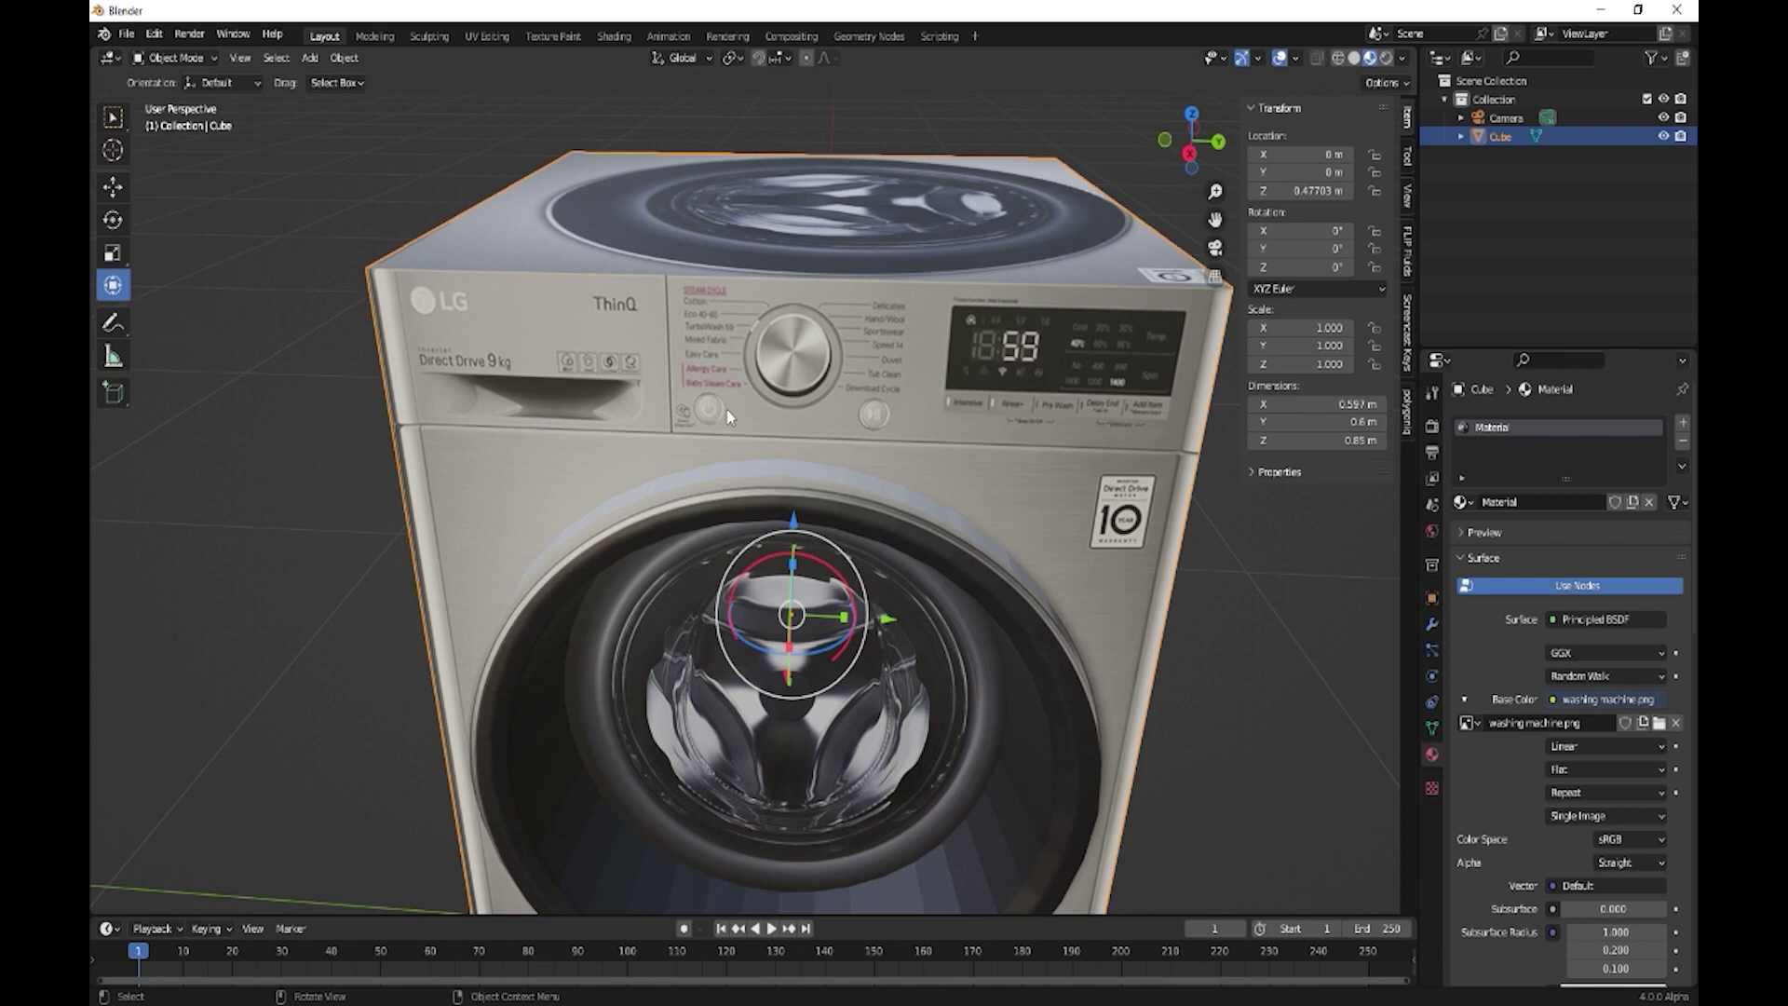
Enter Edit Mode and place a horizontal loop cut across the front under the control panel
key(Tab)
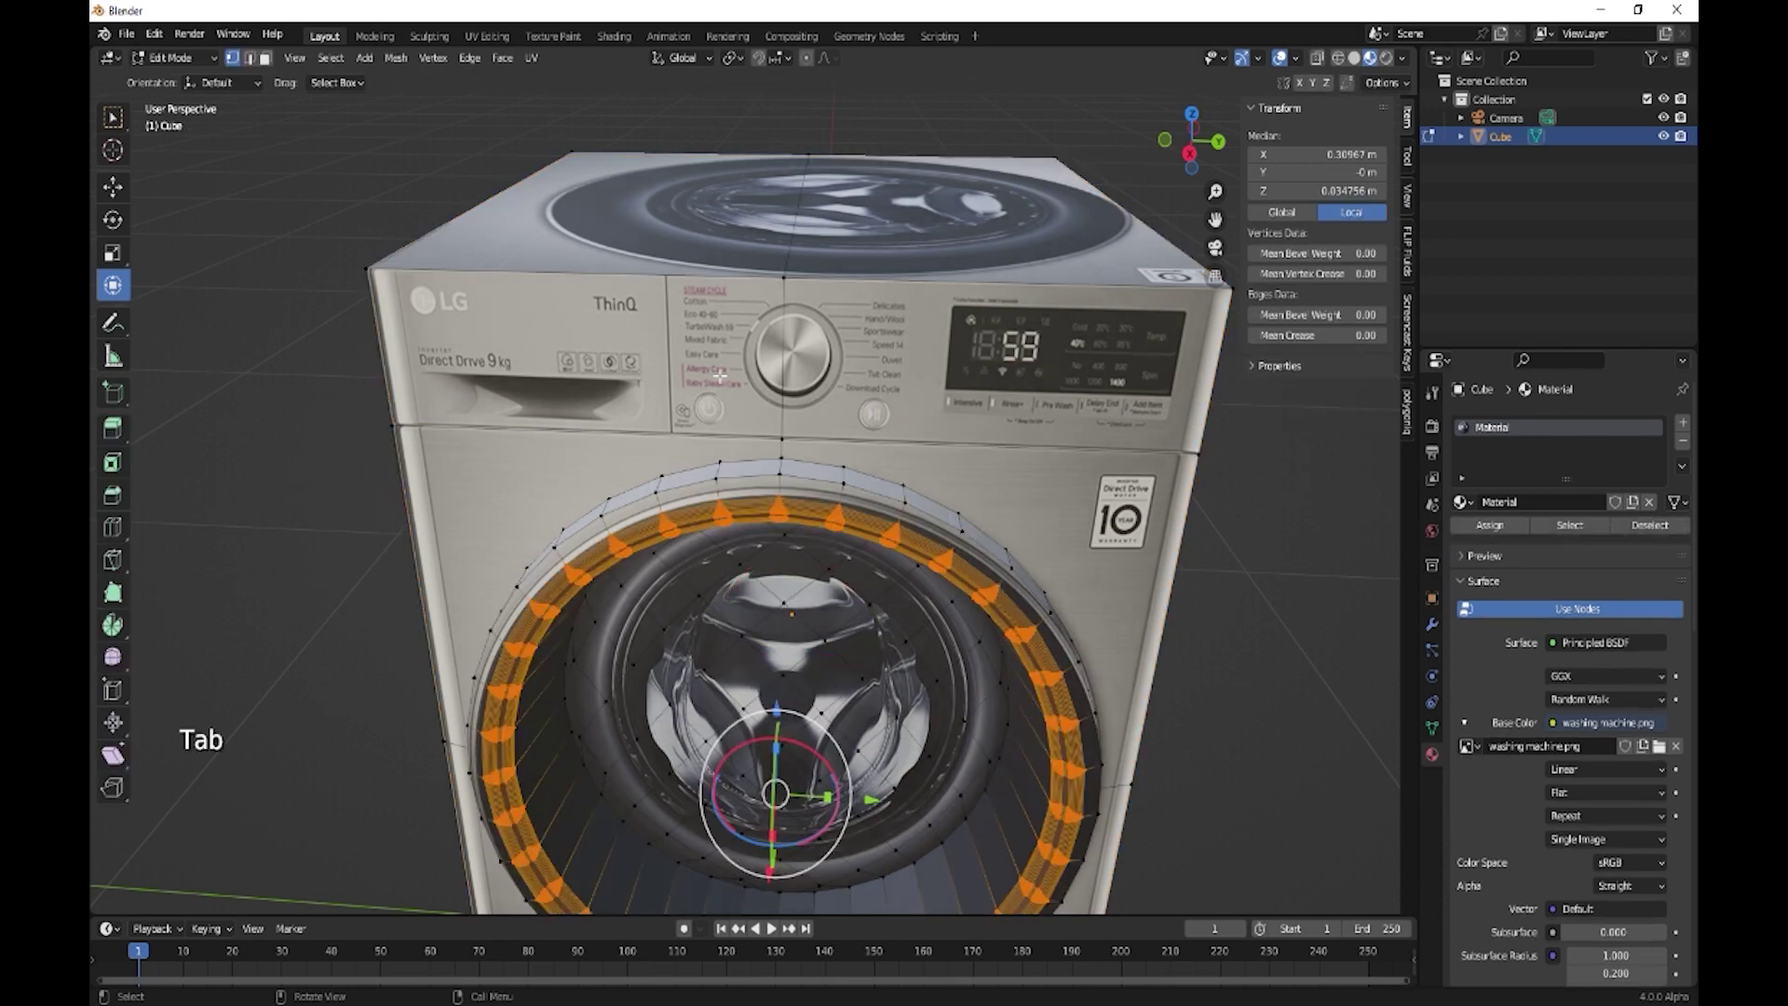
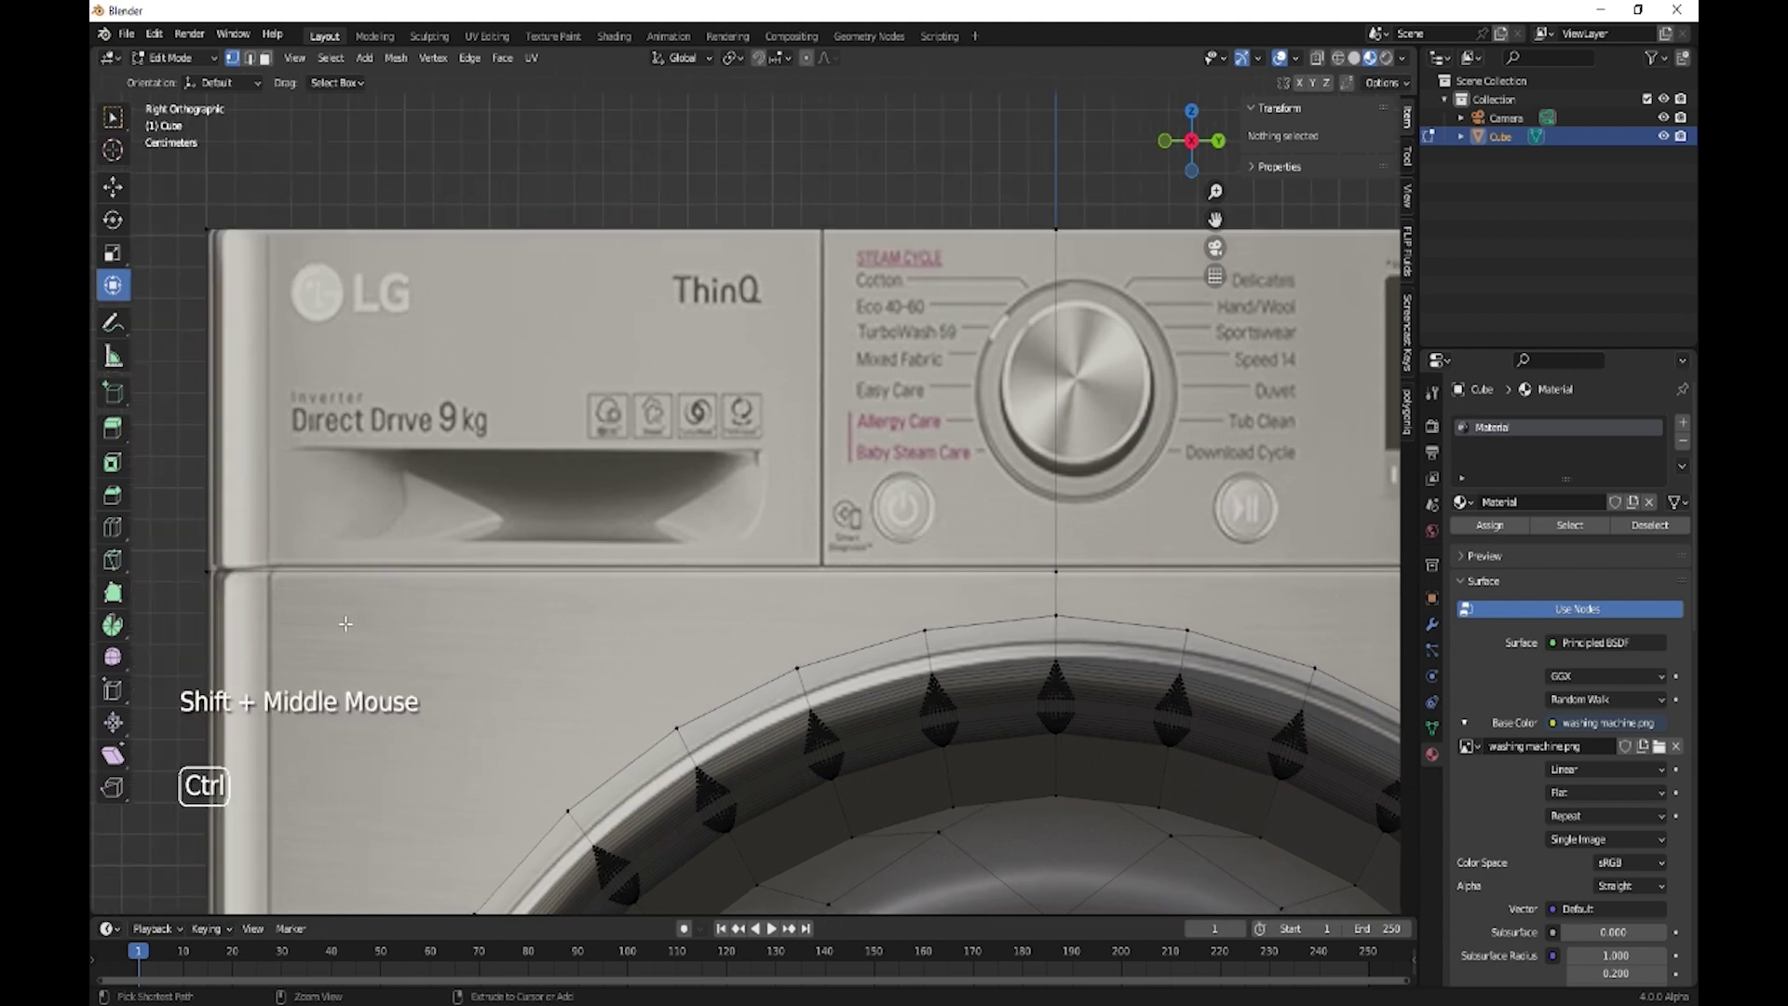
key(ctrl+r)
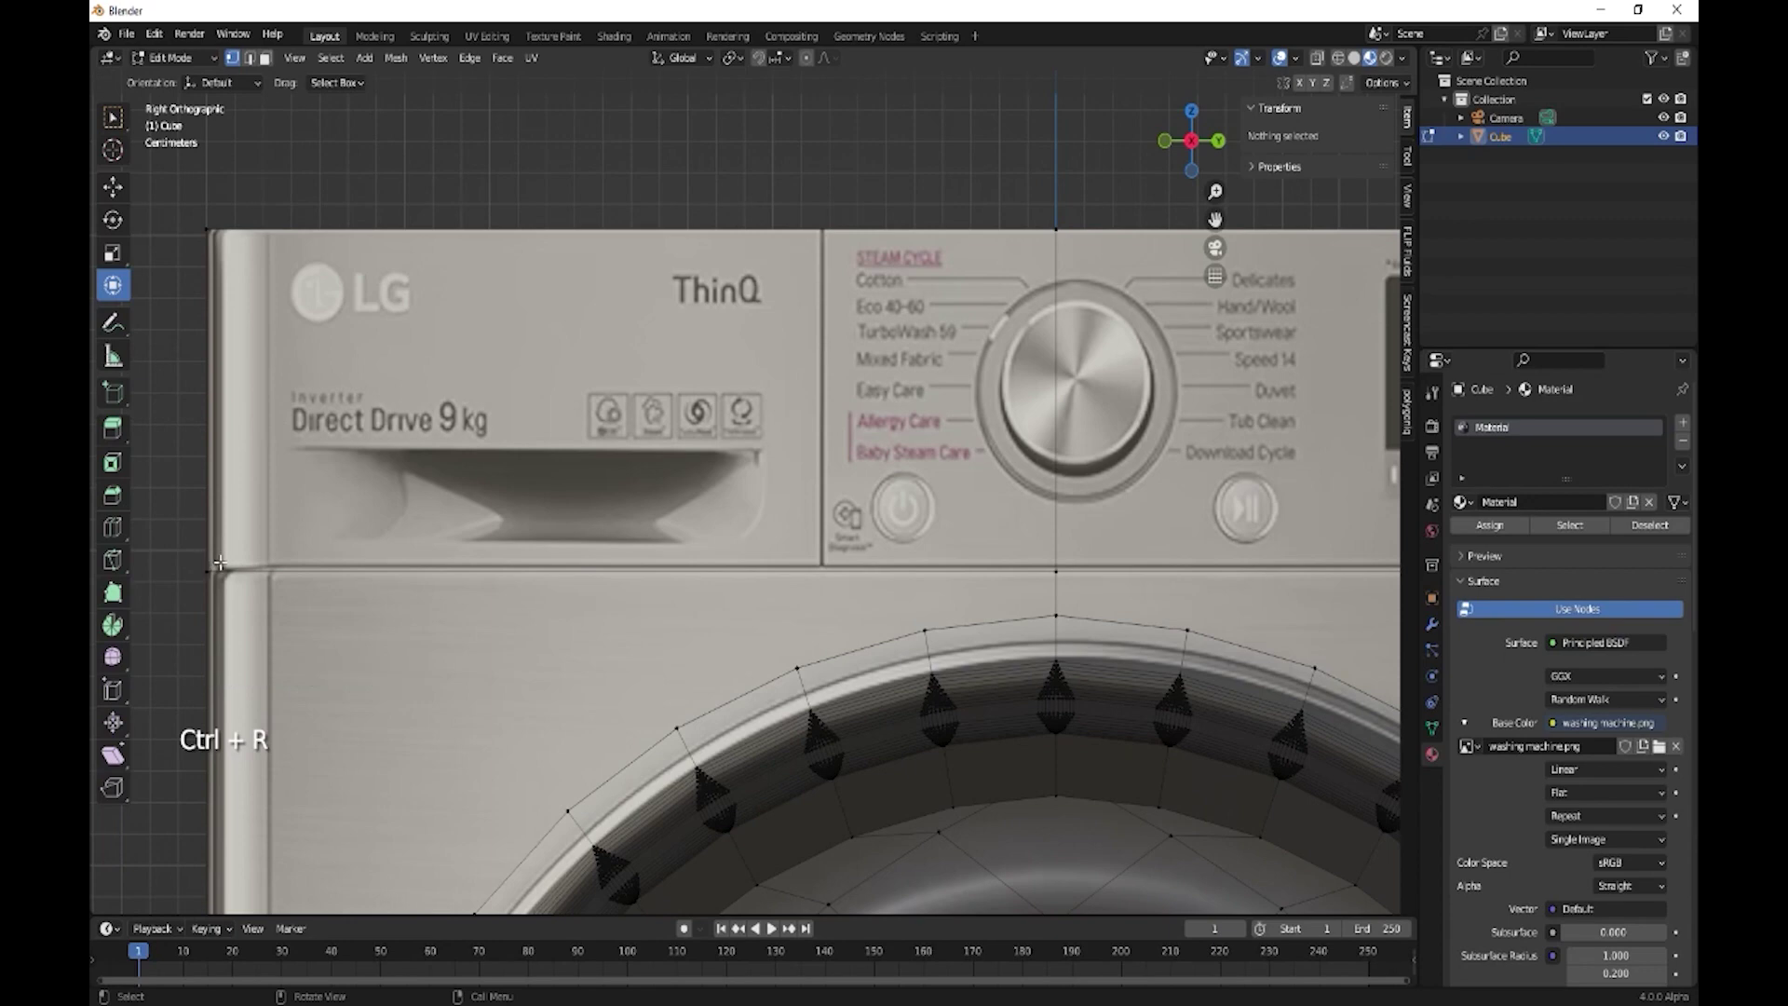
scroll(down, 3)
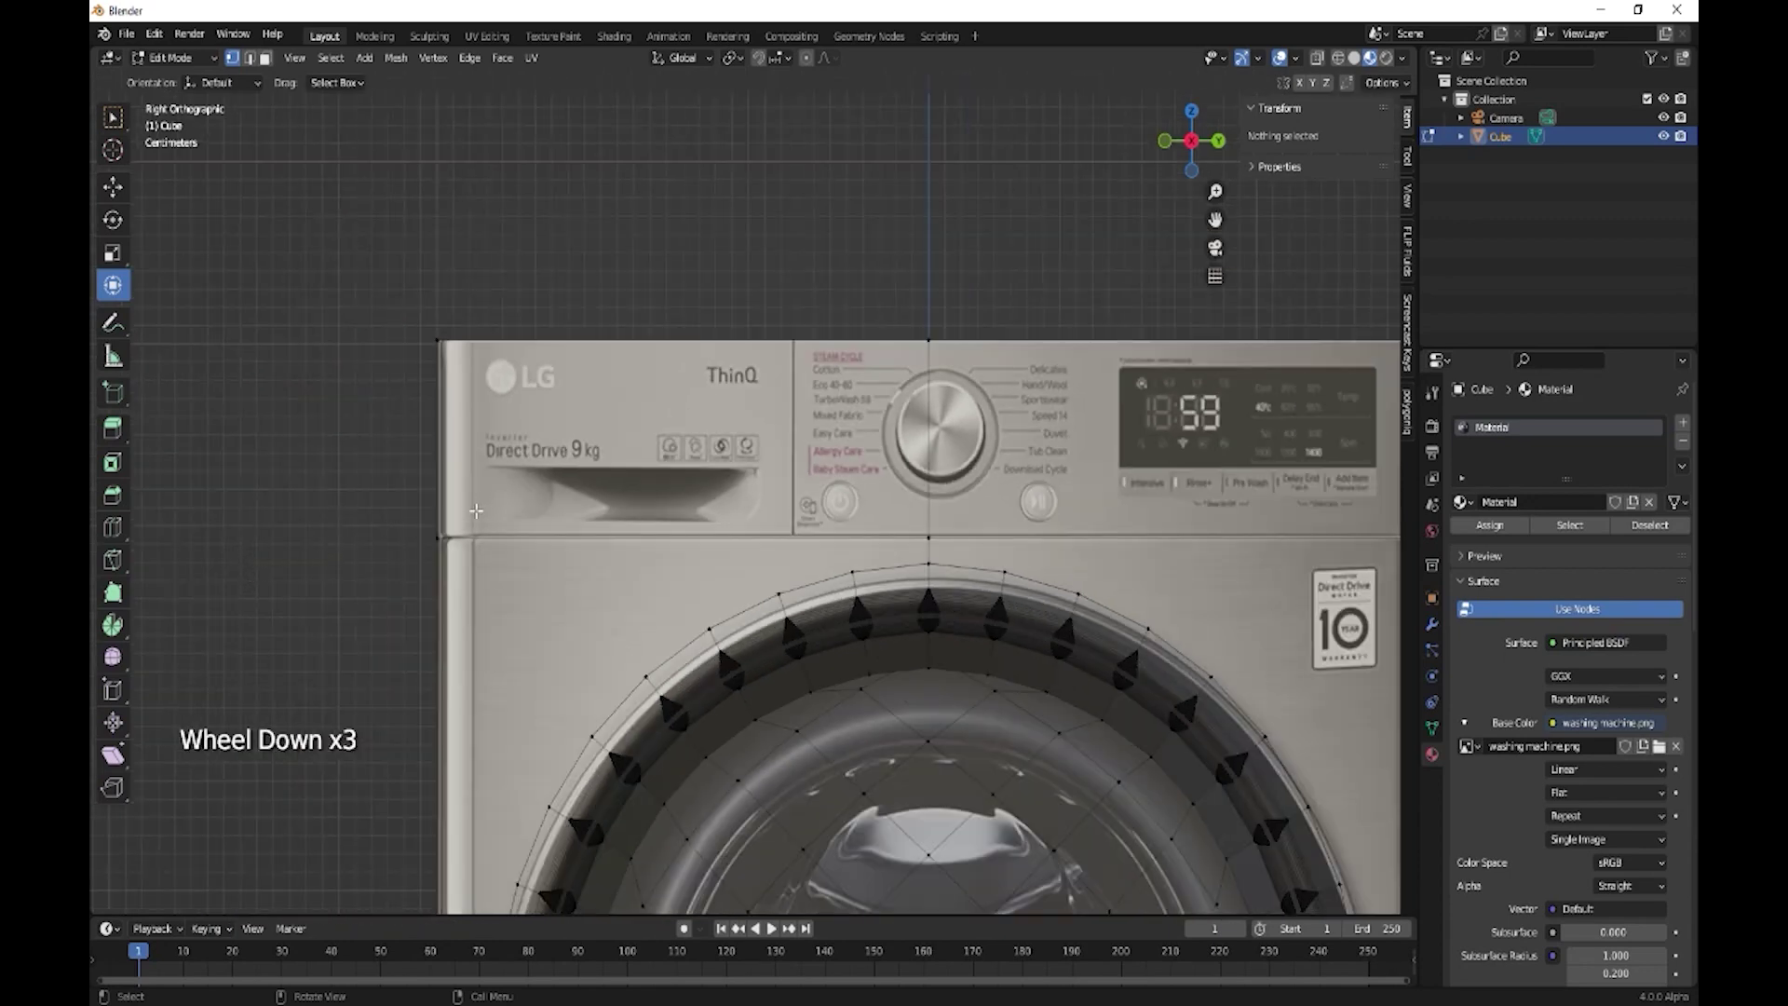
key(Escape)
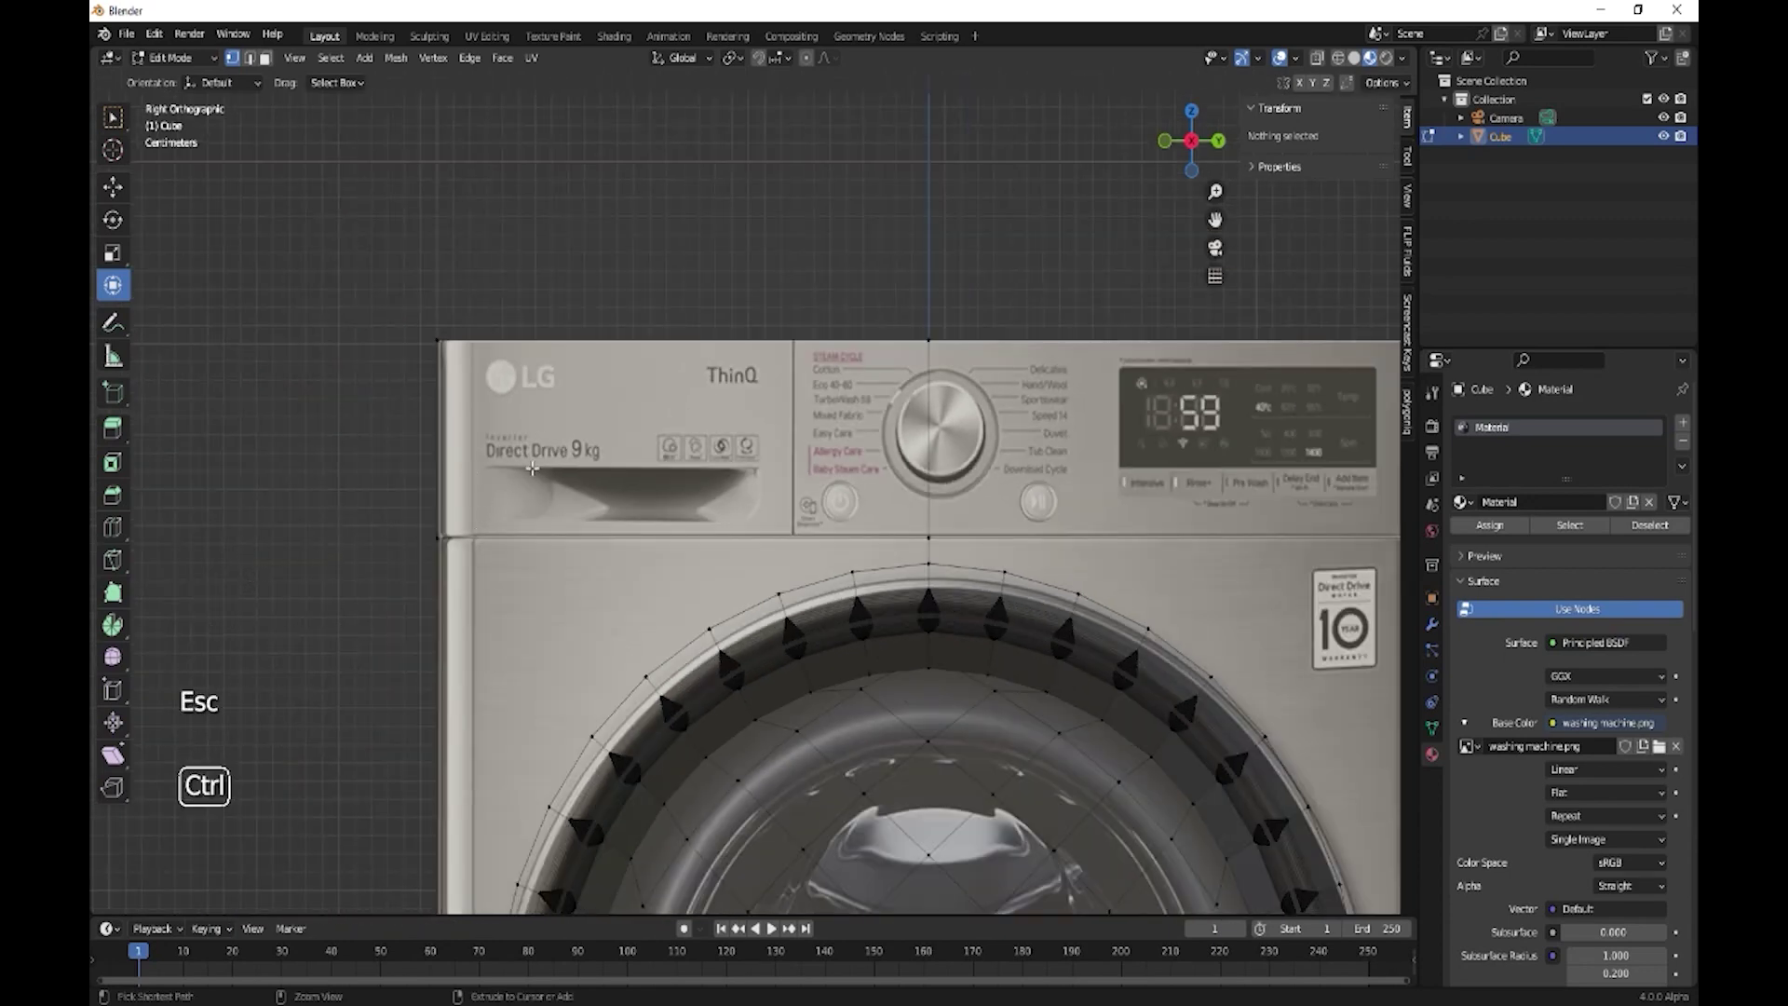
key(ctrl+r)
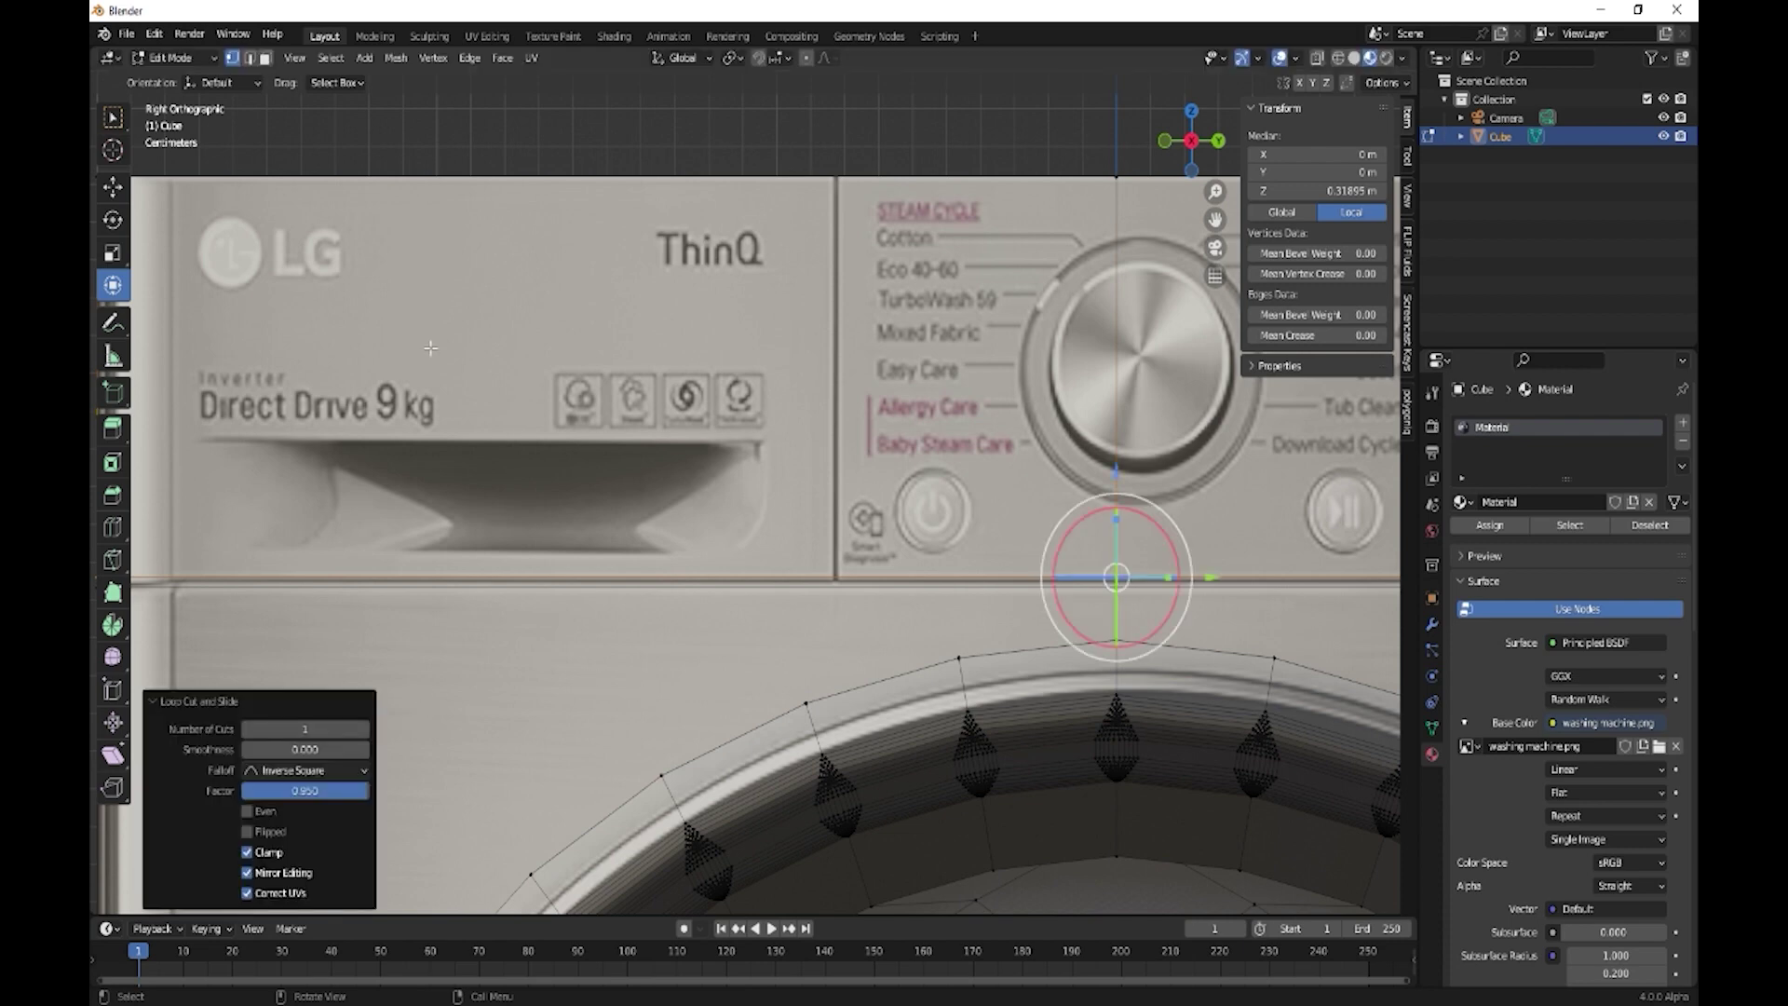
Move the new loop along X to align with the control panel's bottom edge and leave Edit Mode
click(279, 72)
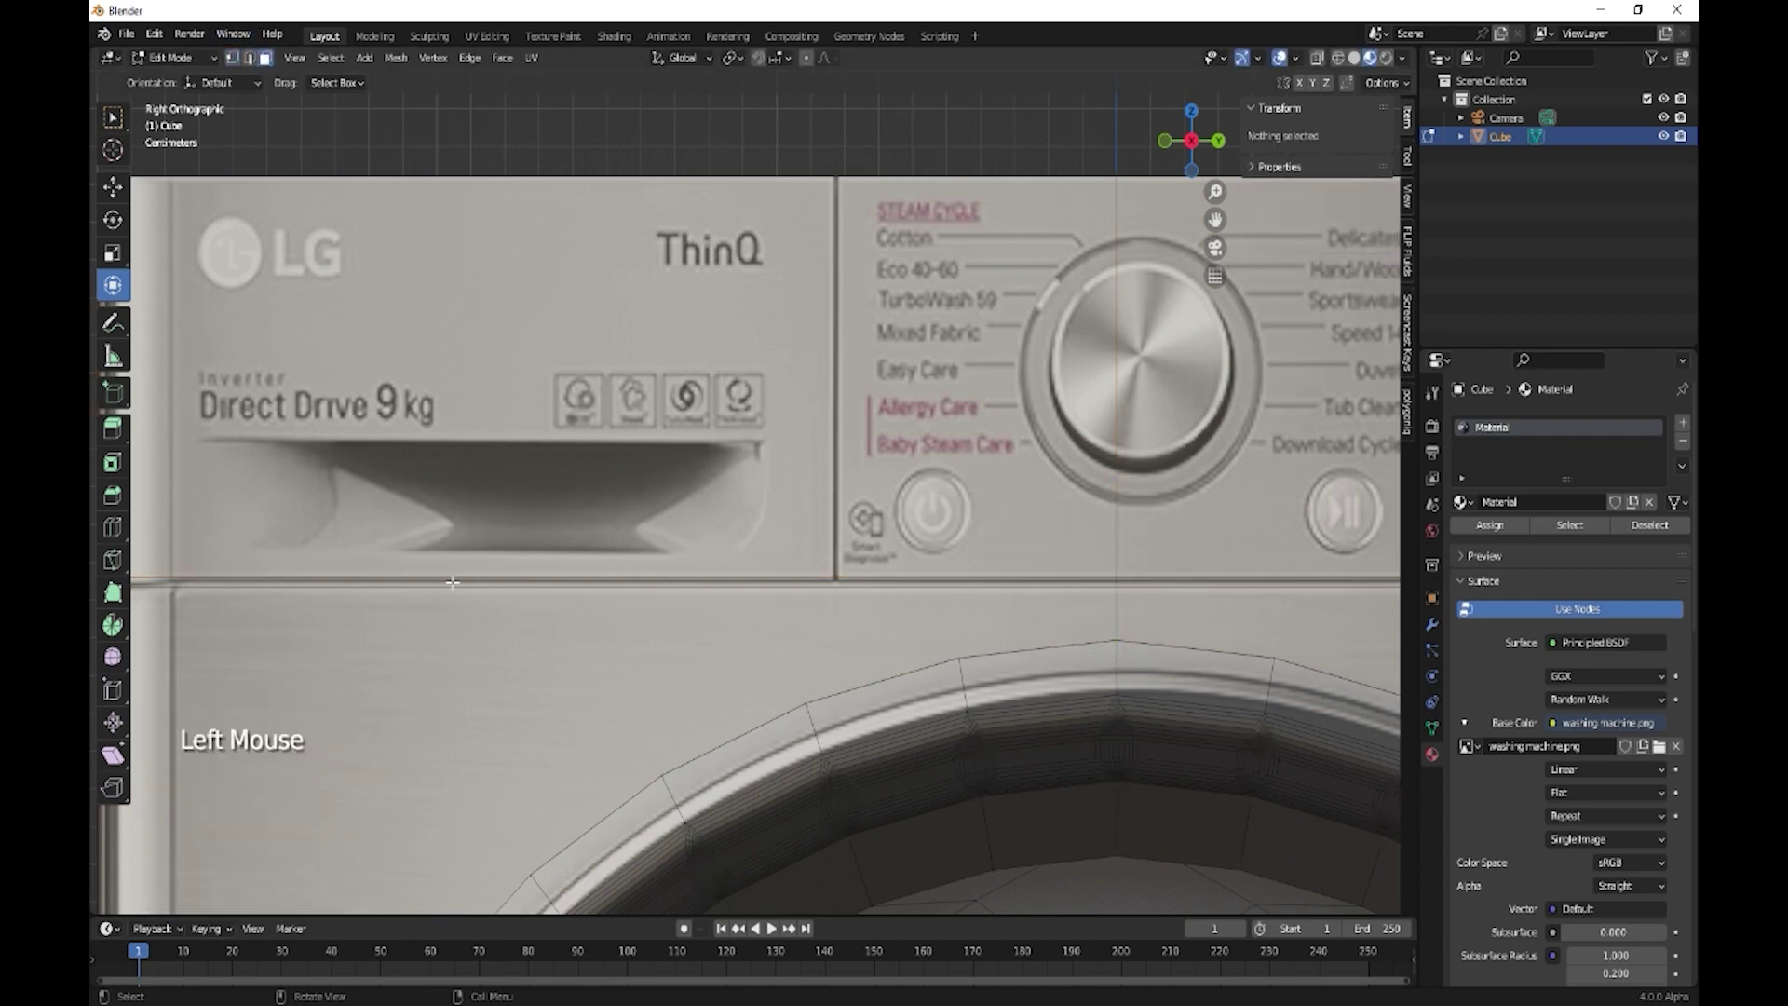
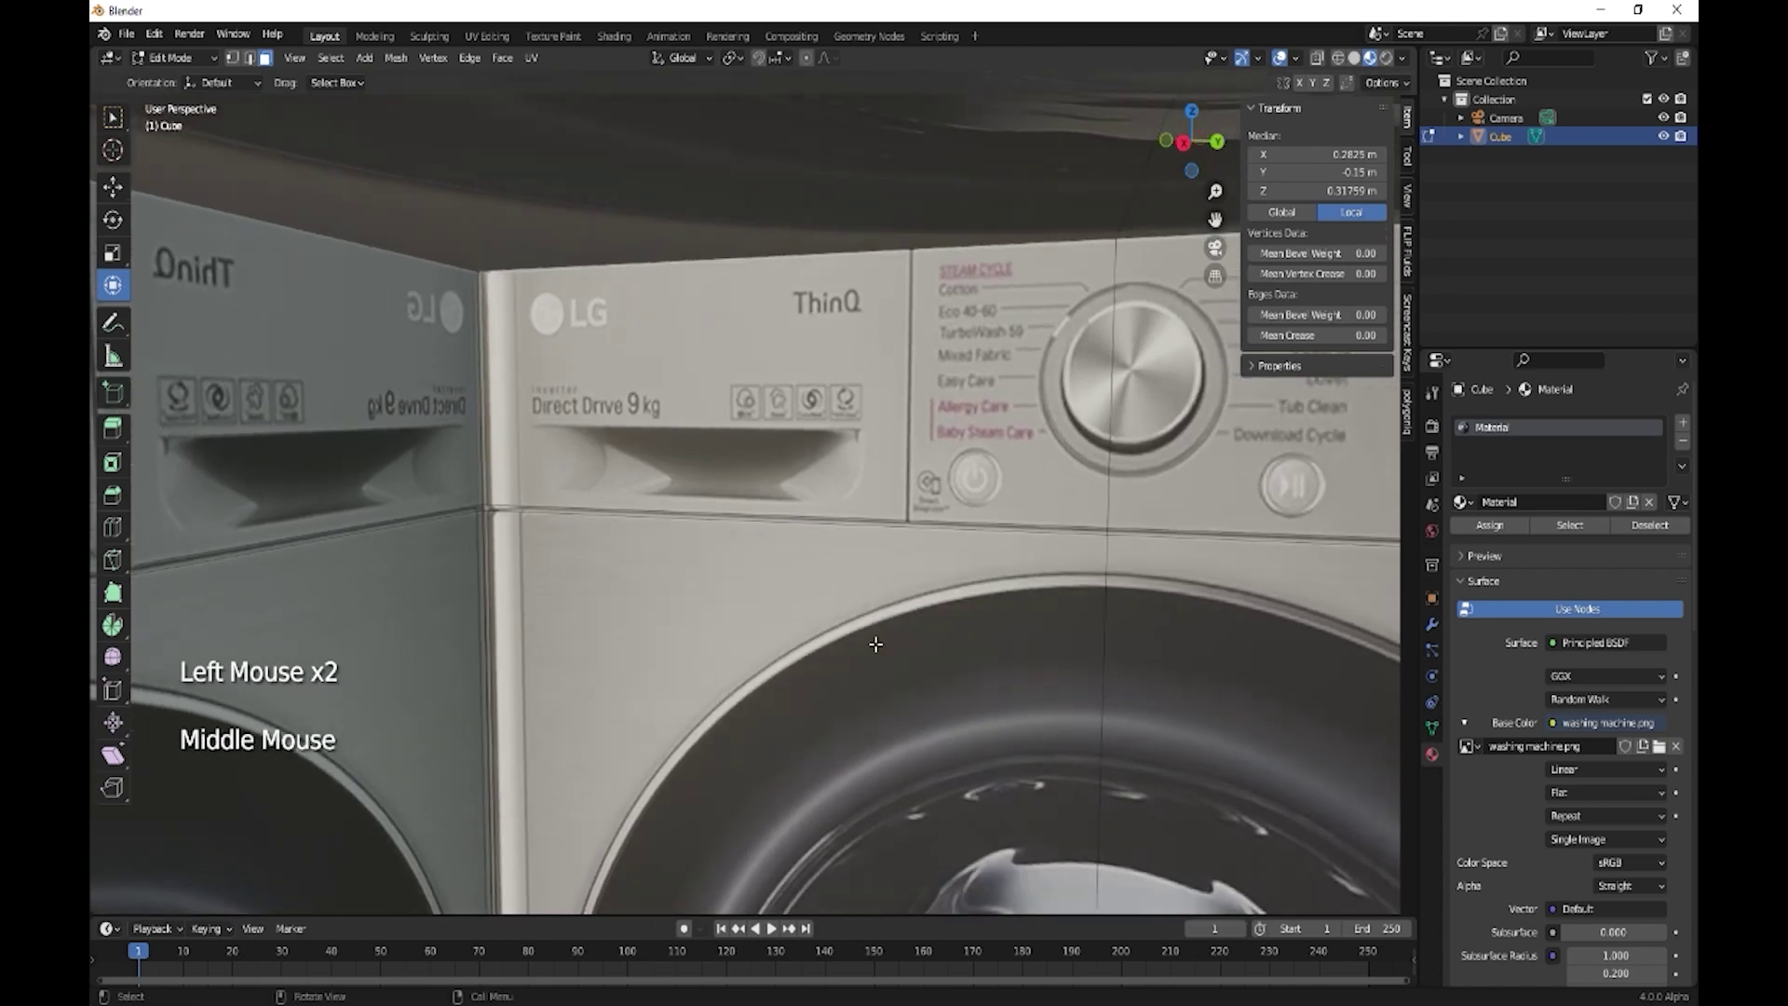
scroll(down, 3)
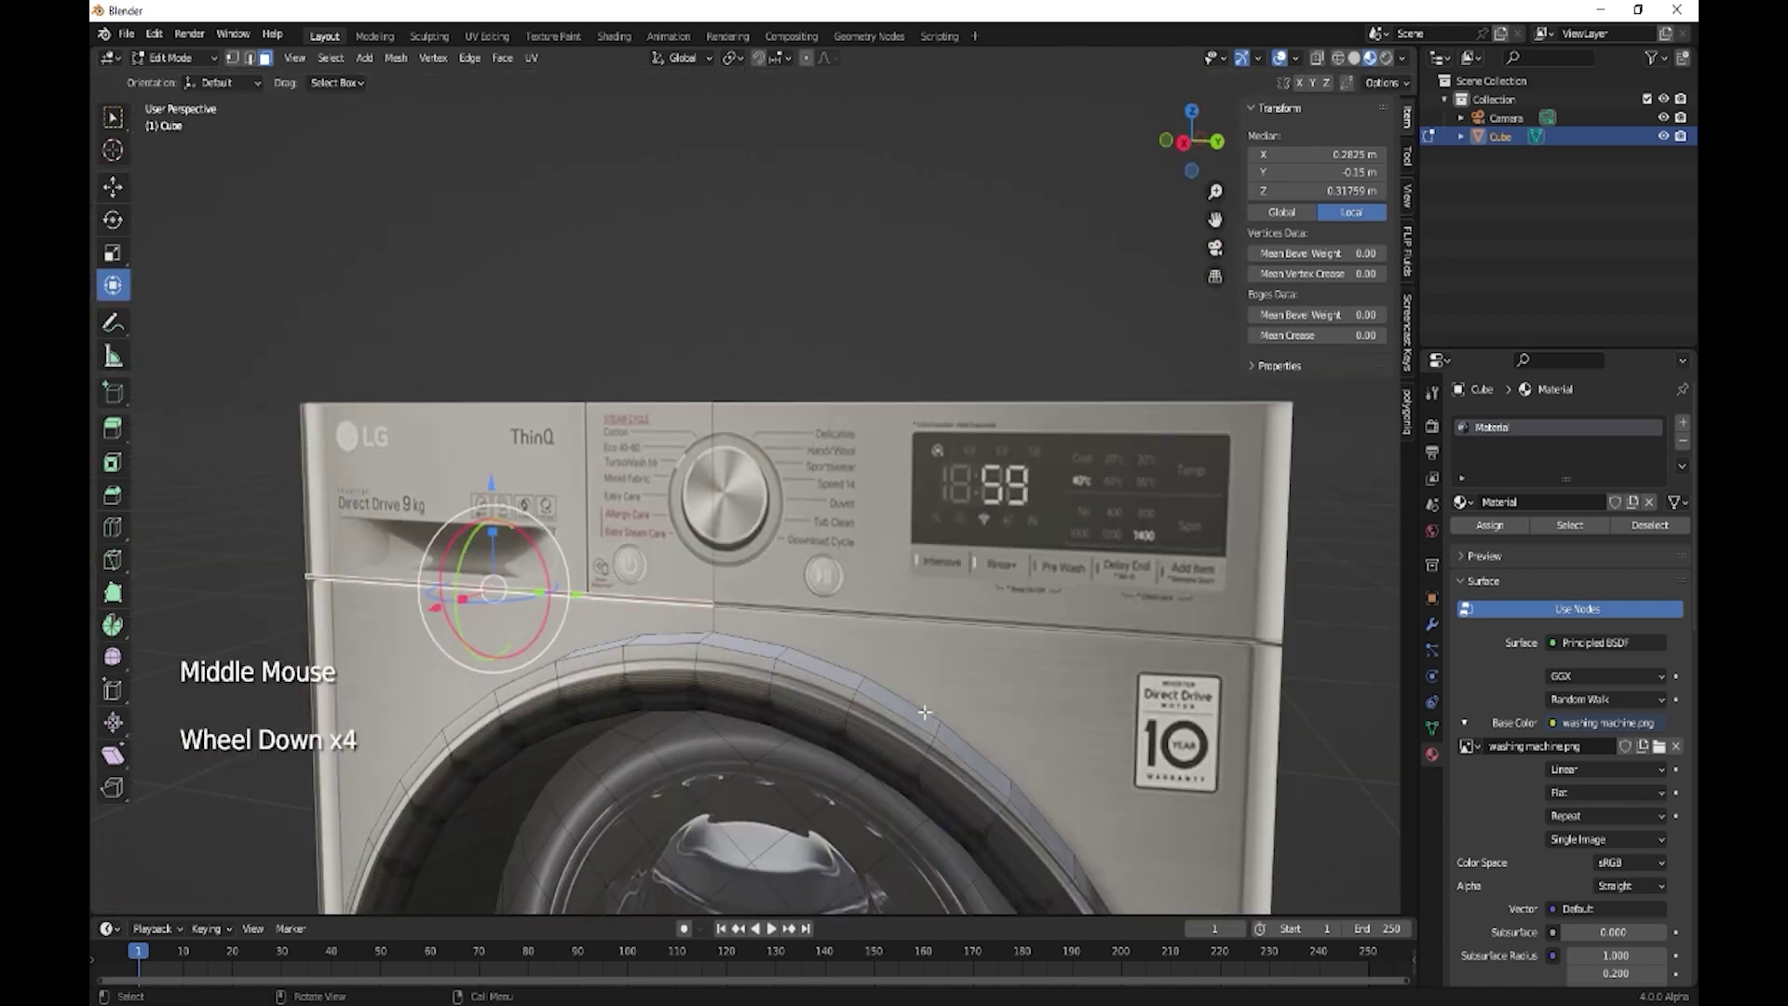
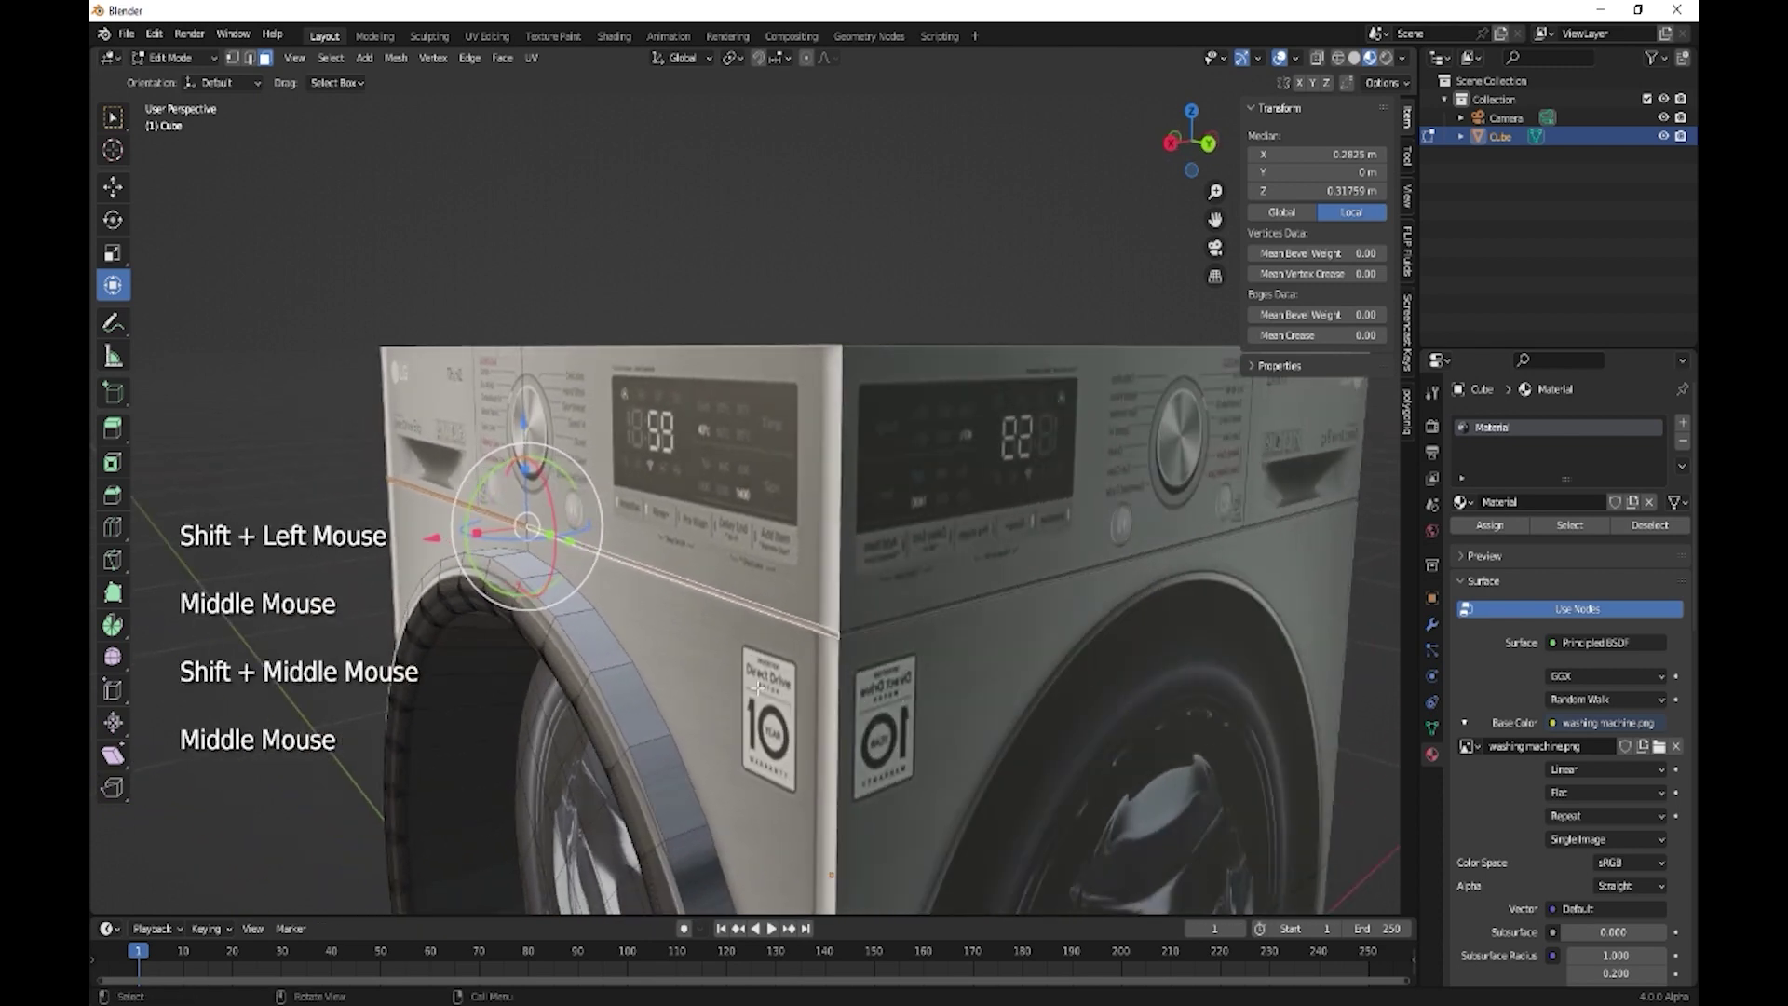
scroll(up, 3)
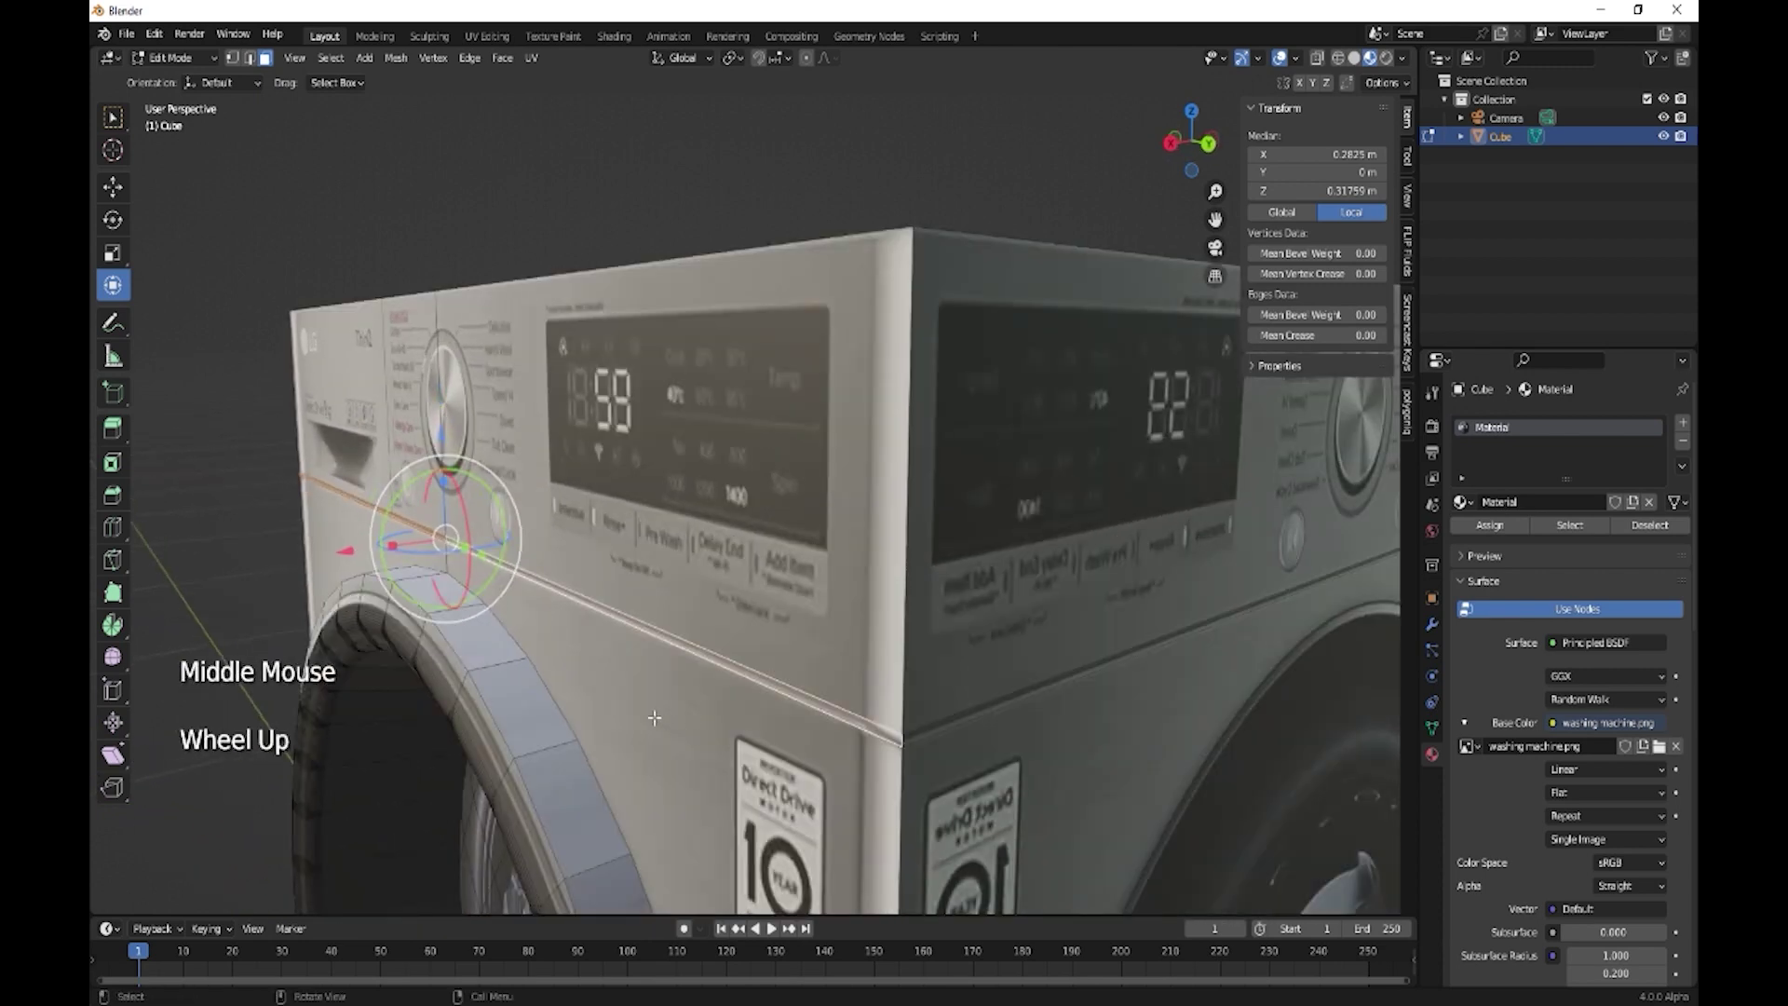
key(e)
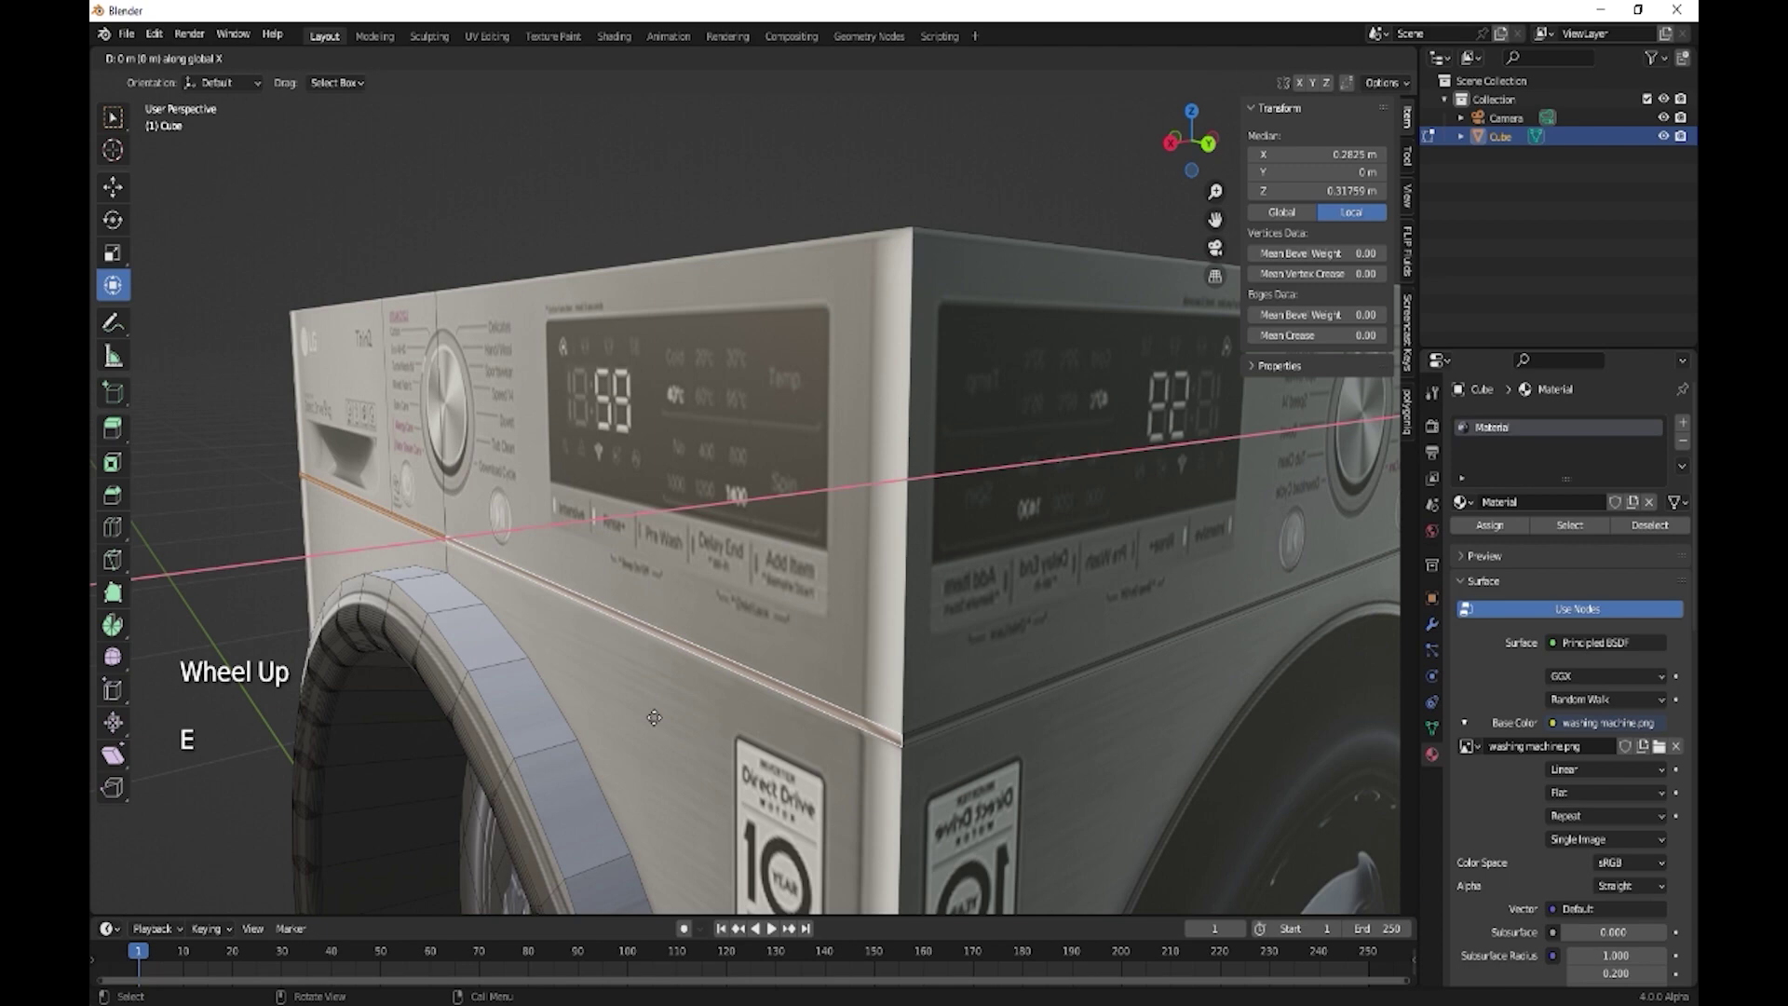
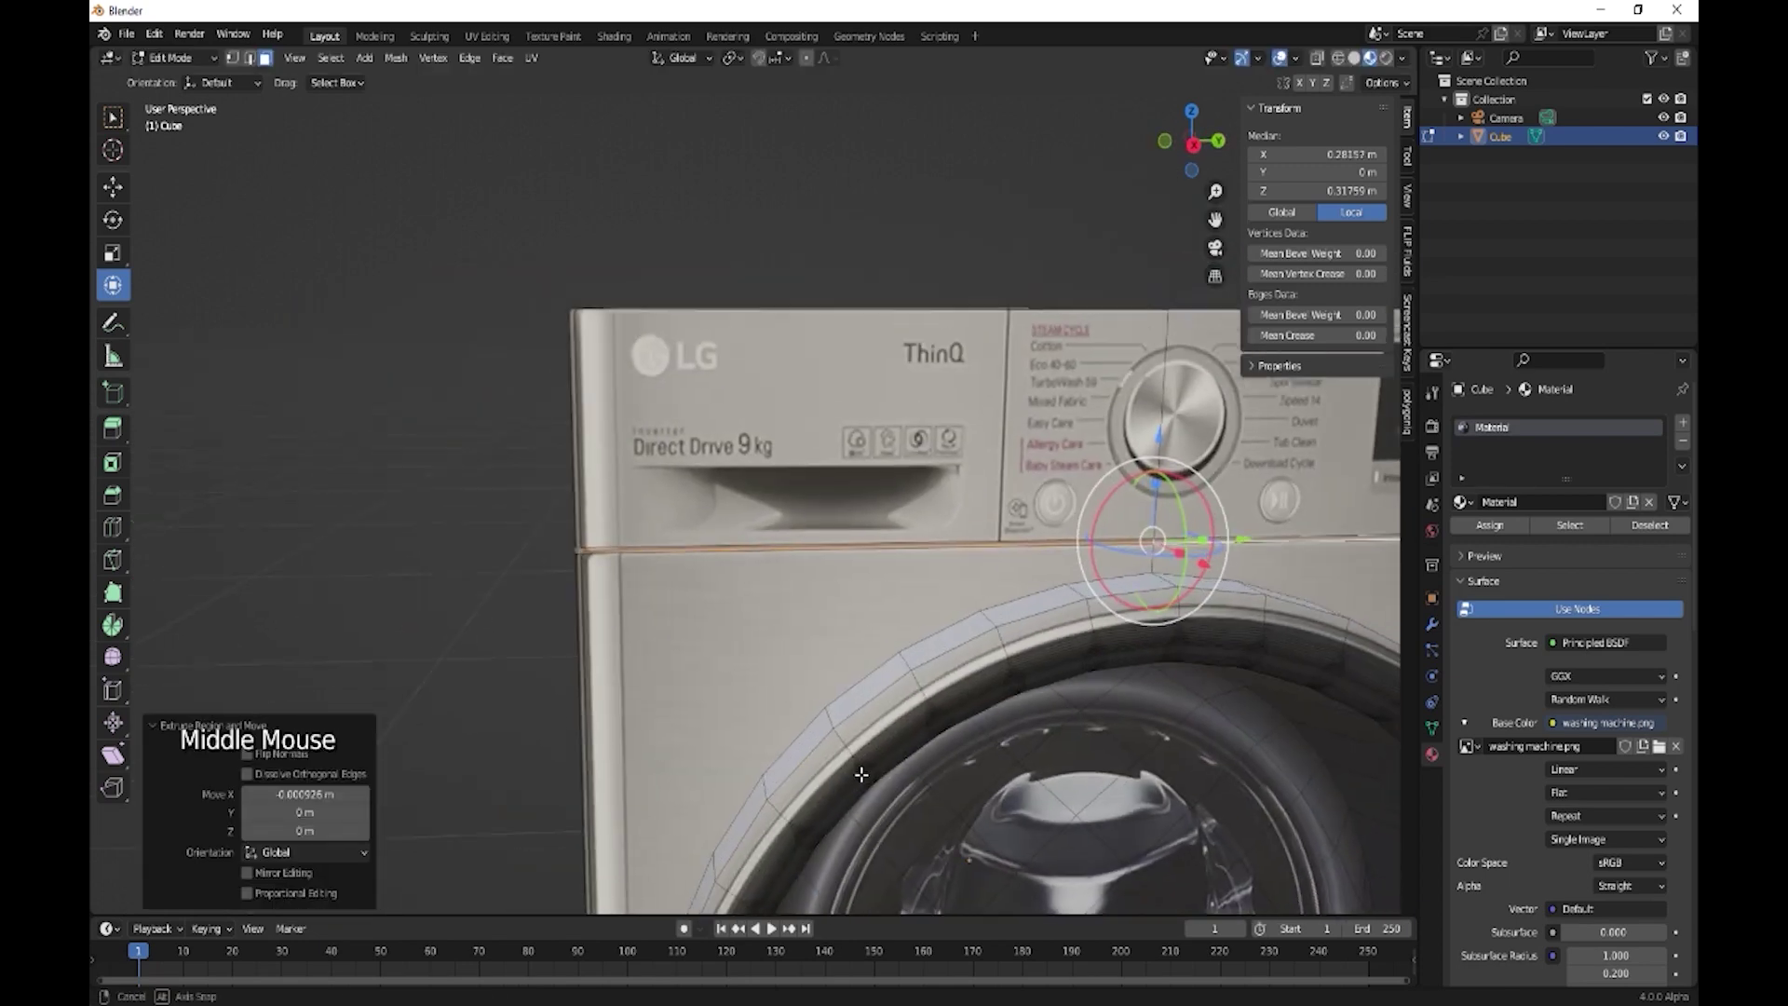
key(Tab)
key(Tab)
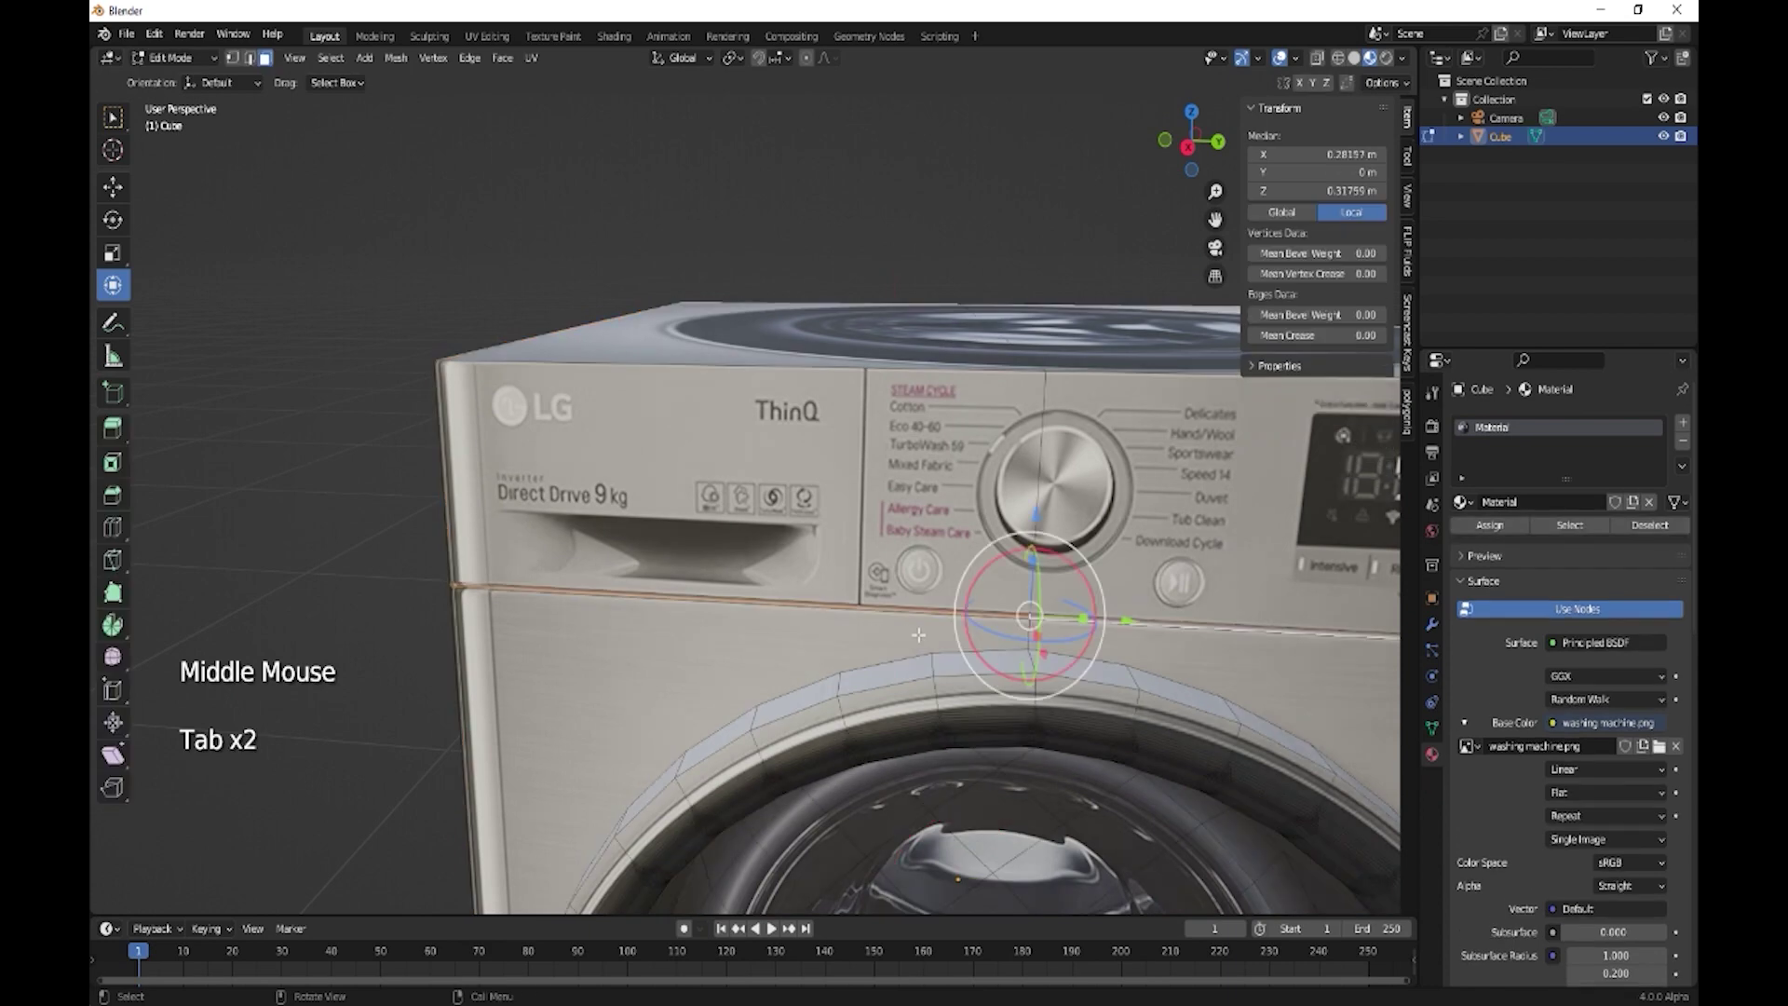
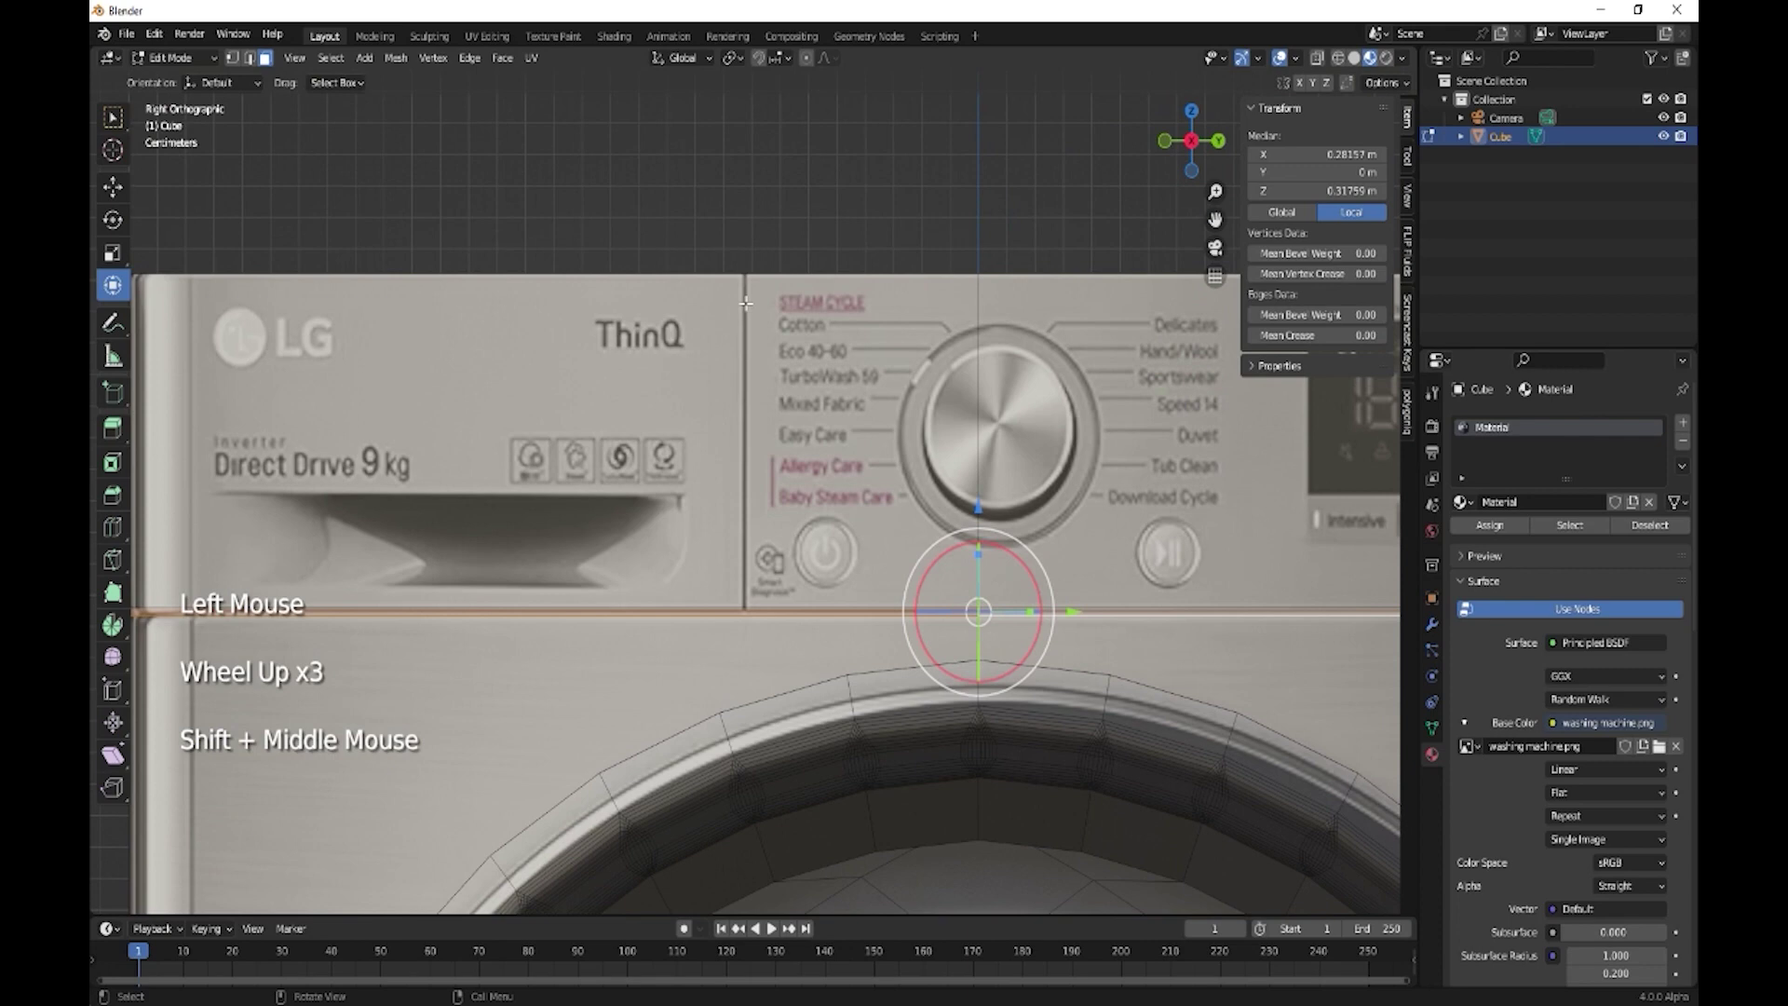
Start a Knife cut on the control panel and reposition the view for the programme list
key(k)
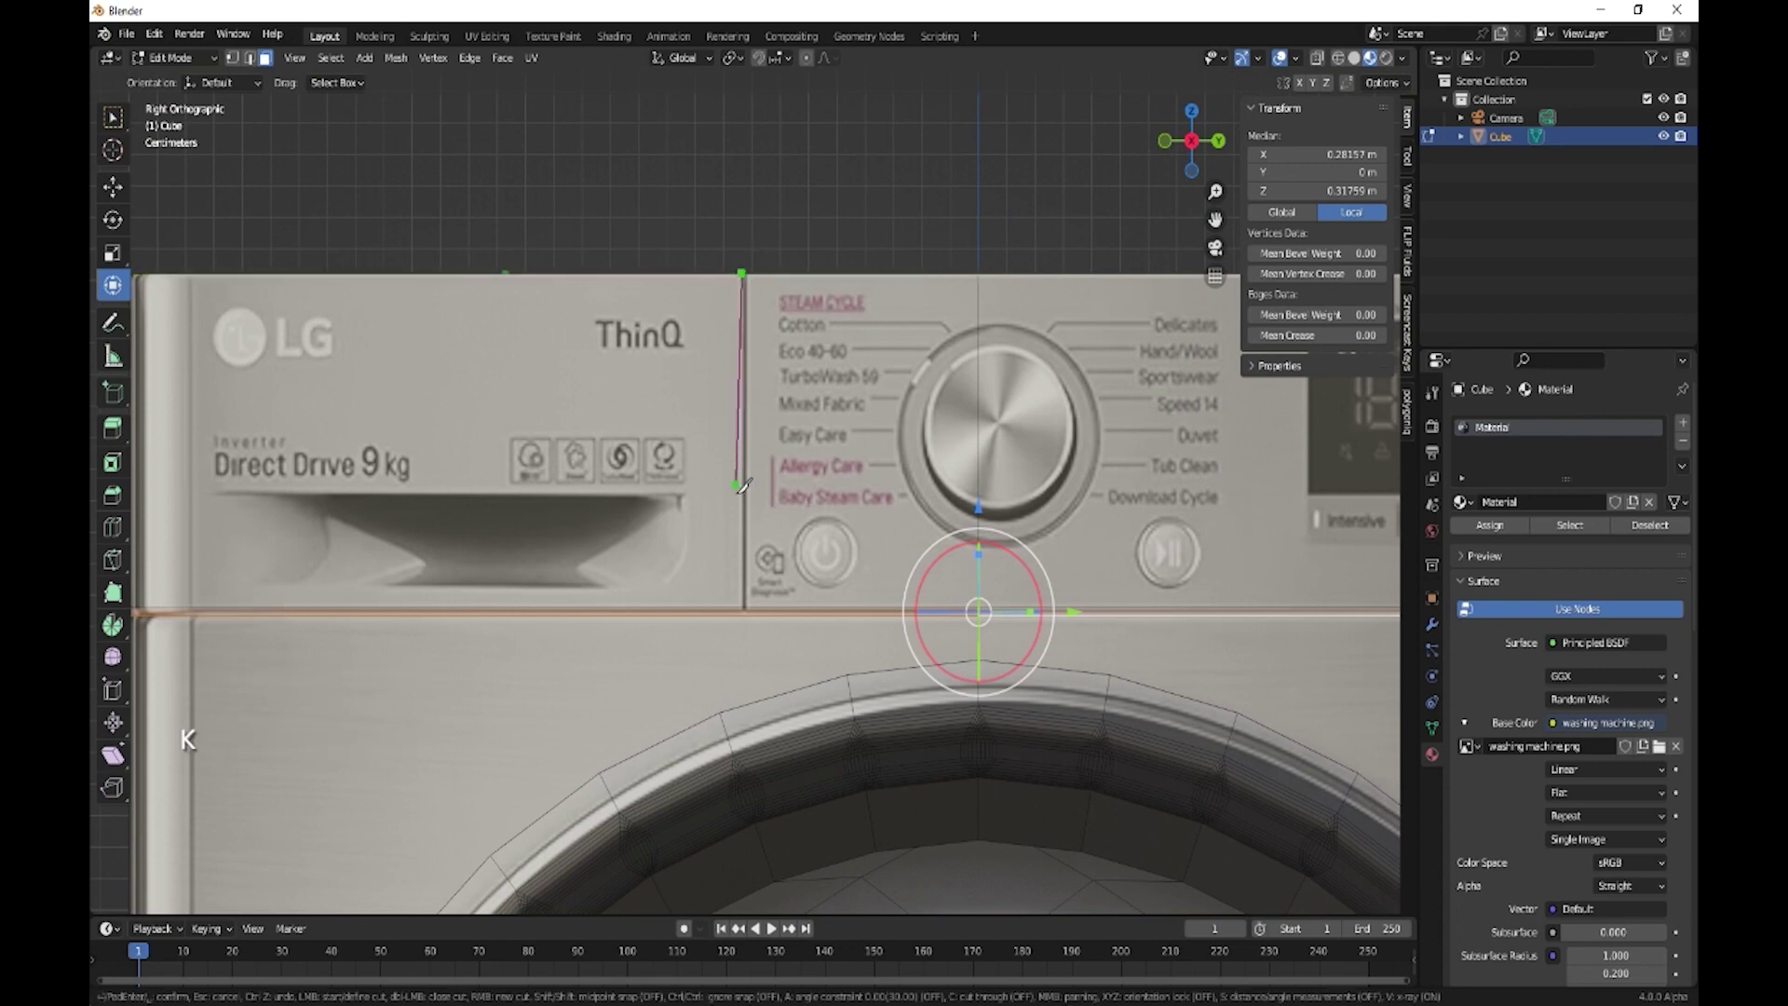
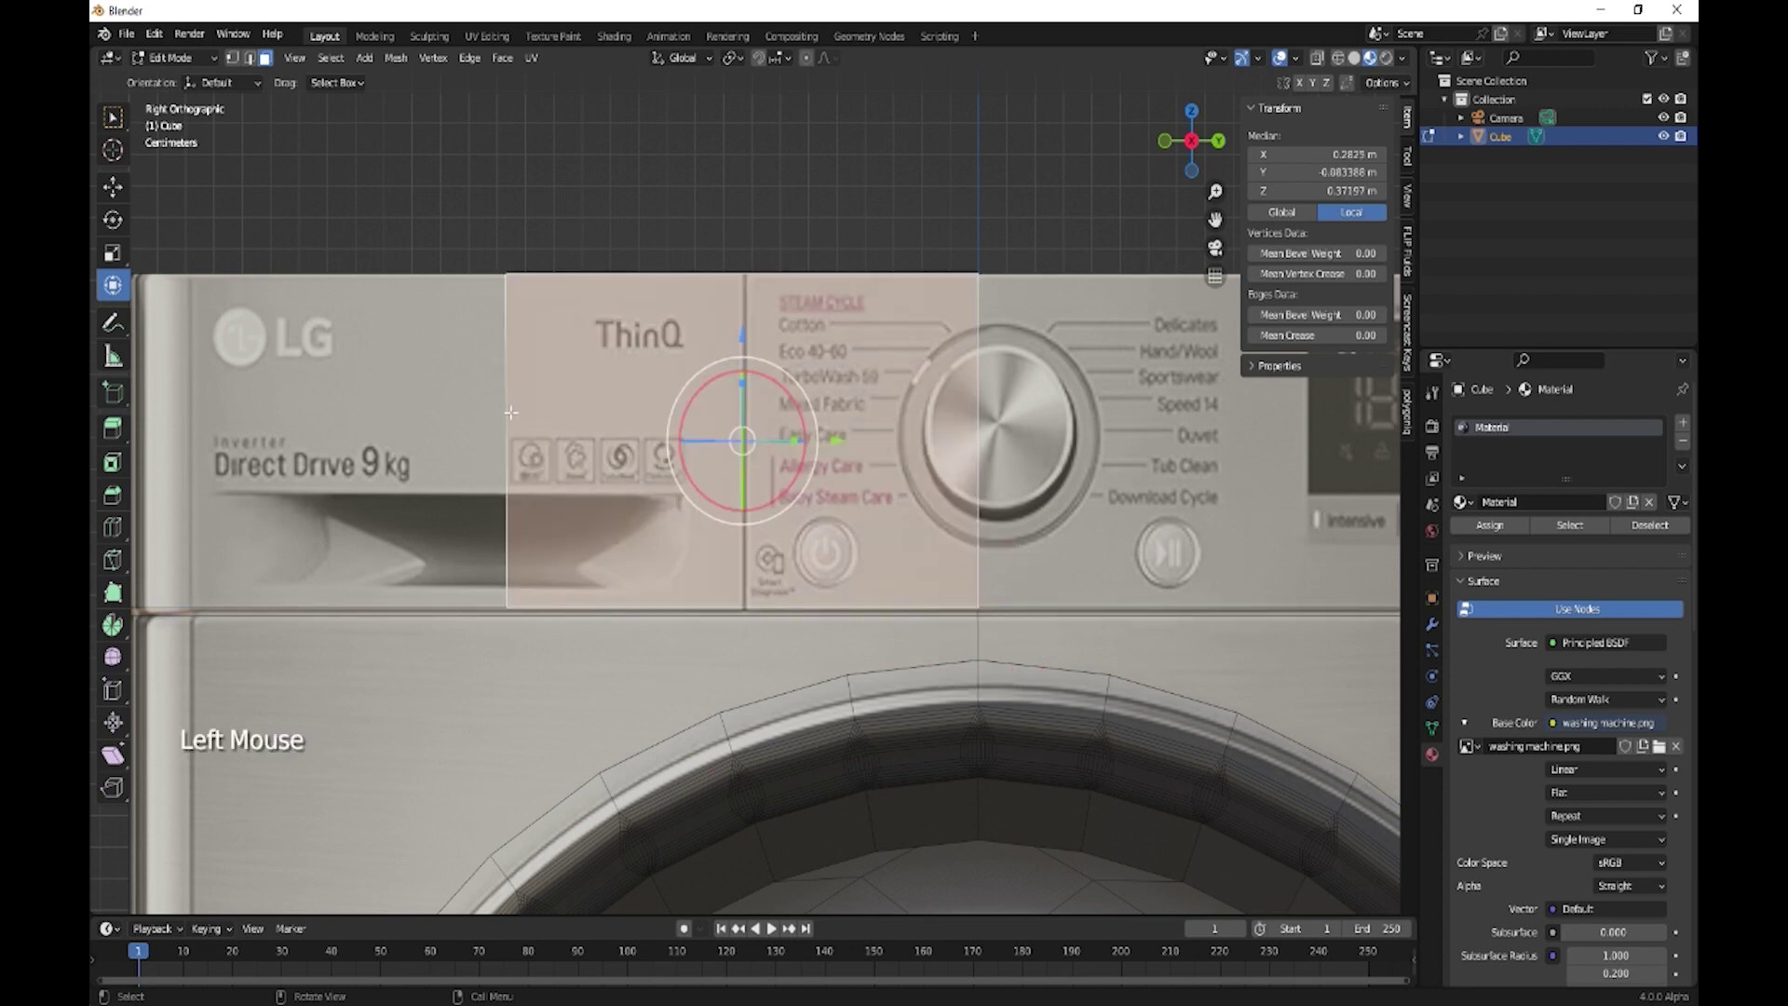
key(2)
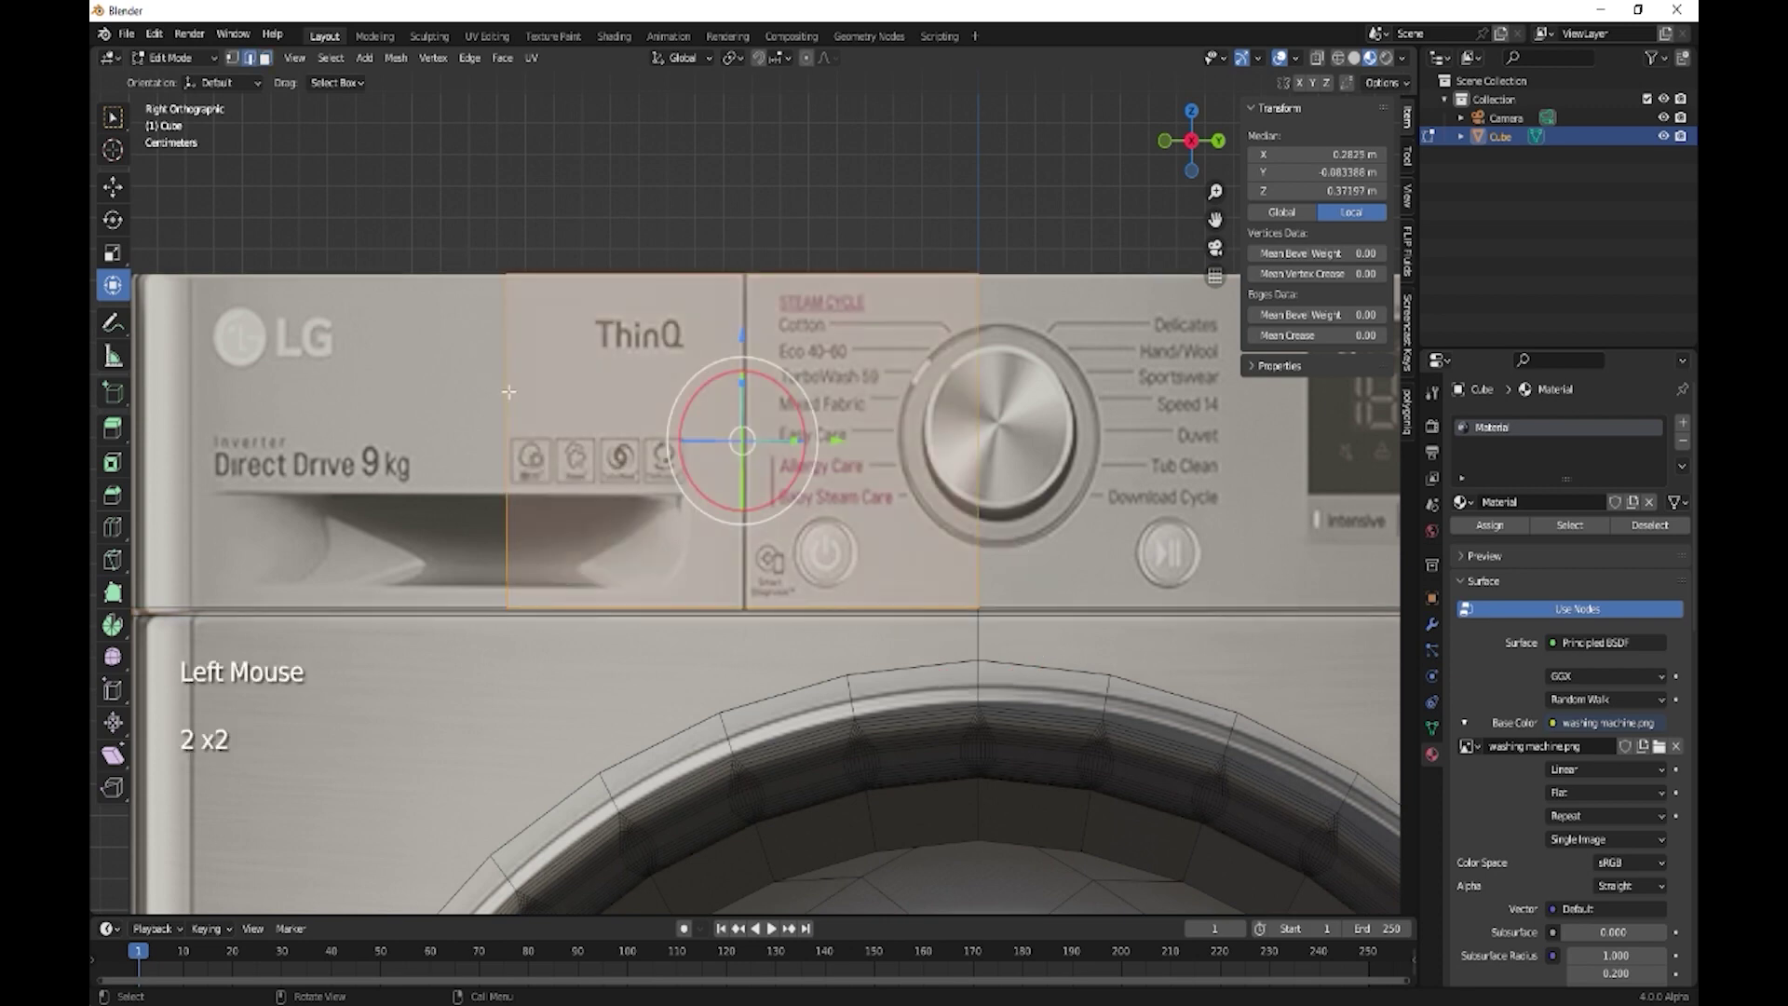
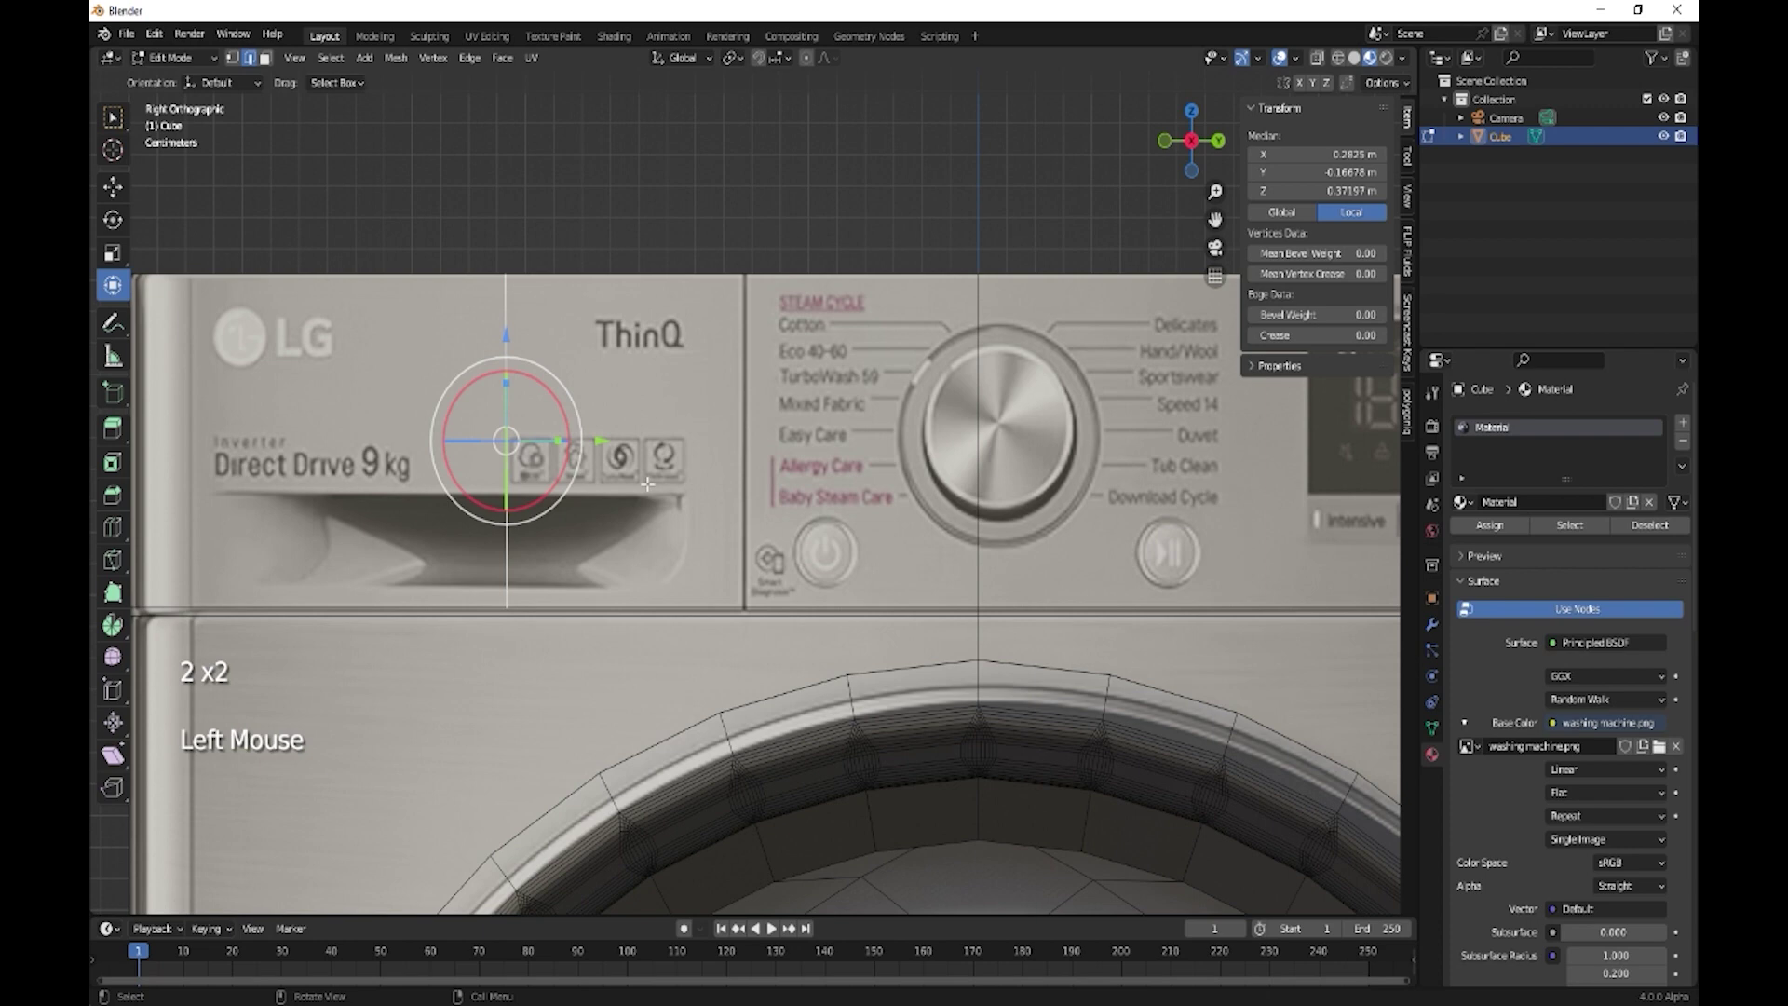
key(g)
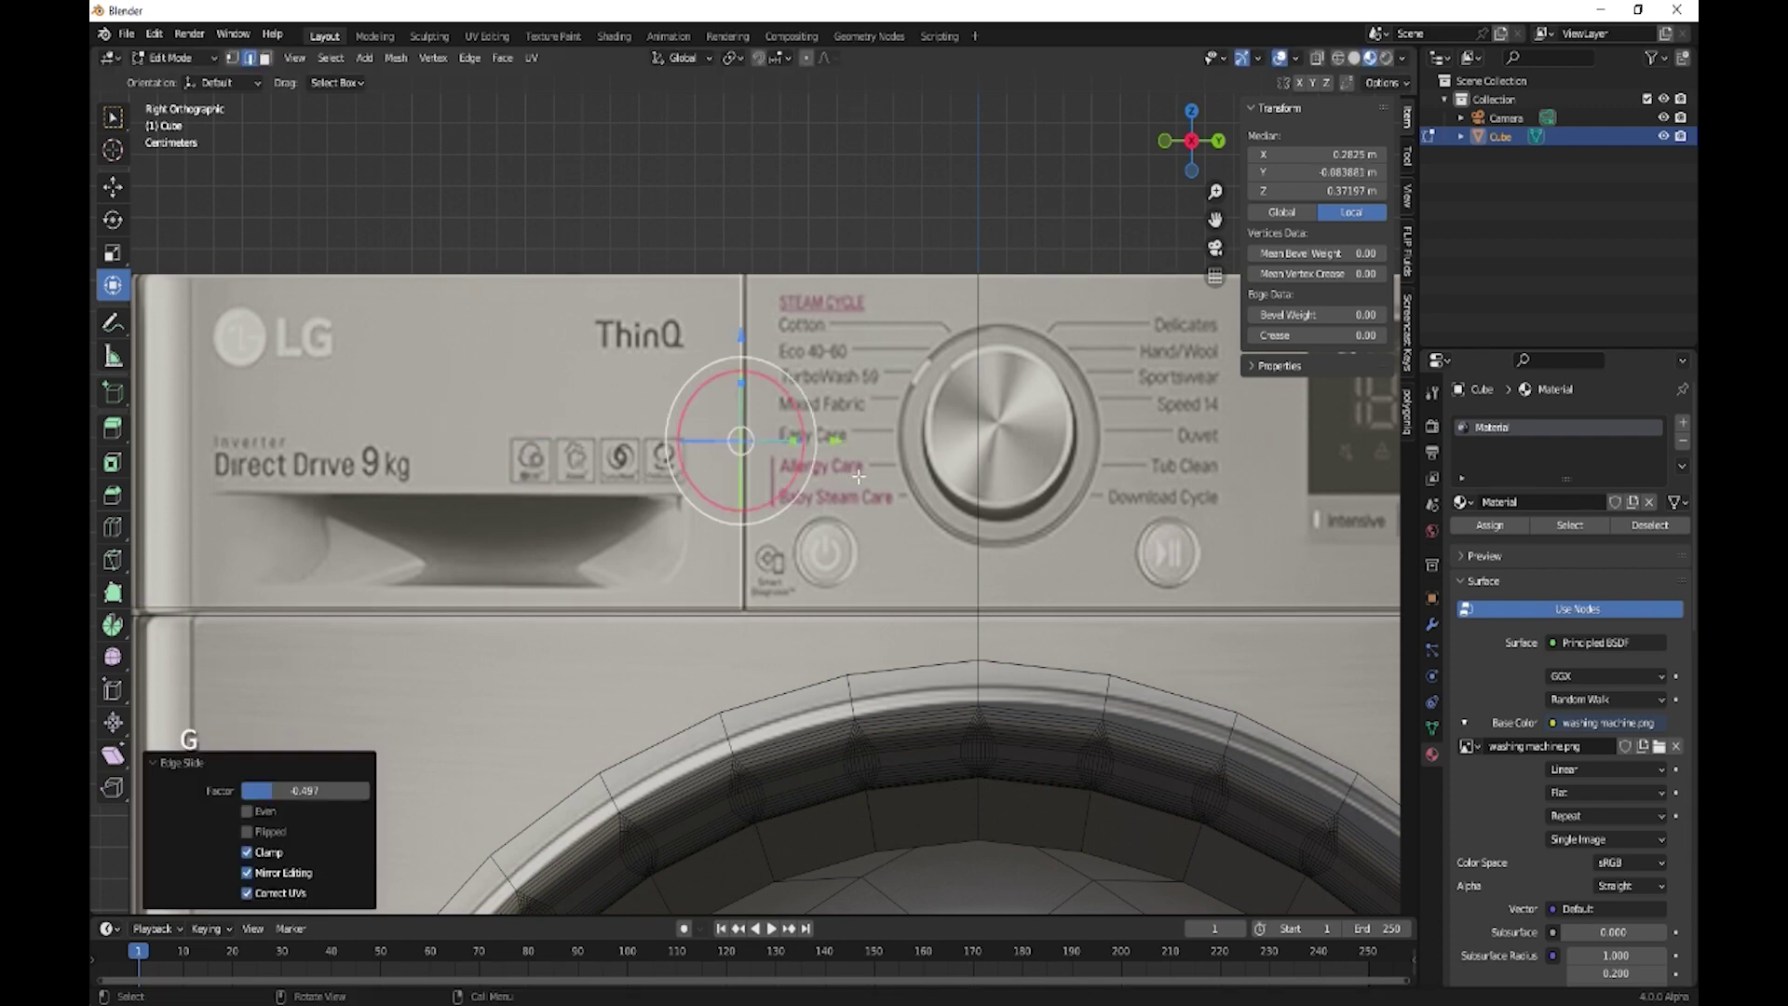
scroll(up, 3)
Knife a vertical edge along the left border of the STEAM CYCLE list and return to Object Mode
key(k)
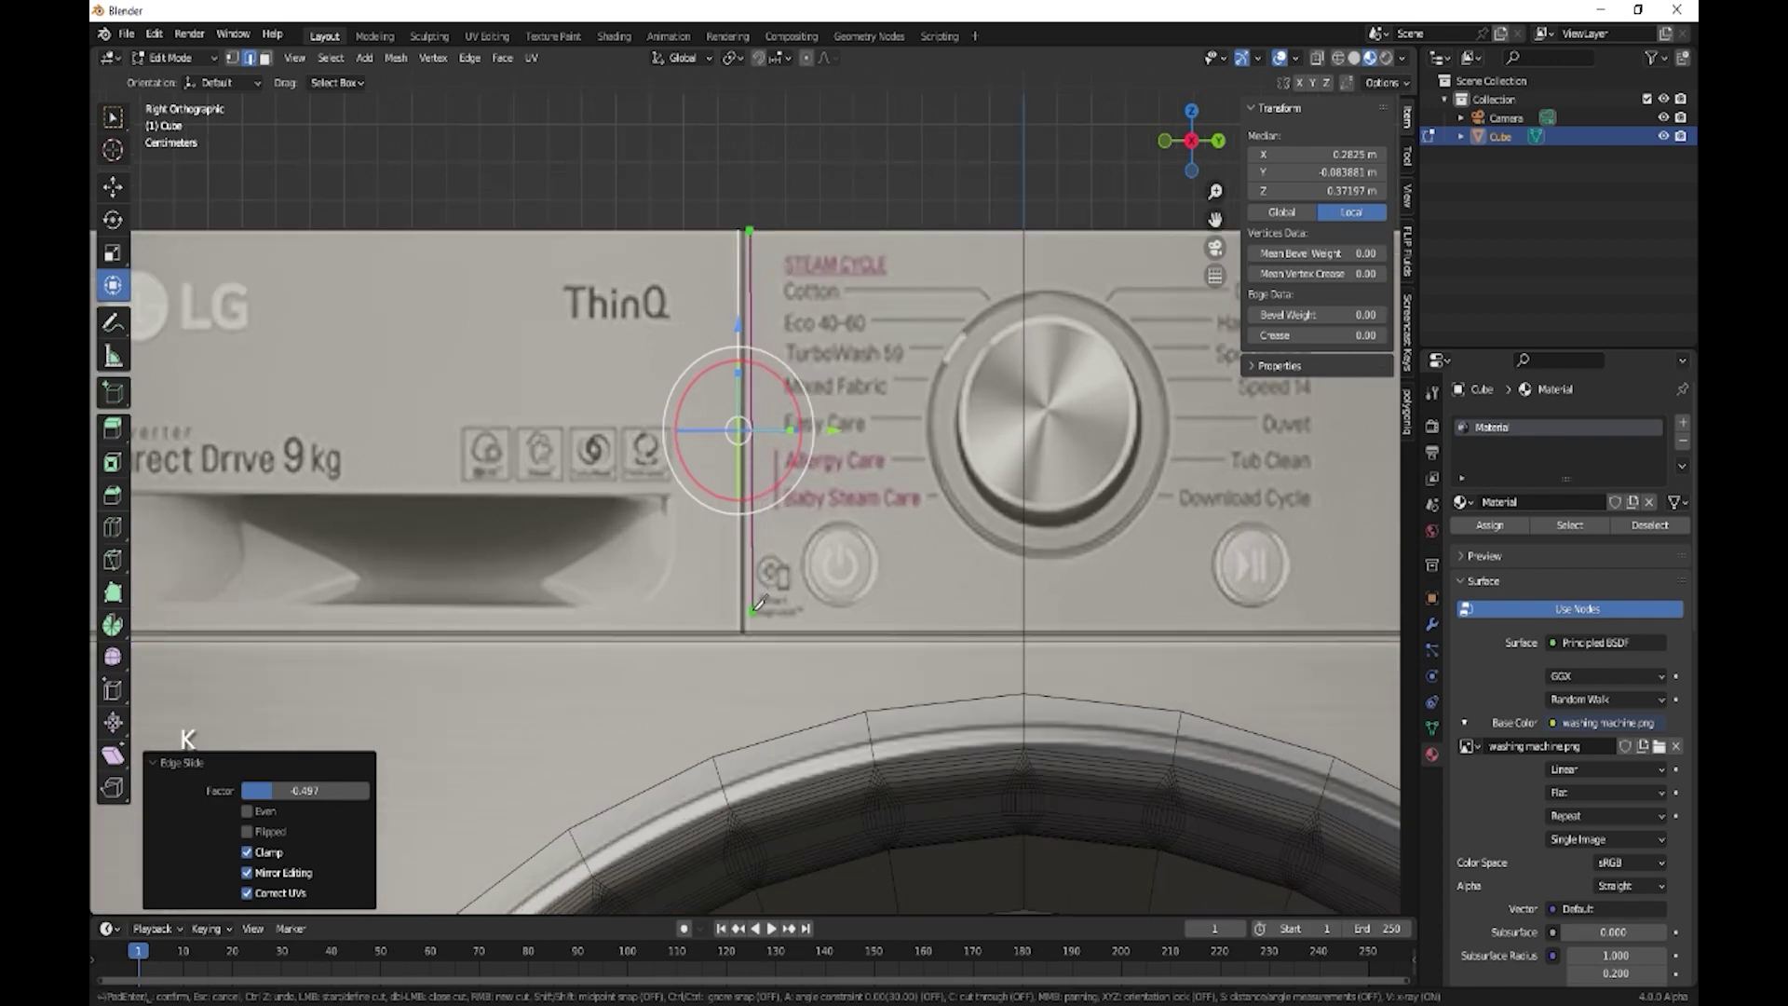
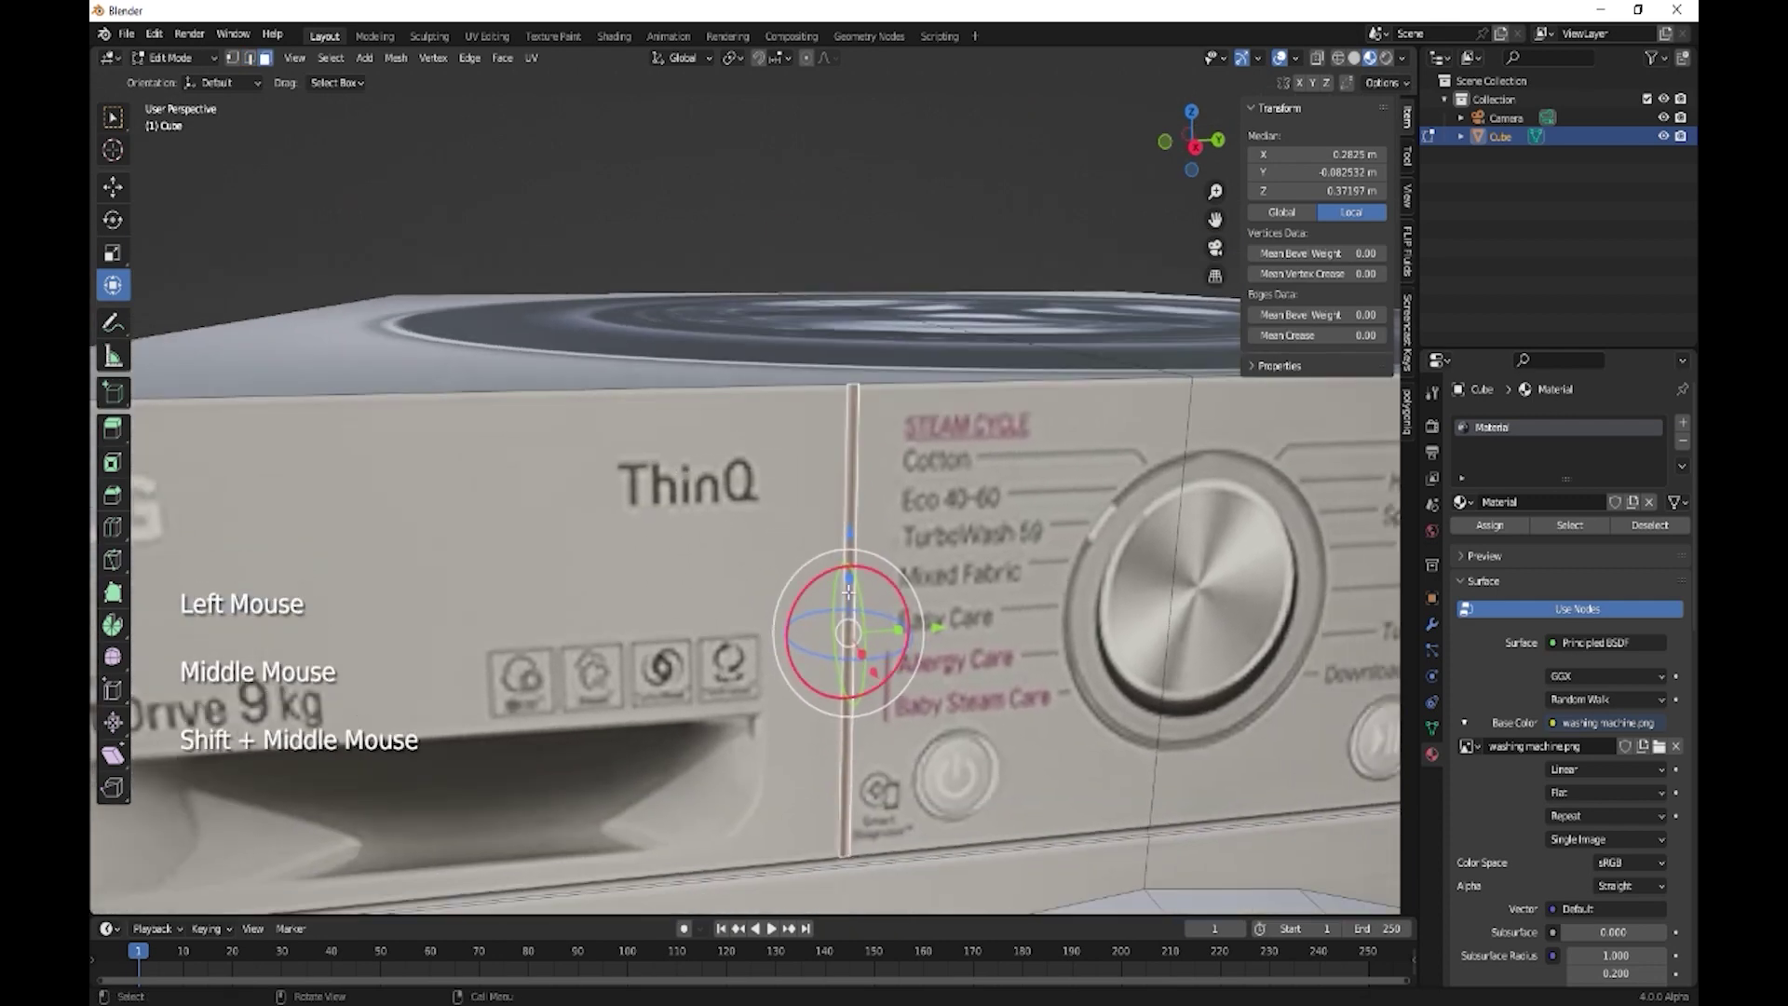
key(e)
key(e)
key(Tab)
scroll(down, 3)
Add edge loops around the programme dial and slide them to fit the dial's outline
middle_click(924, 682)
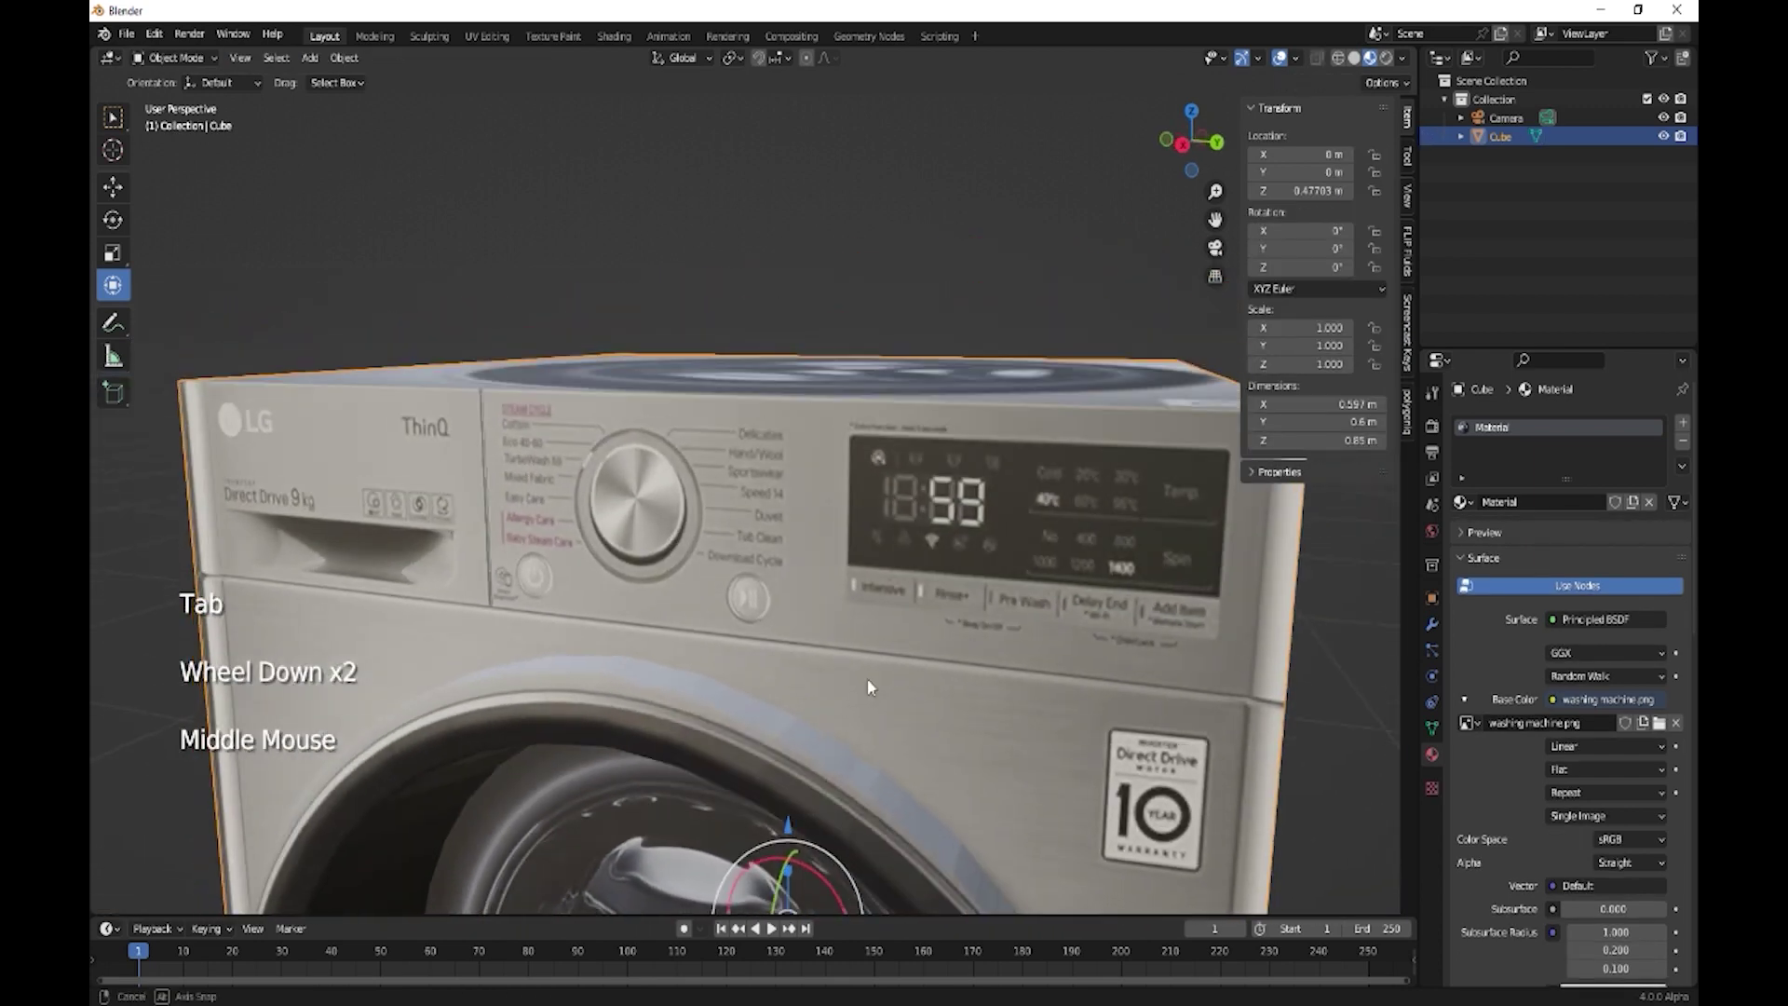
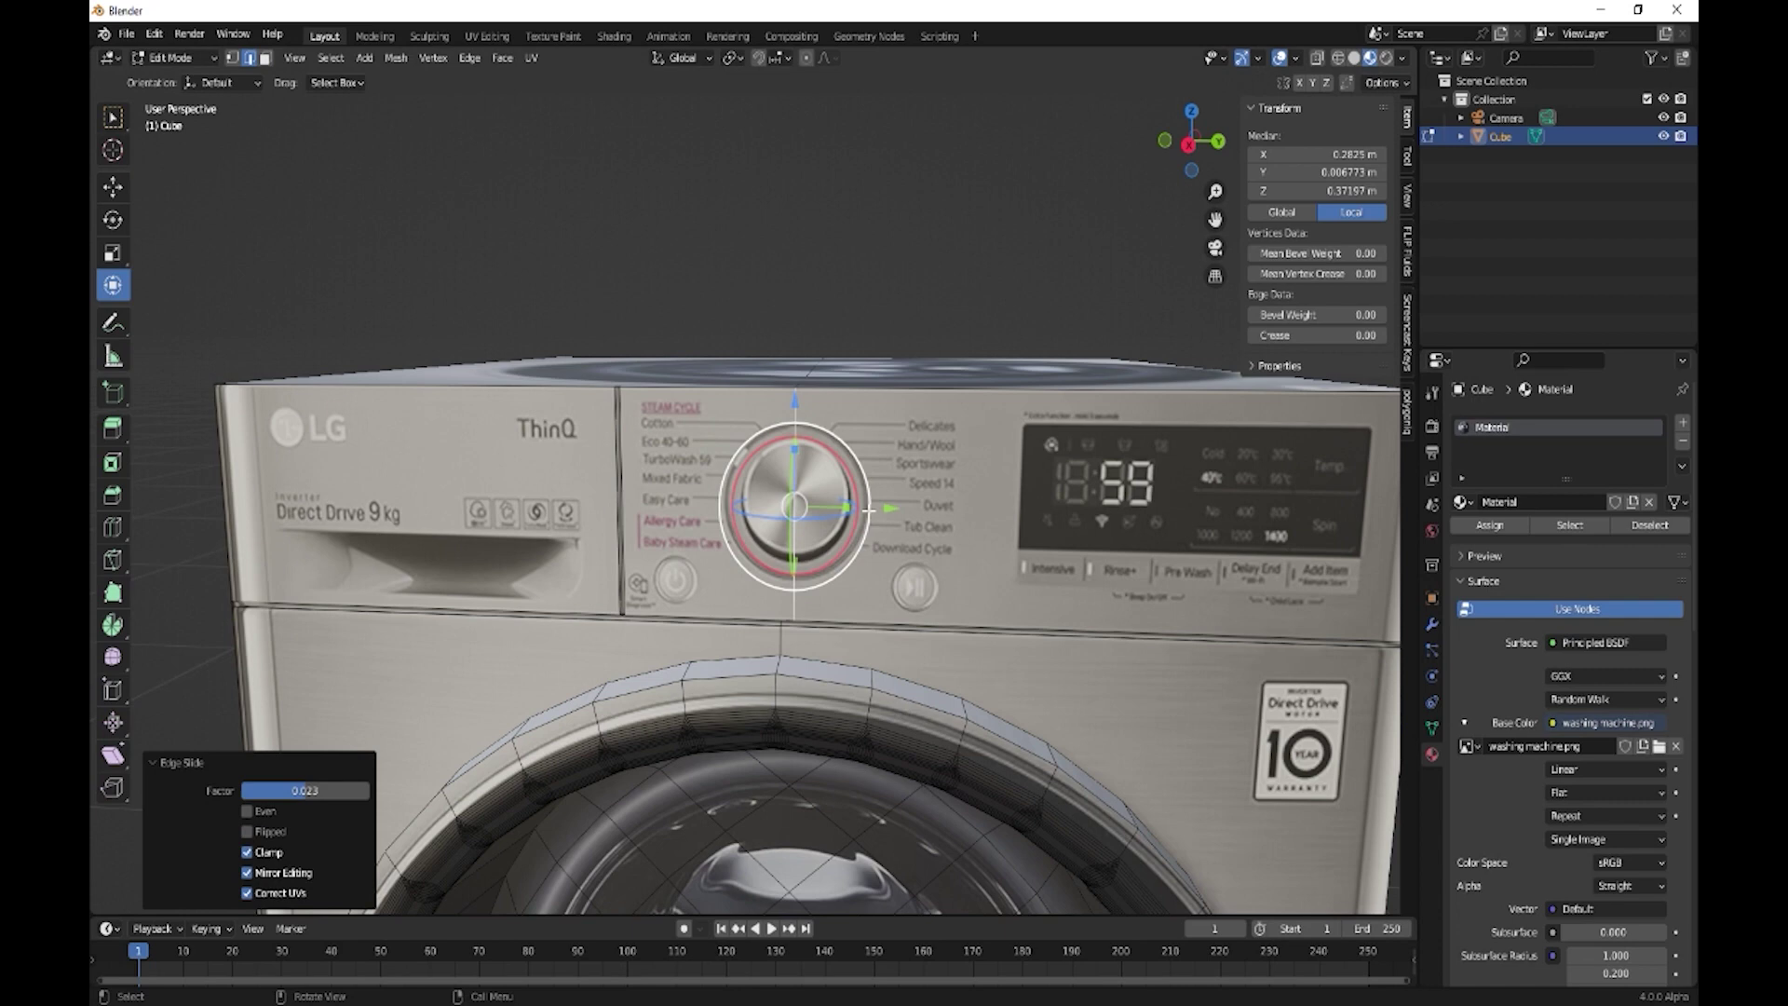
key(ctrl+r)
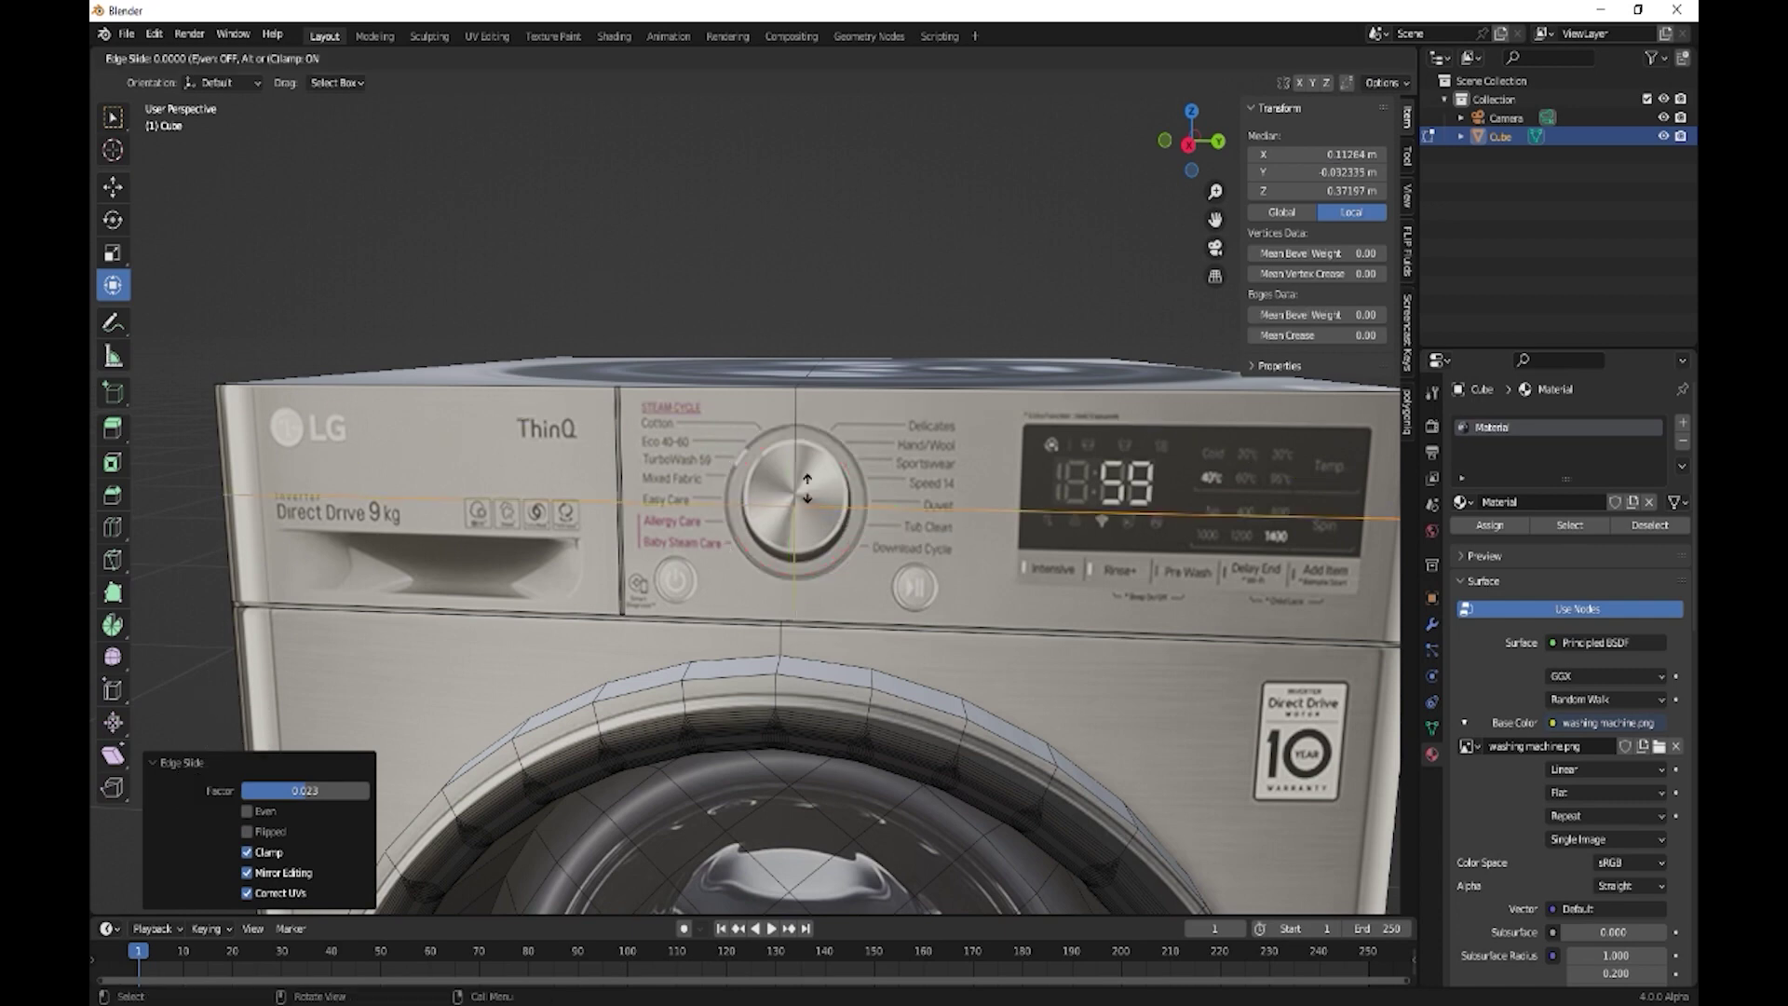
key(g)
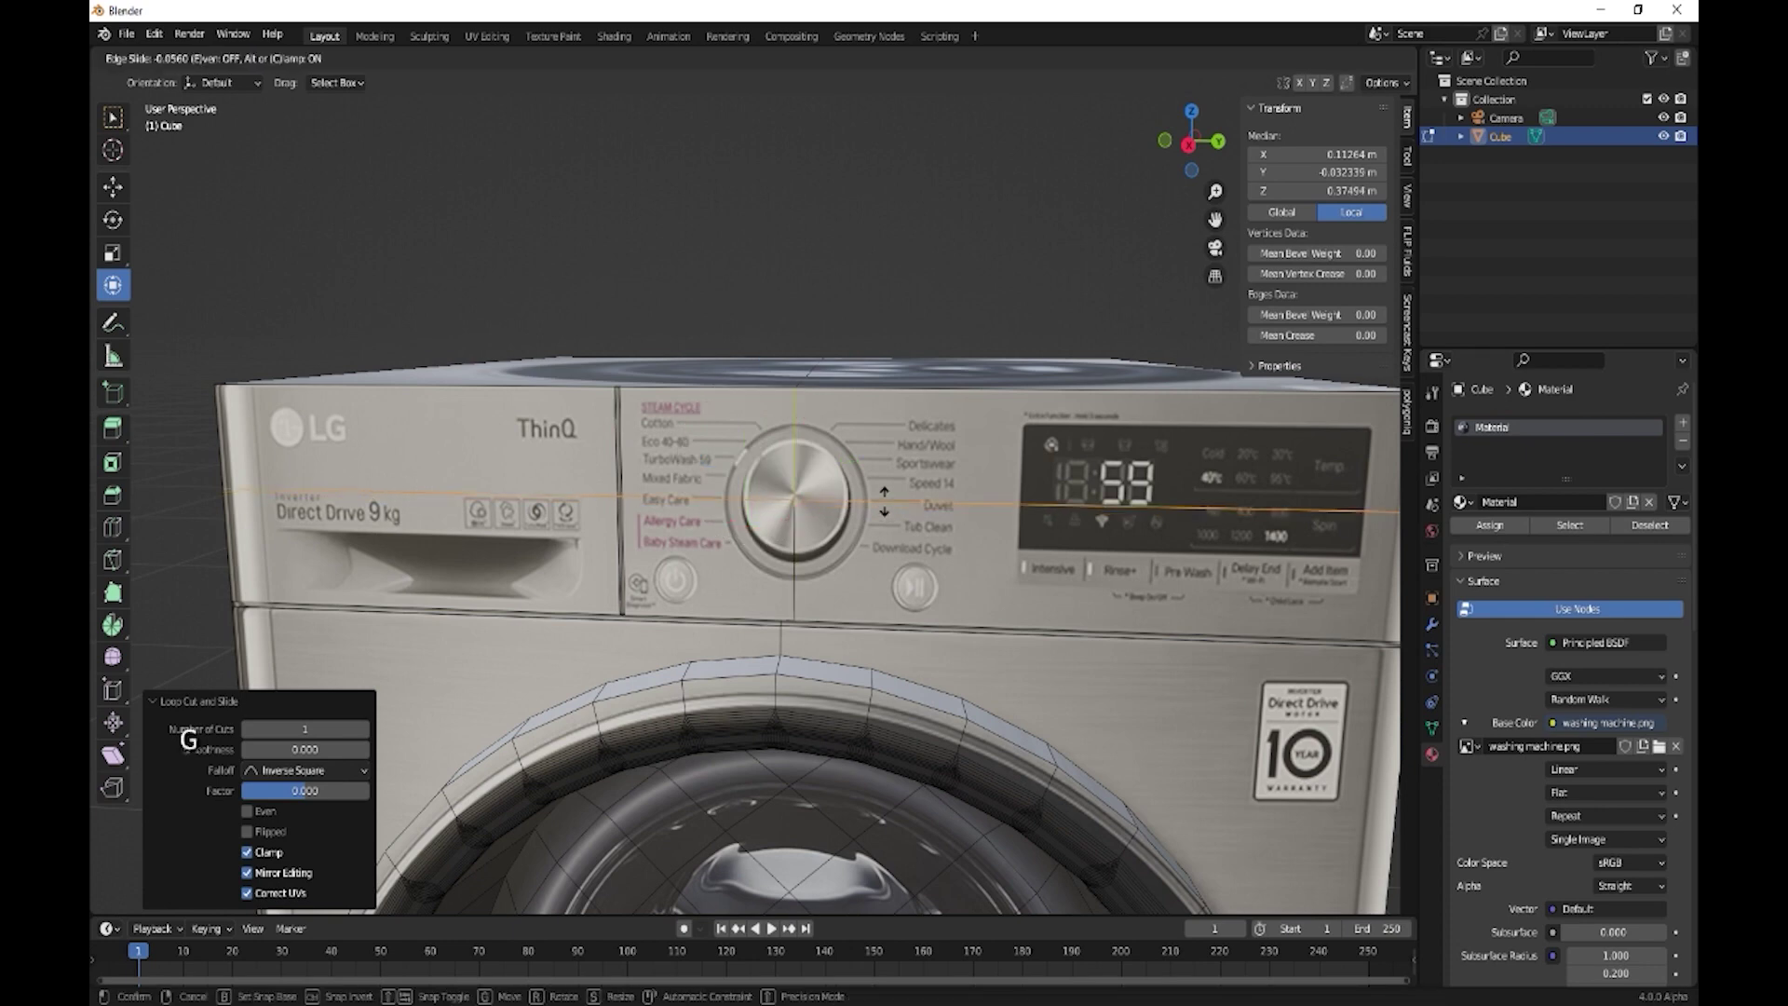
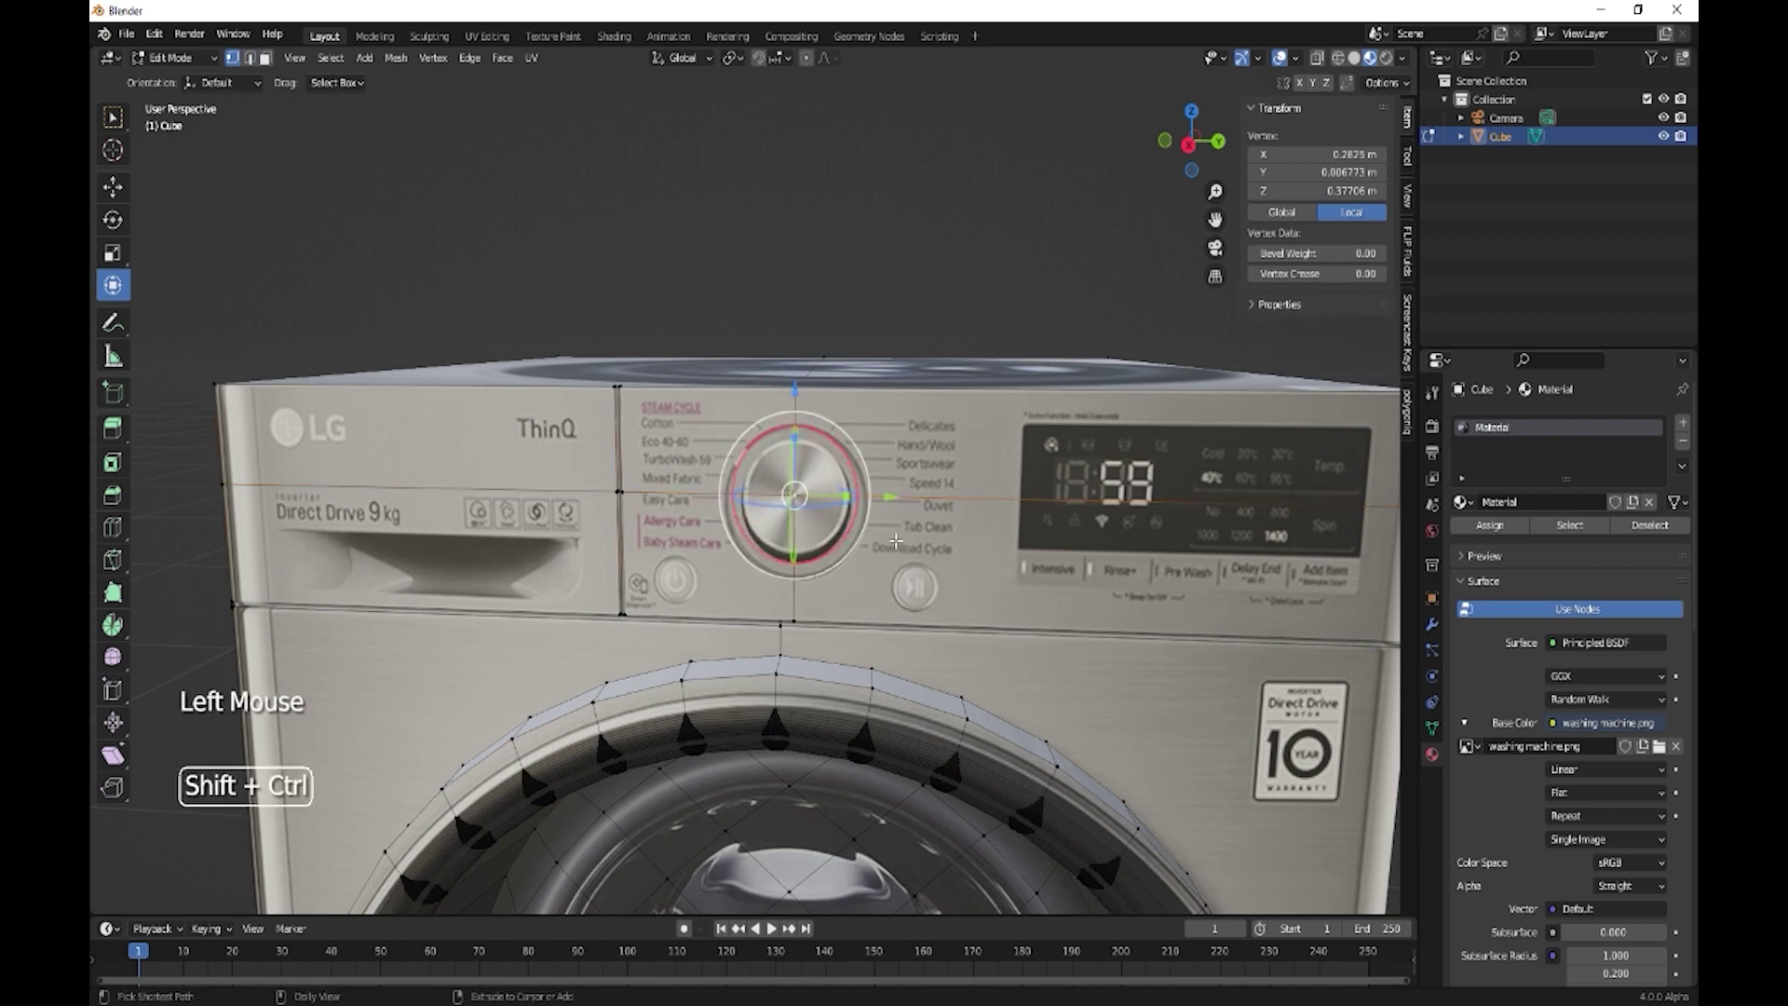
Bevel the dial vertices round, extrude the dial faces along X into a raised knob, and return to Object Mode
key(ctrl+shift+b)
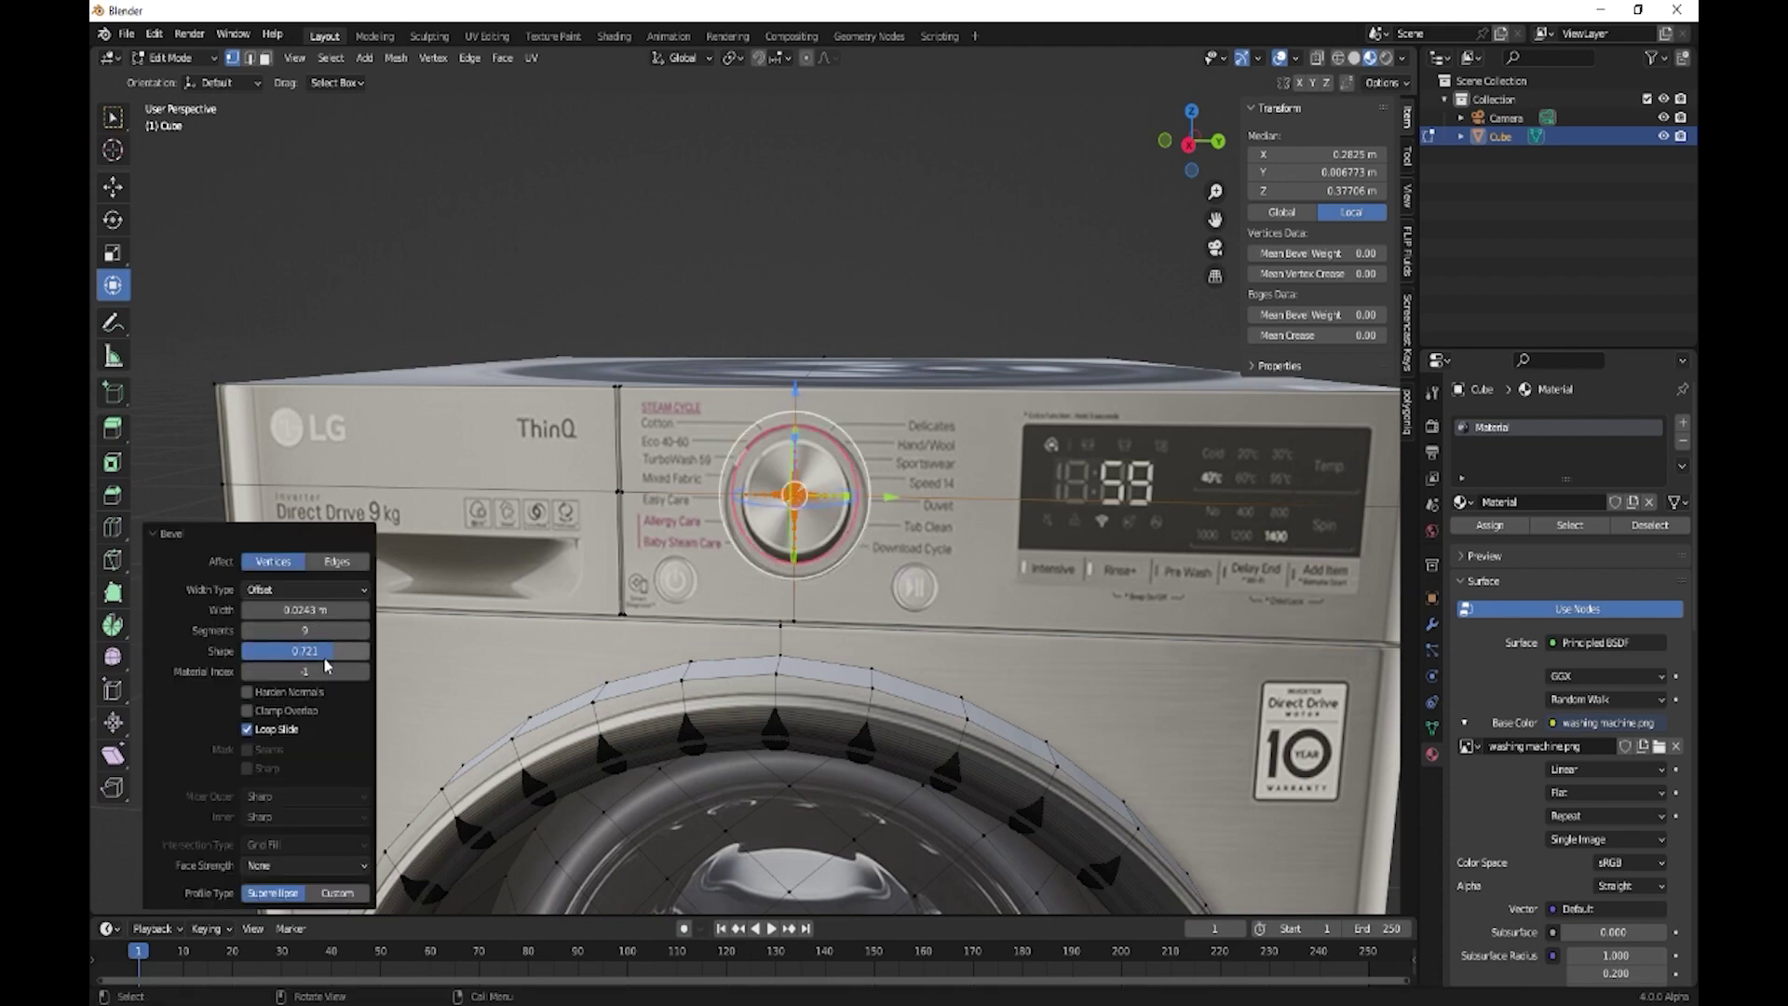
click(325, 666)
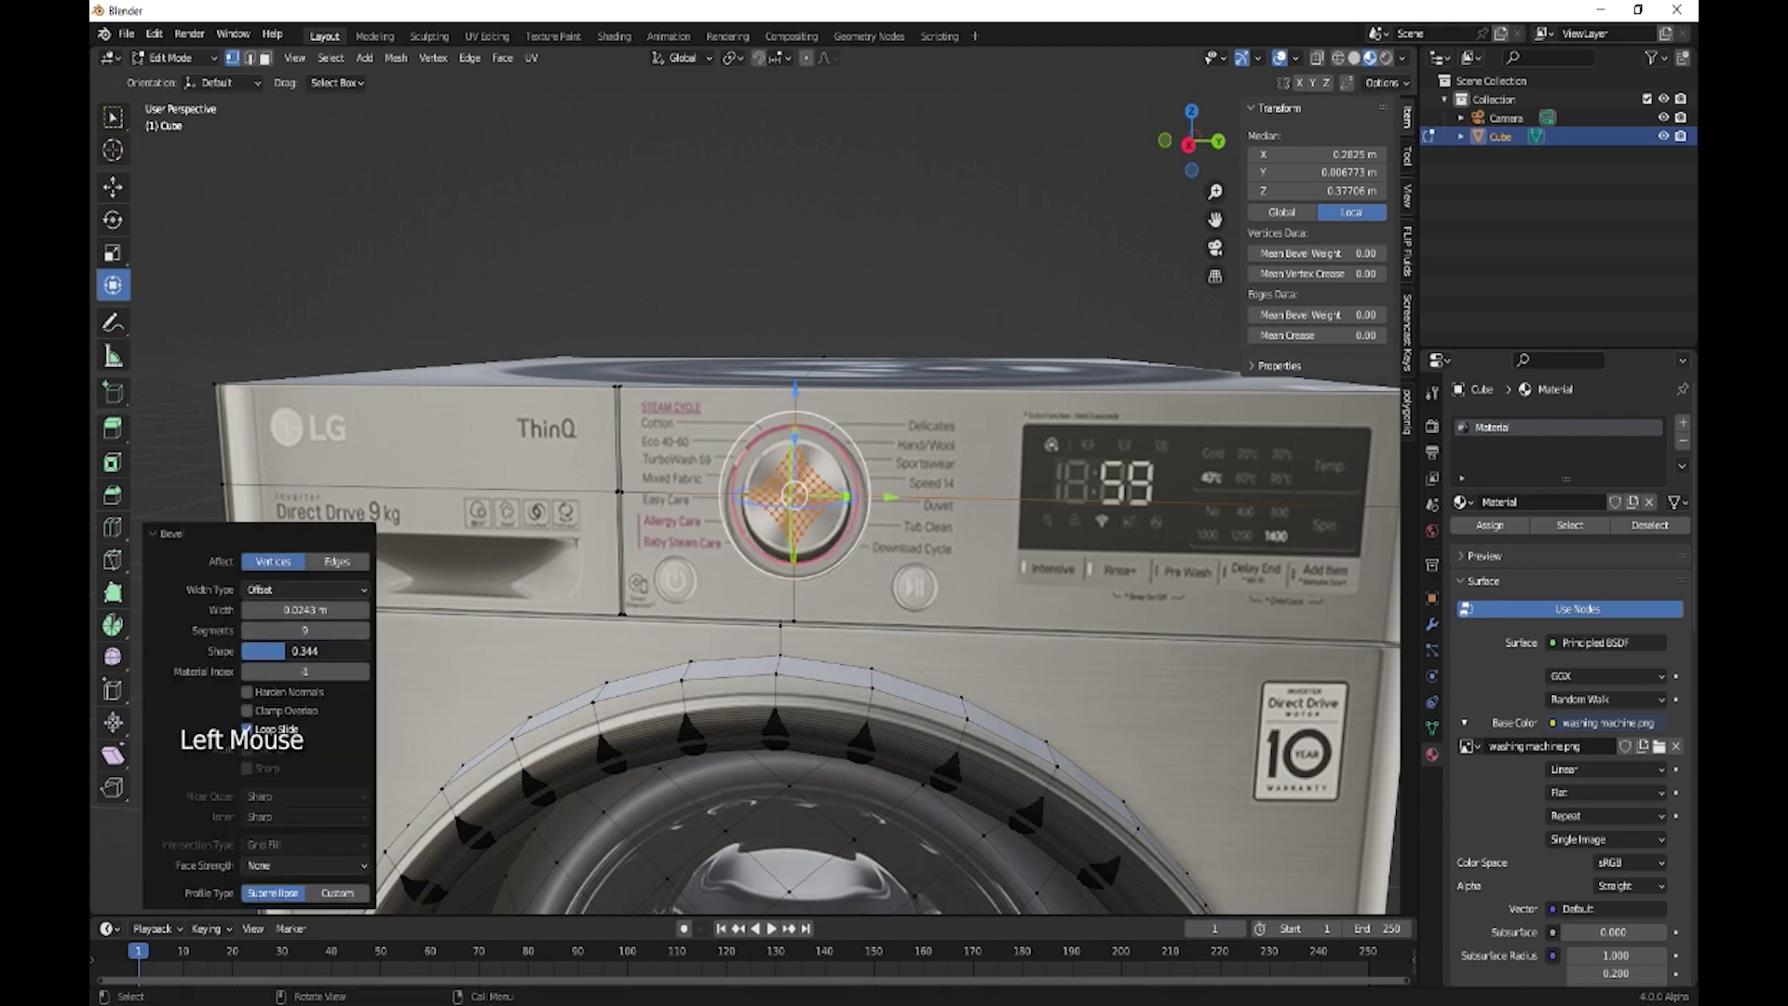
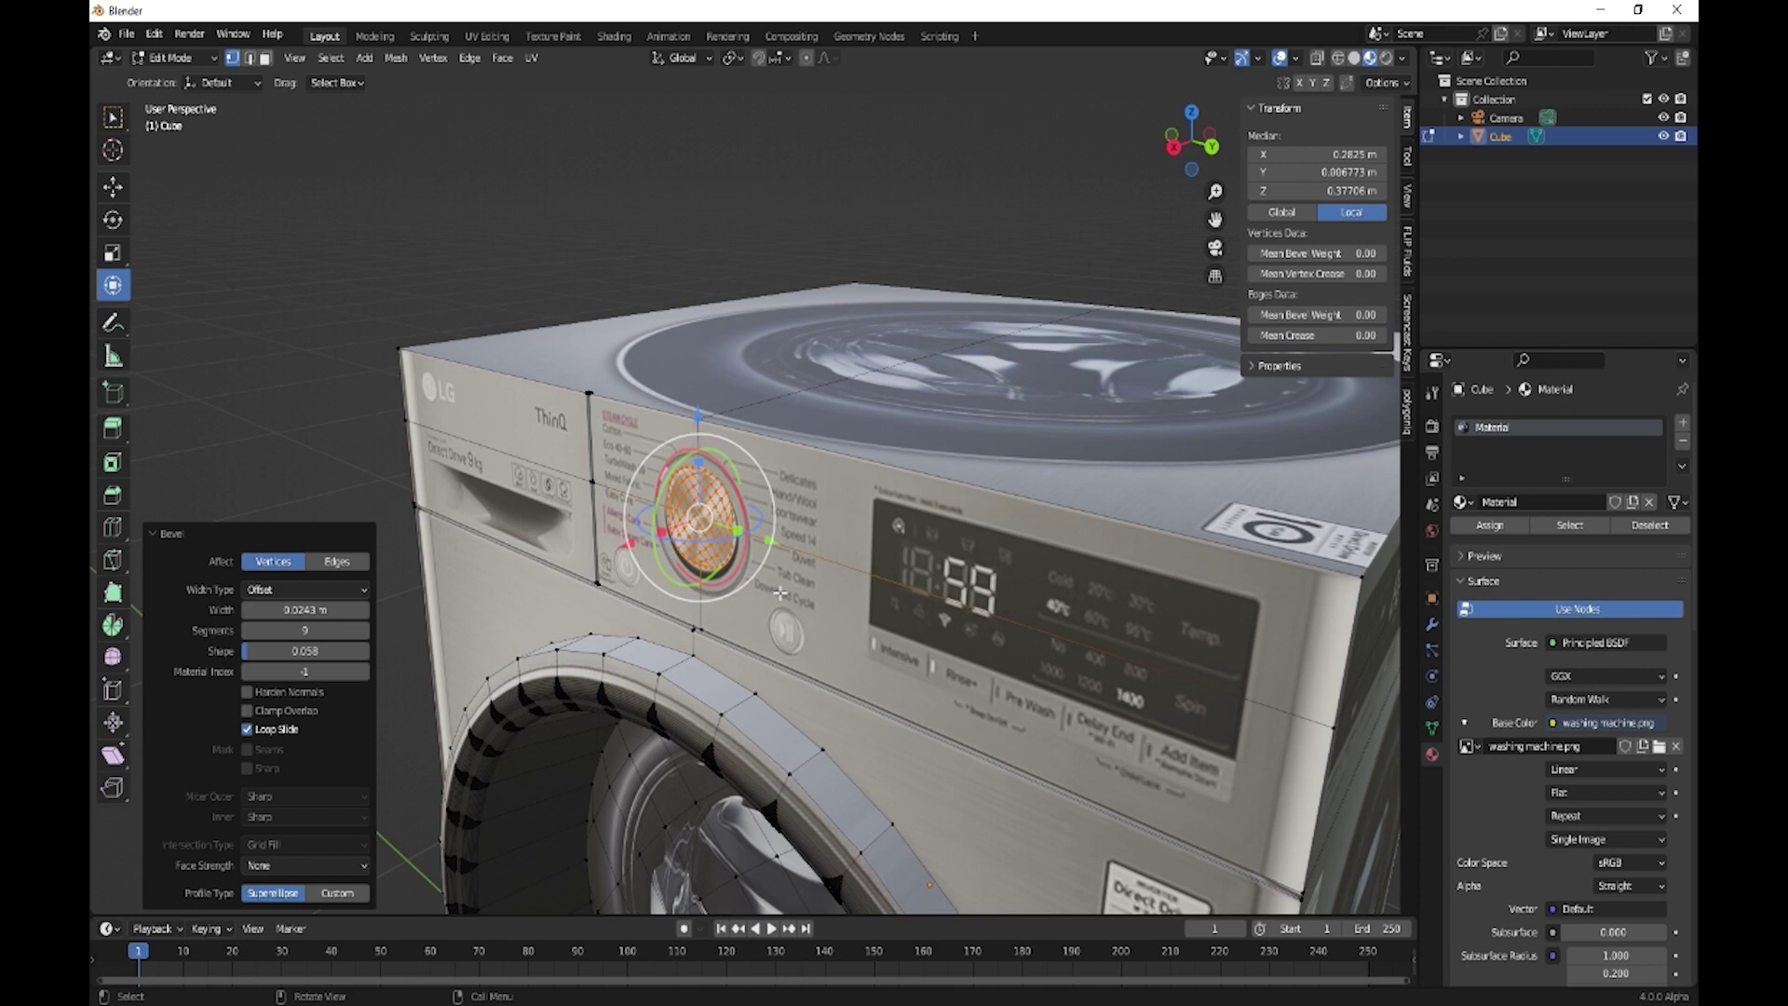
key(e)
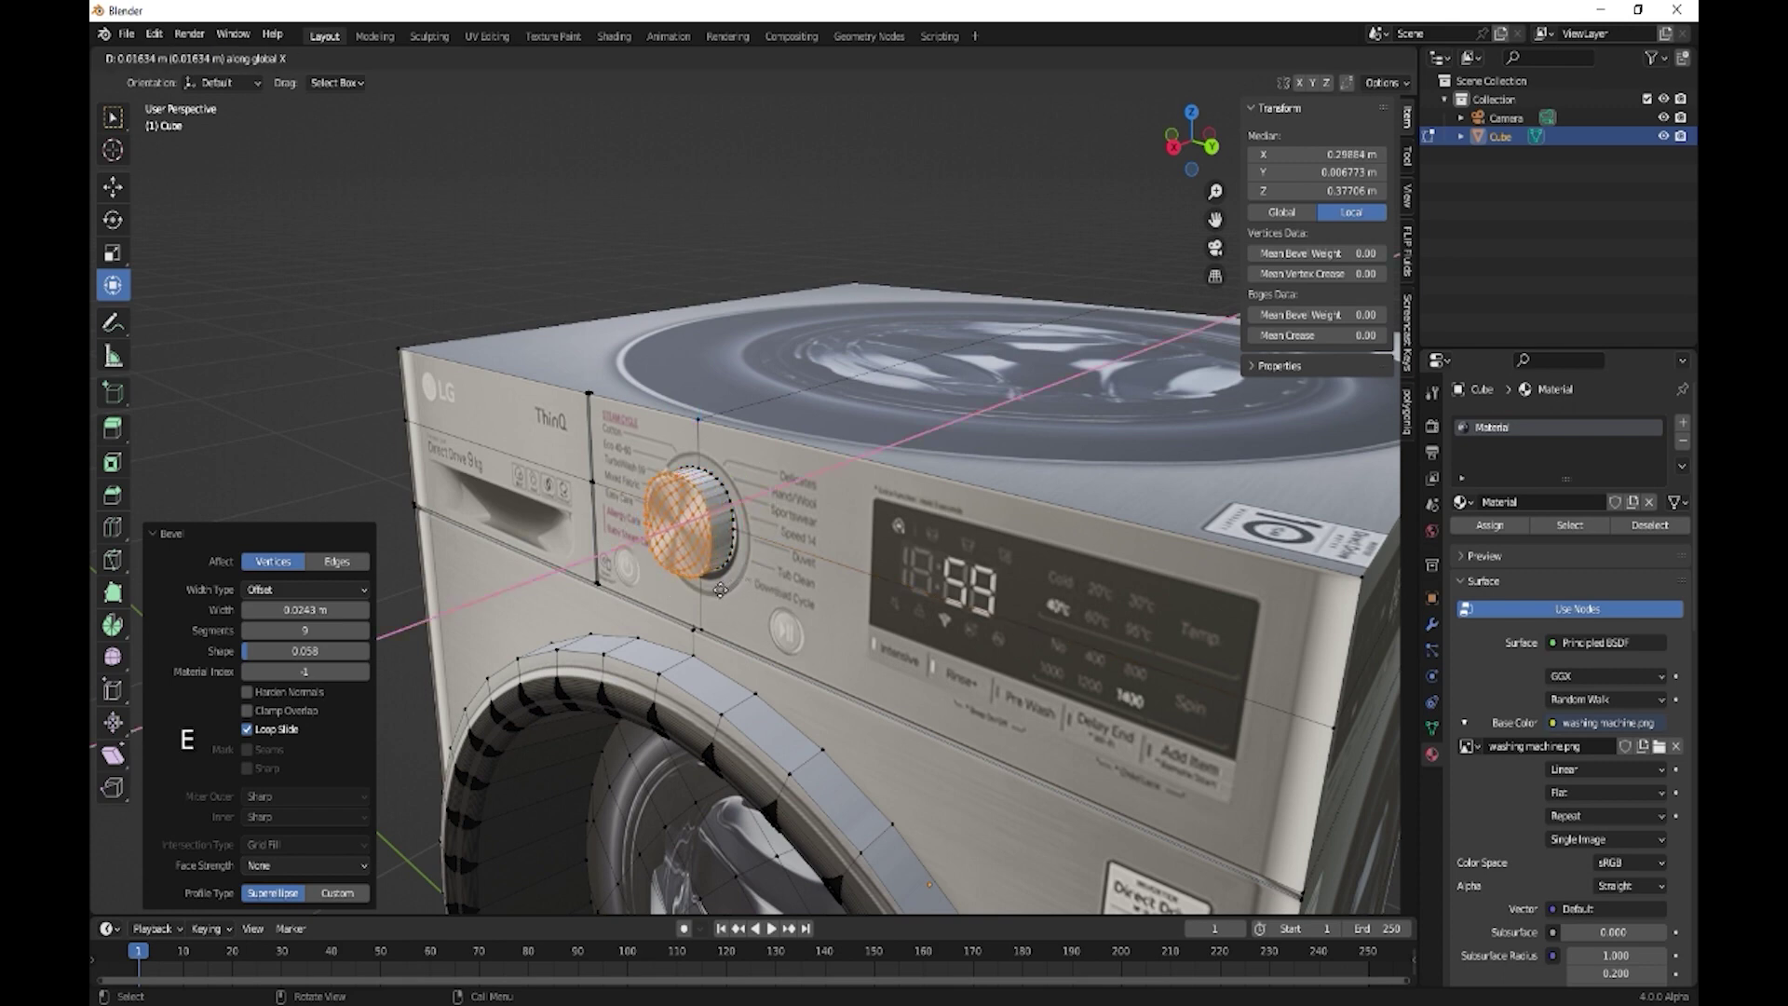
key(Tab)
middle_click(755, 628)
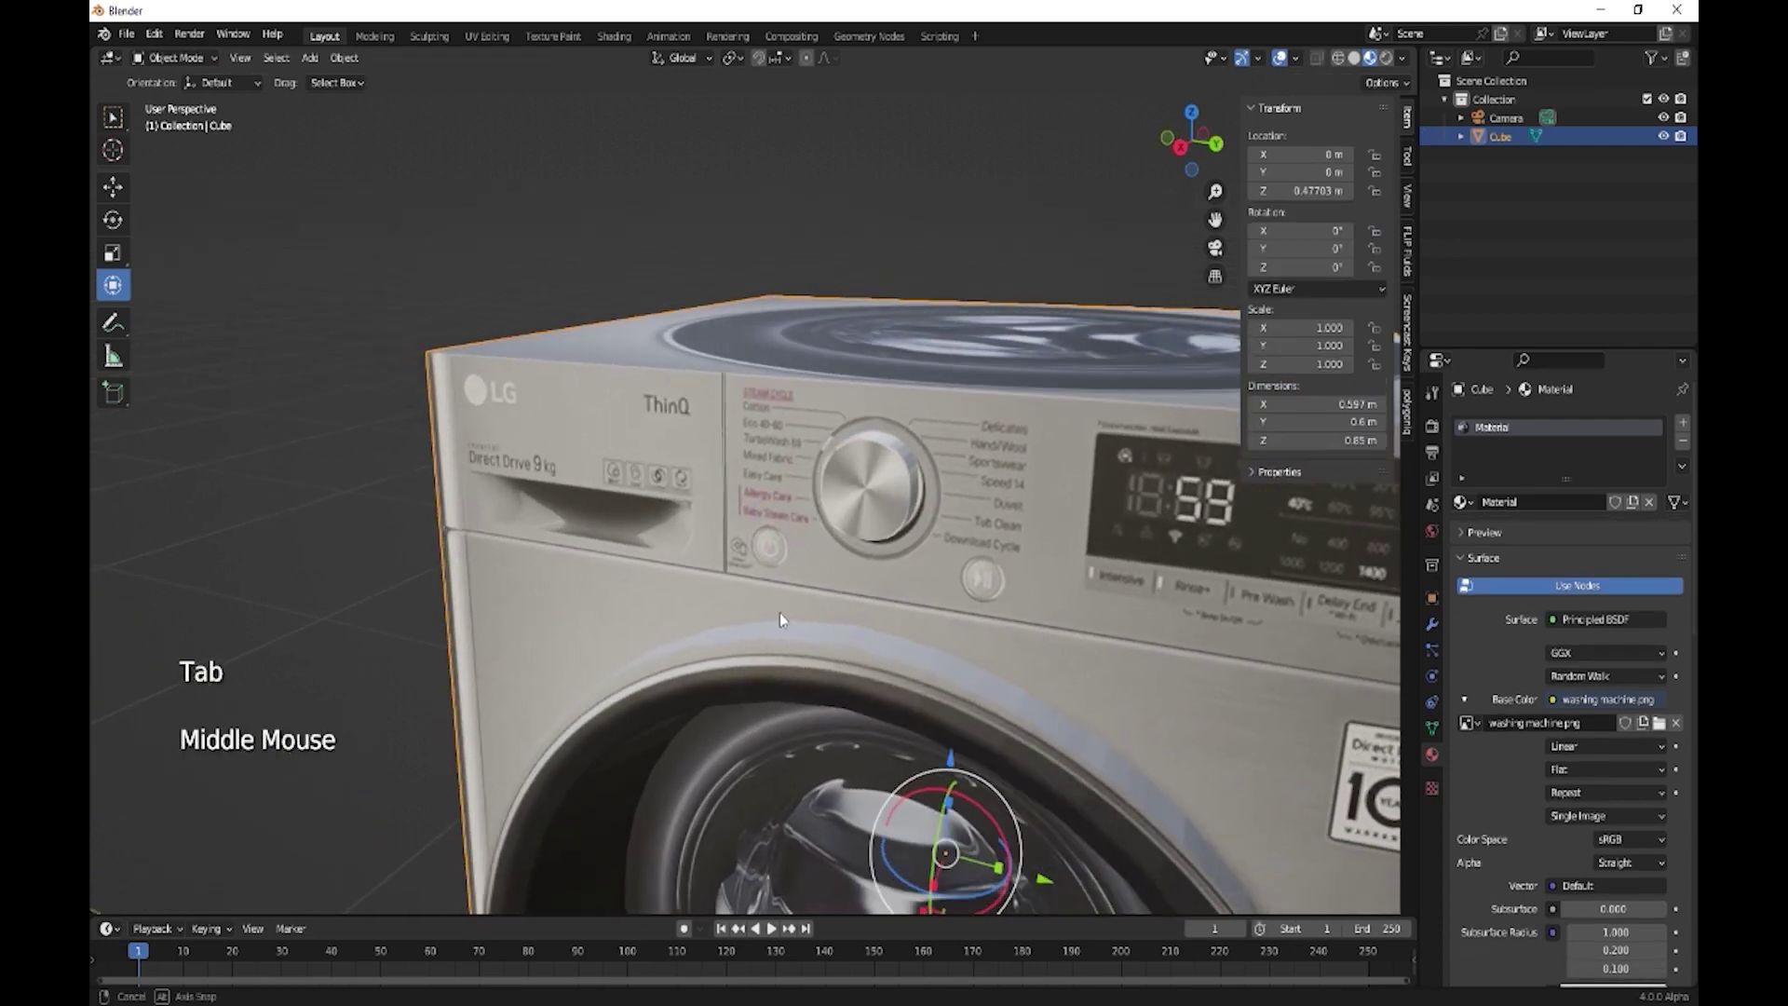
Orbit and zoom around the control panel to inspect the raised dial and LG logo, then resume mesh editing
middle_click(922, 615)
middle_click(853, 604)
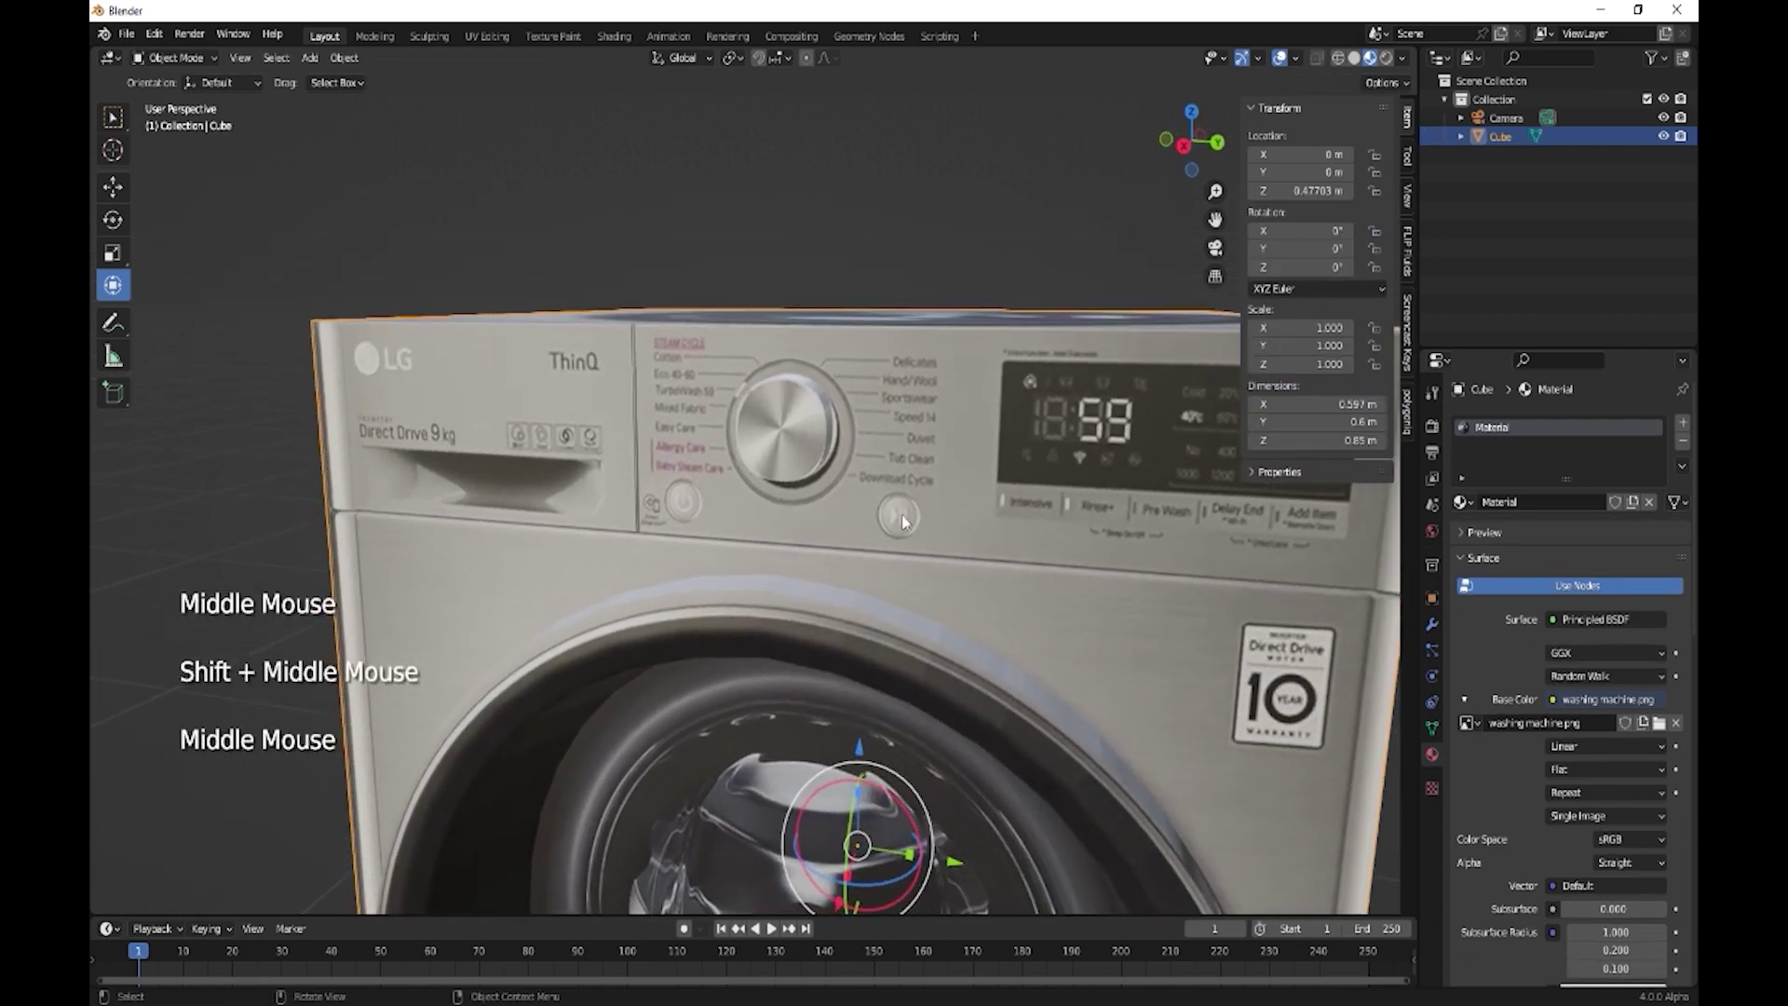
scroll(up, 3)
middle_click(948, 517)
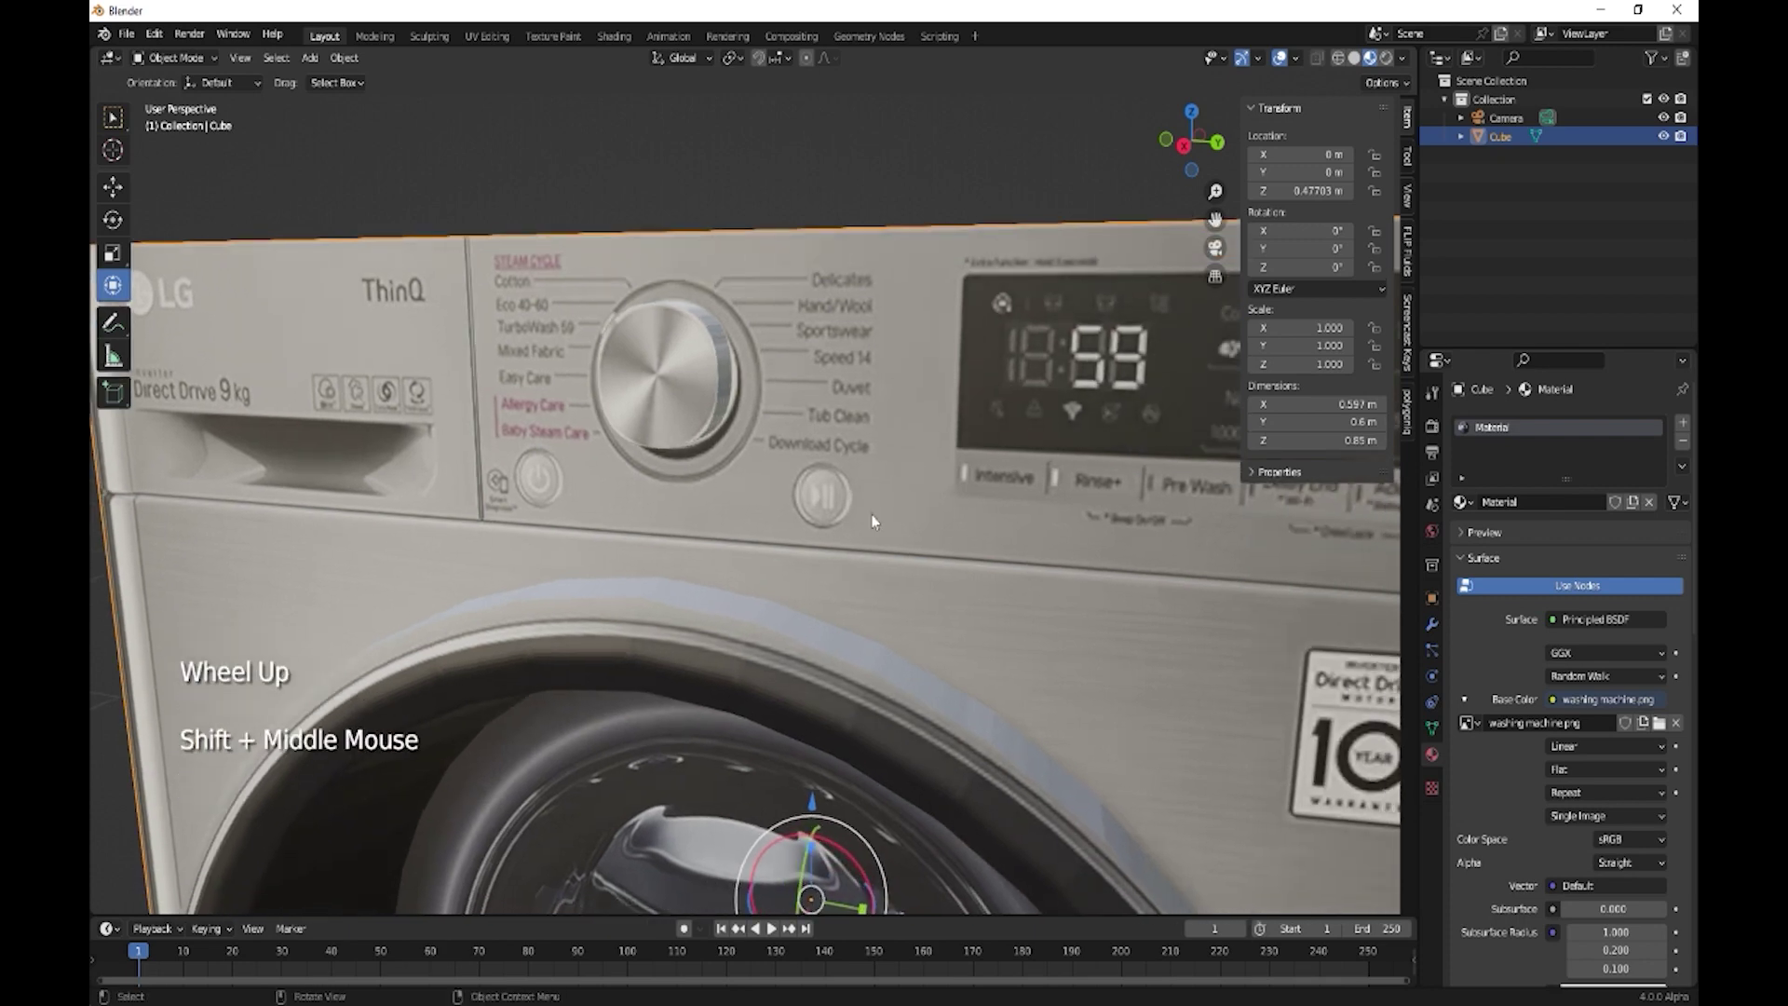
middle_click(552, 471)
middle_click(656, 479)
middle_click(758, 501)
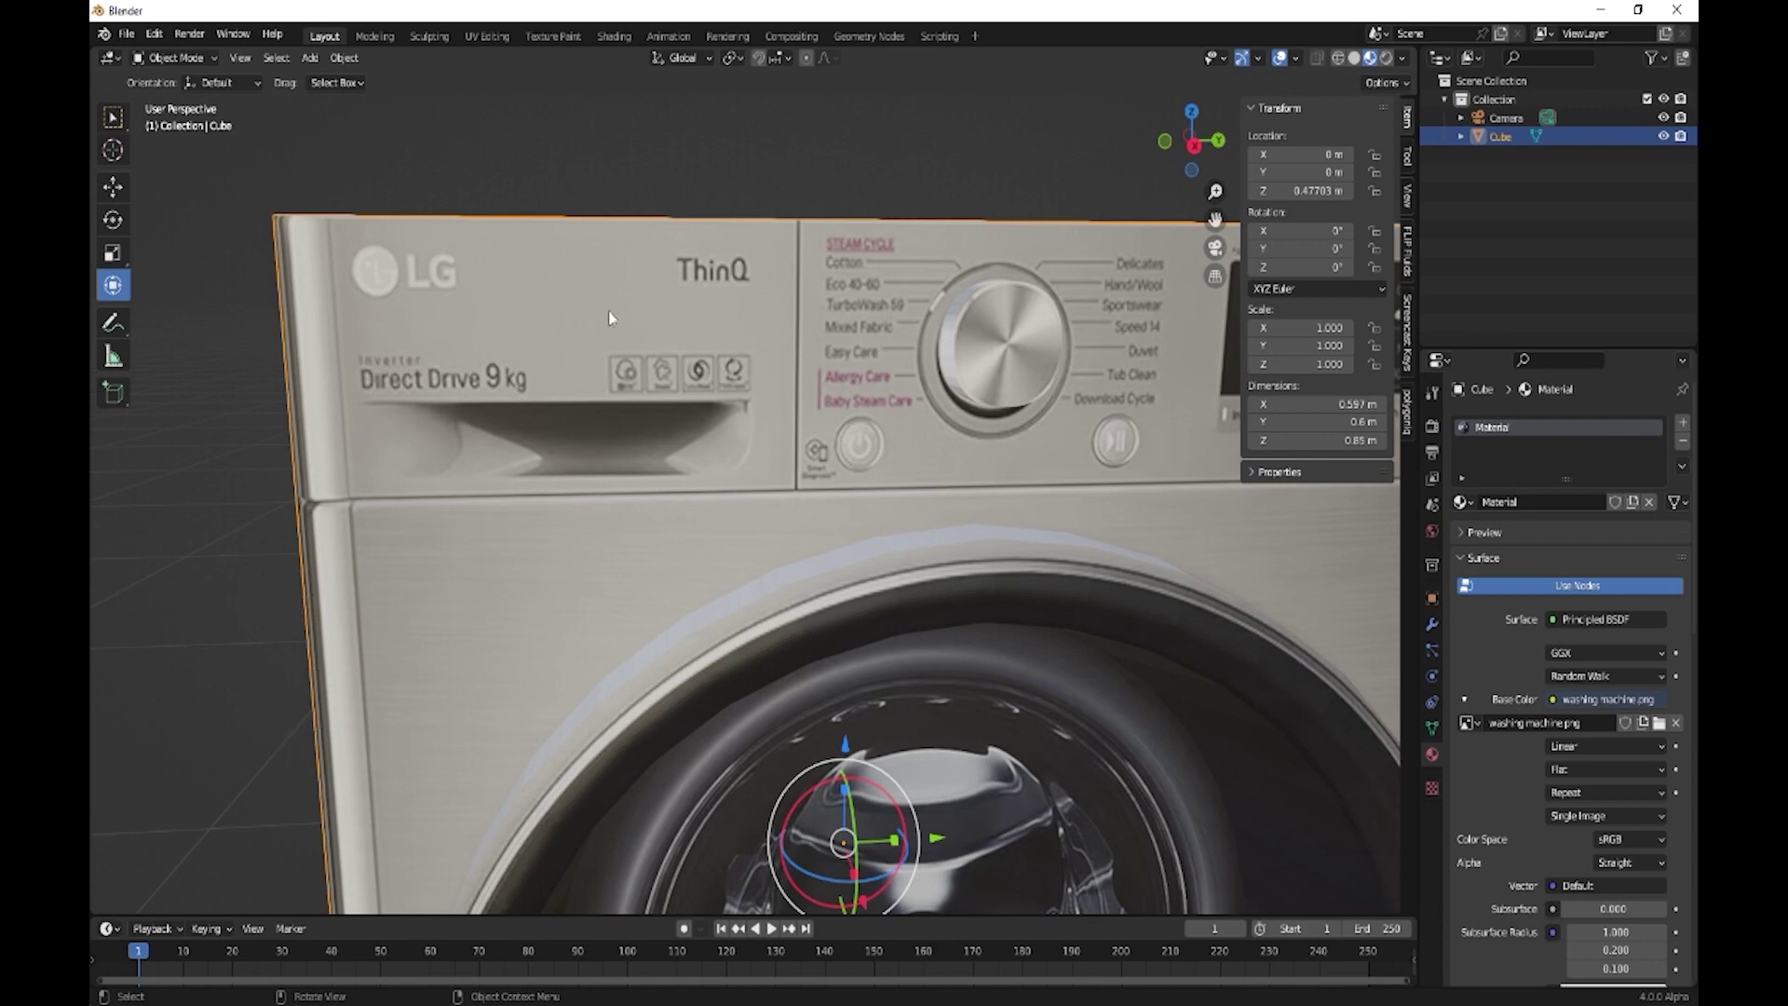
key(k)
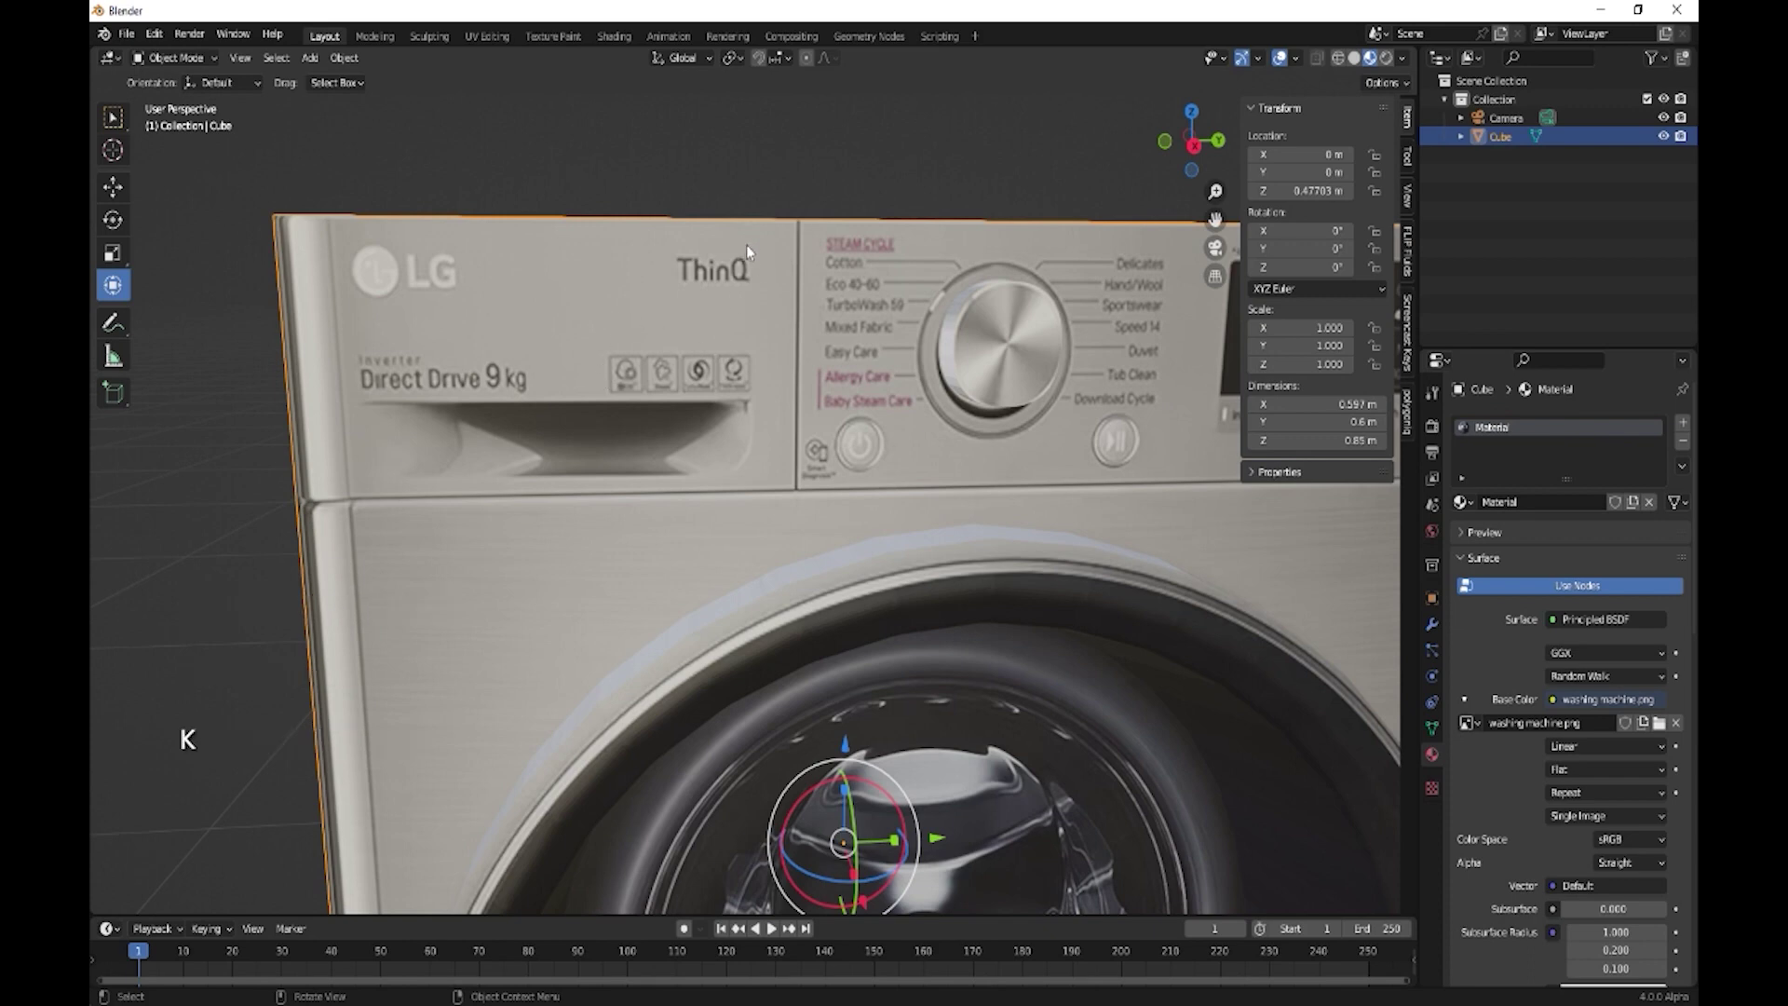
Knife-cut the detergent drawer outline on the upper front and push its panel inward along X
key(Tab)
key(k)
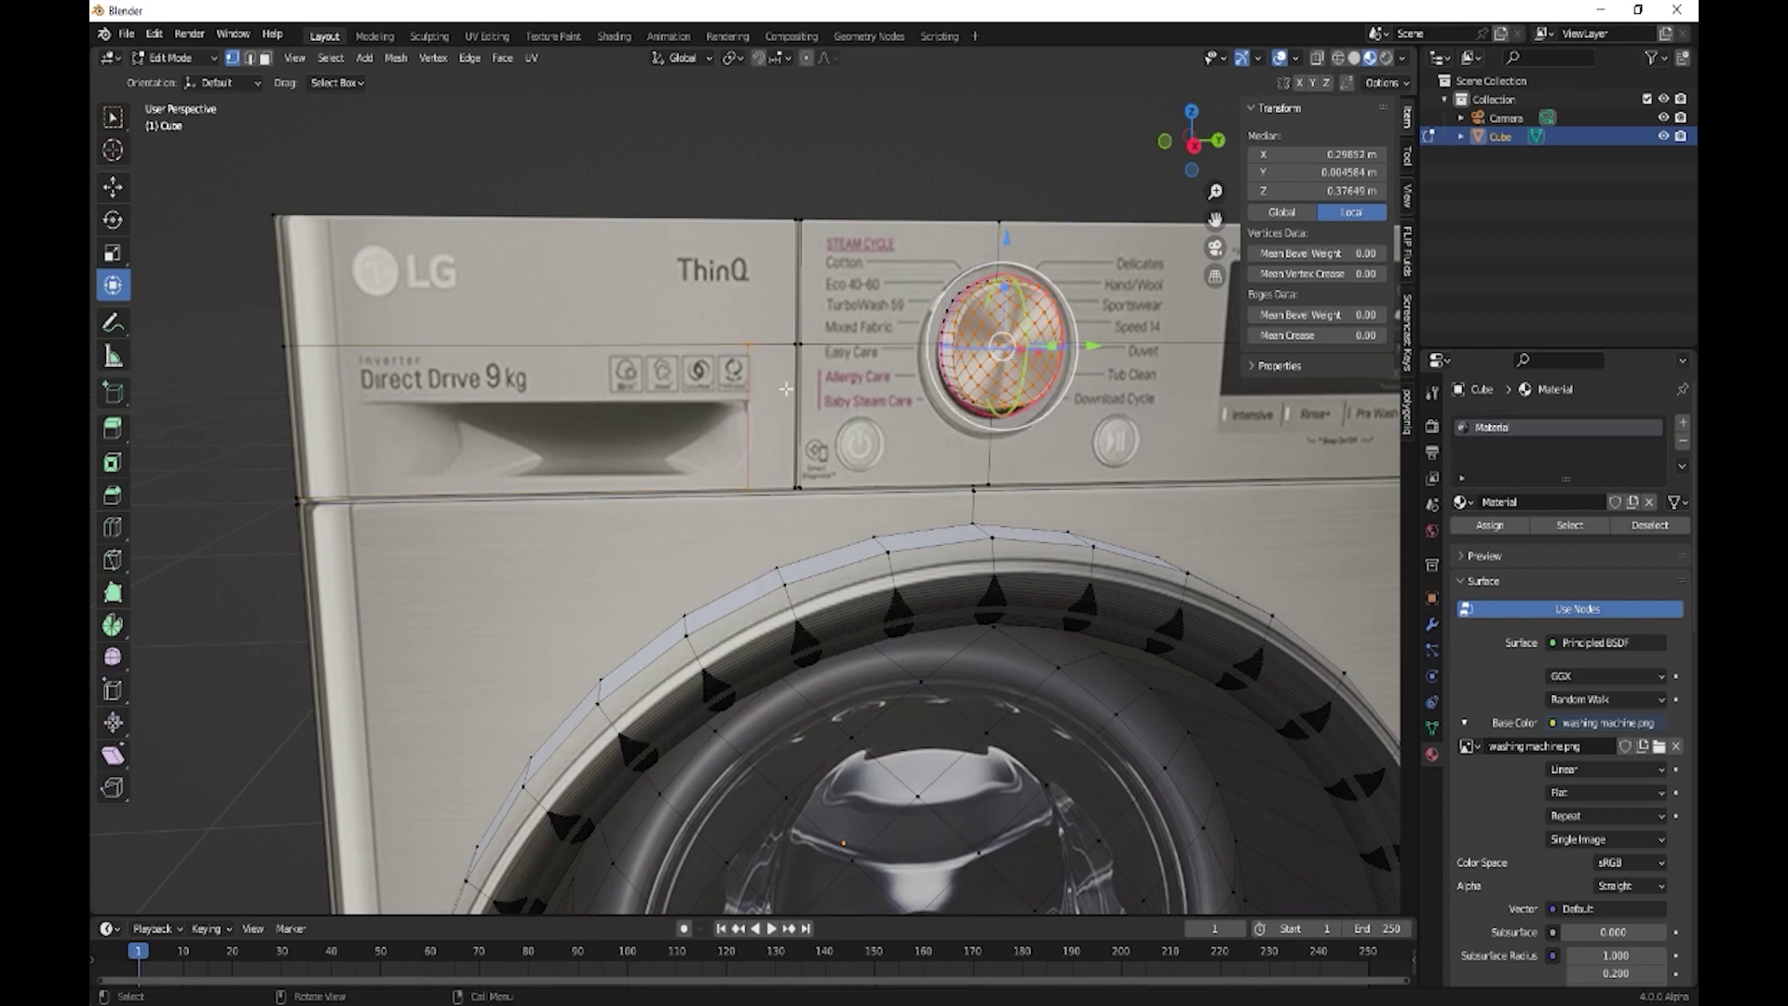
key(k)
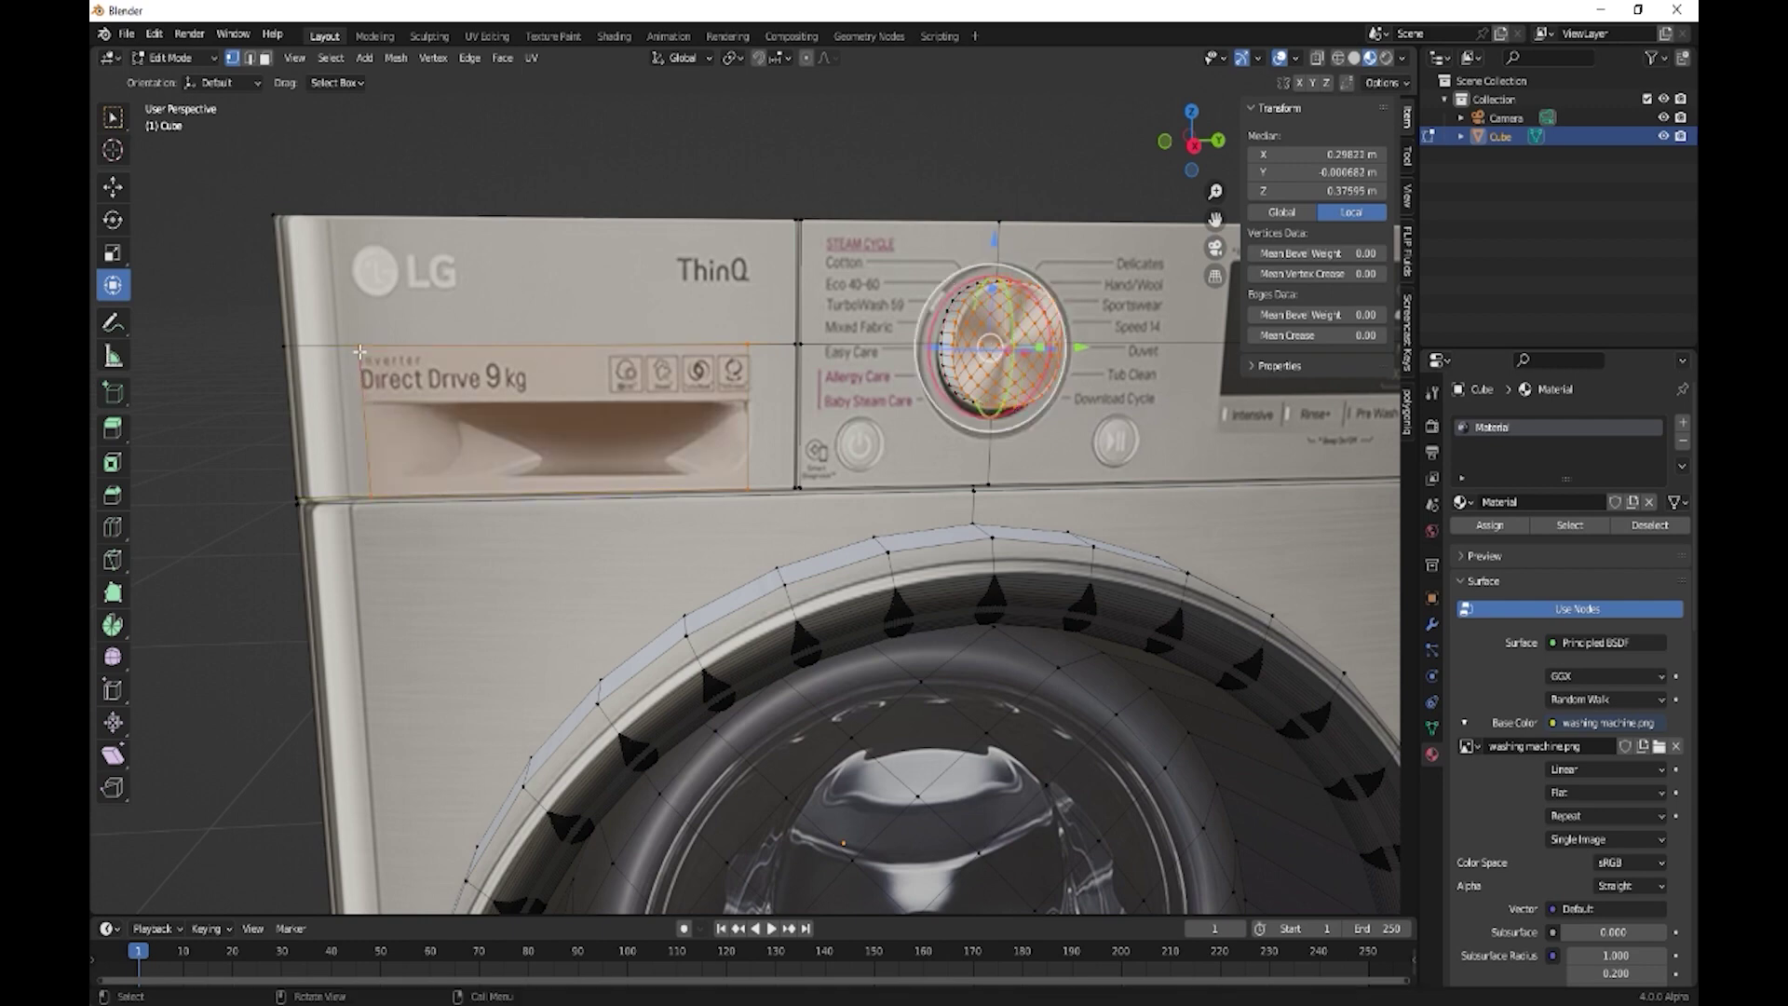
key(k)
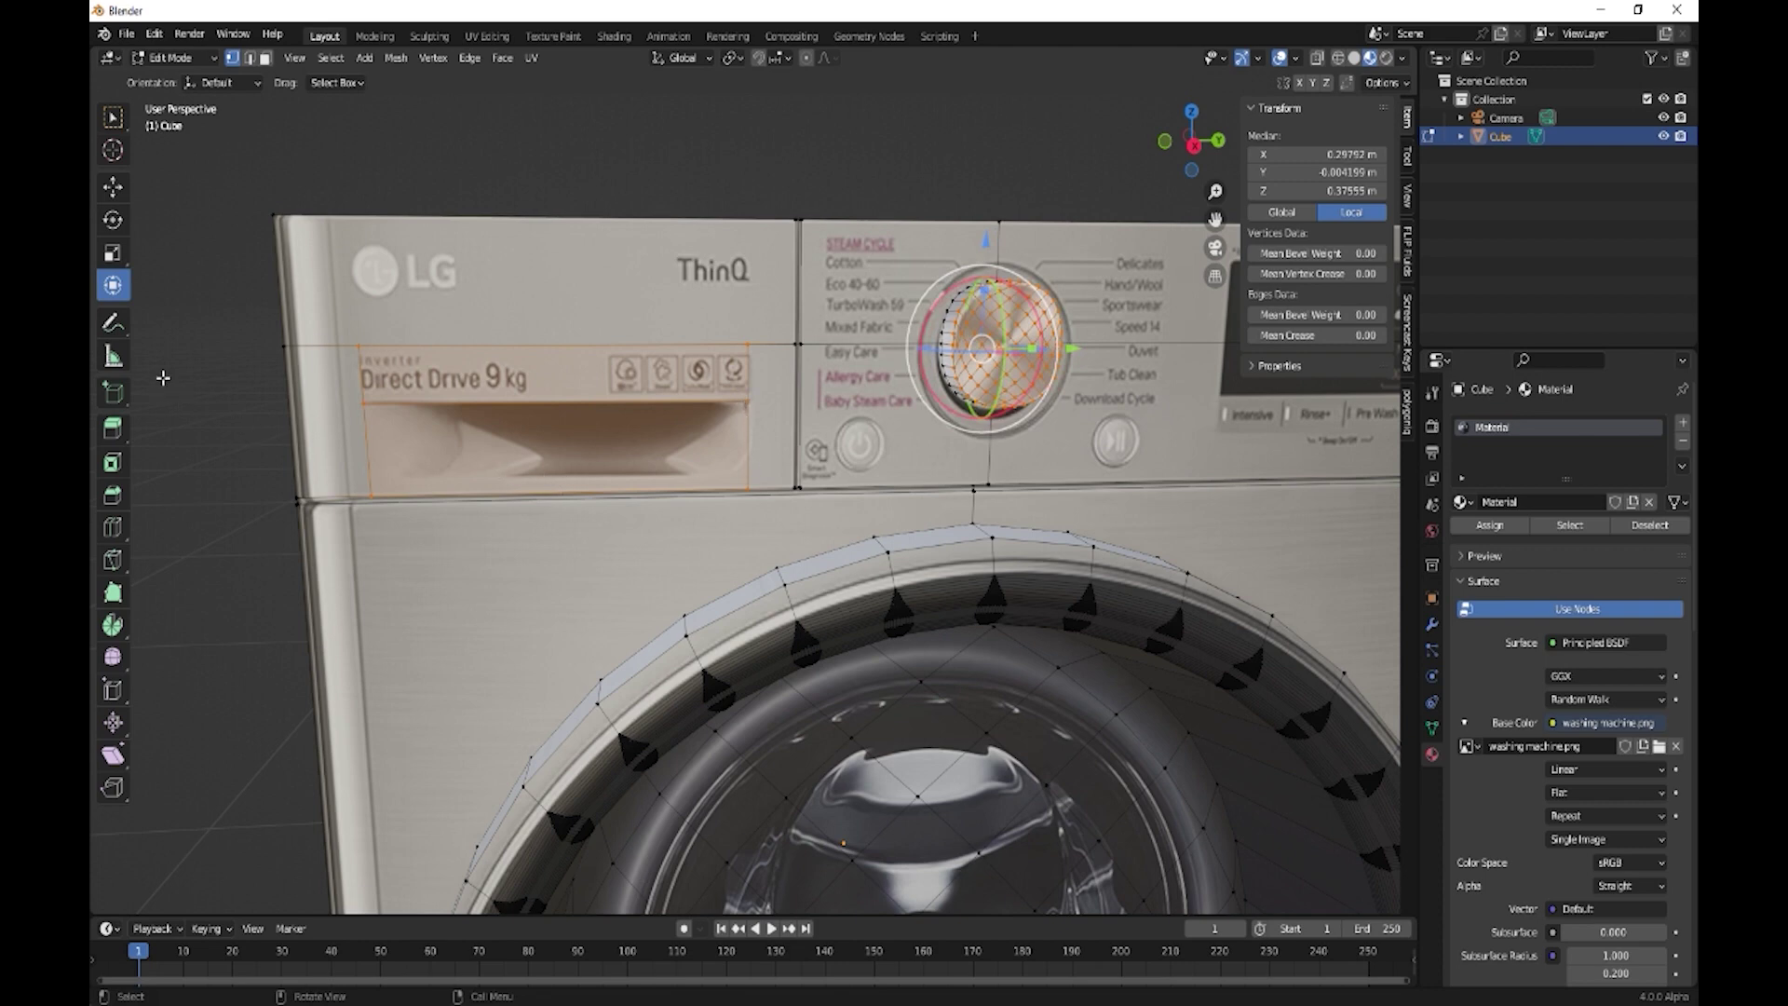
key(k)
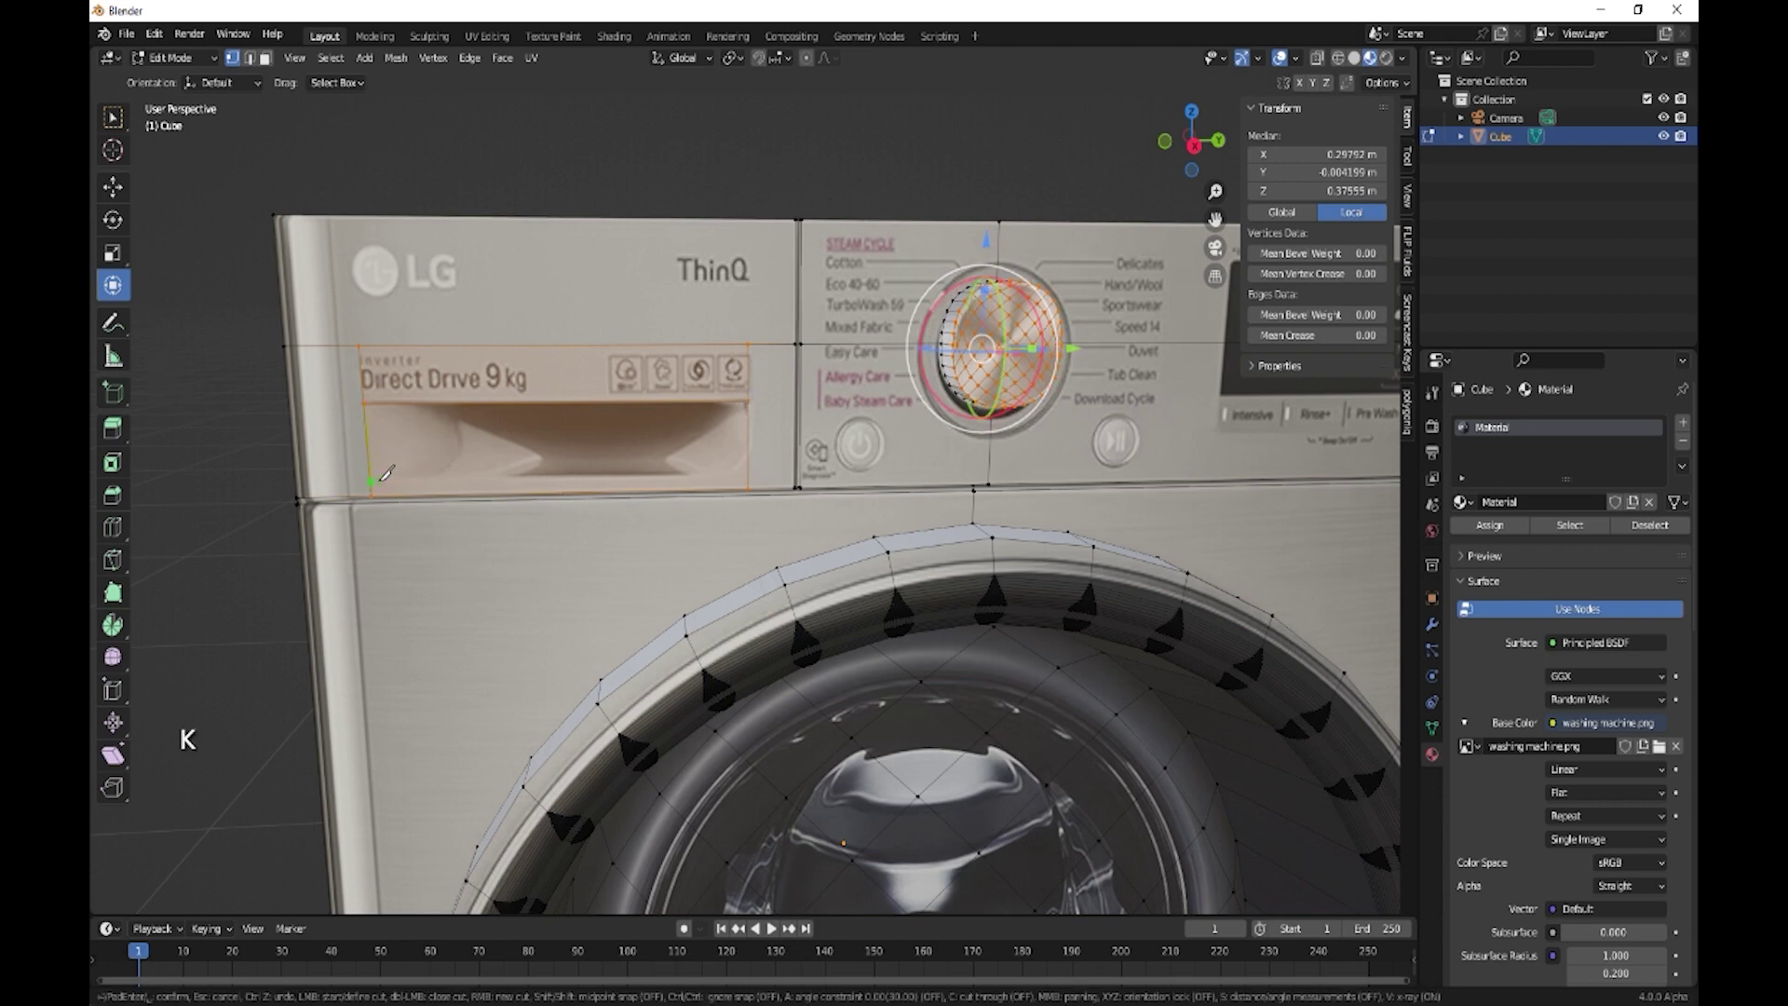
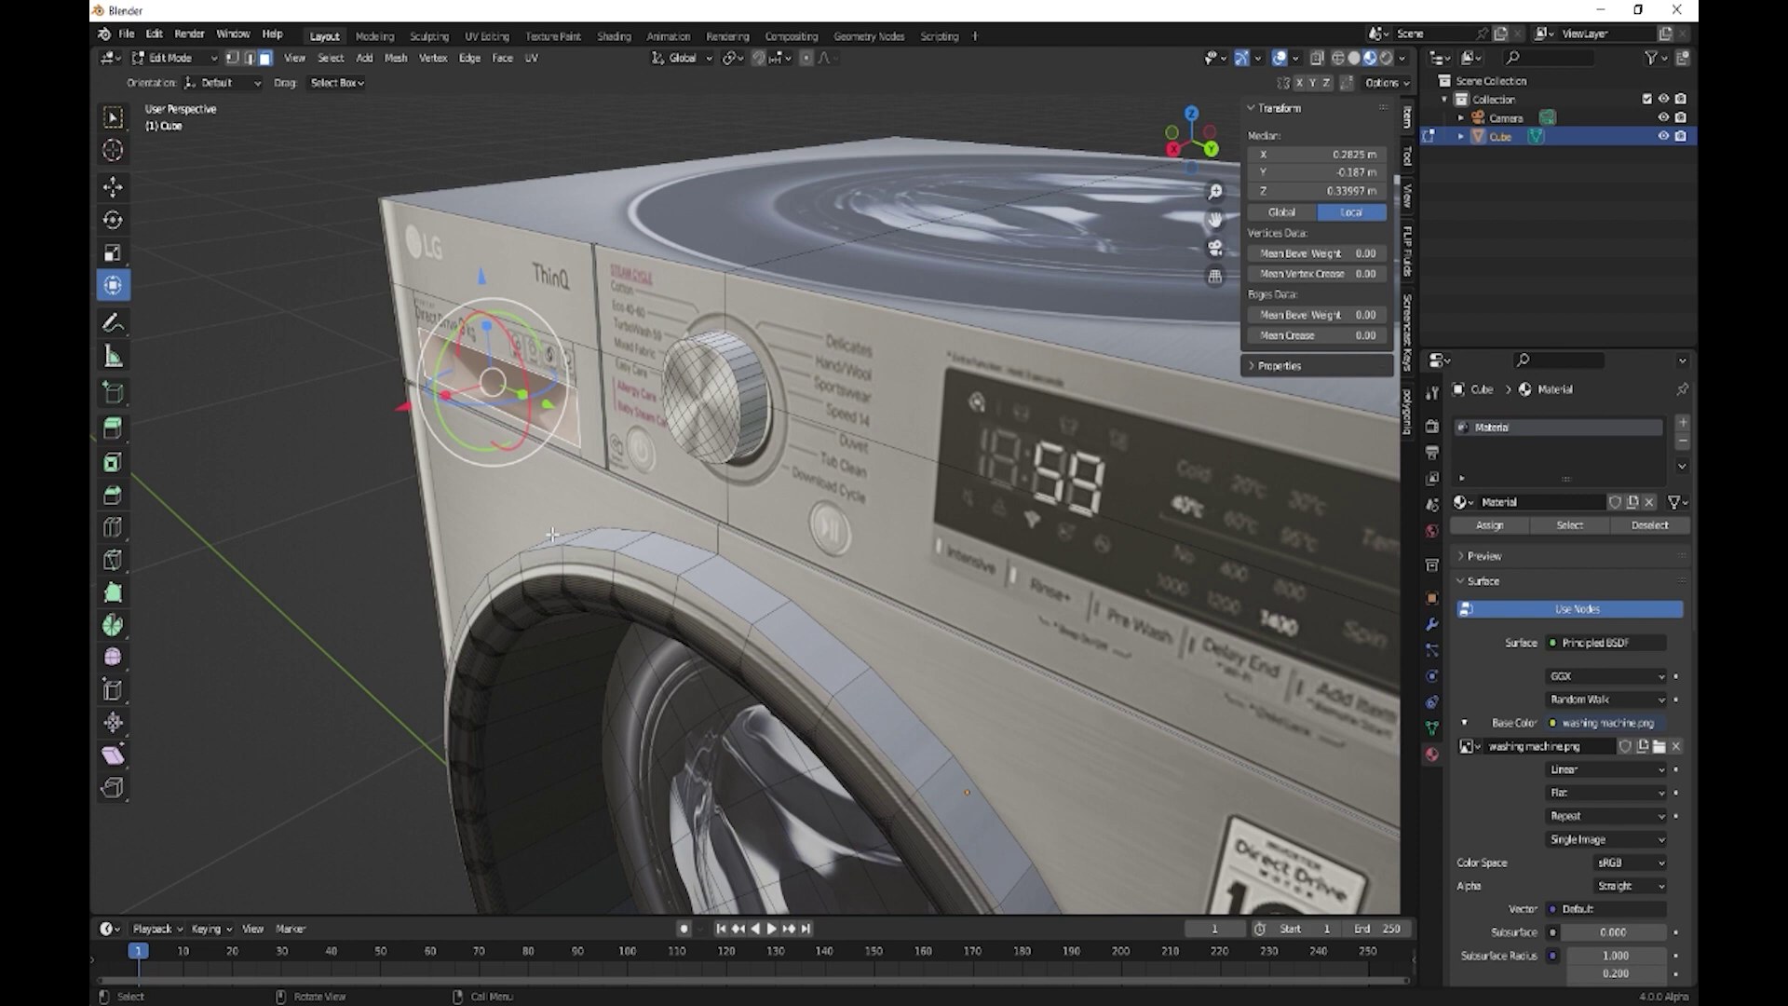
key(e)
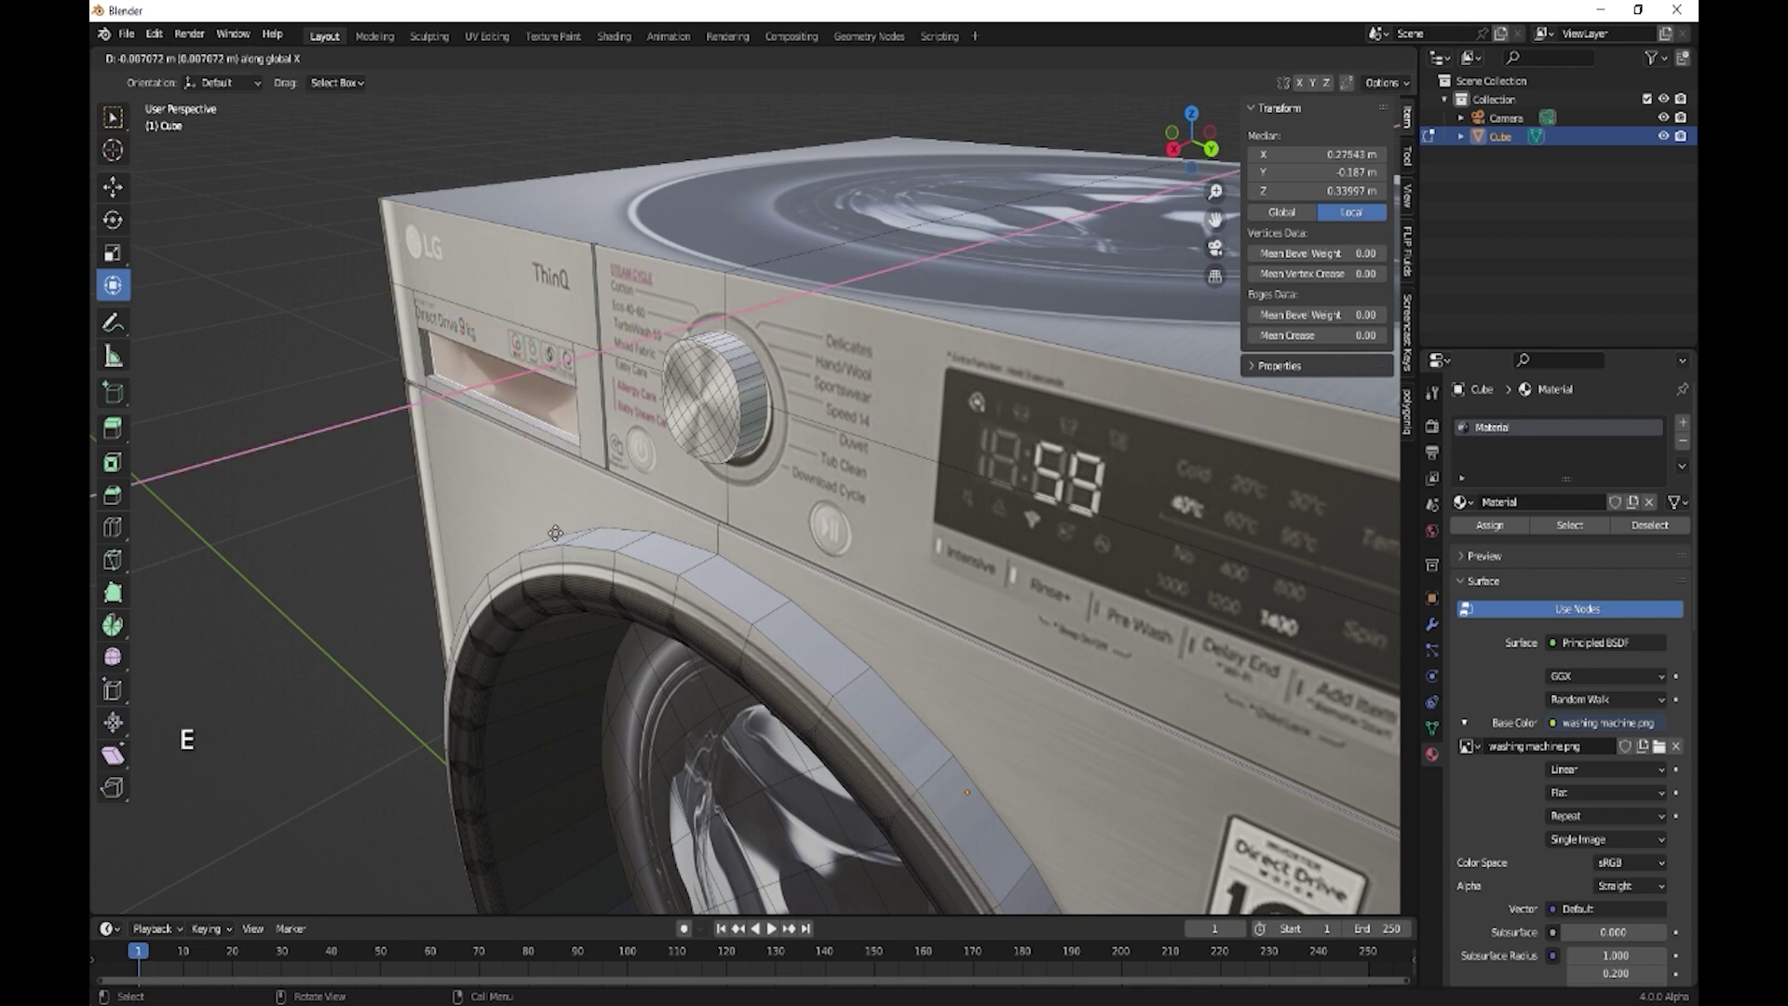
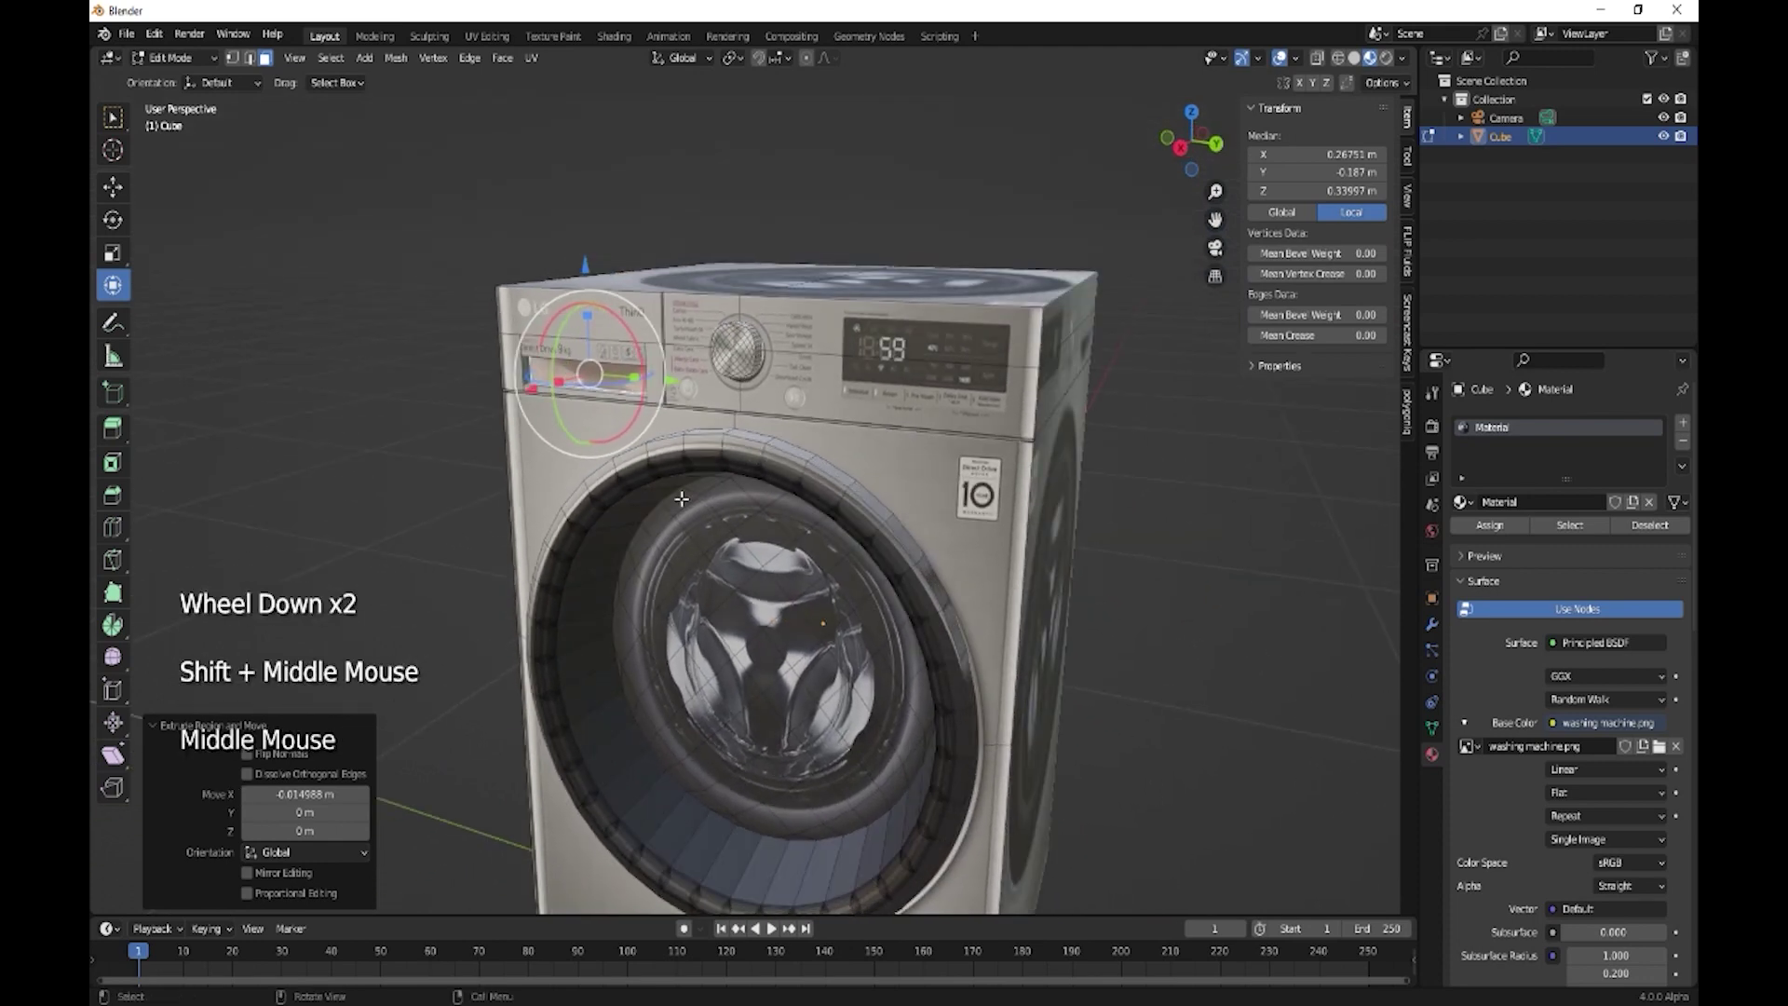
Leave Edit Mode and orbit to face the washing machine front
key(Tab)
middle_click(874, 516)
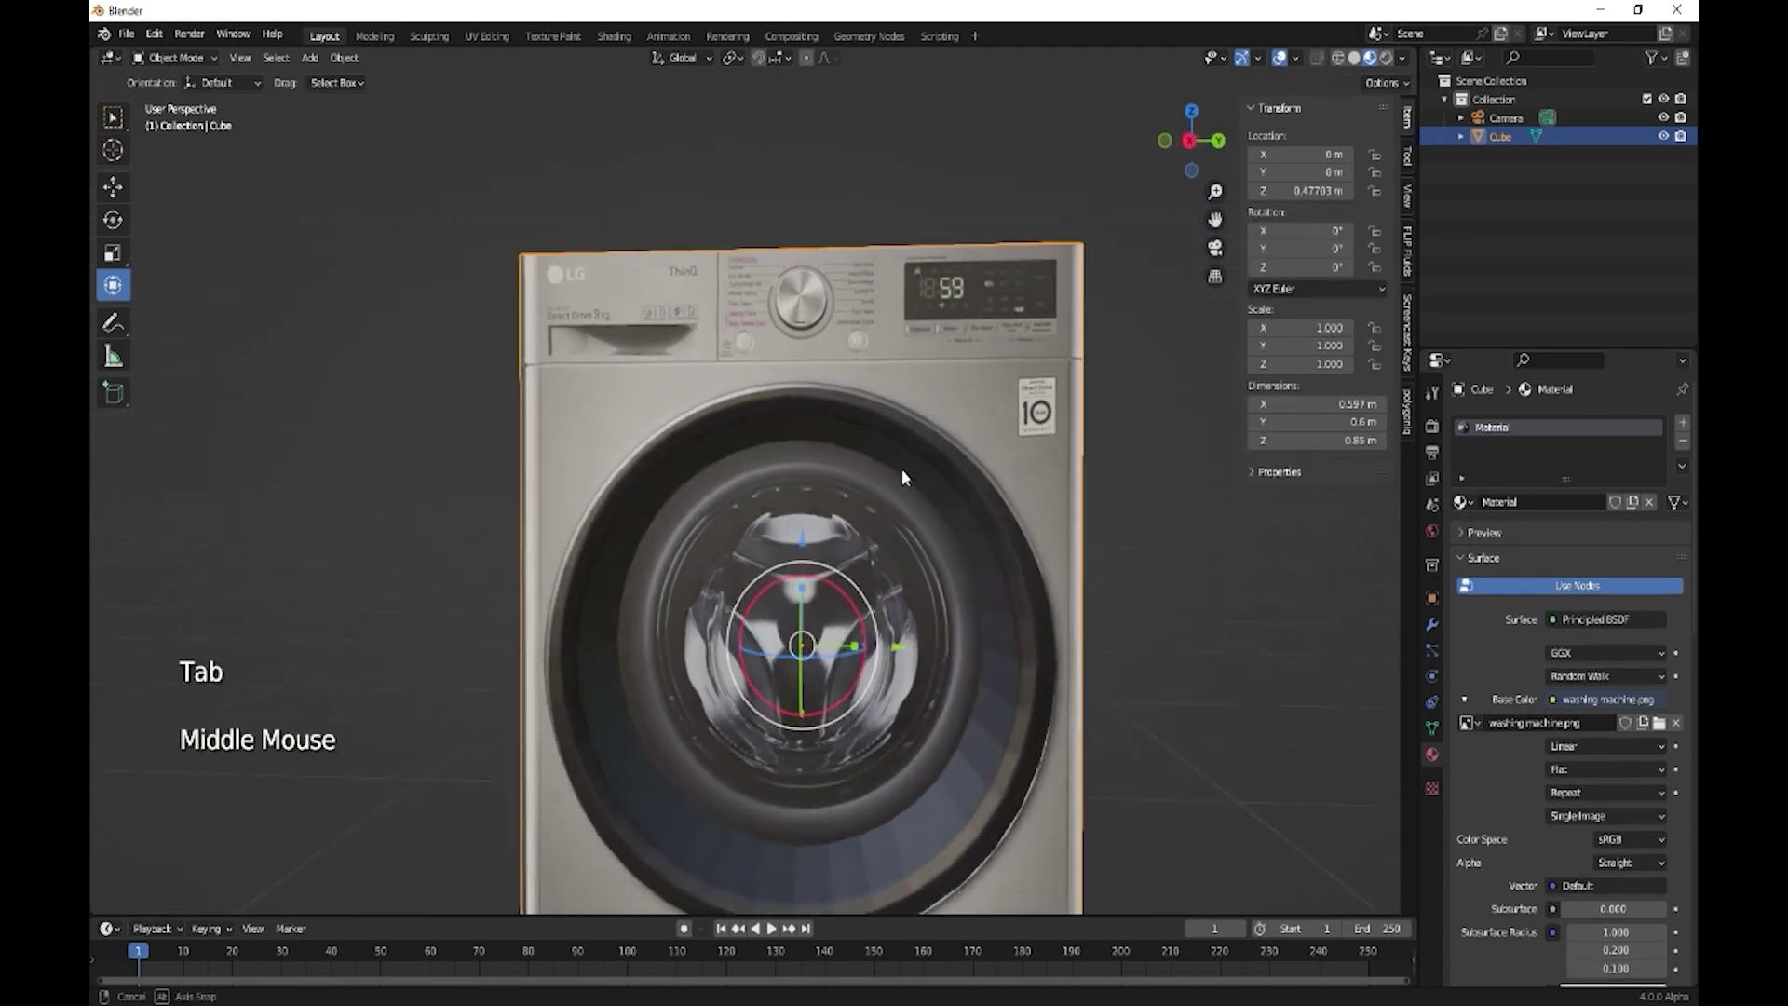
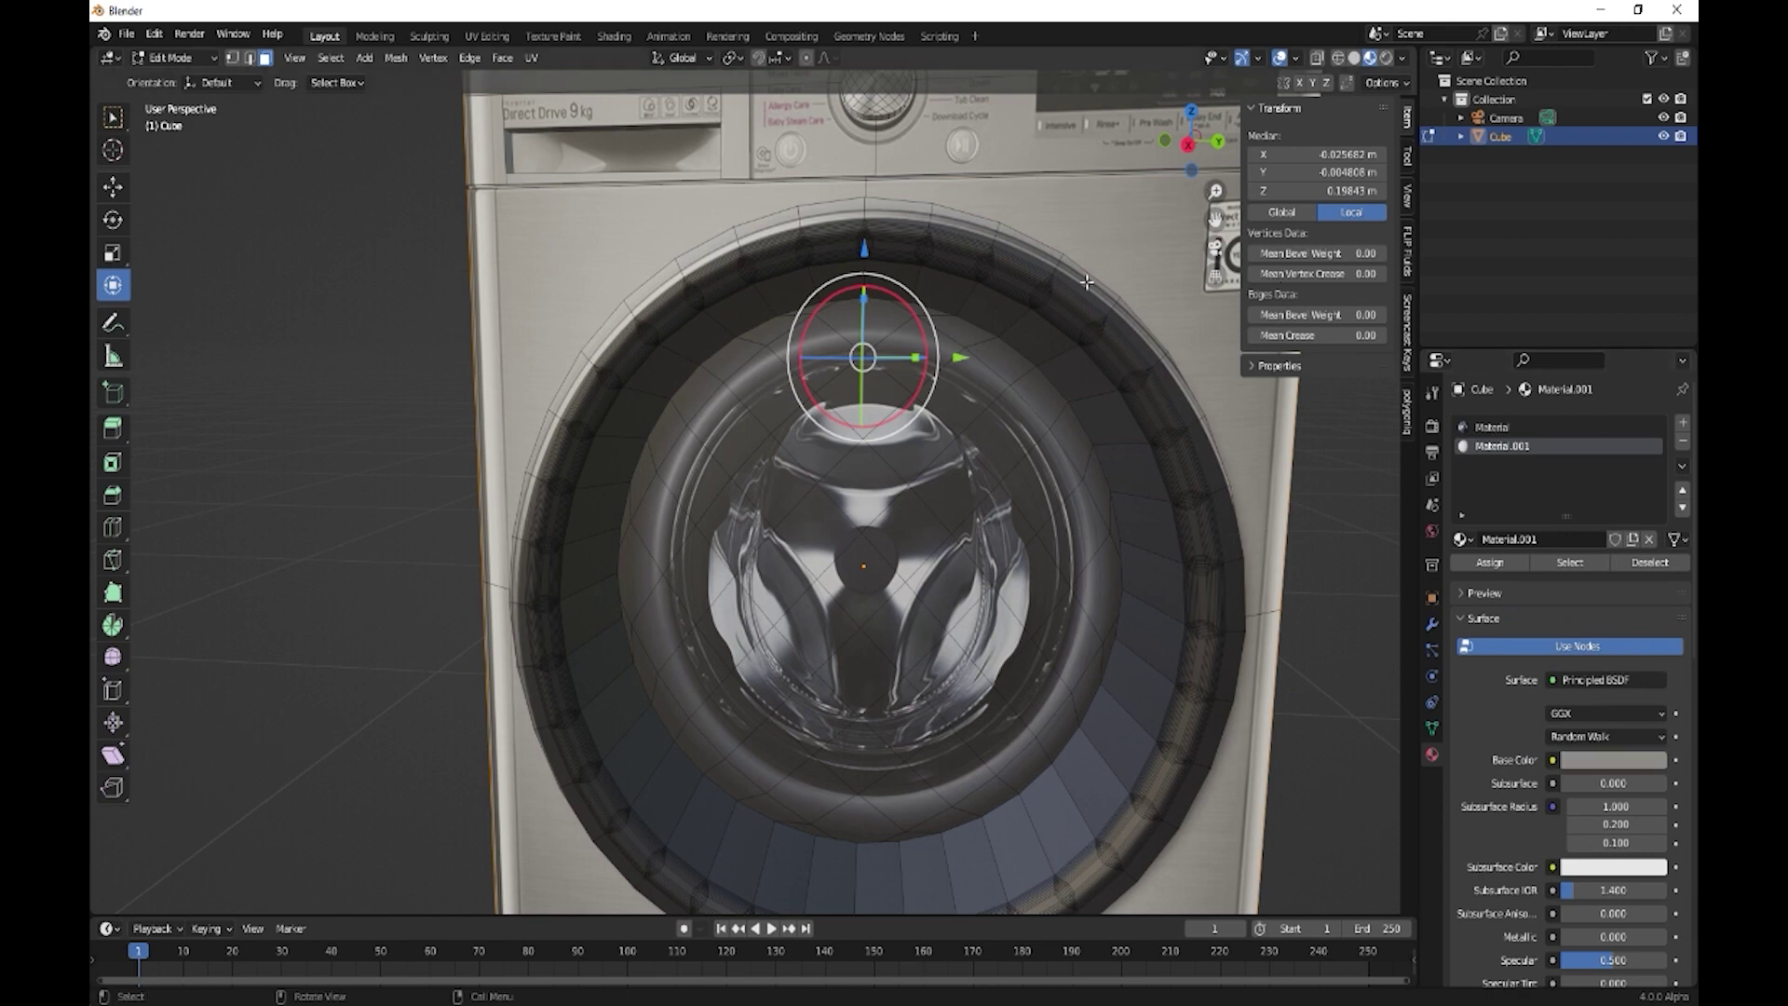
scroll(down, 3)
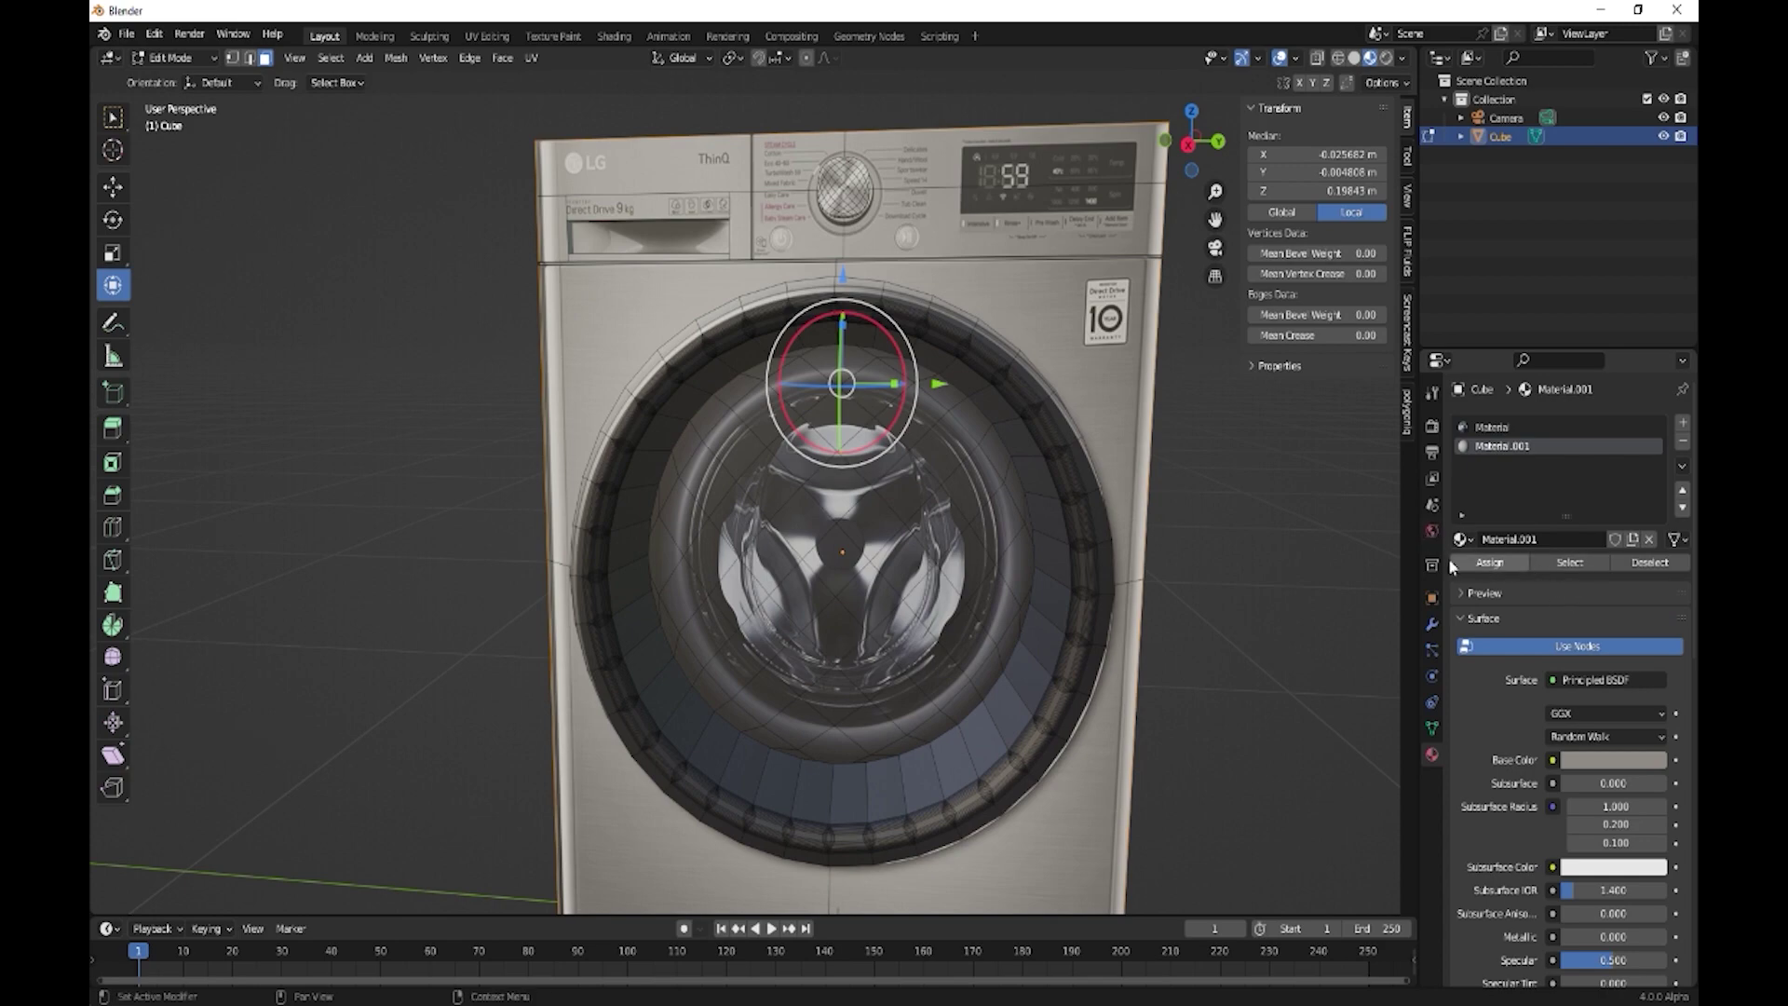
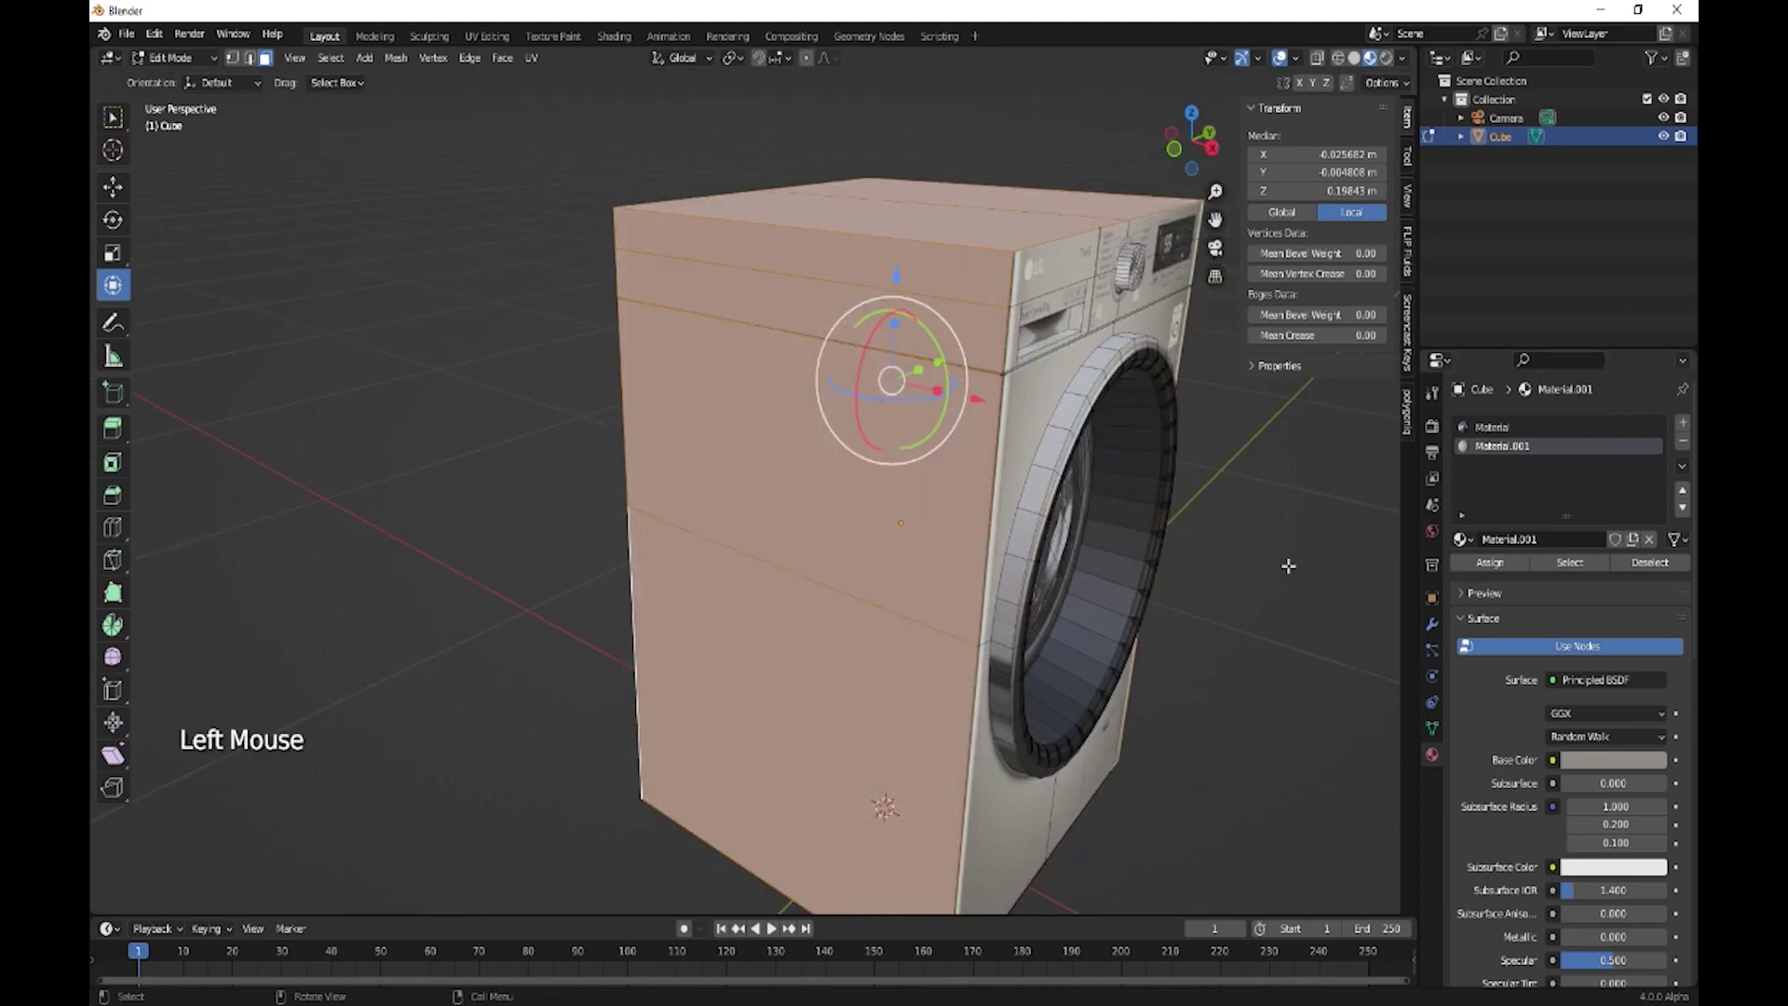
key(Tab)
middle_click(1170, 597)
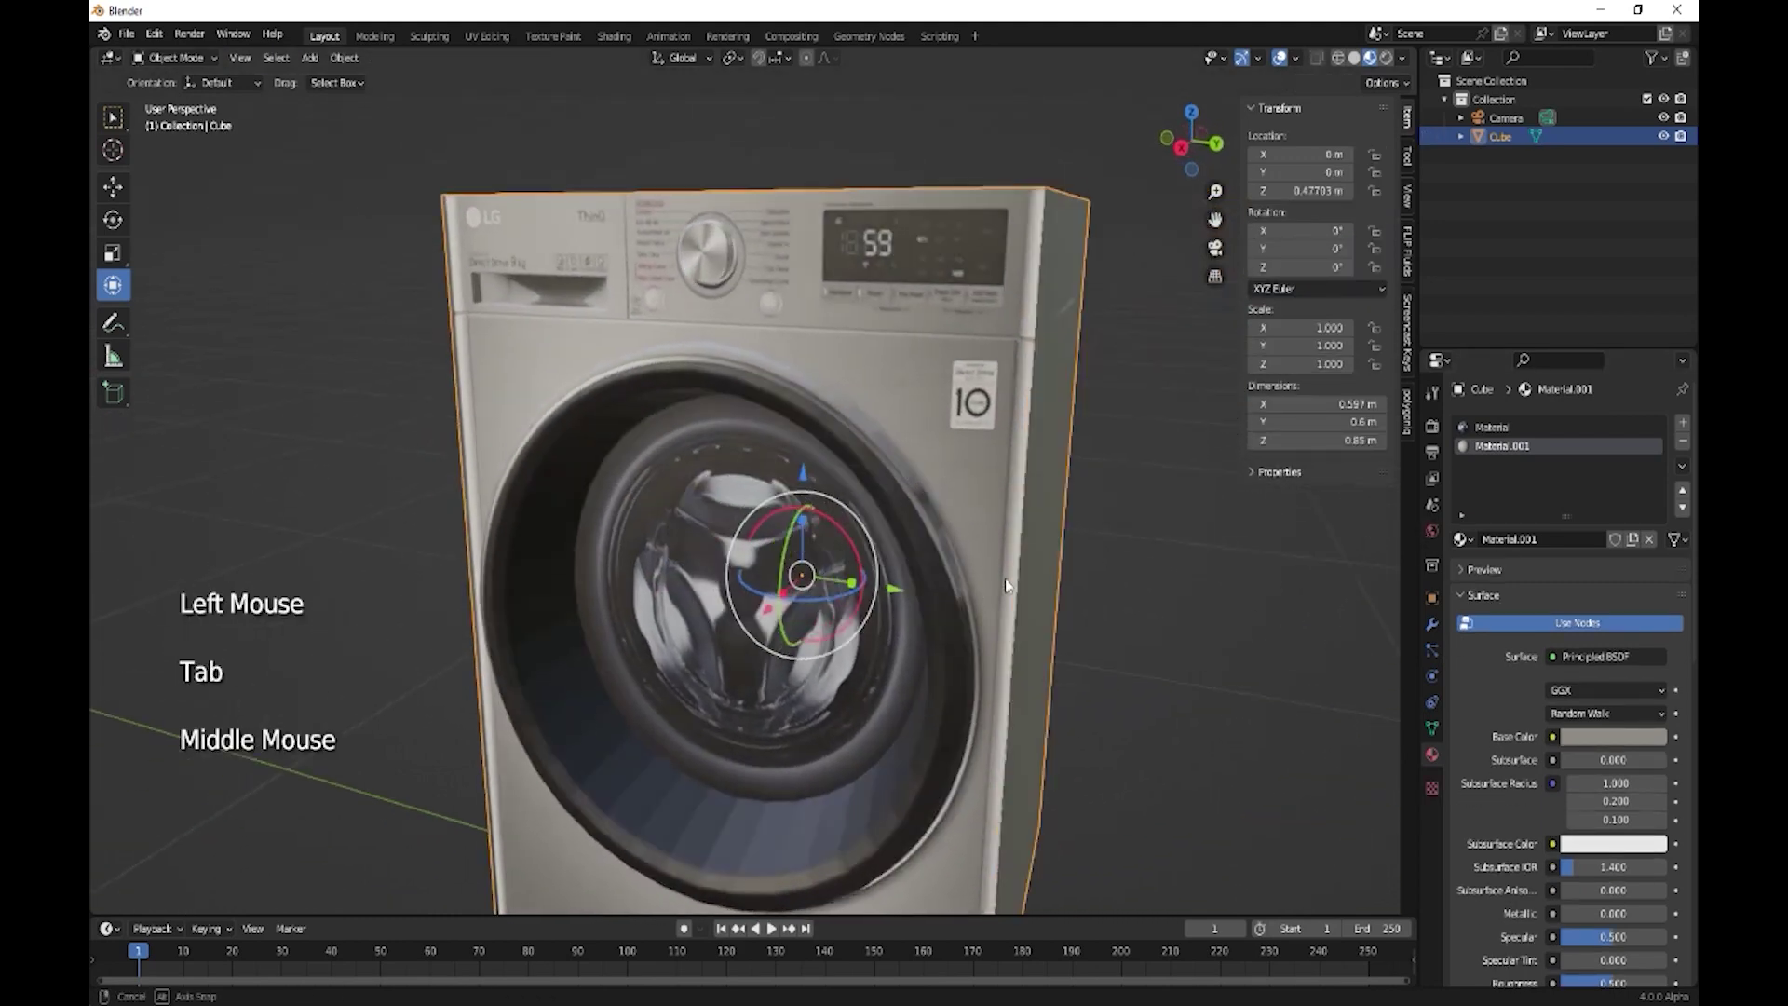
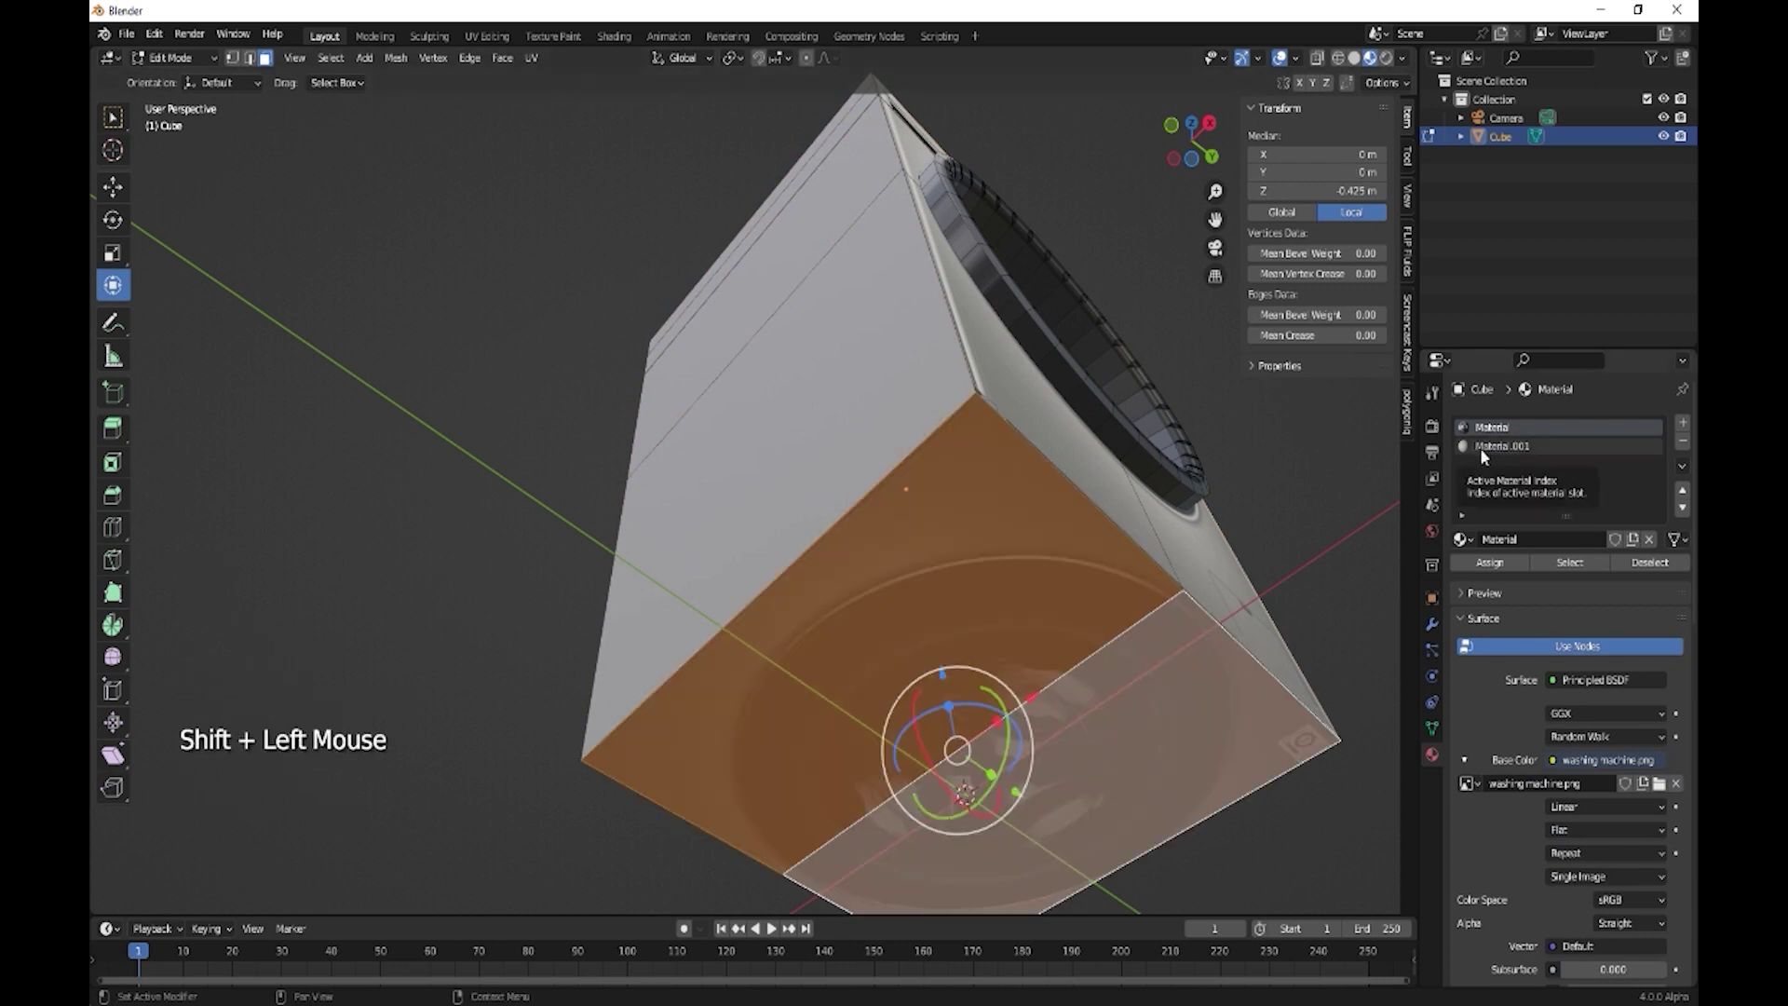
click(1484, 459)
click(1490, 567)
key(Tab)
middle_click(1195, 562)
scroll(down, 3)
middle_click(1070, 537)
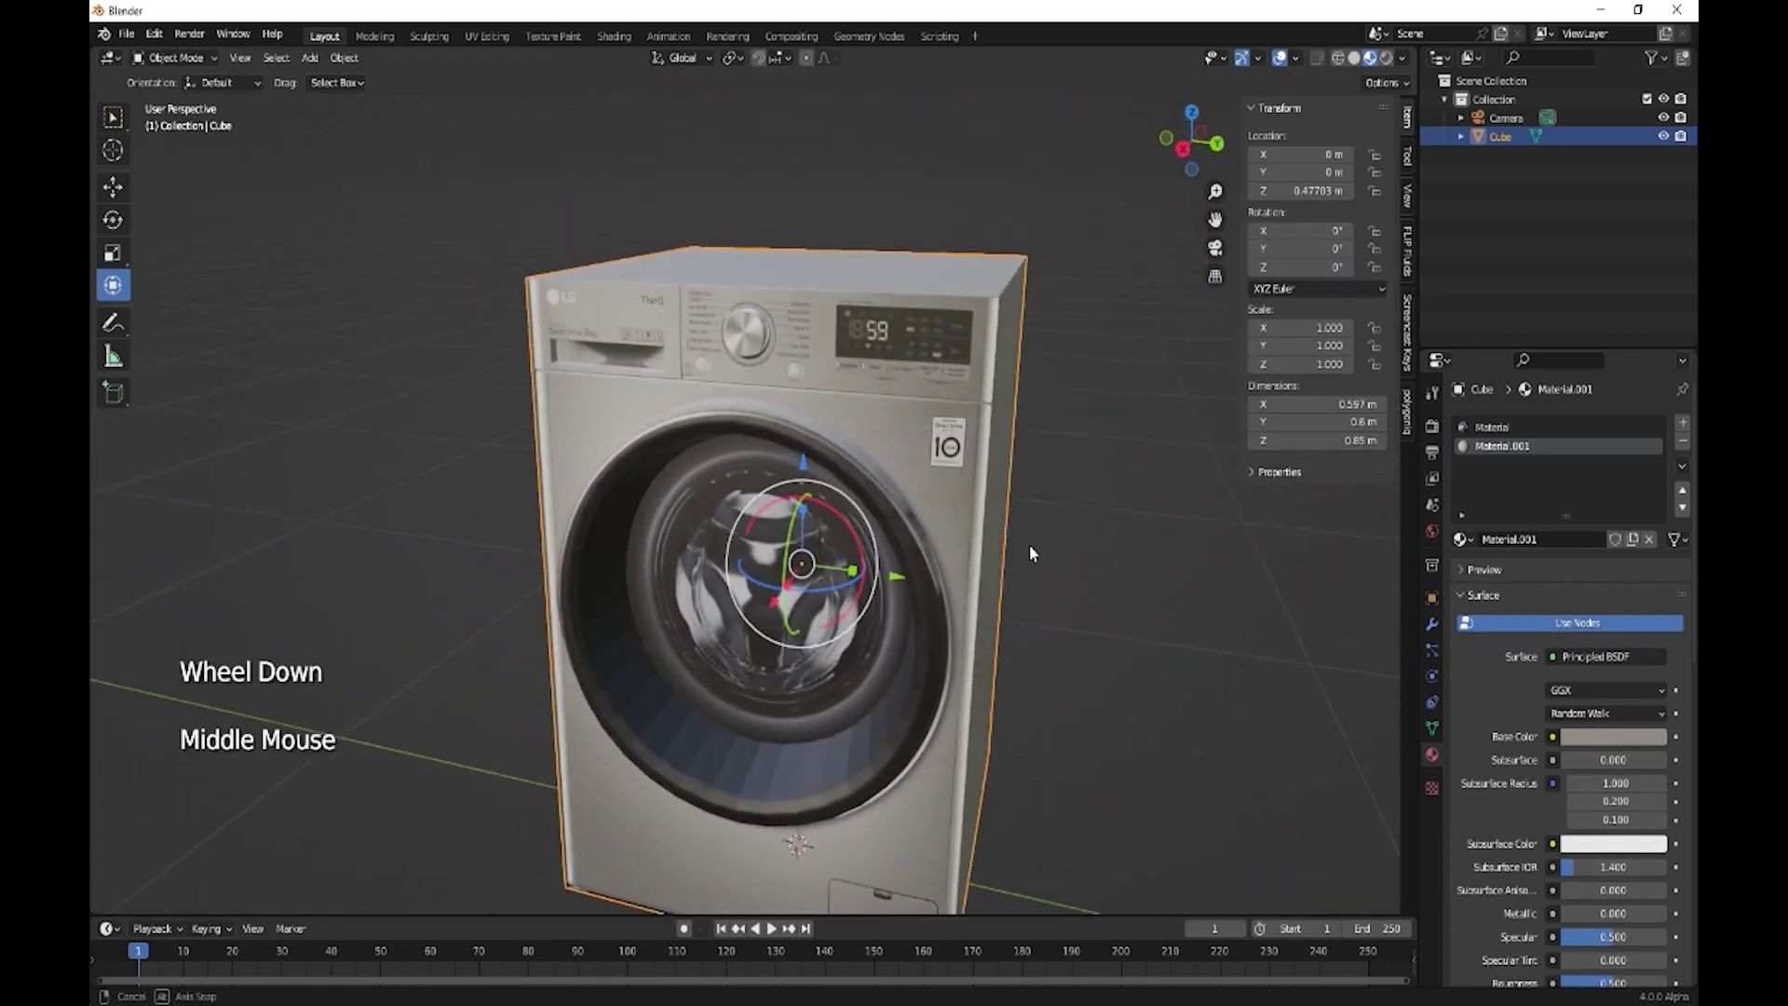
scroll(up, 3)
middle_click(829, 324)
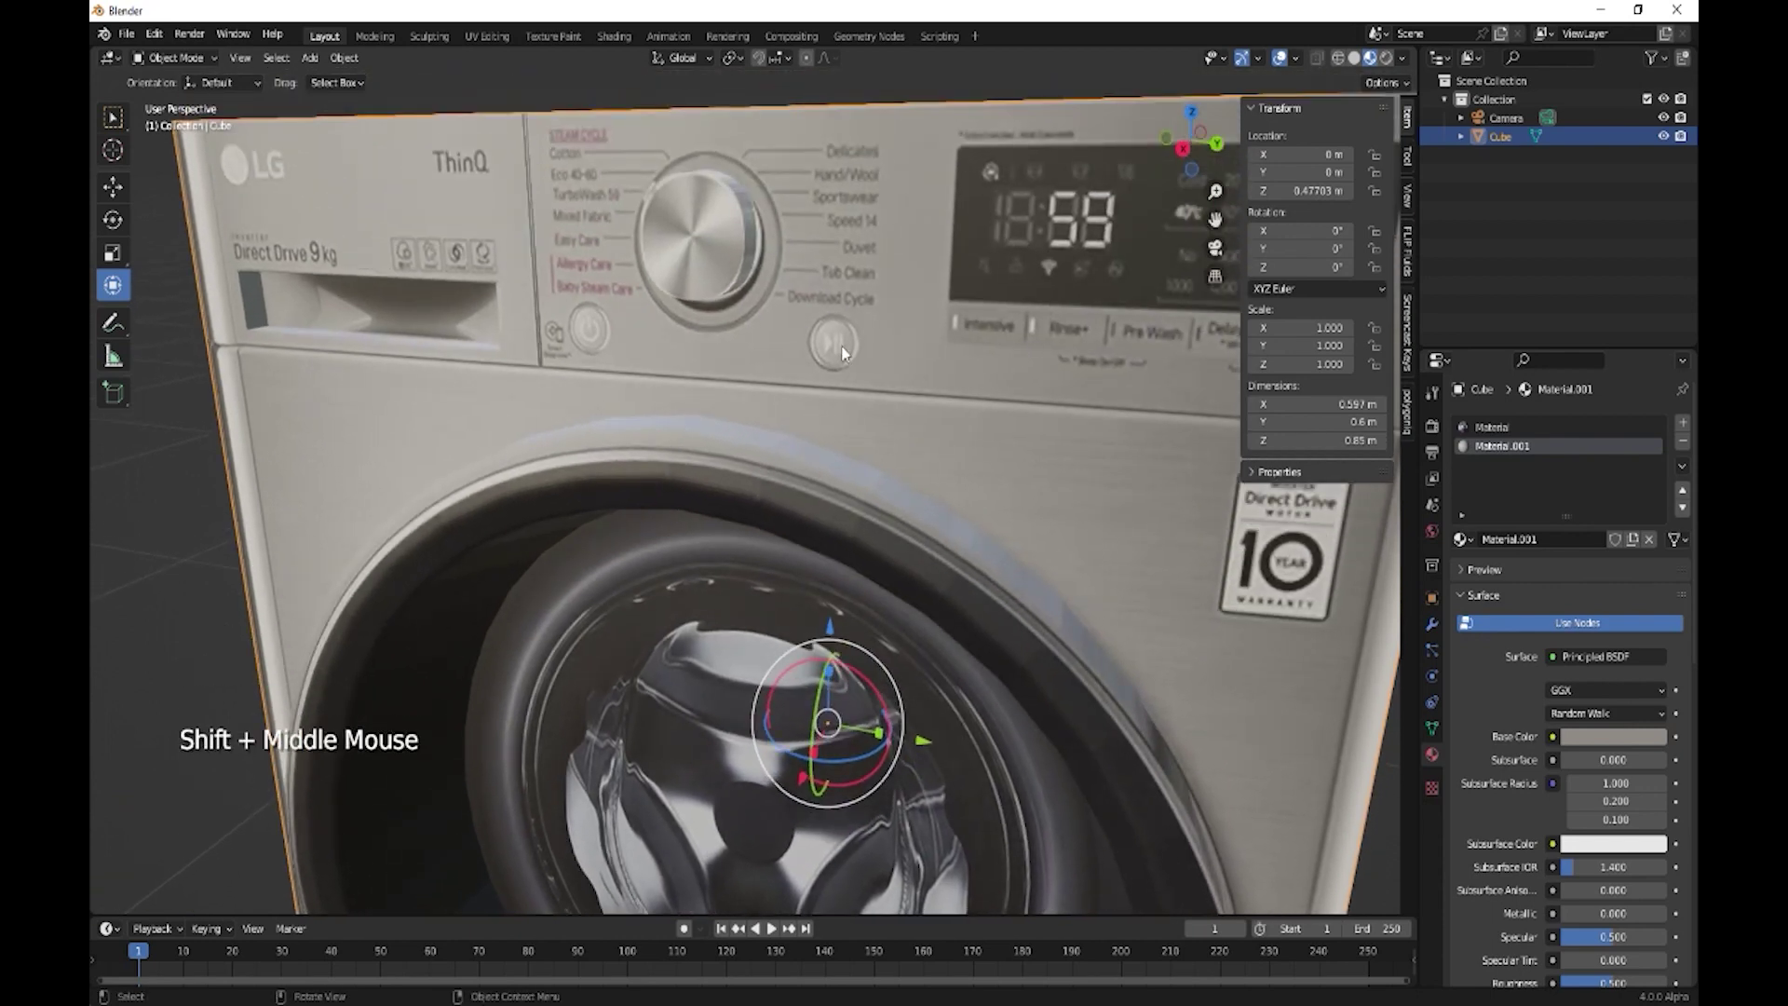
middle_click(858, 345)
middle_click(967, 325)
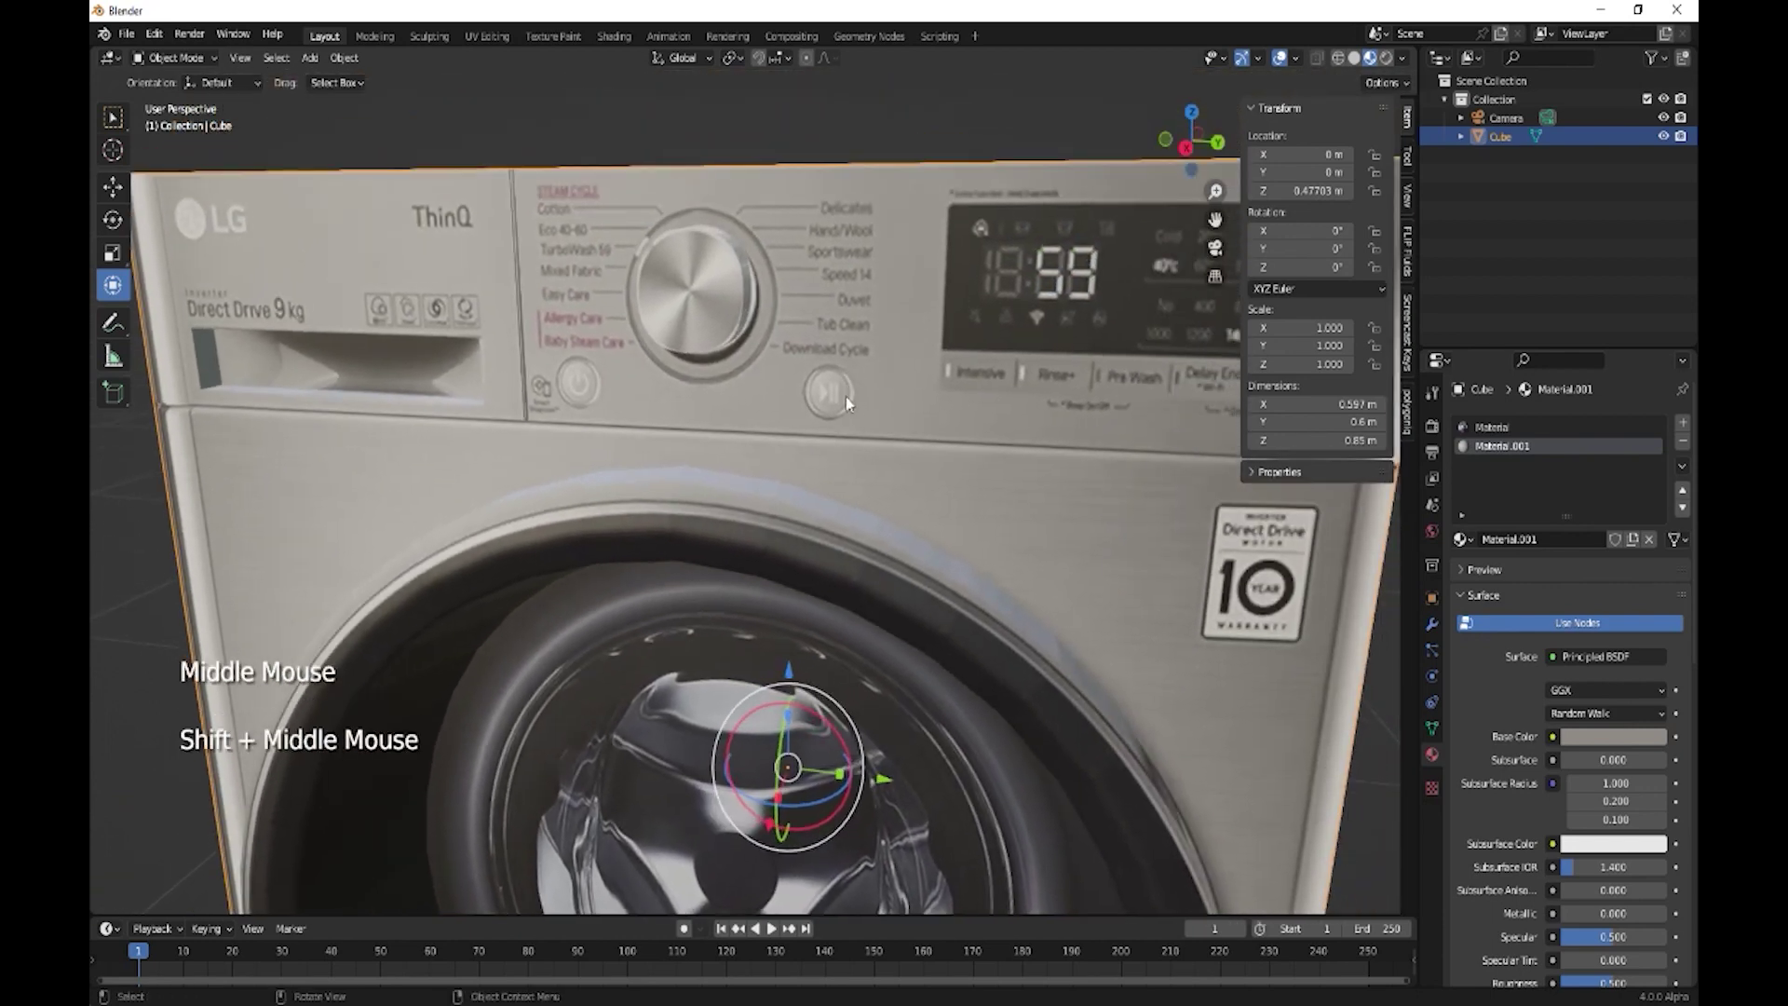
key(Tab)
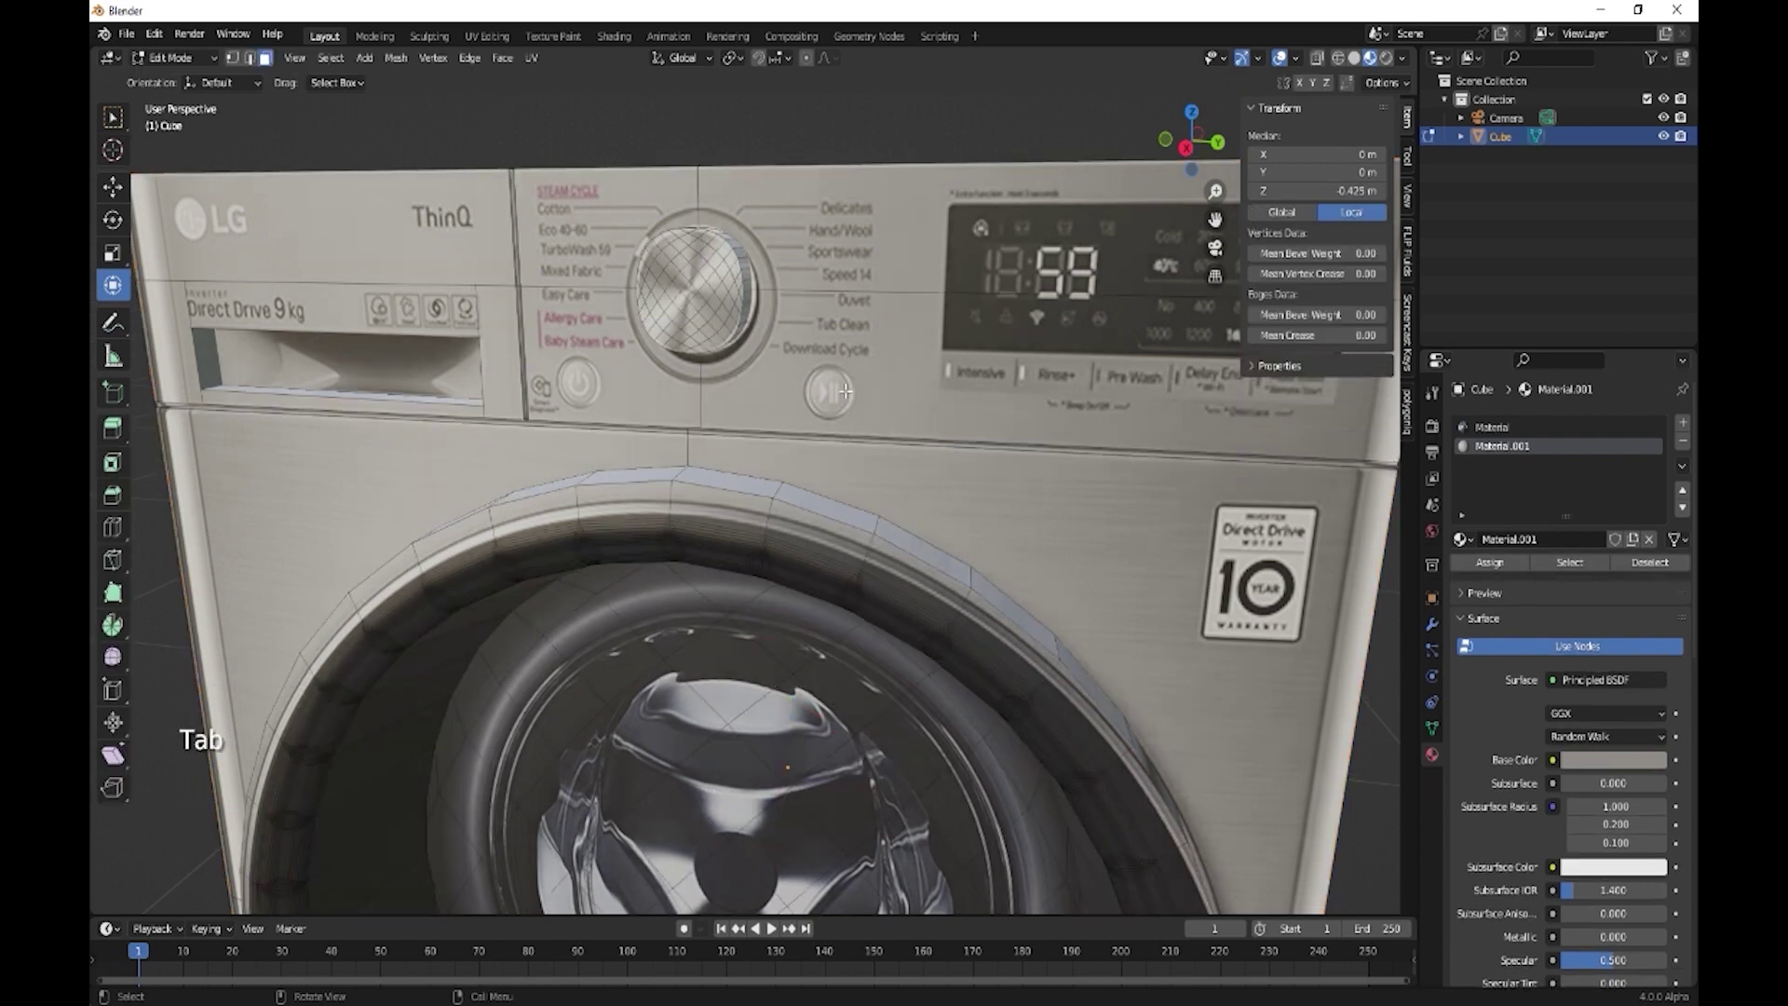
Knife-cut a horizontal edge across the control panel level with the display
key(k)
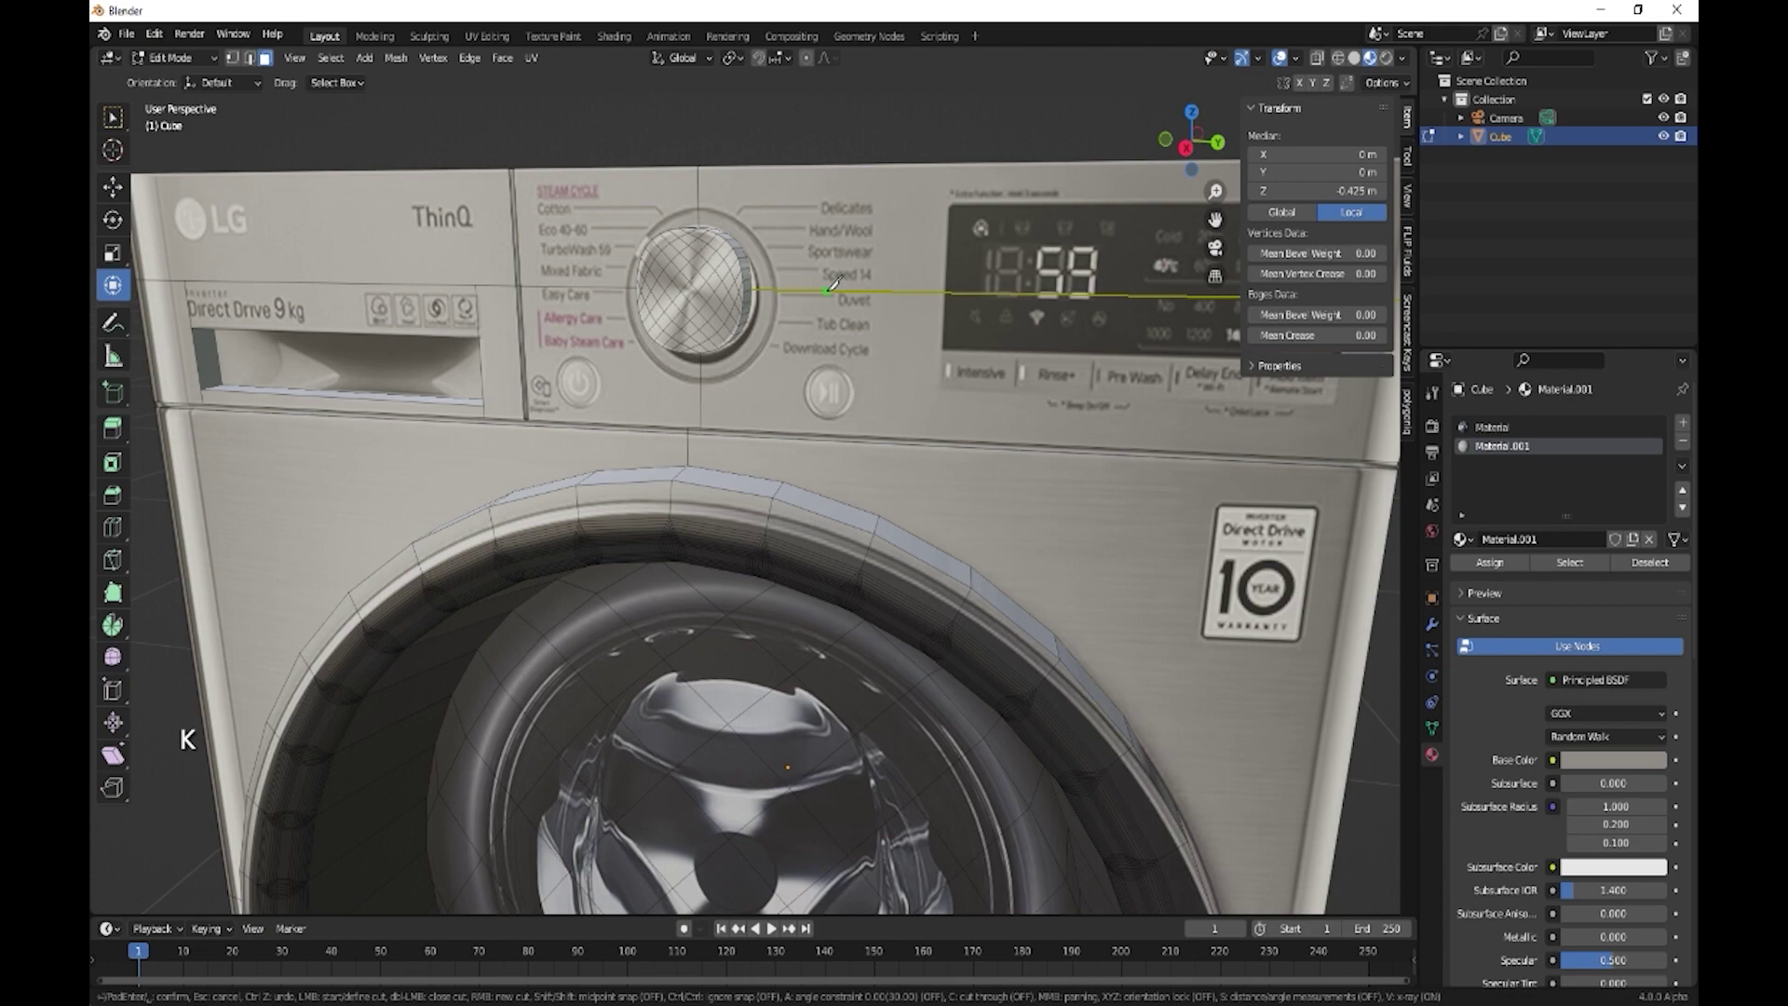
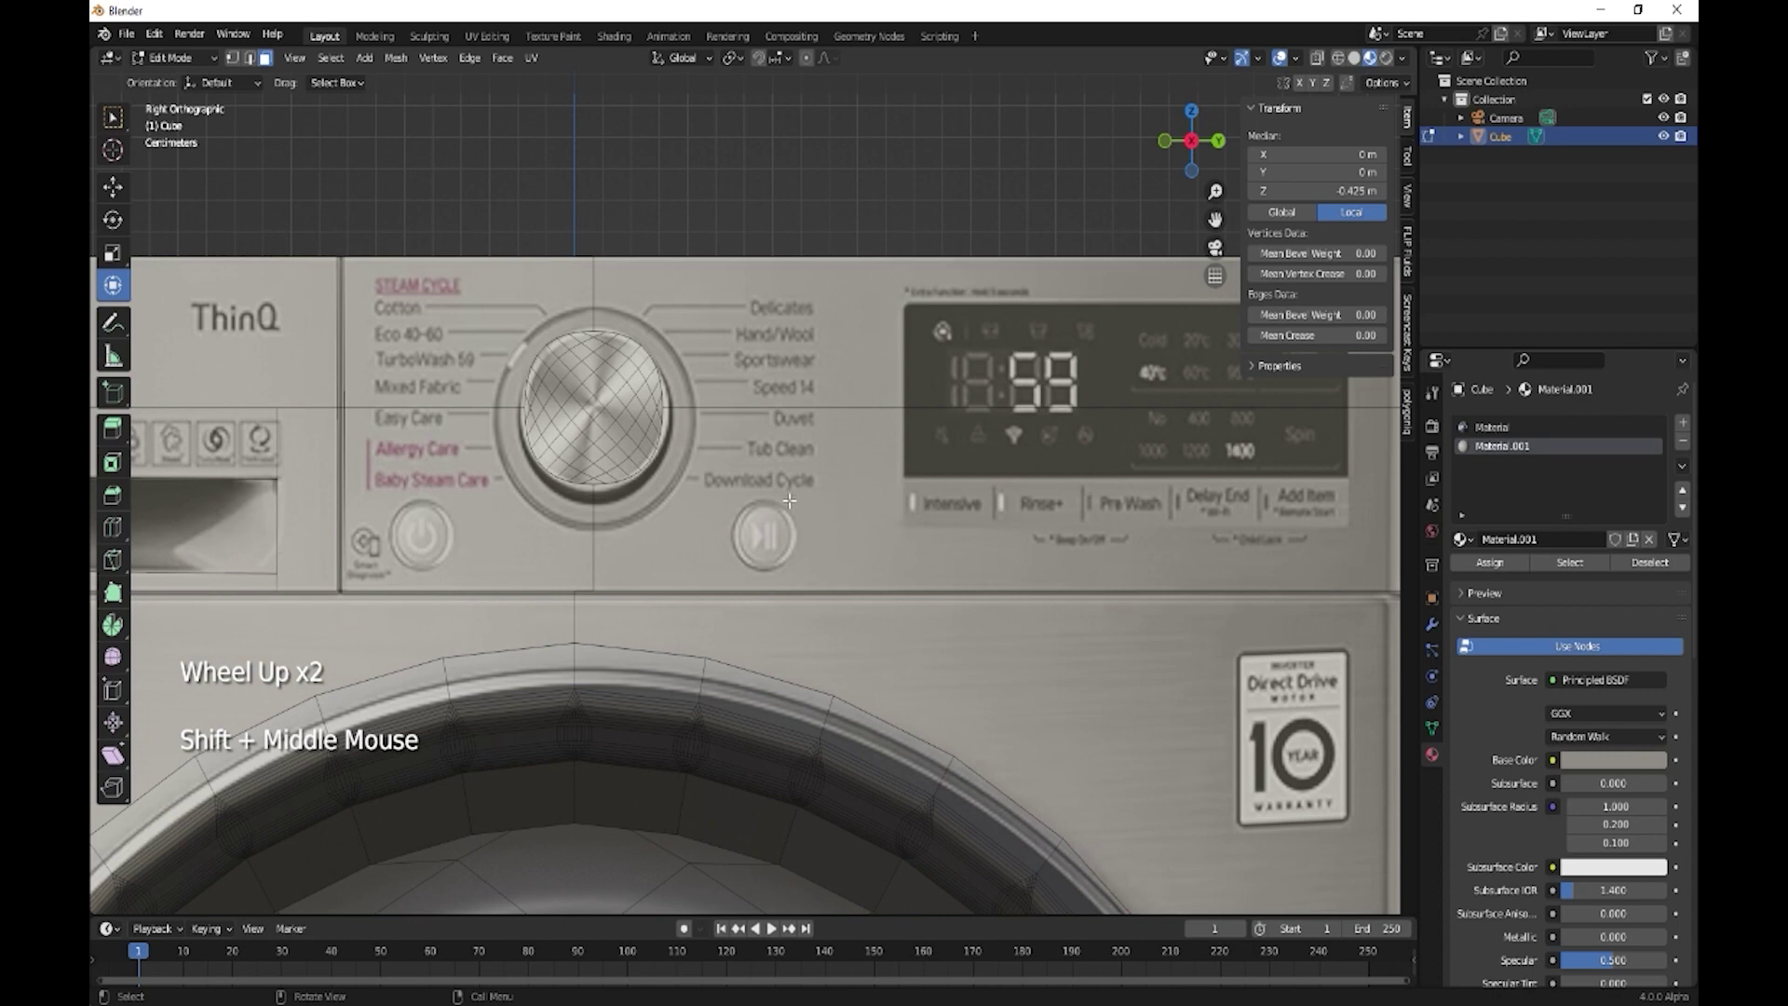
key(k)
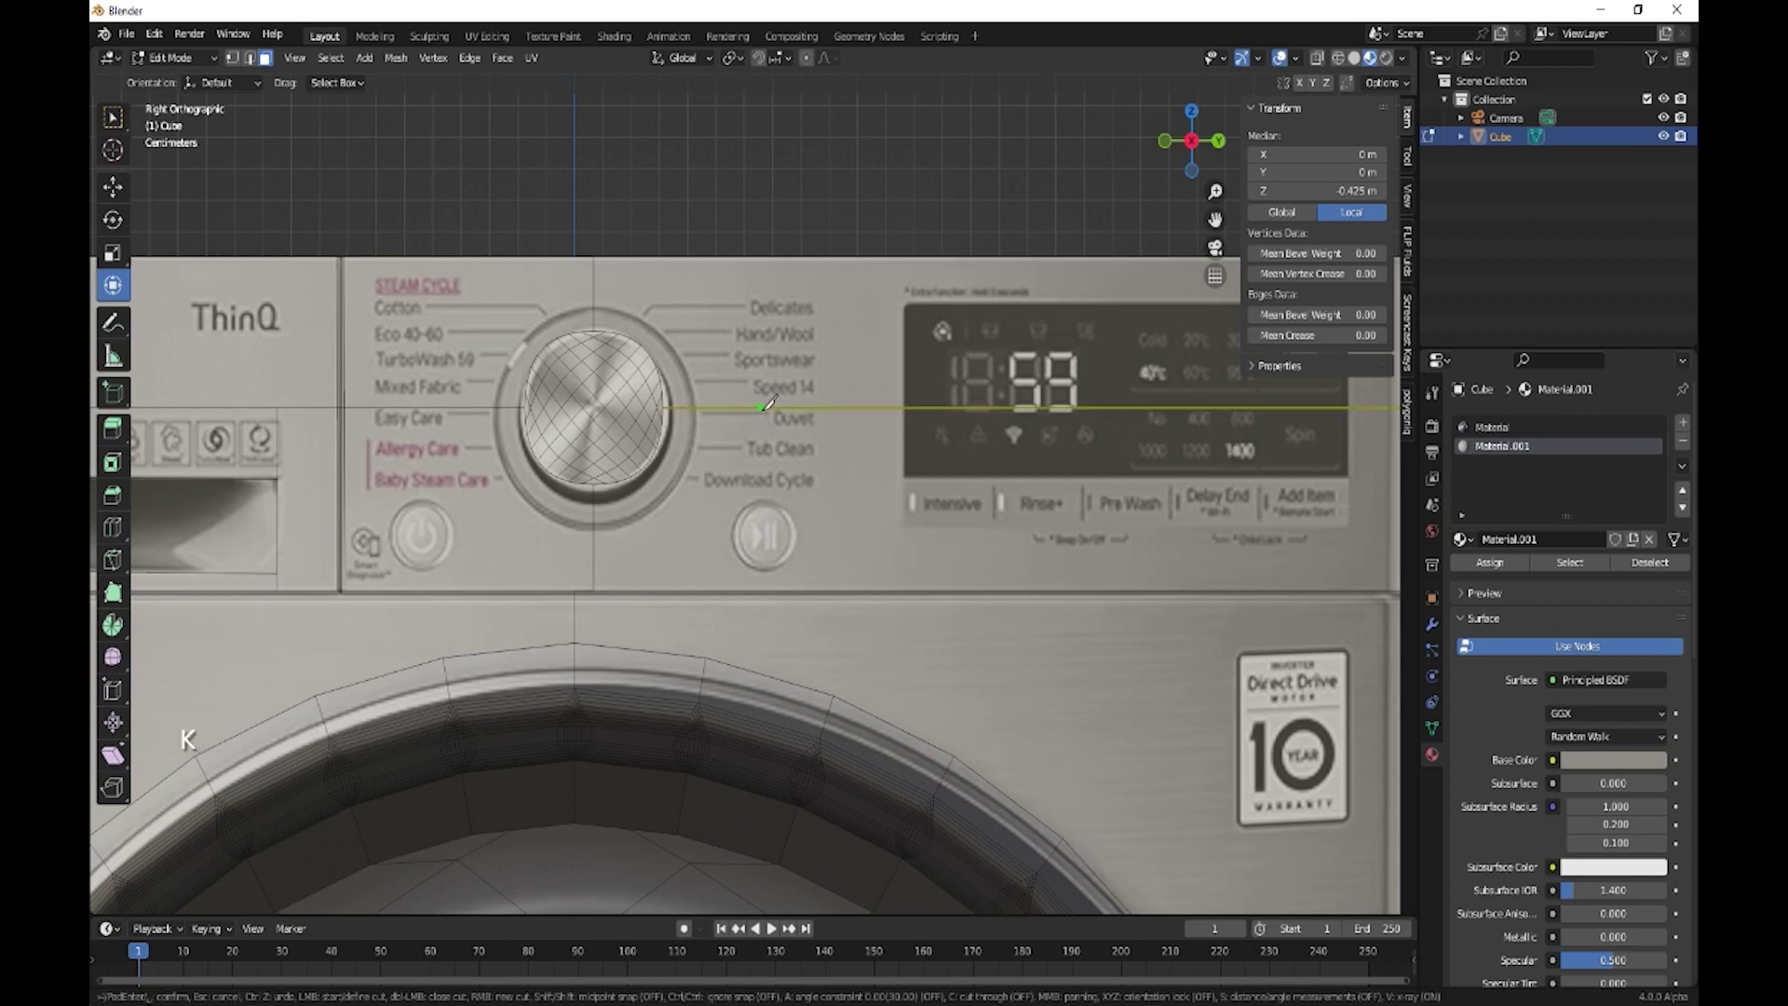
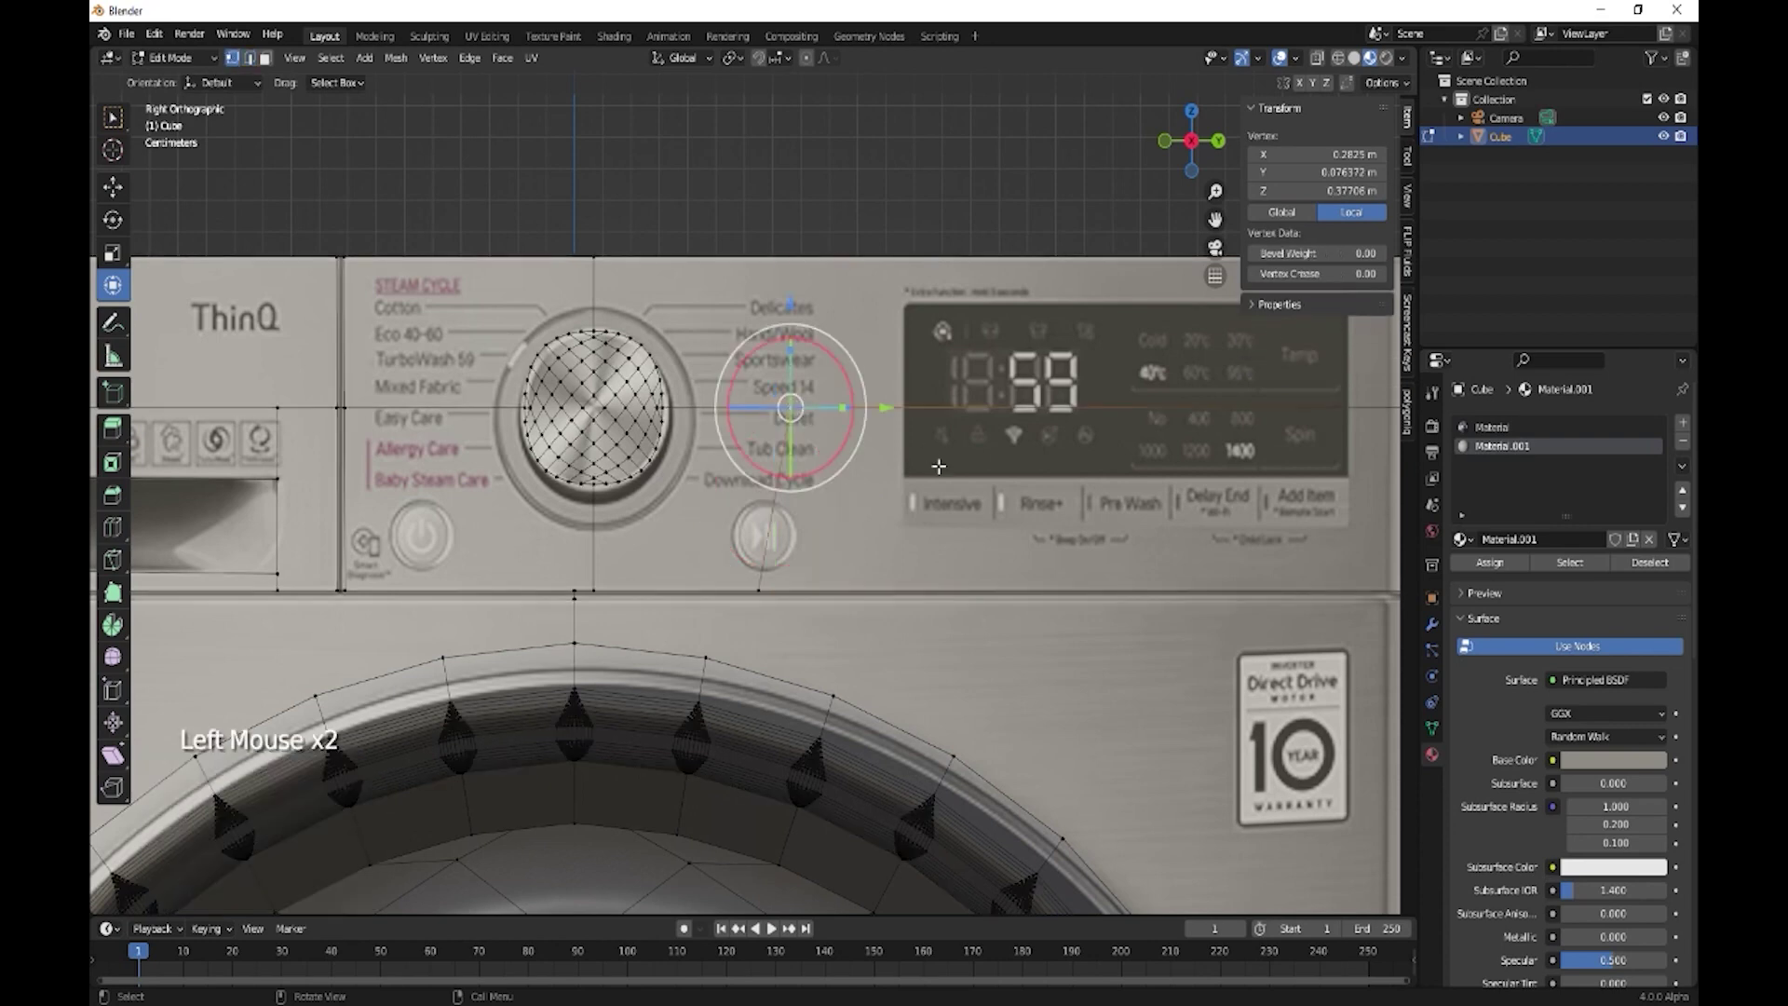
Slide the new cut's vertex along its edge and start another knife cut across the panel
key(g)
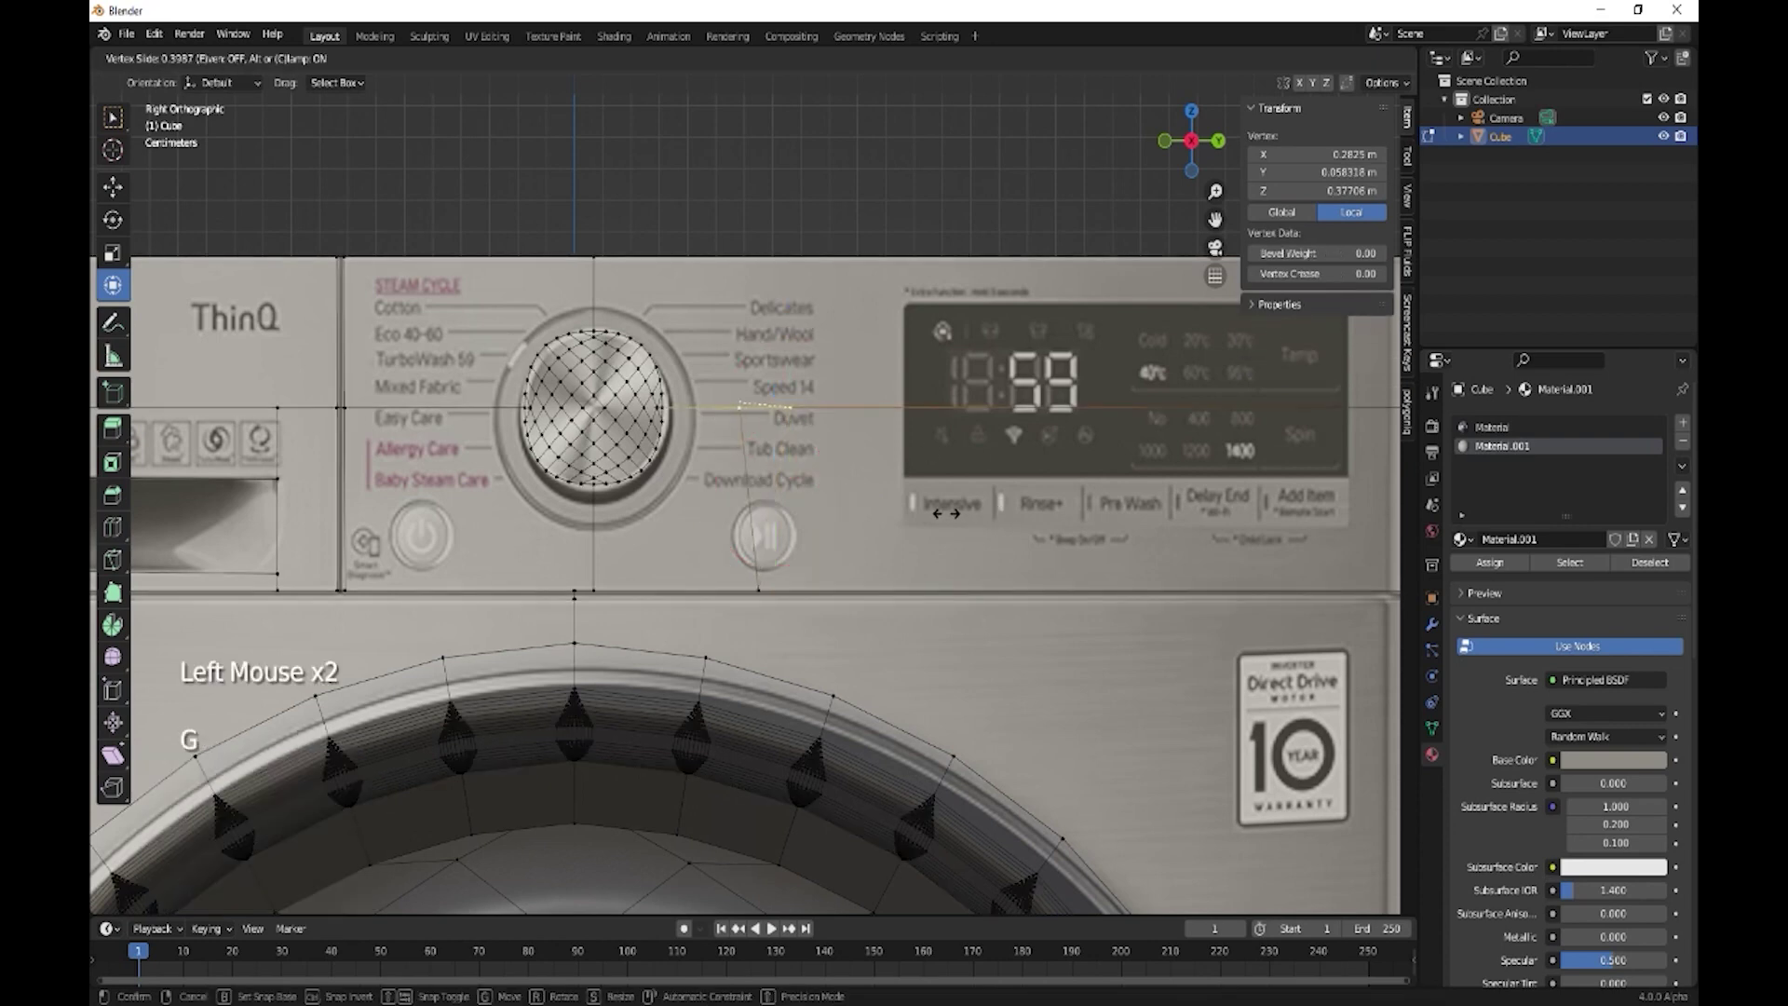
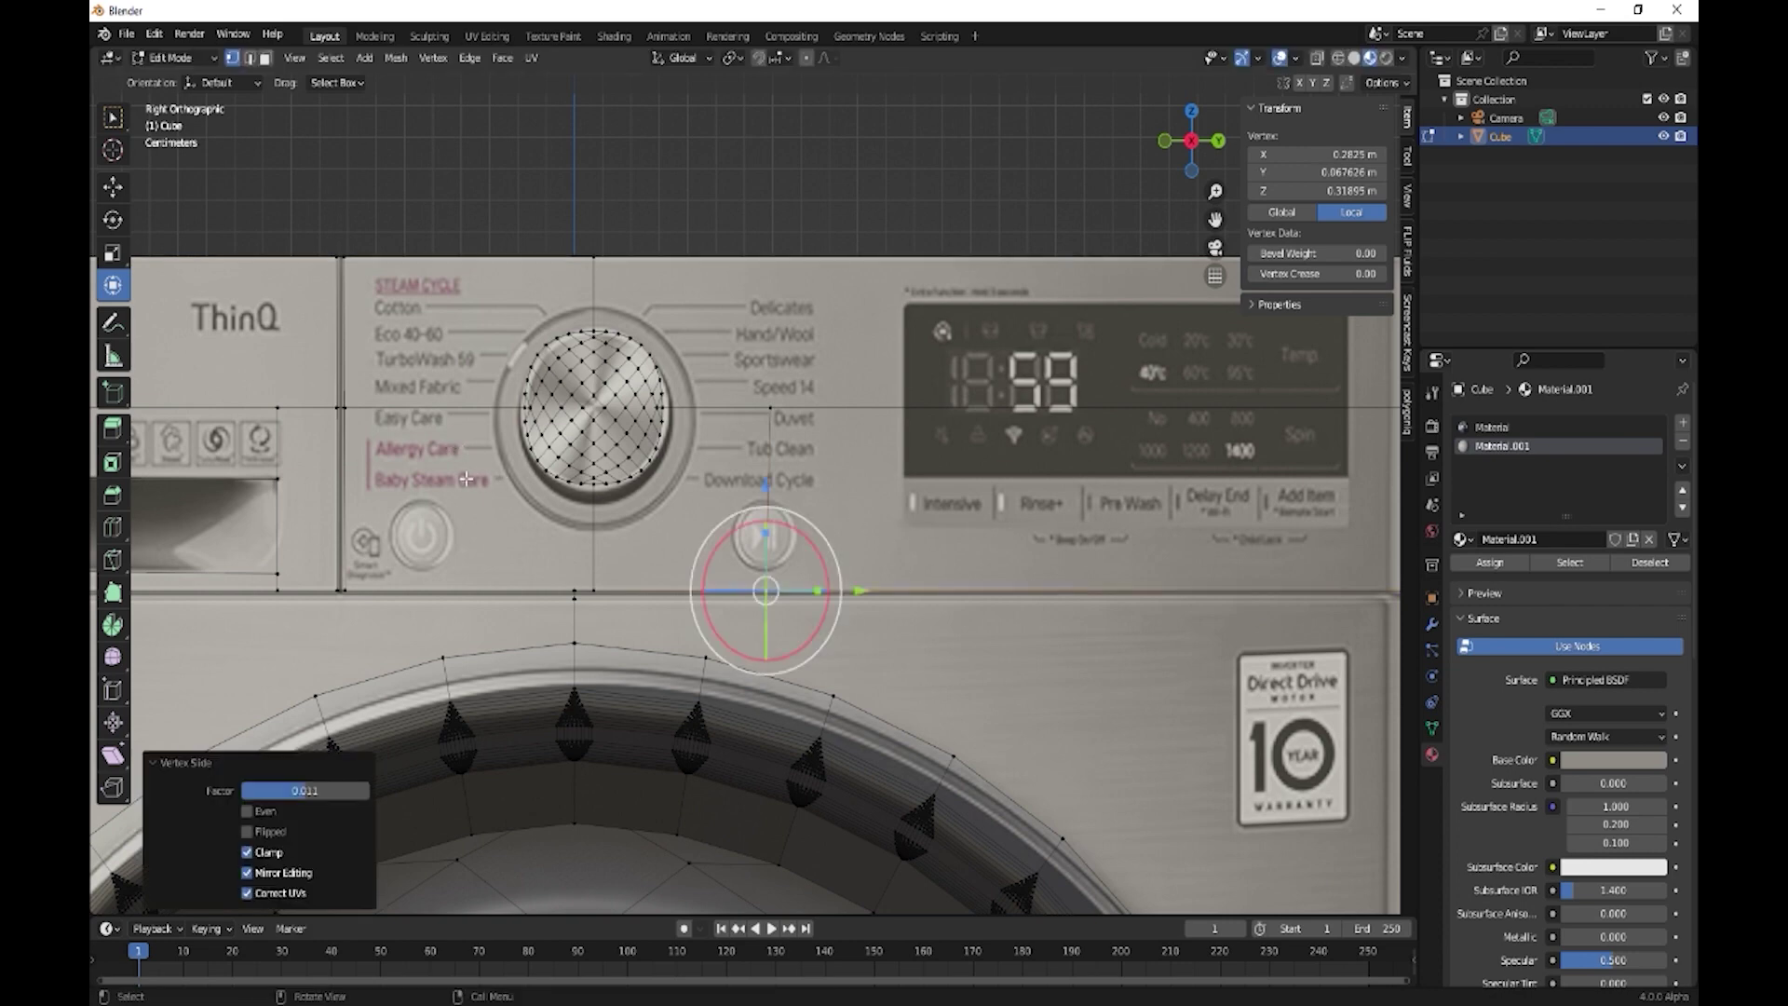
key(k)
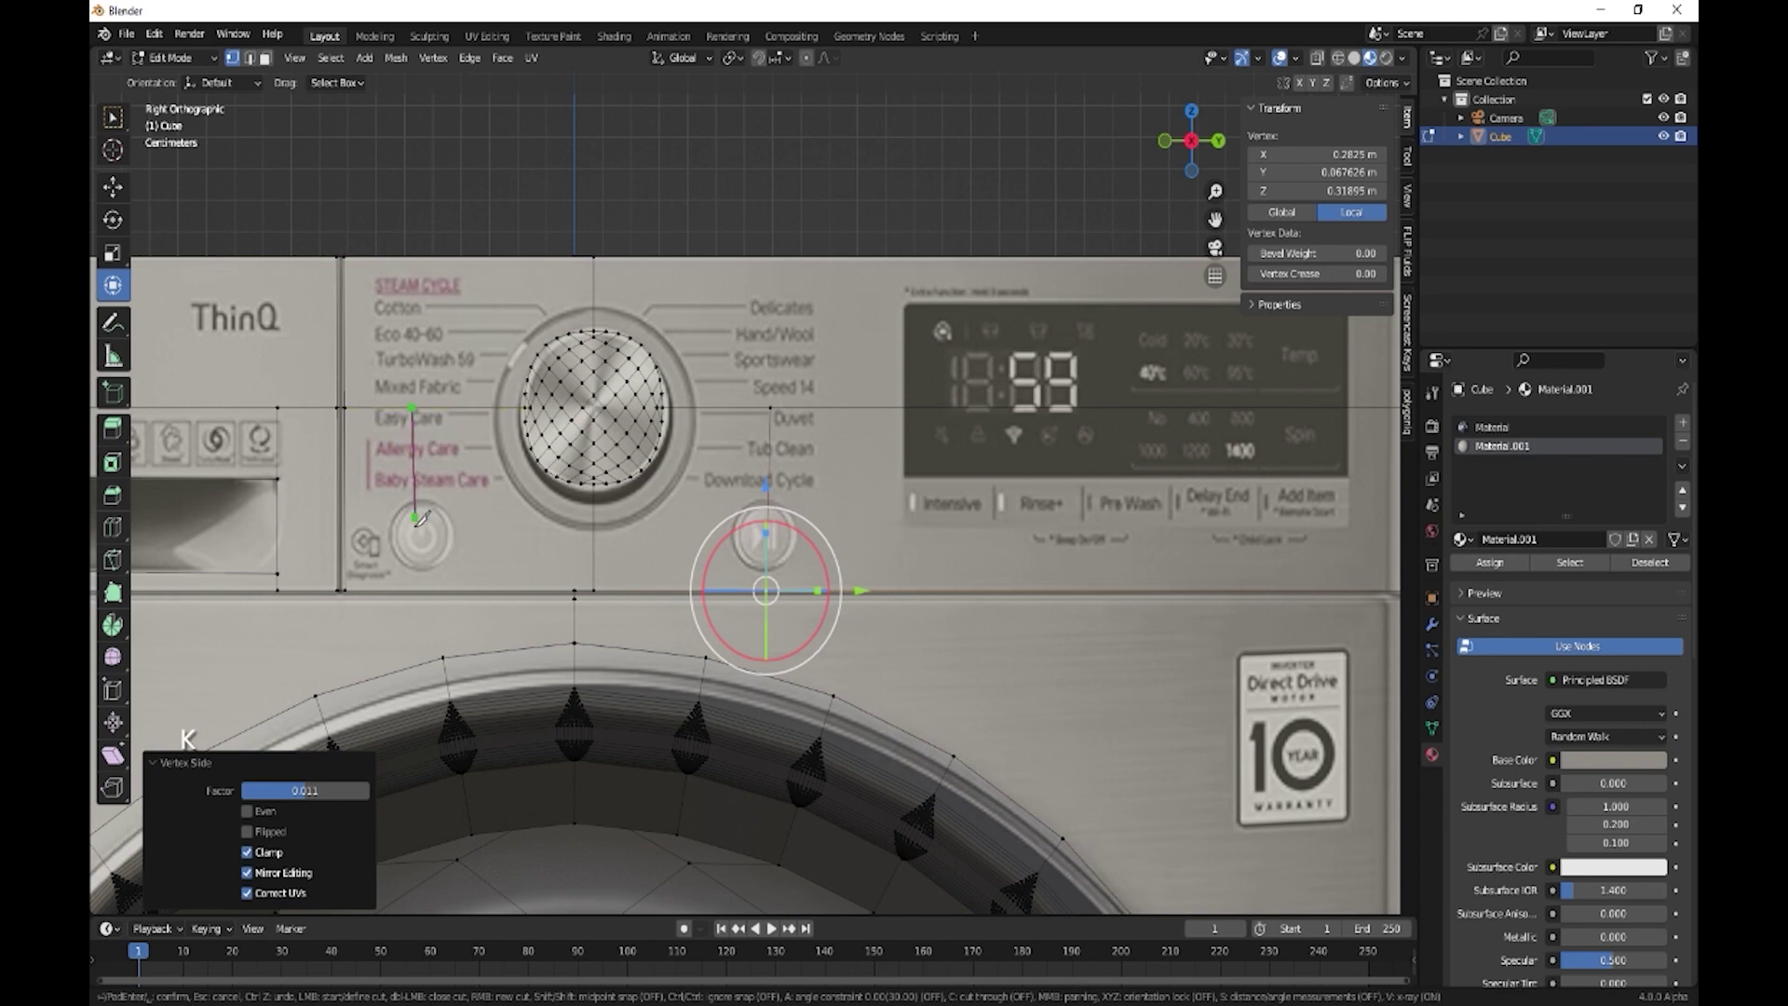
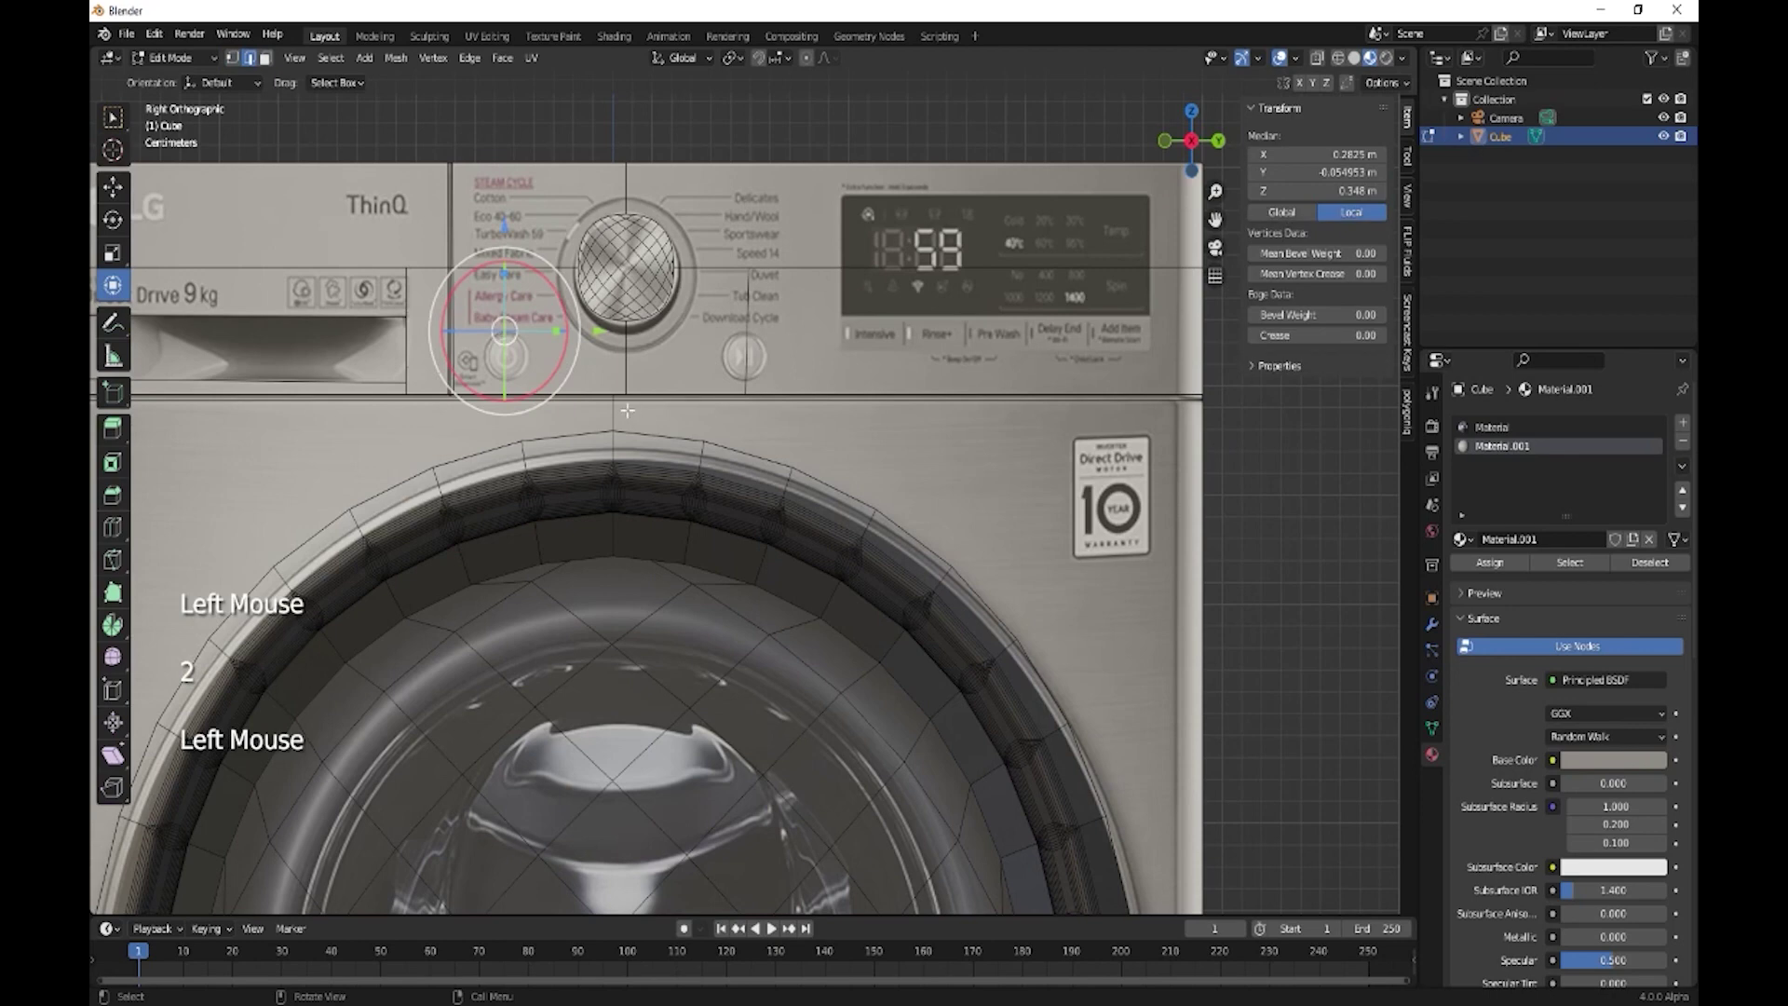
key(g)
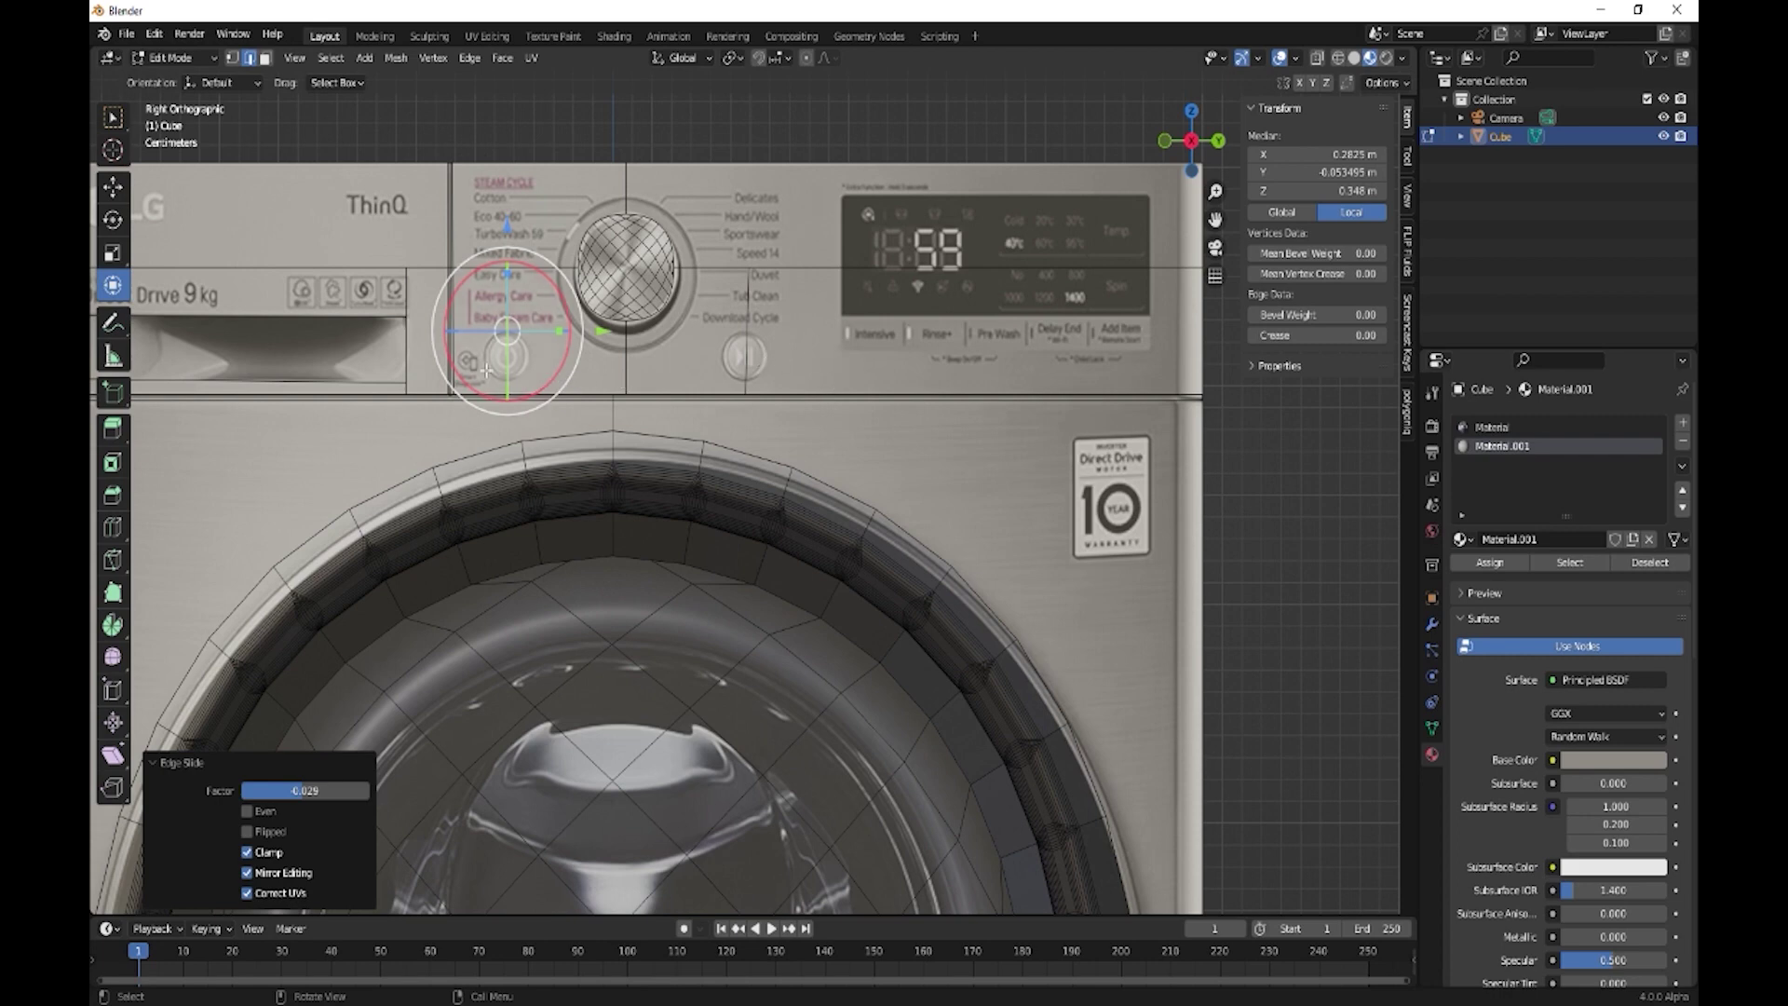
scroll(up, 3)
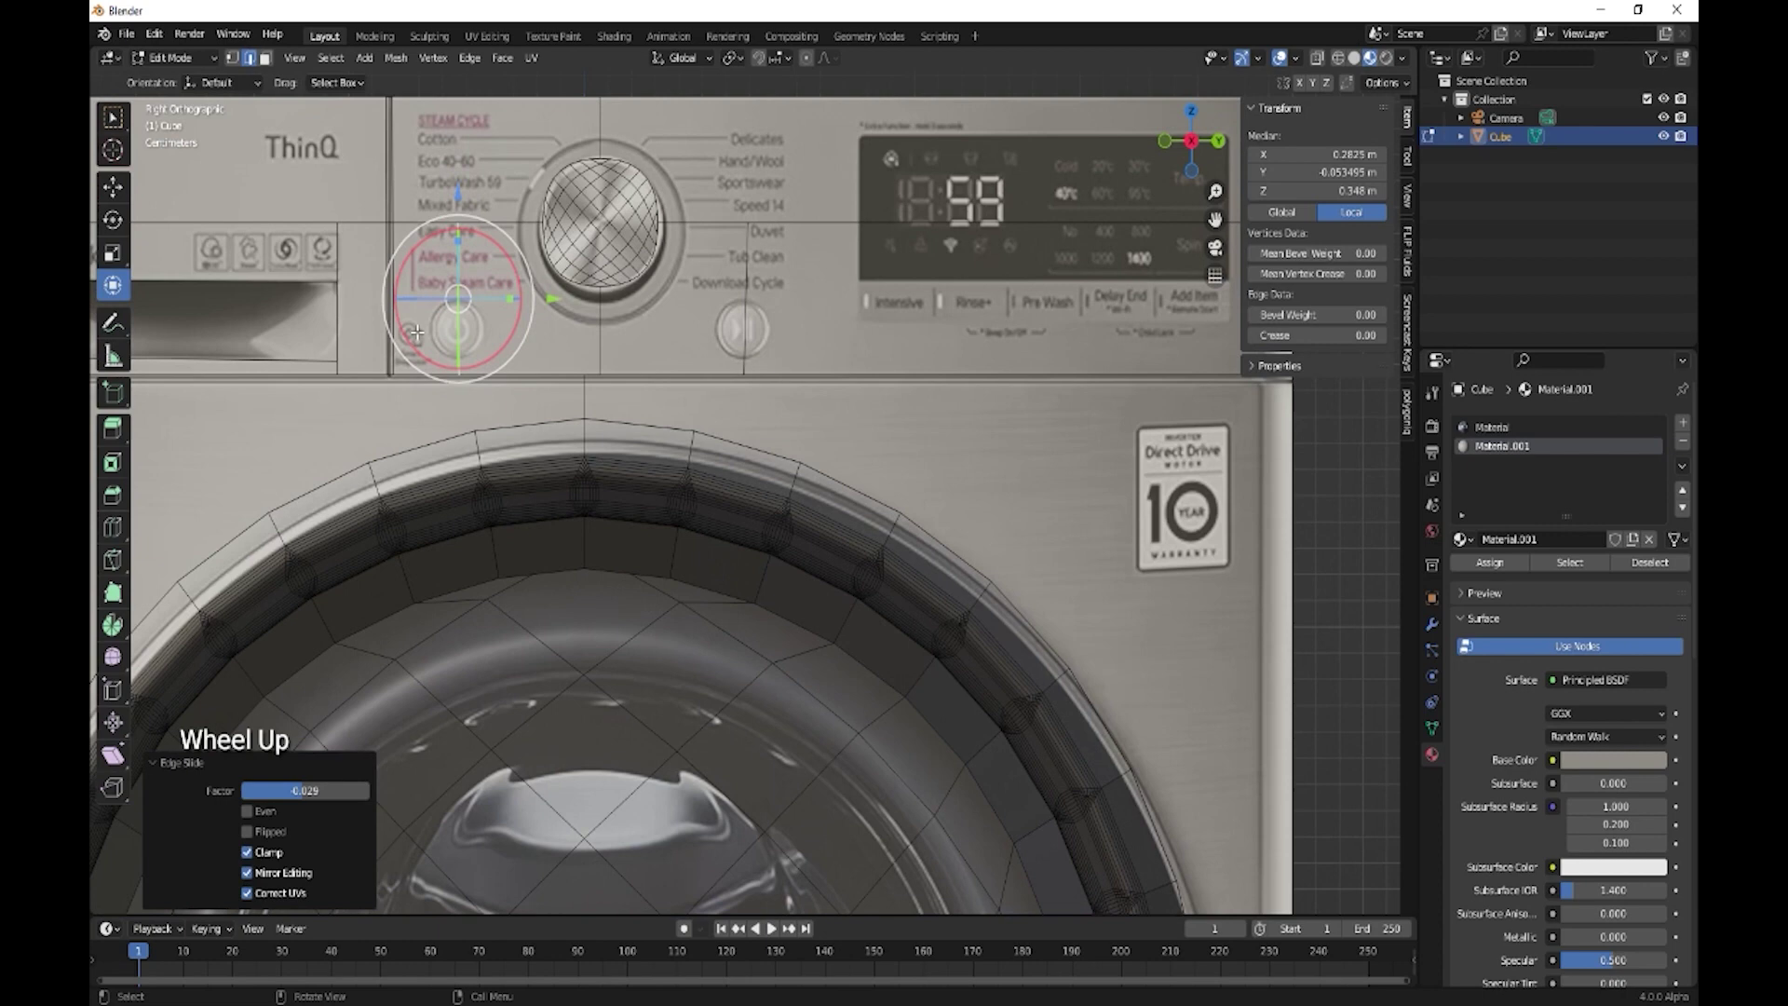
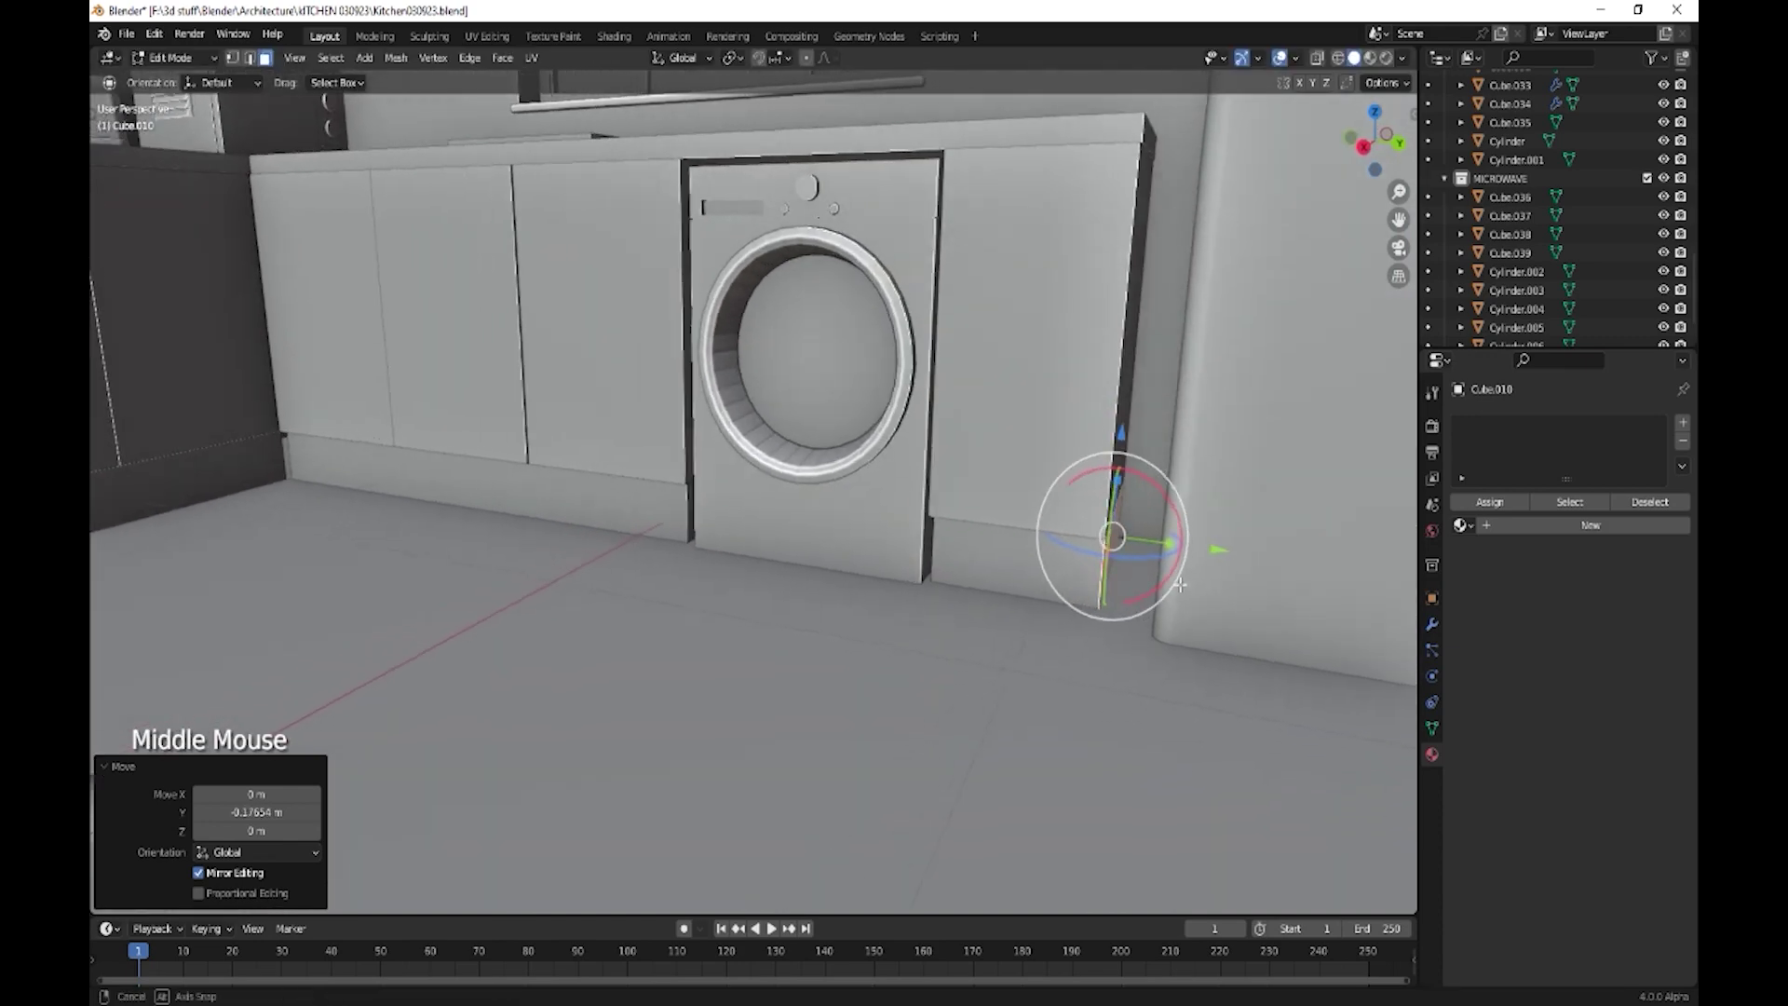
key(Tab)
middle_click(940, 528)
middle_click(1219, 664)
scroll(down, 3)
middle_click(976, 618)
middle_click(951, 660)
middle_click(1017, 621)
middle_click(1012, 672)
middle_click(1017, 660)
click(1394, 85)
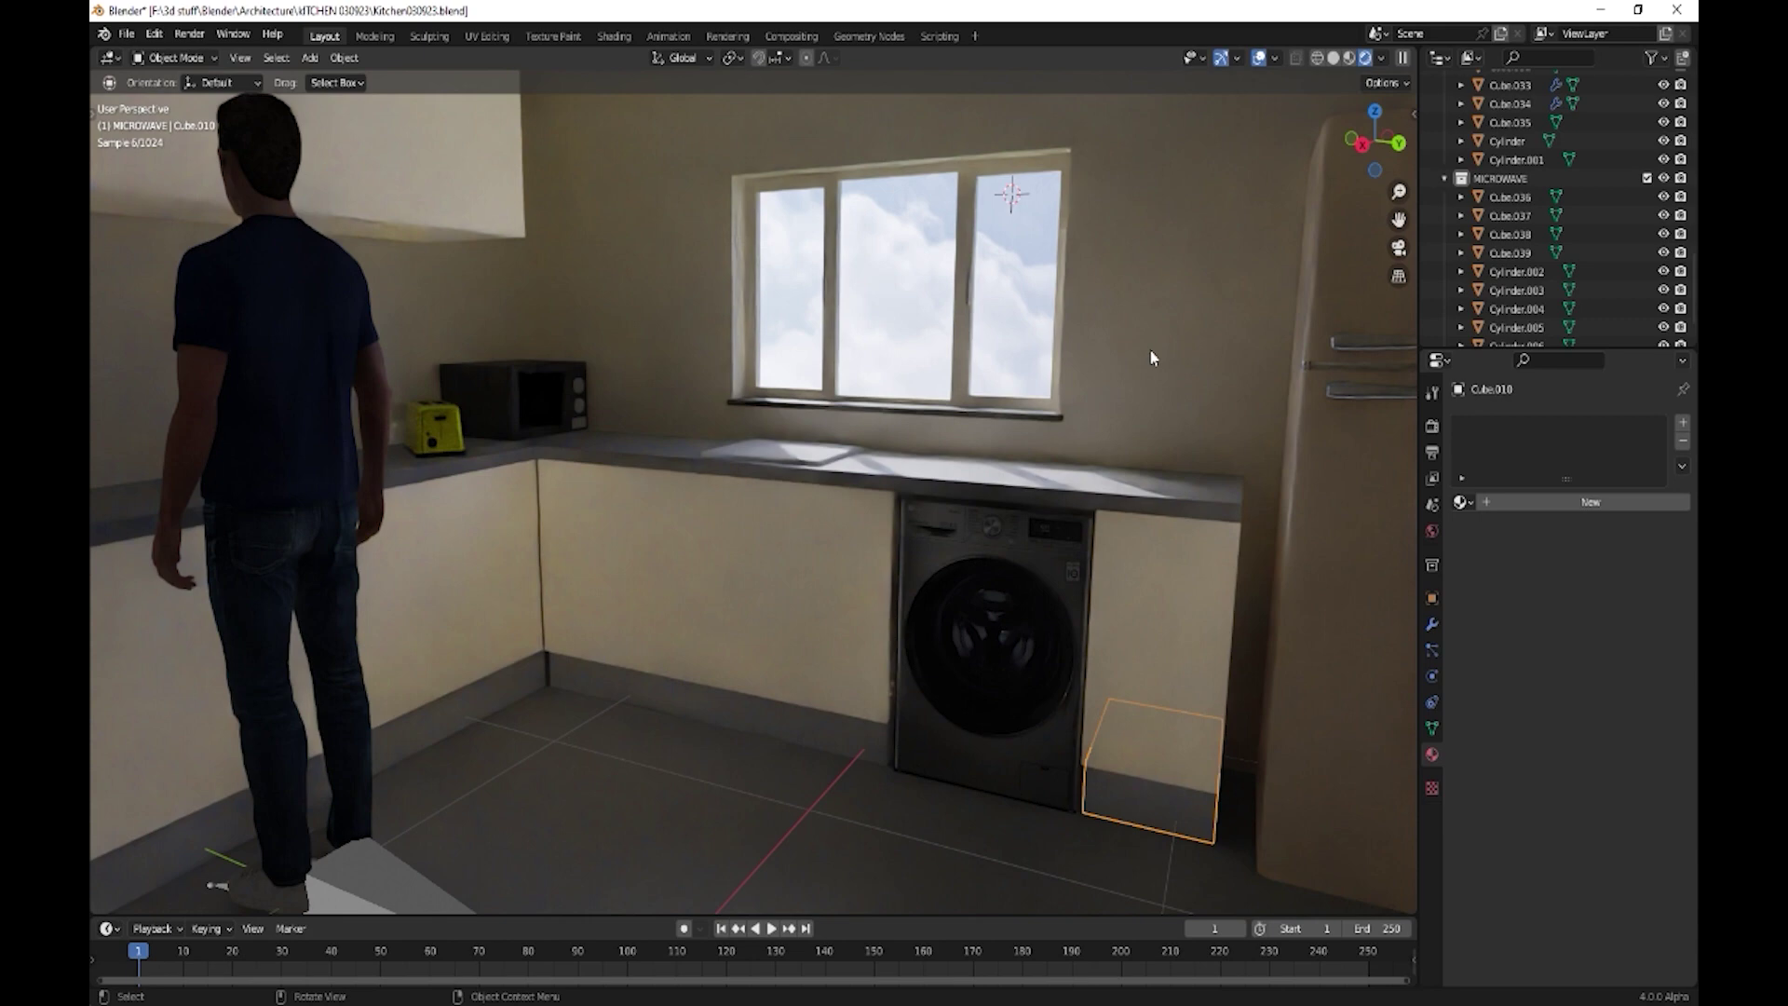
middle_click(1060, 557)
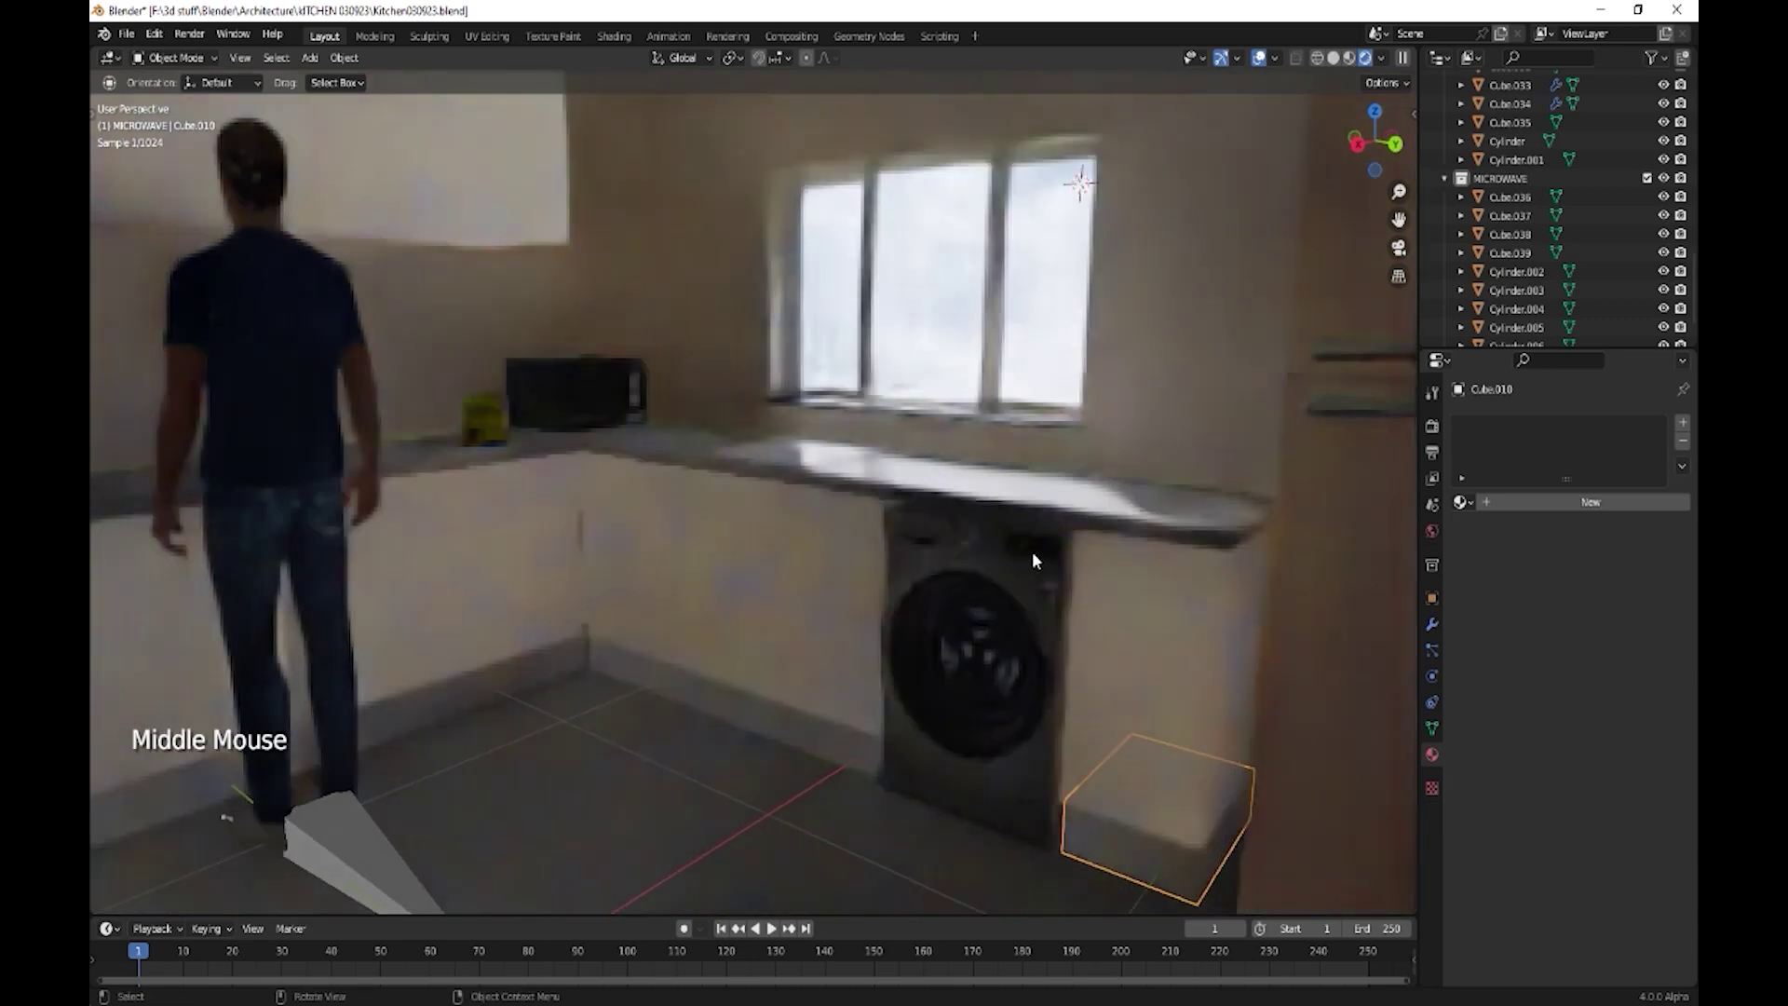